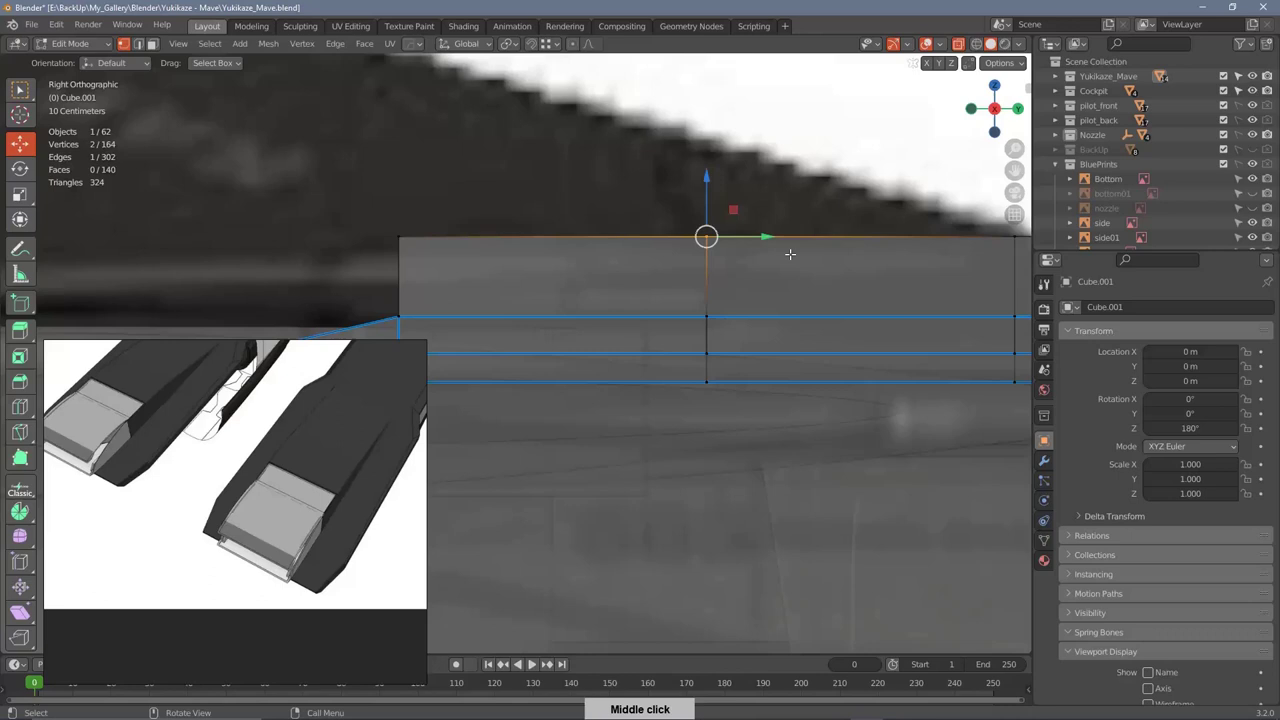
Step: Orbit to the nozzle panel mesh and merge the stray vertex at center
middle_click(747, 270)
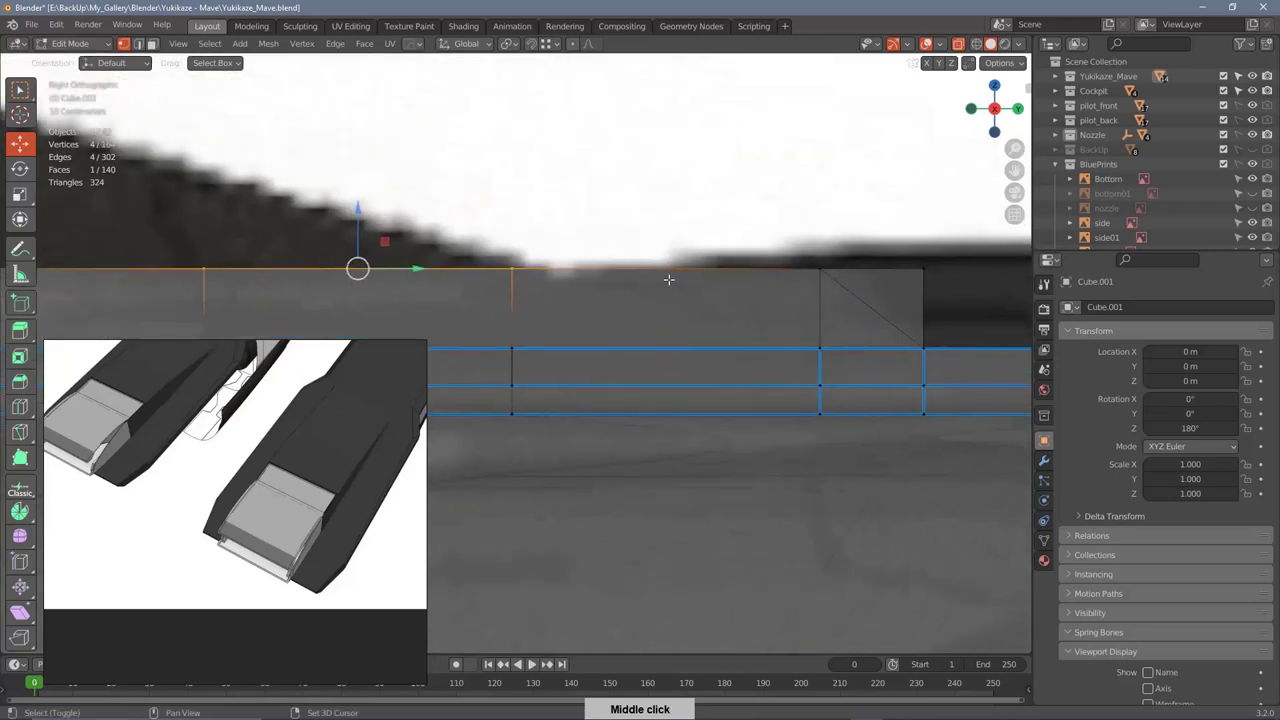
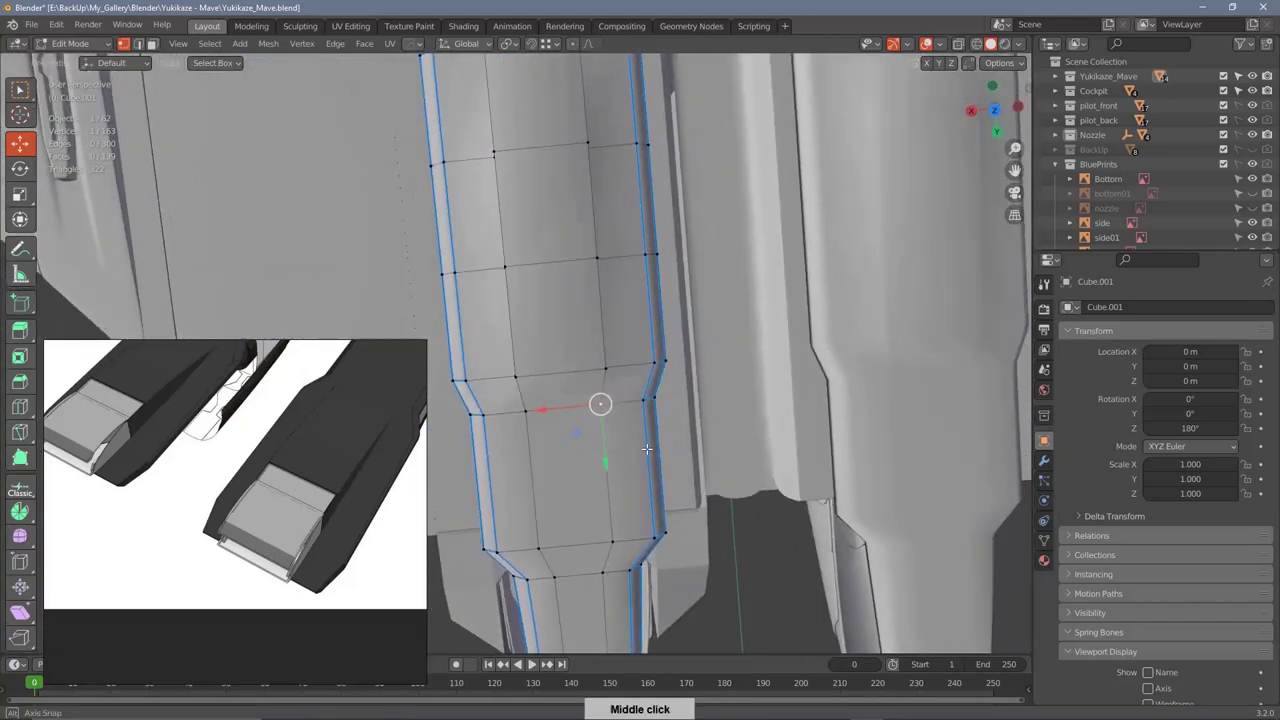
Step: Orbit around the nozzle while moving the panel vertices on Z into a raised step
middle_click(651, 444)
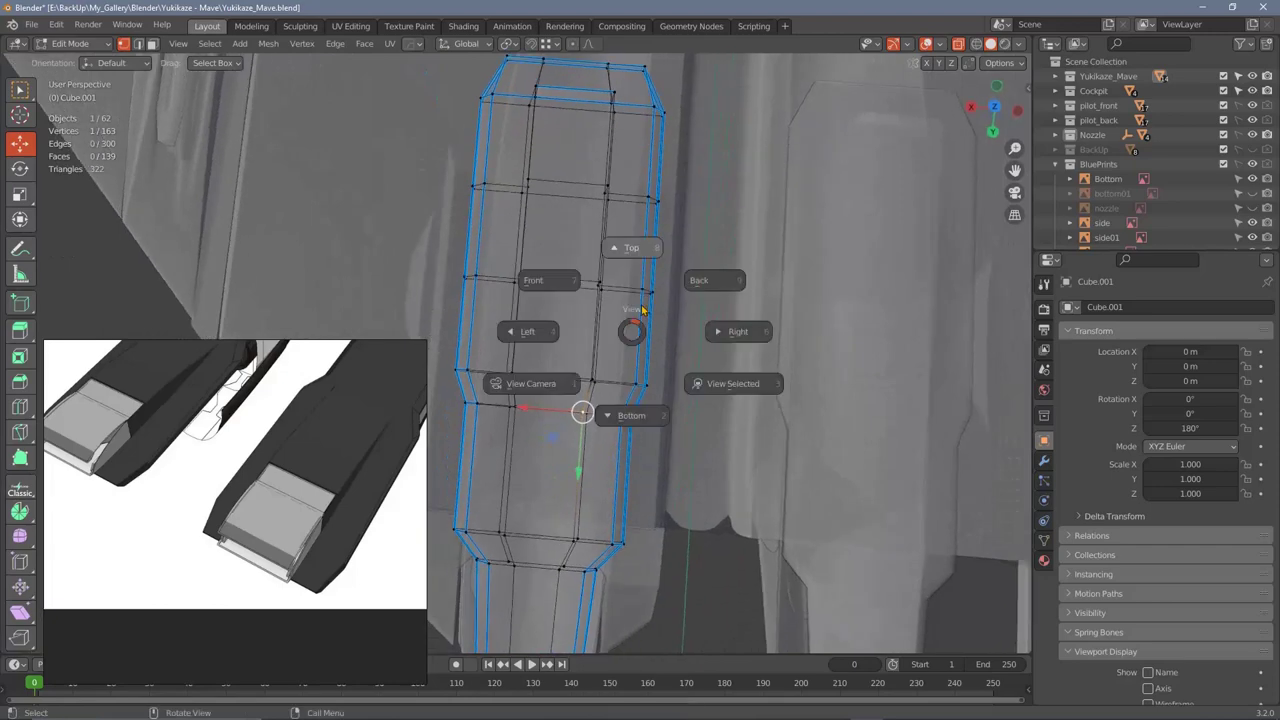
middle_click(651, 305)
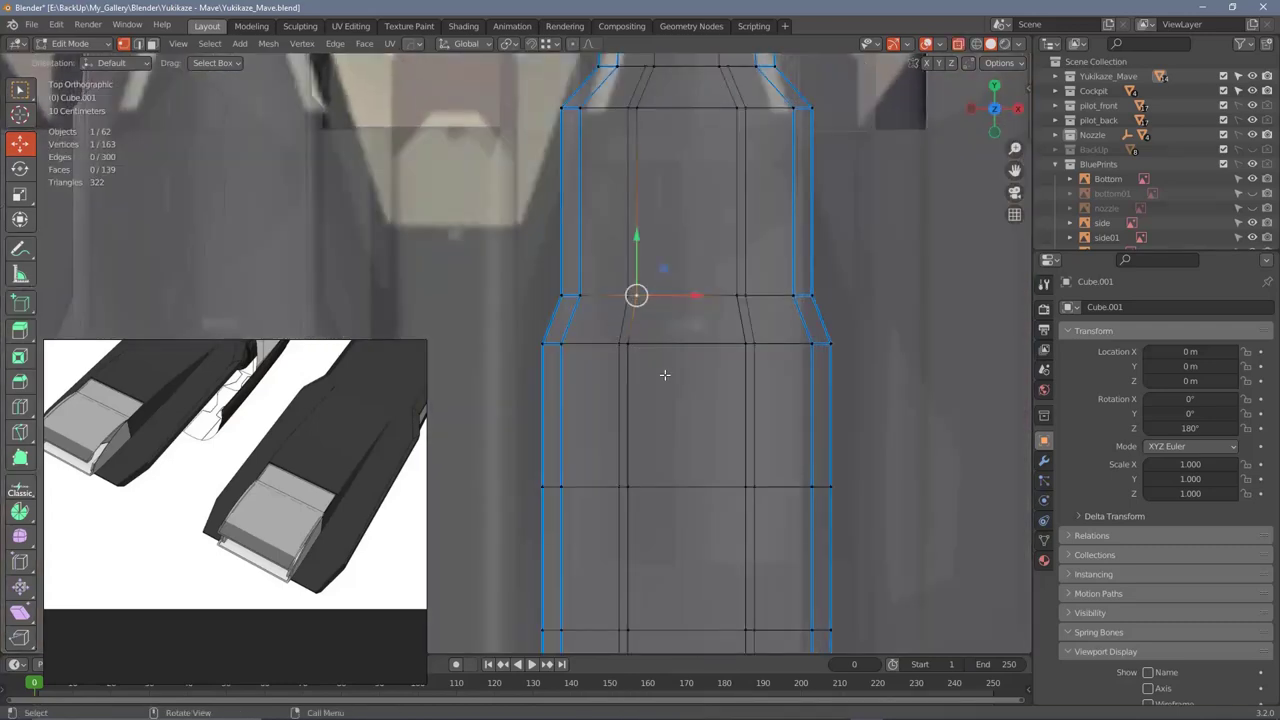
middle_click(724, 383)
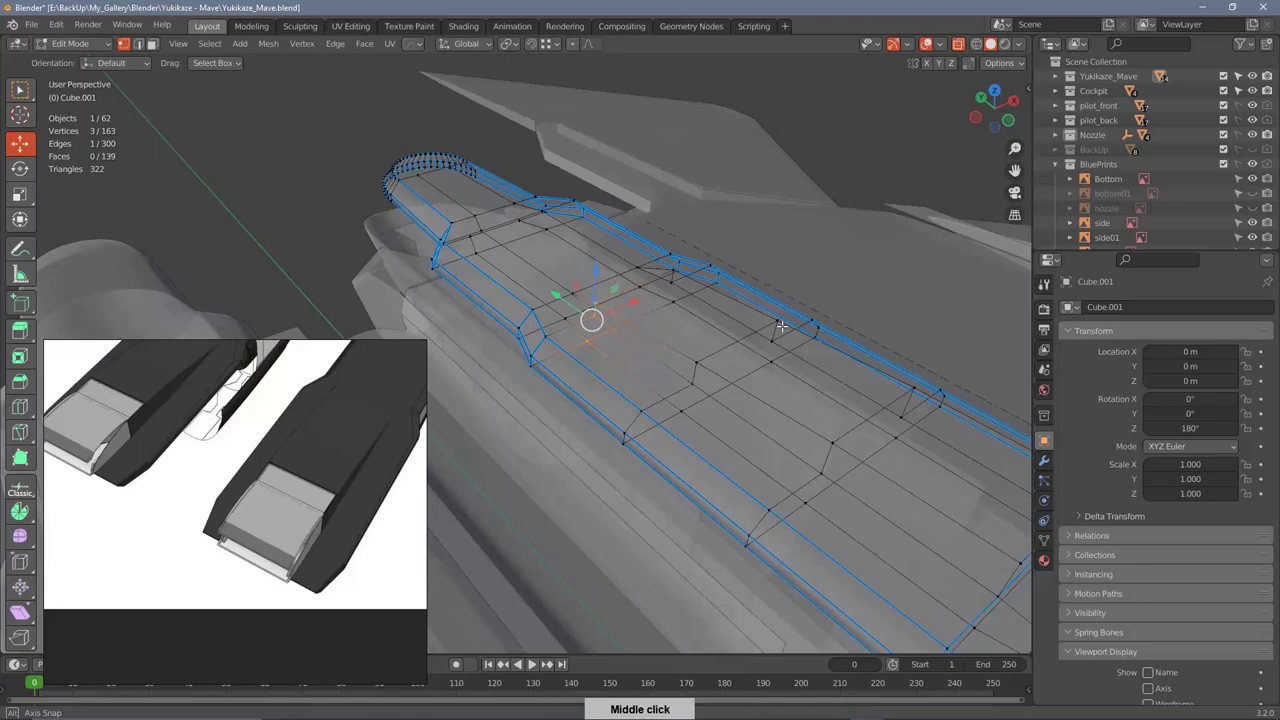
middle_click(717, 377)
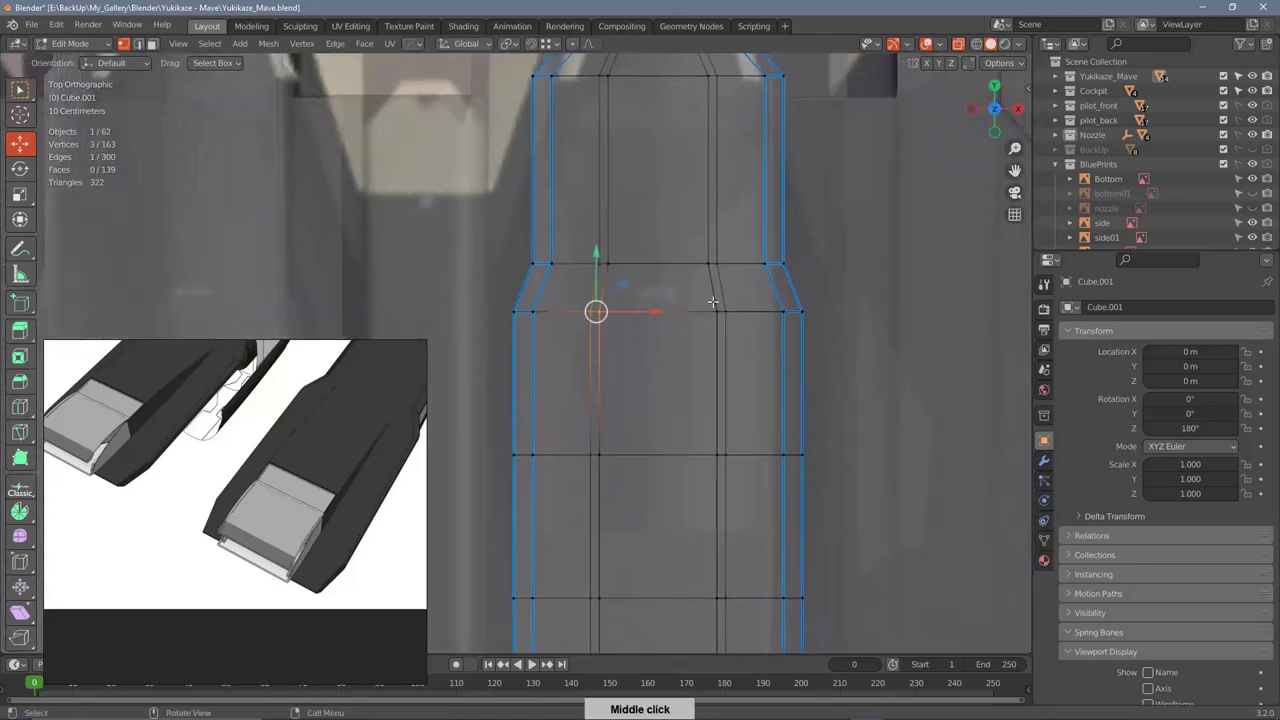
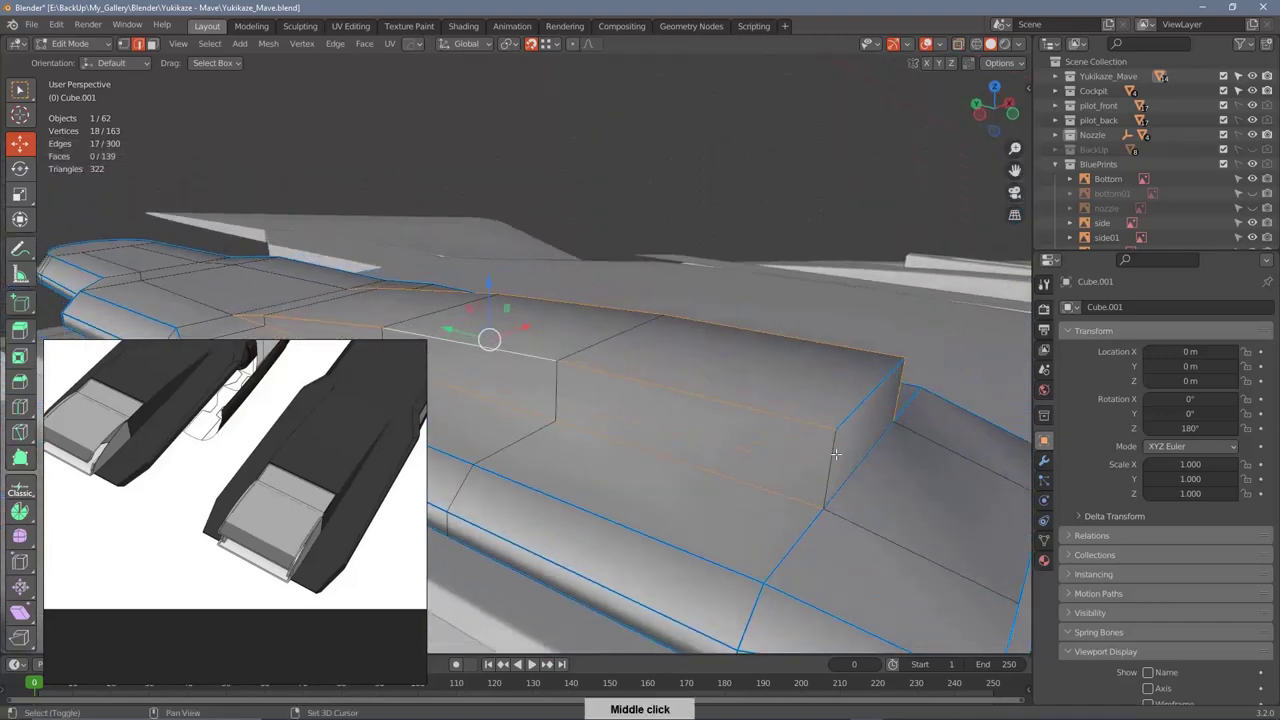
Step: Review the N-panel edge data and switch the Nozzle back to Object Mode
middle_click(900, 363)
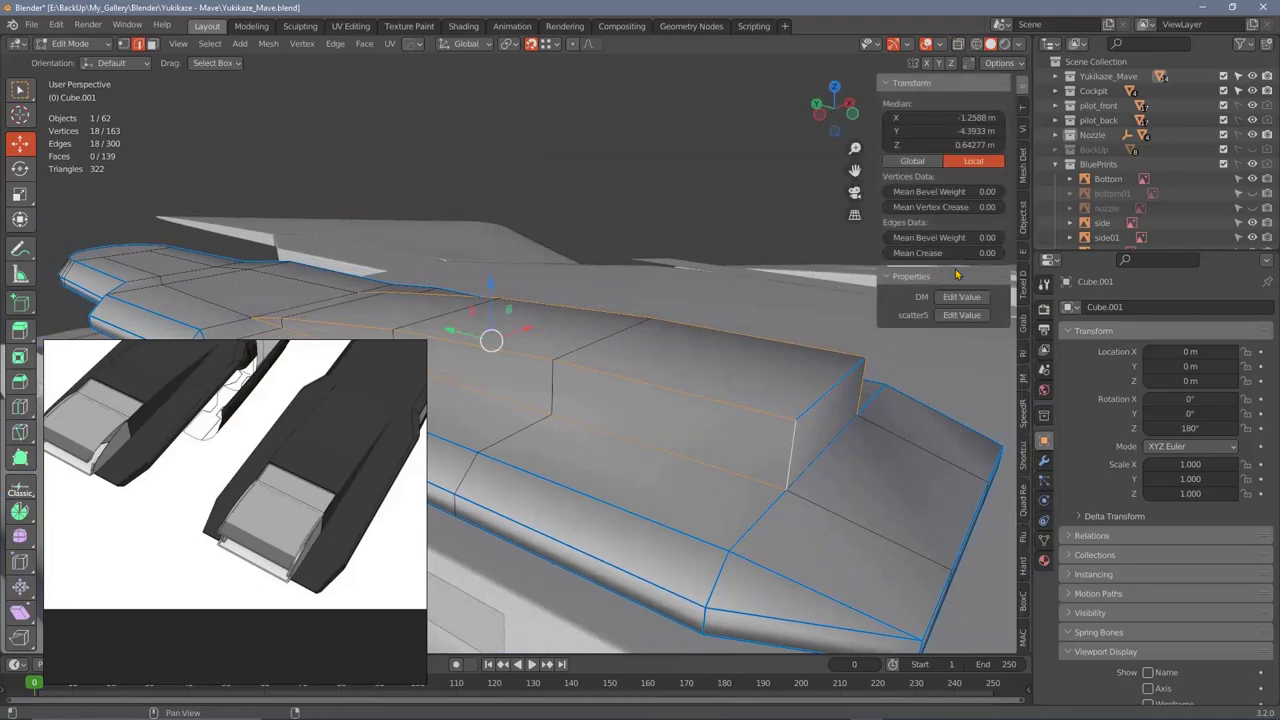
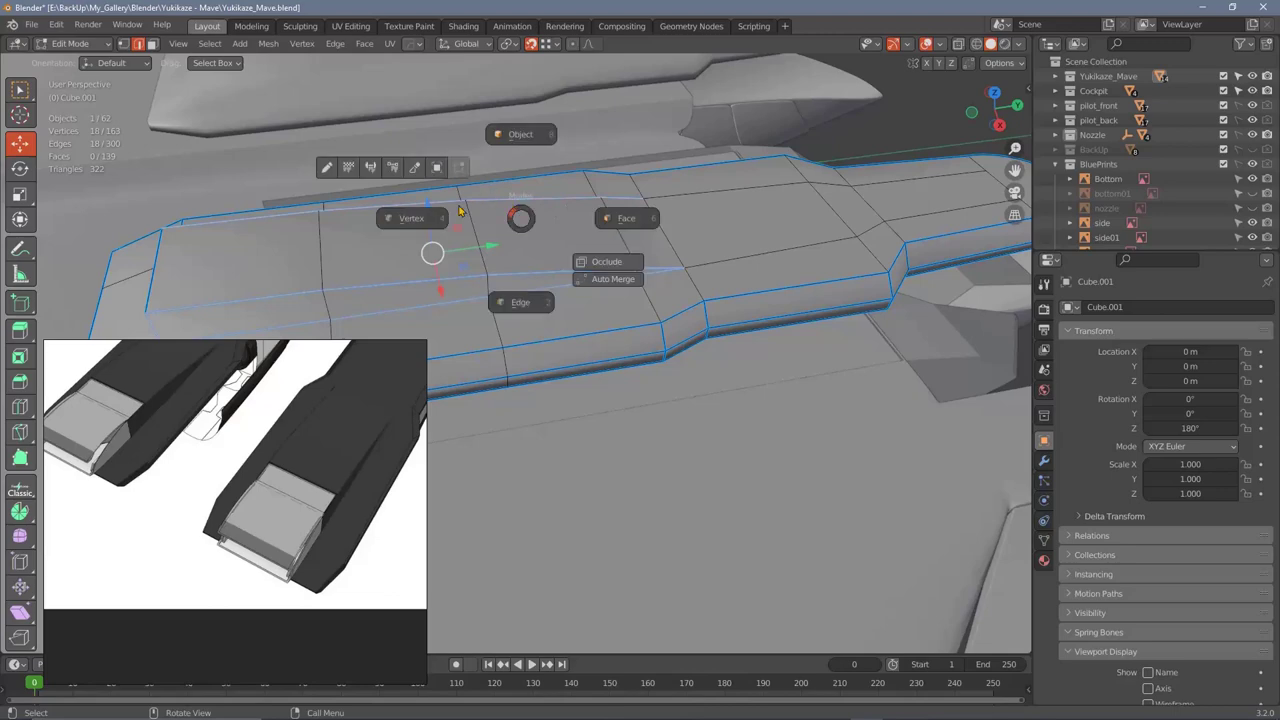
middle_click(674, 252)
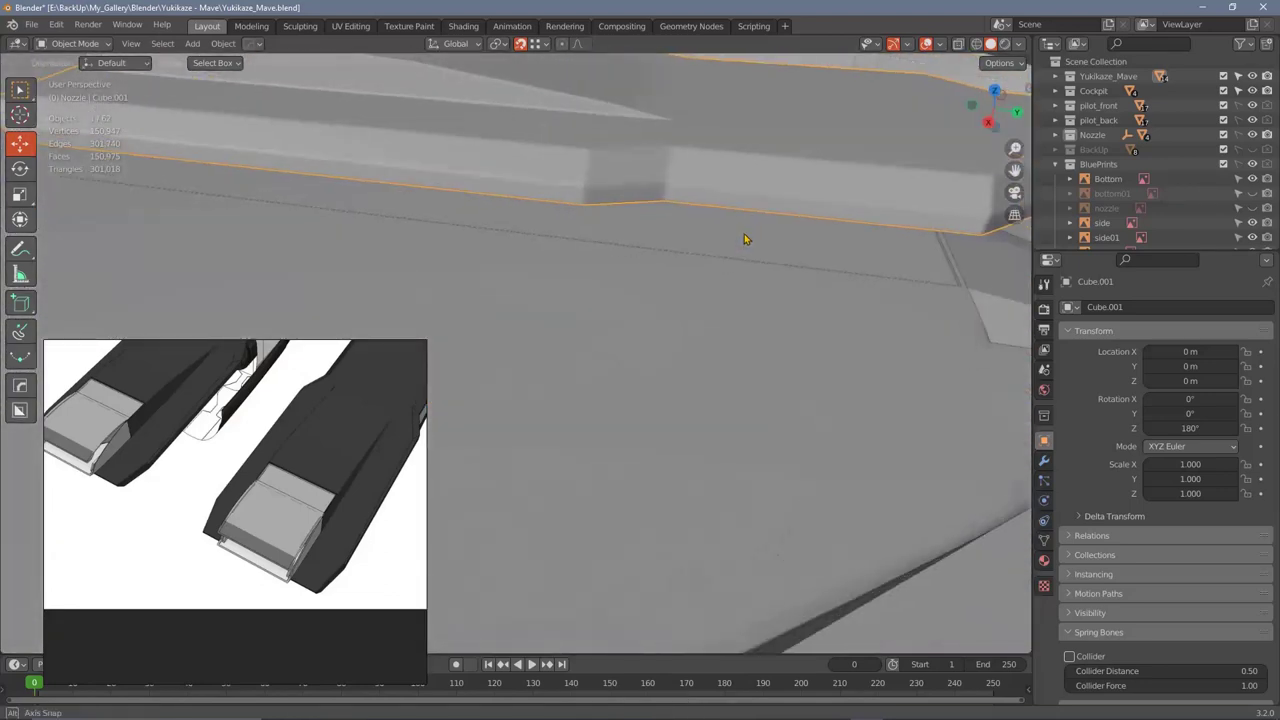
Step: Preview the panels under MatCap, revert to Studio lighting and delete the raised block's front face
middle_click(735, 281)
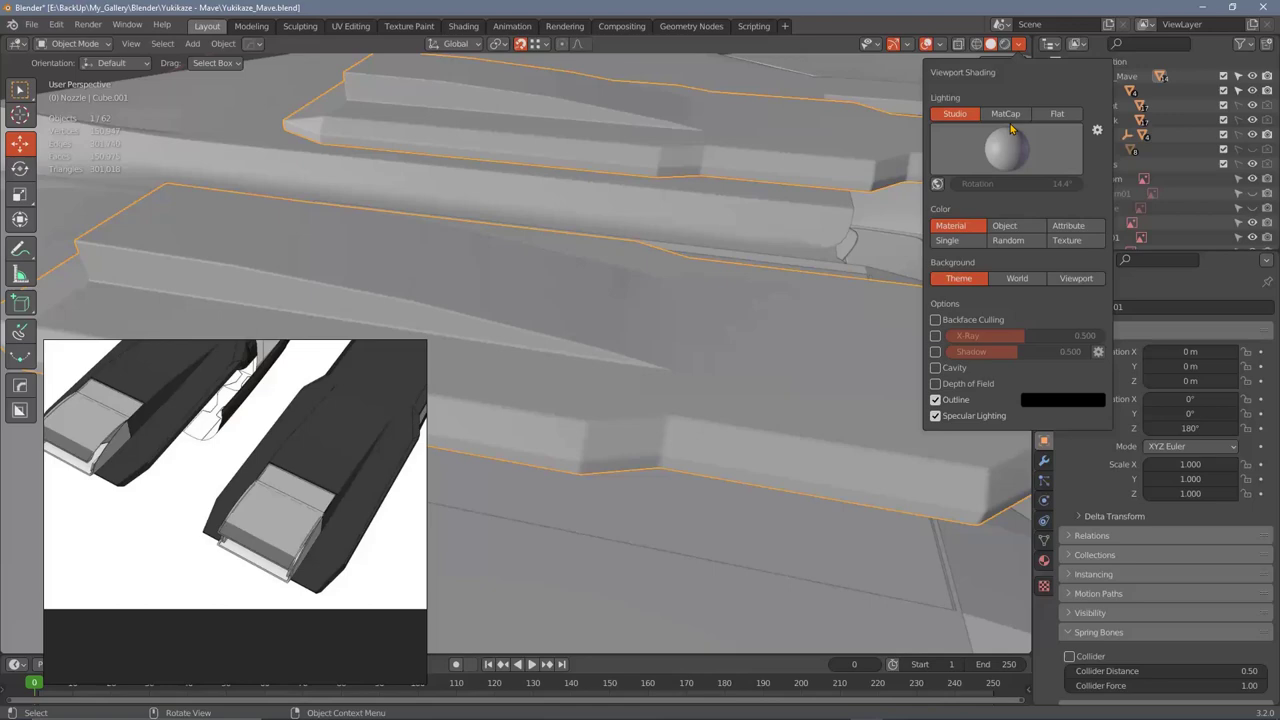
middle_click(1078, 83)
middle_click(1078, 83)
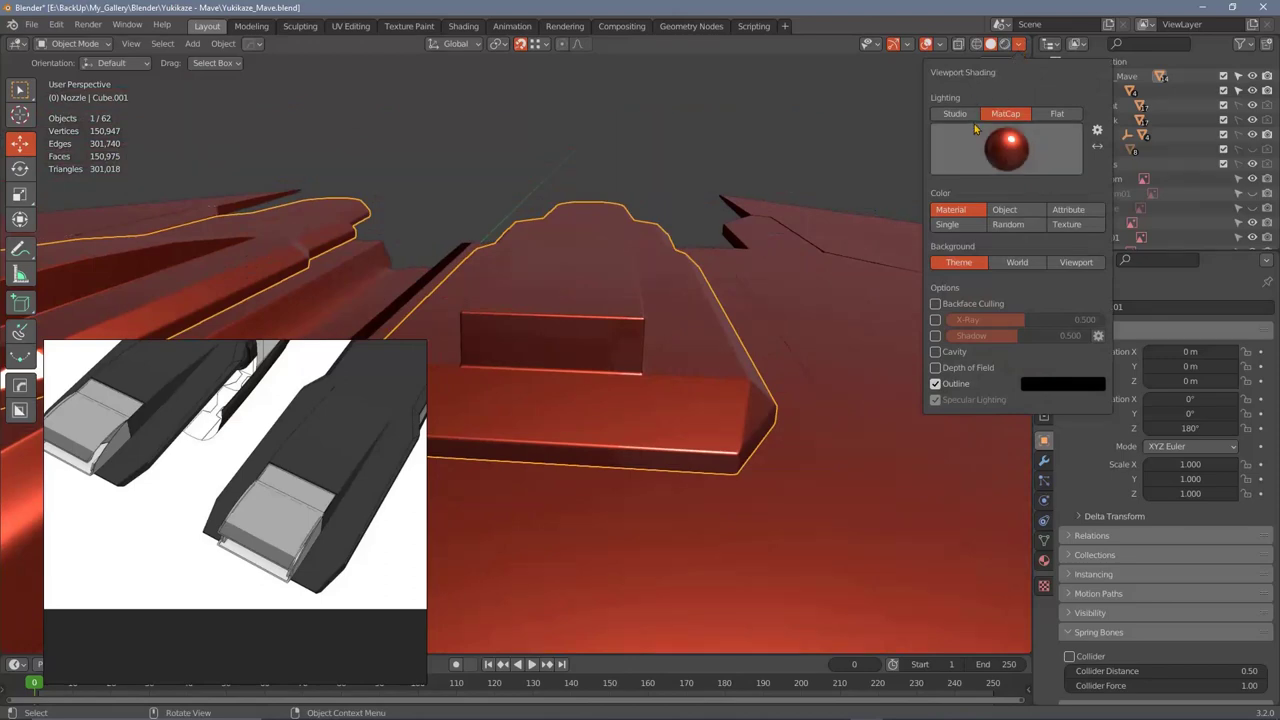
middle_click(737, 354)
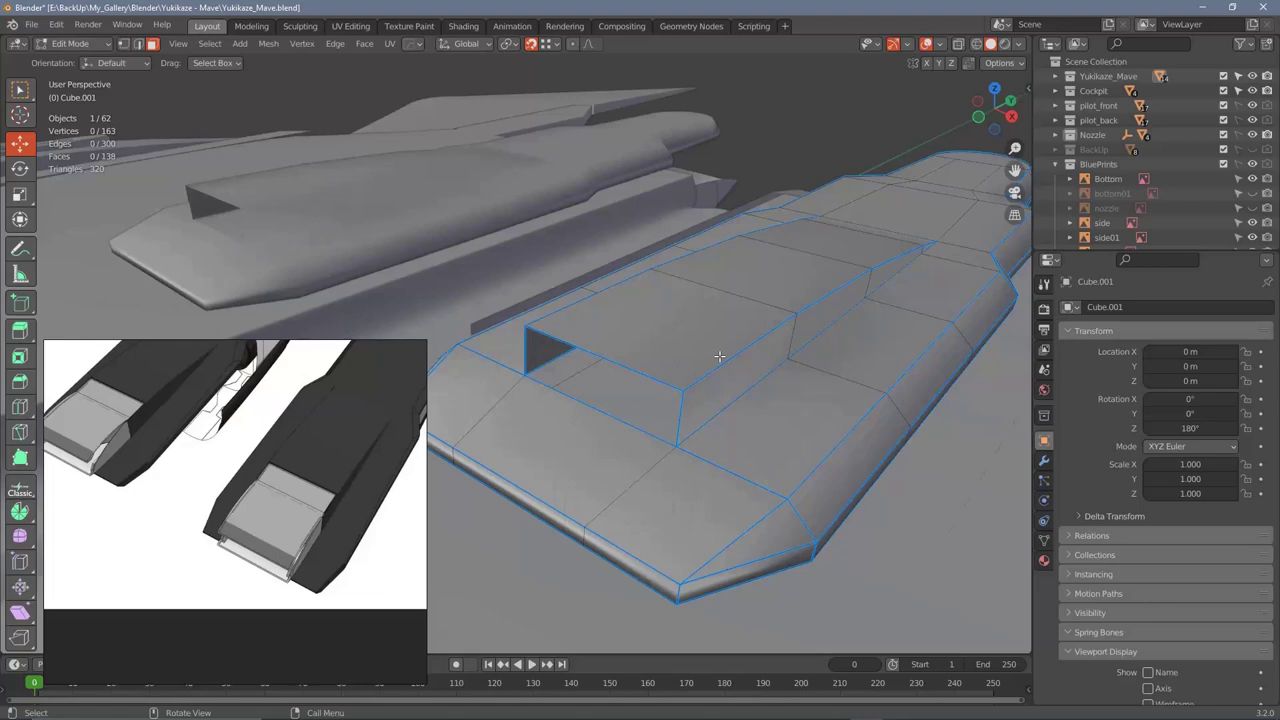
Step: Set Bevel Weight 1.00 and Crease 1.00 on the panel opening edge, then return to Object Mode
middle_click(724, 347)
middle_click(767, 301)
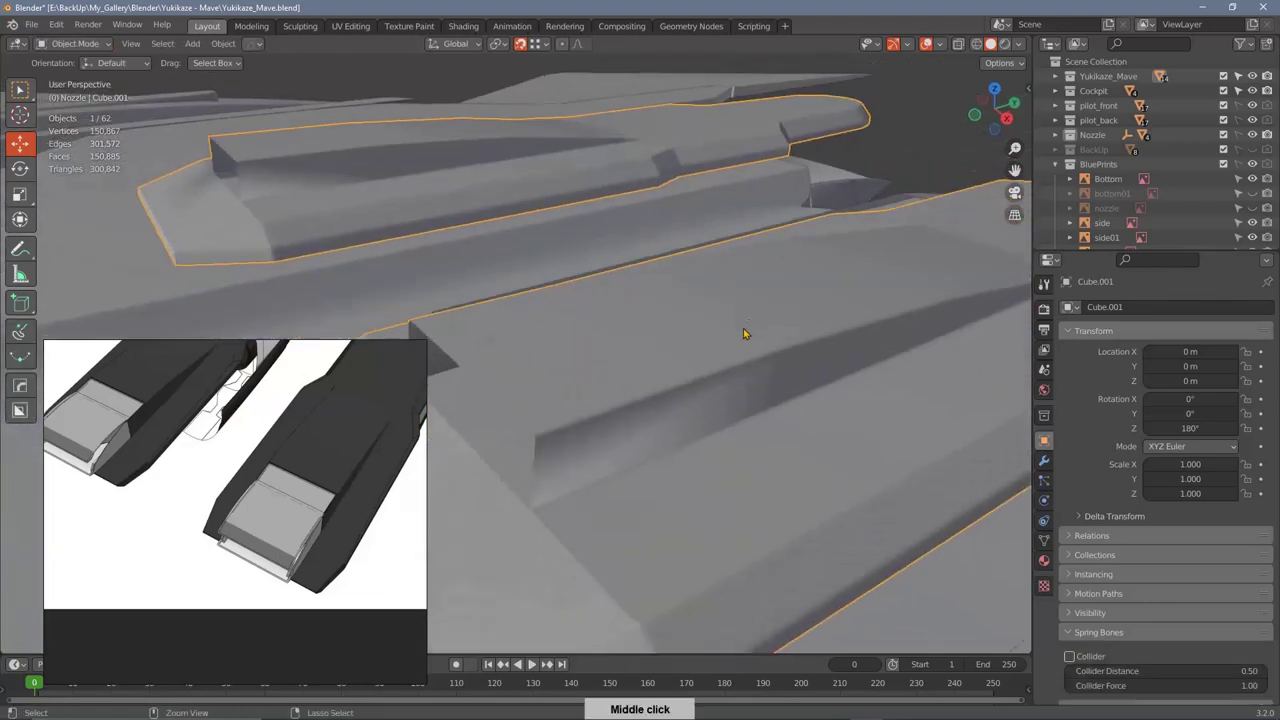
middle_click(683, 367)
middle_click(599, 470)
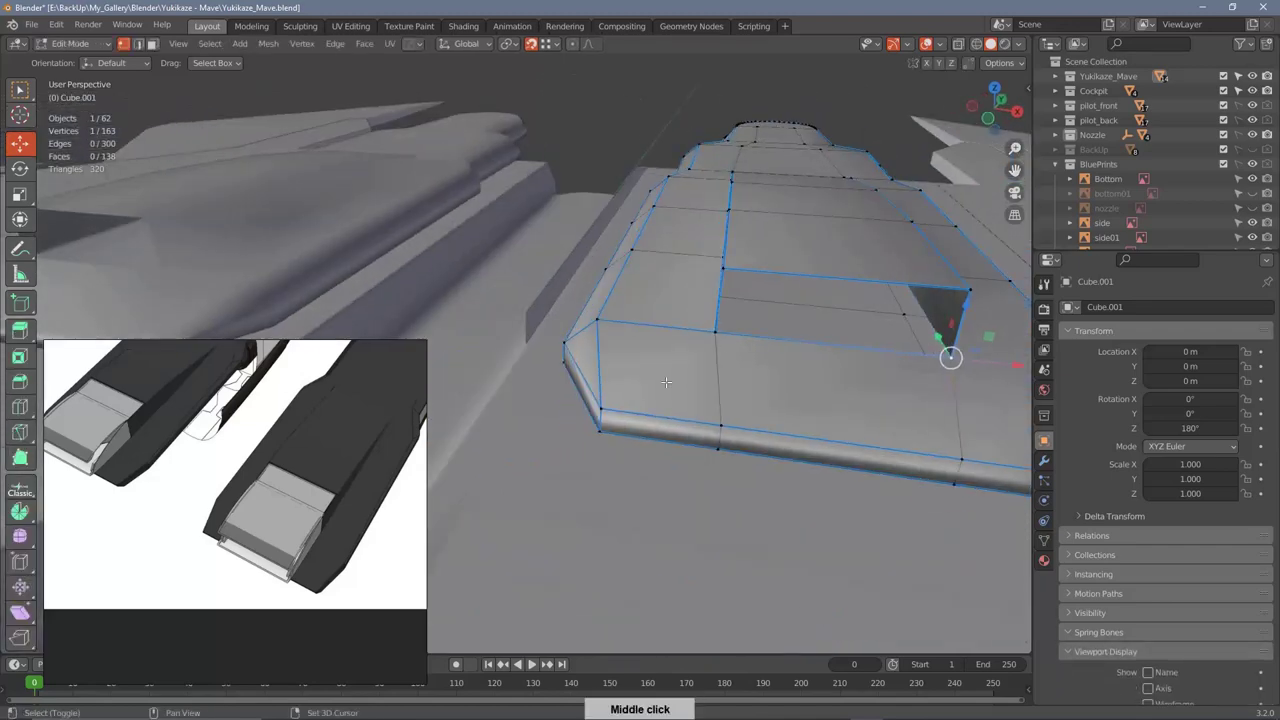
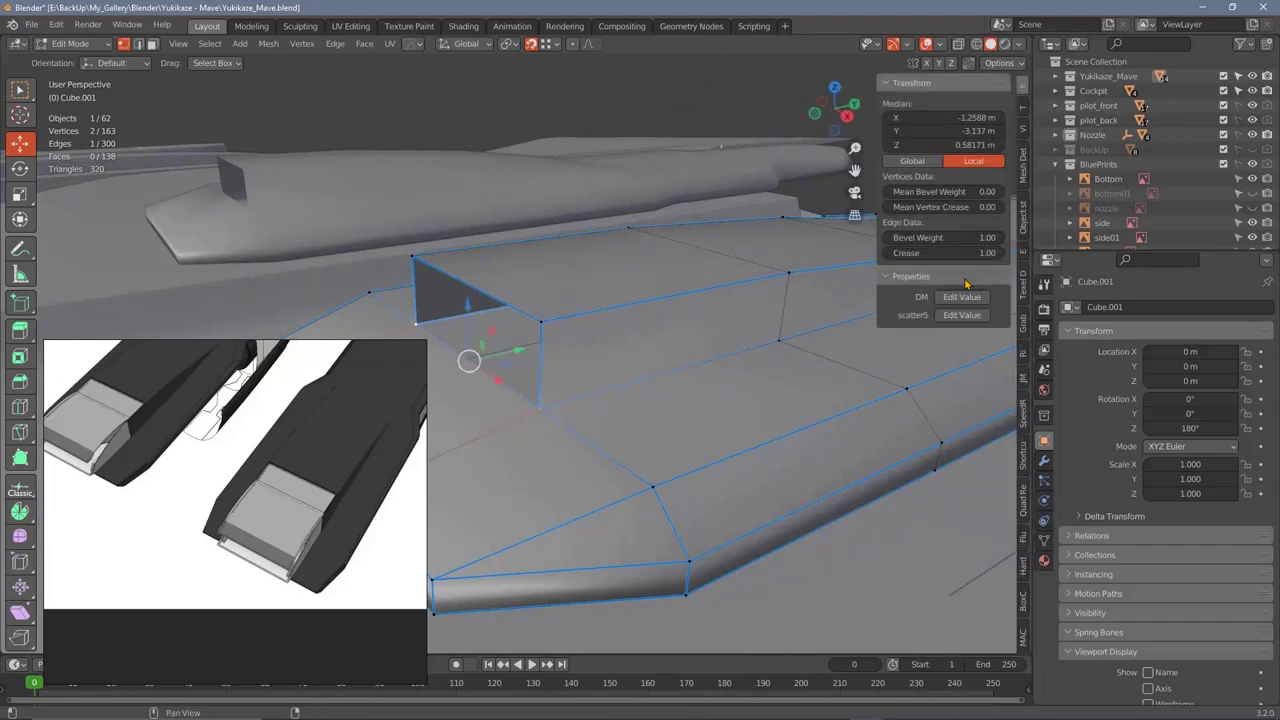
right_click(575, 239)
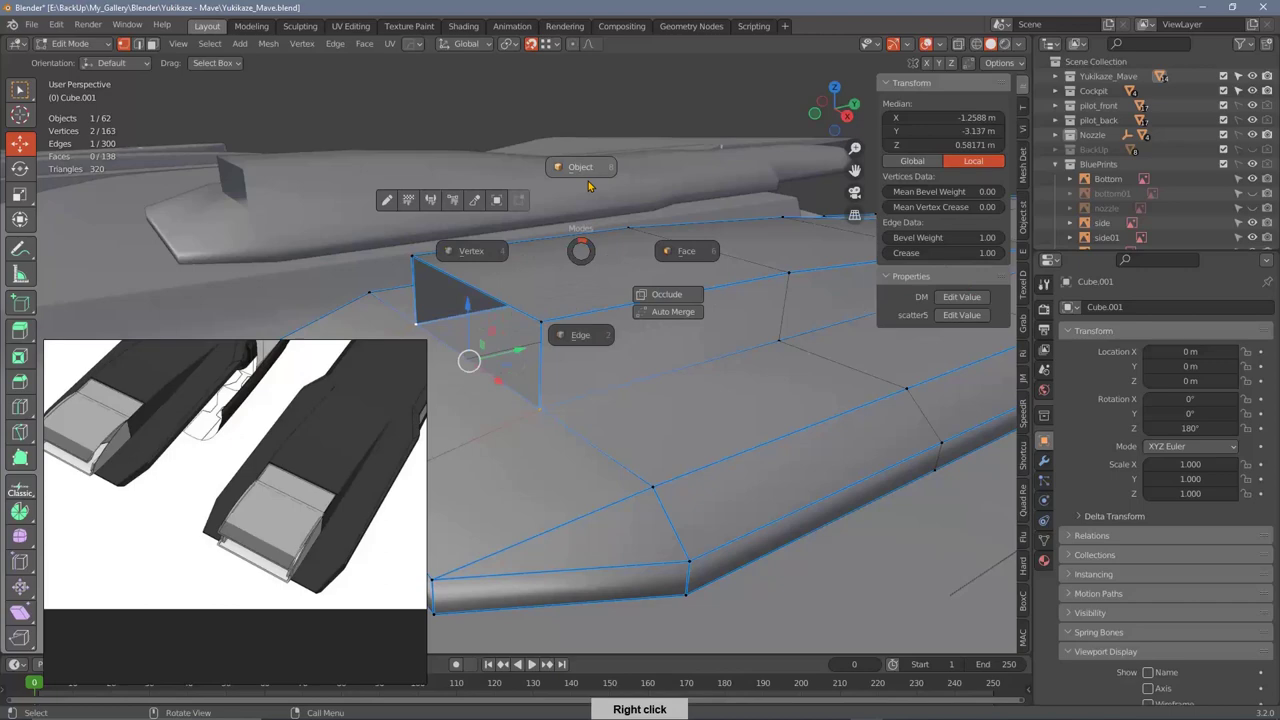
middle_click(646, 309)
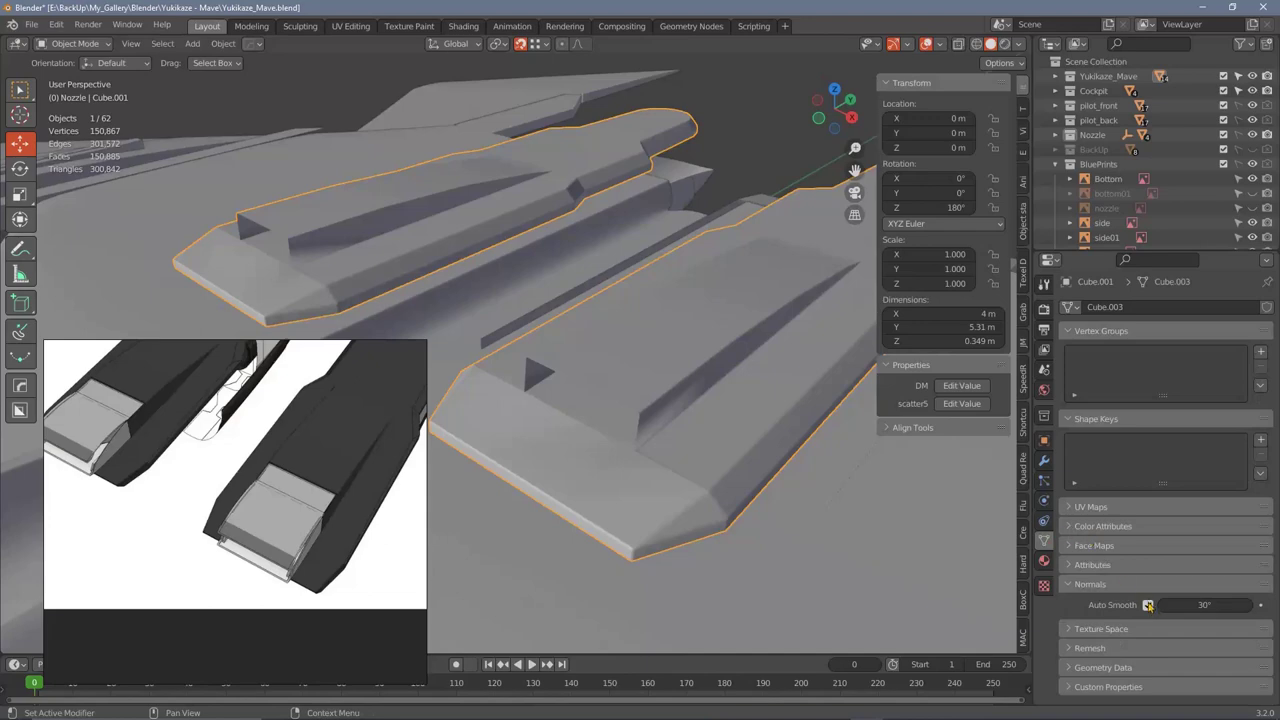
Step: Extrude and position Cube.001's top faces into an open-fronted raised box
middle_click(745, 497)
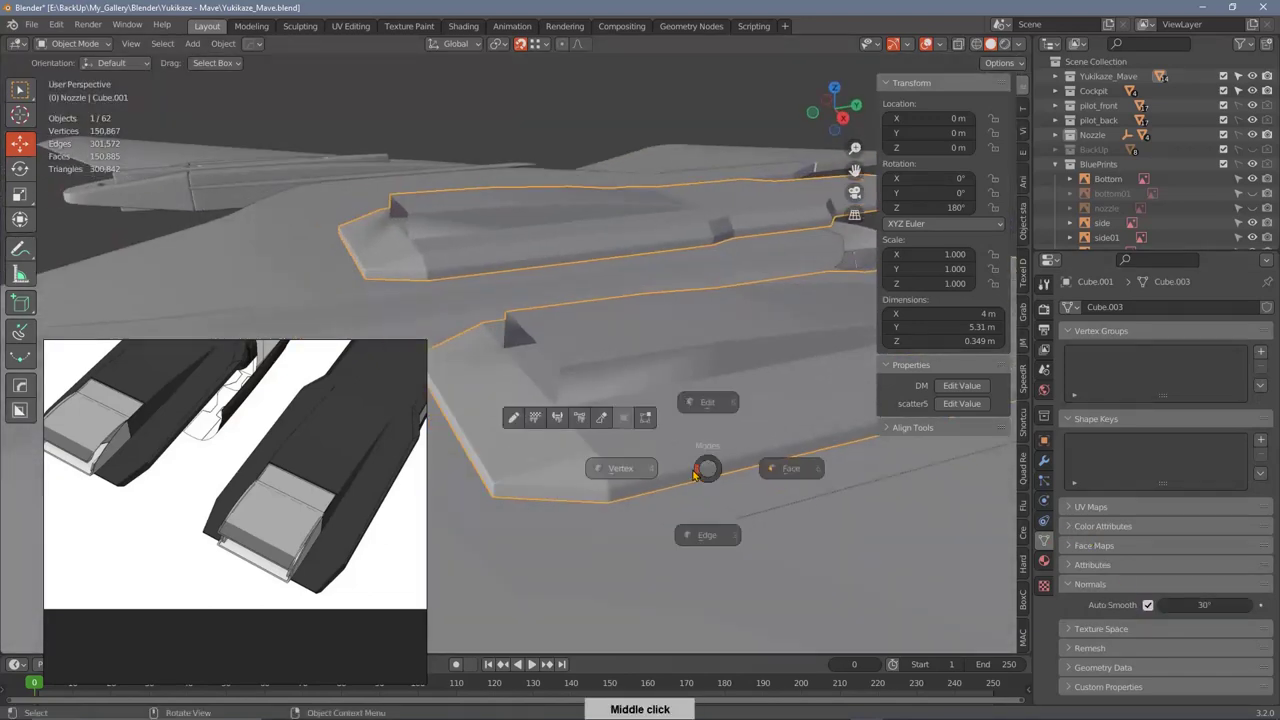
middle_click(700, 507)
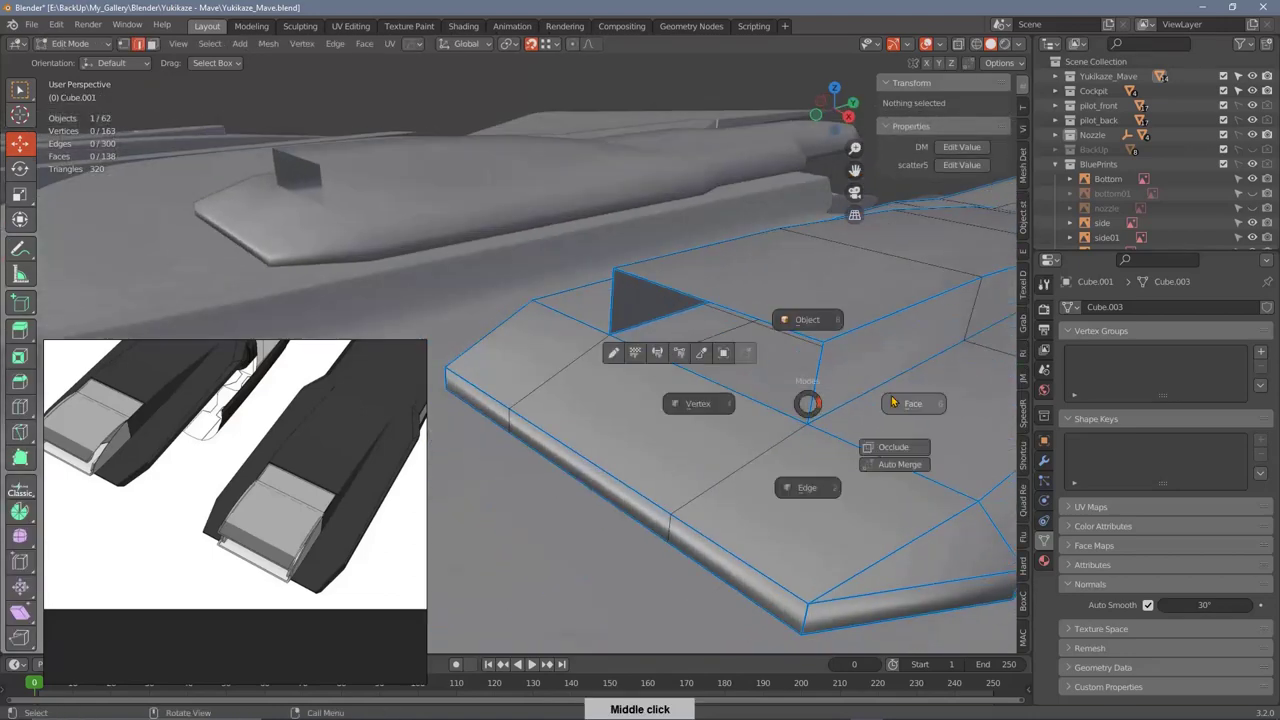
middle_click(877, 399)
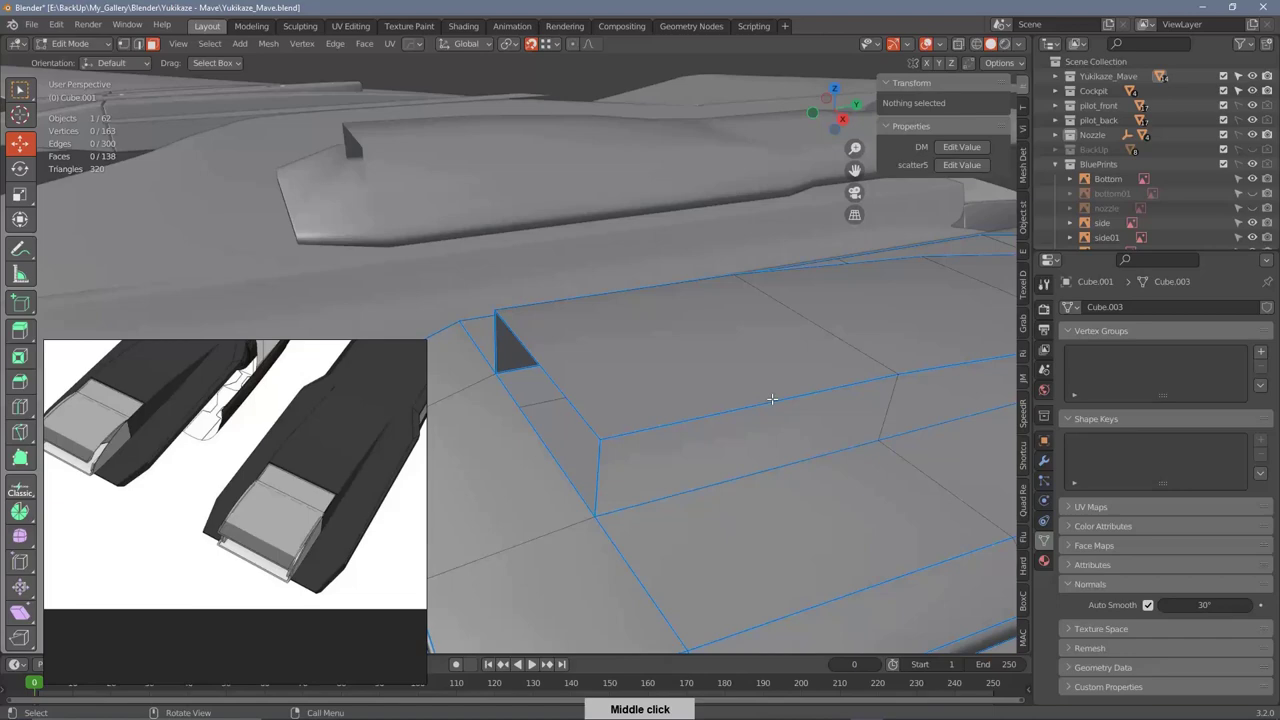
middle_click(701, 432)
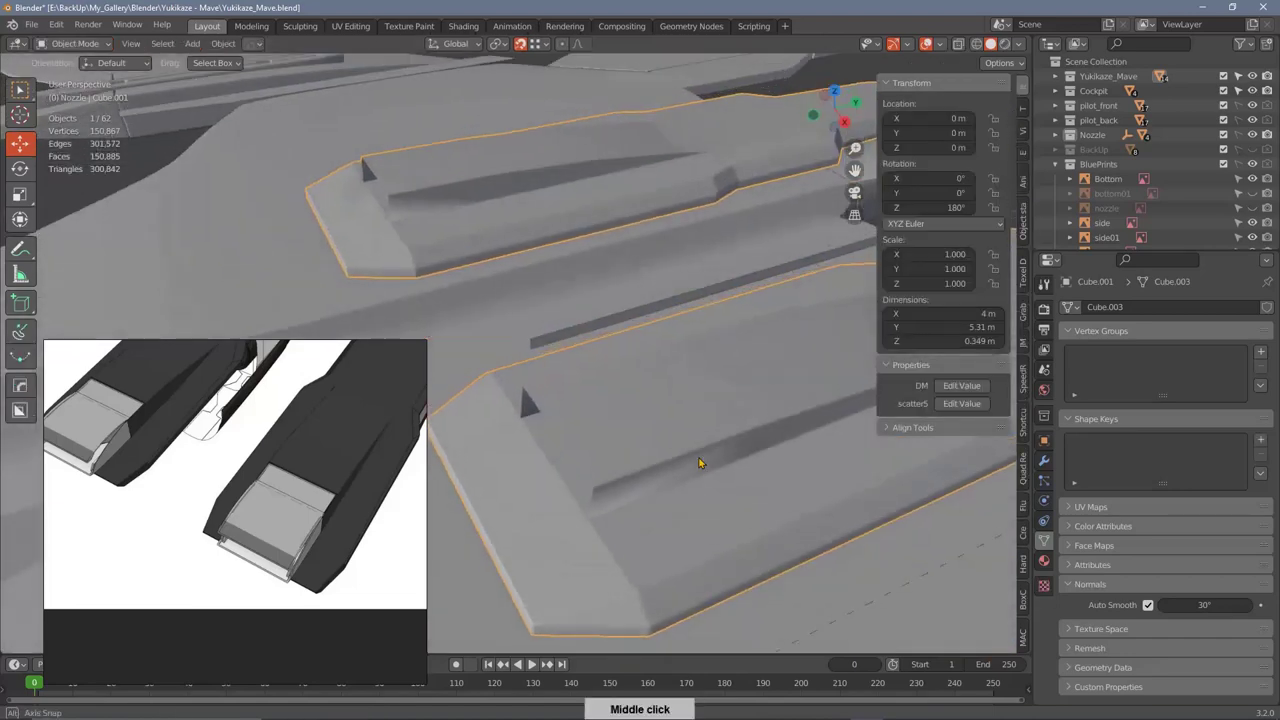
middle_click(793, 416)
middle_click(690, 380)
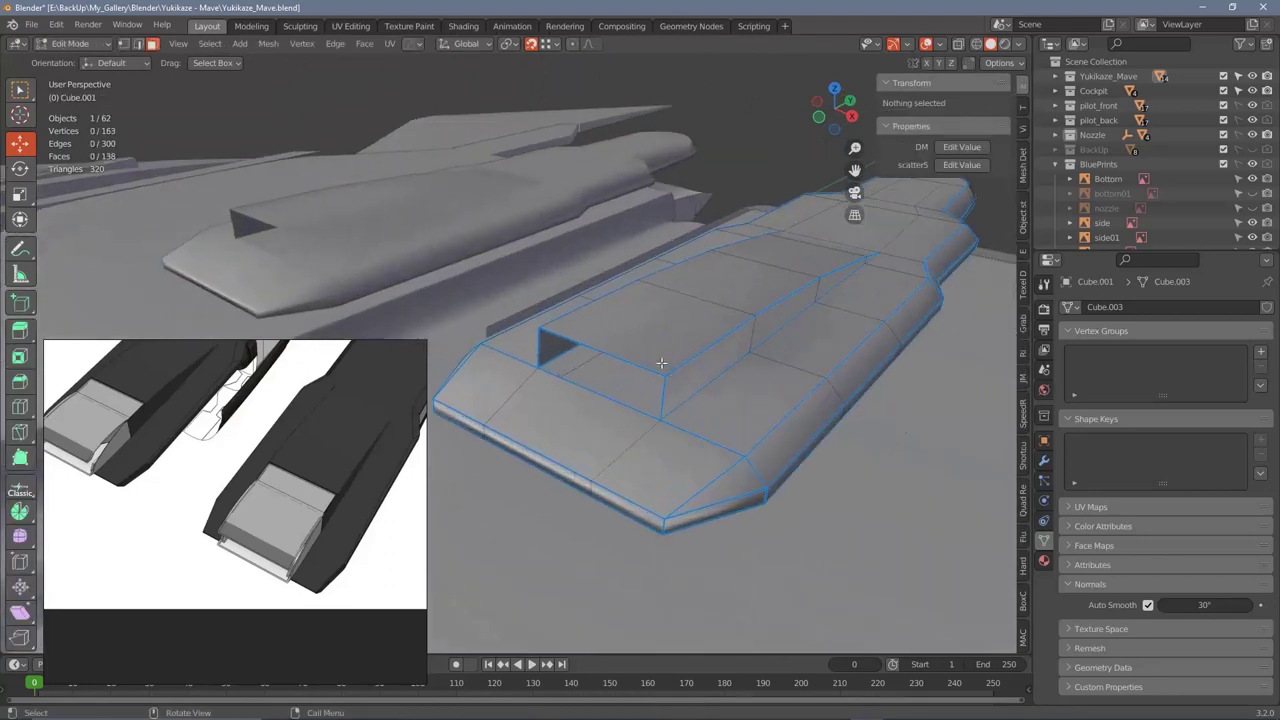
middle_click(670, 359)
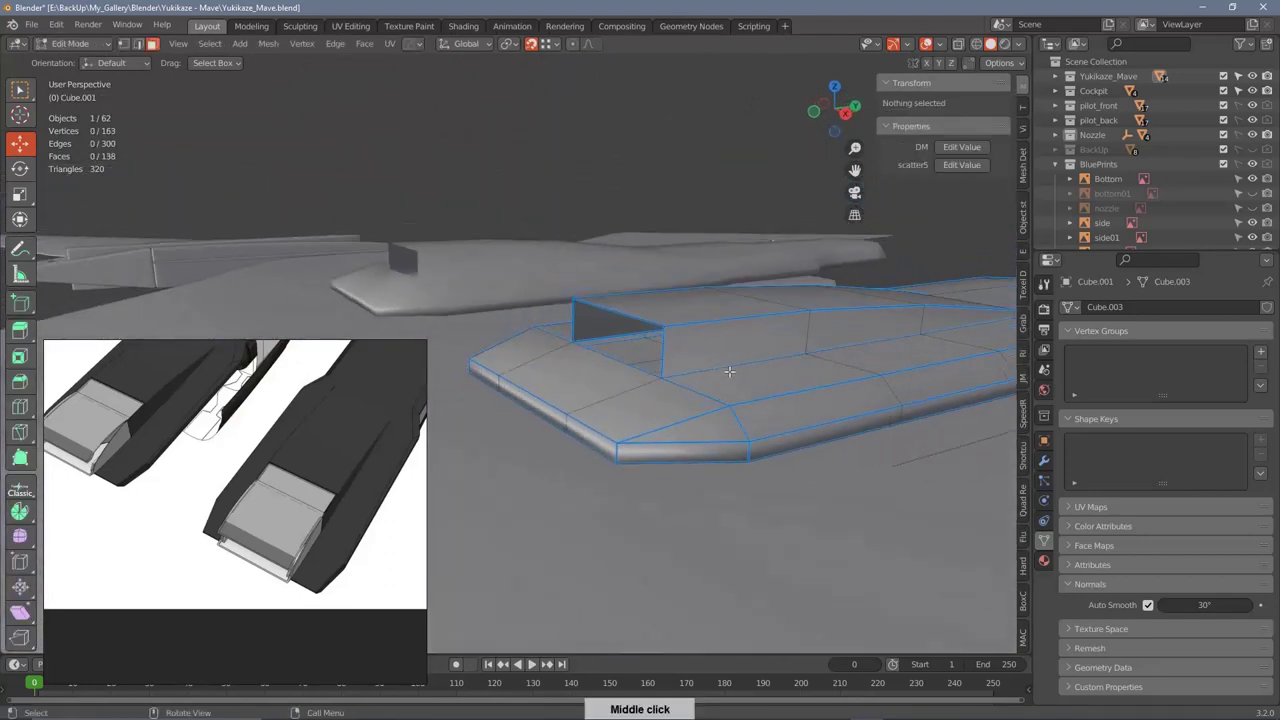
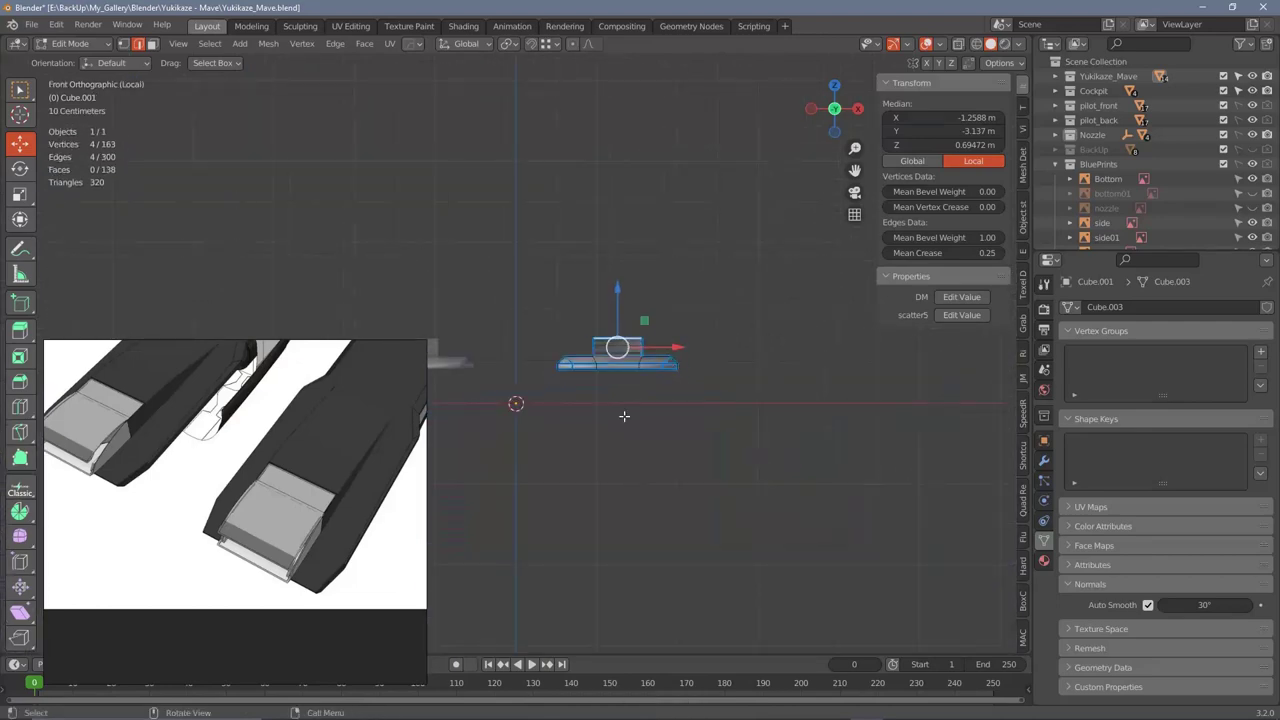
Step: Inset the housing edges in front local view to give the box wall thickness
middle_click(701, 327)
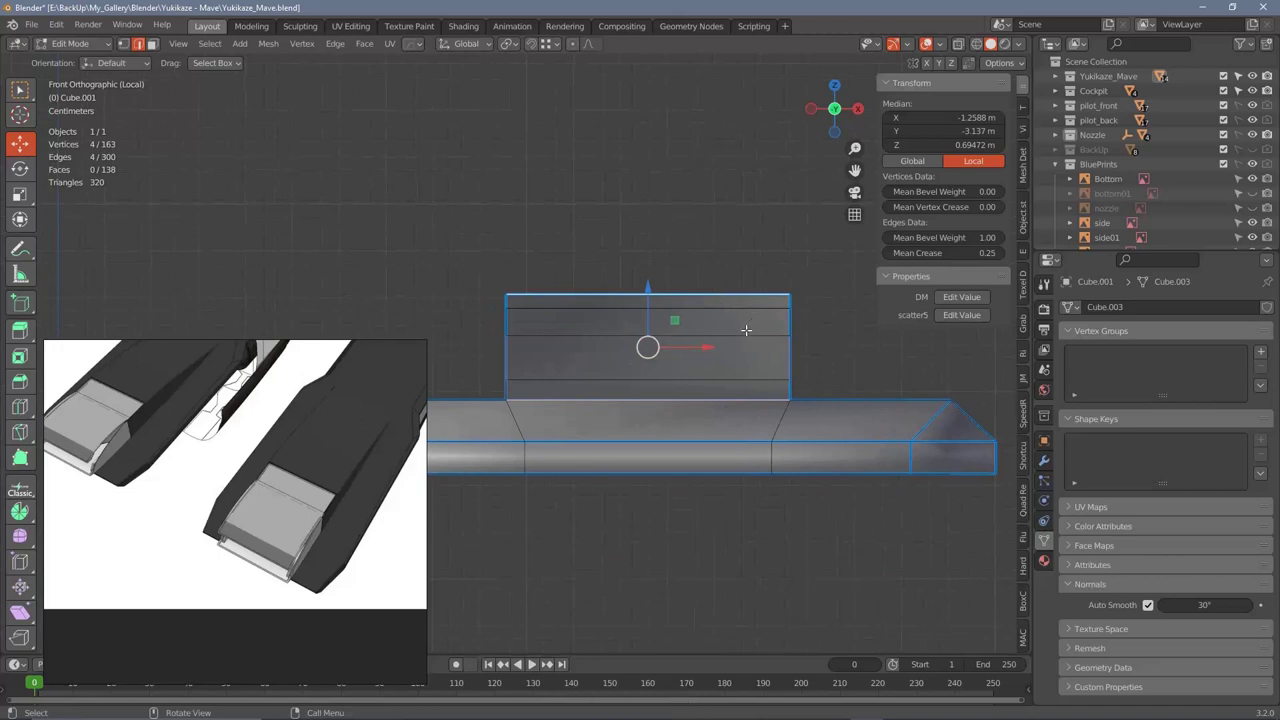
right_click(746, 323)
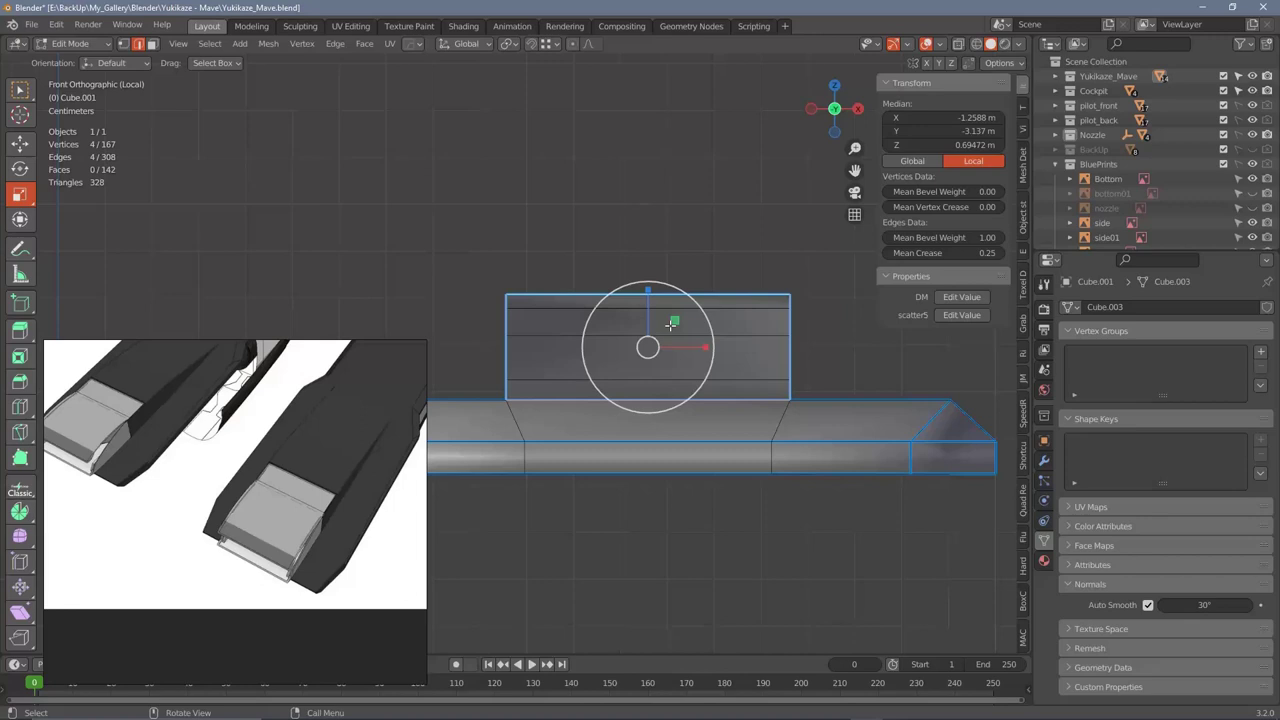
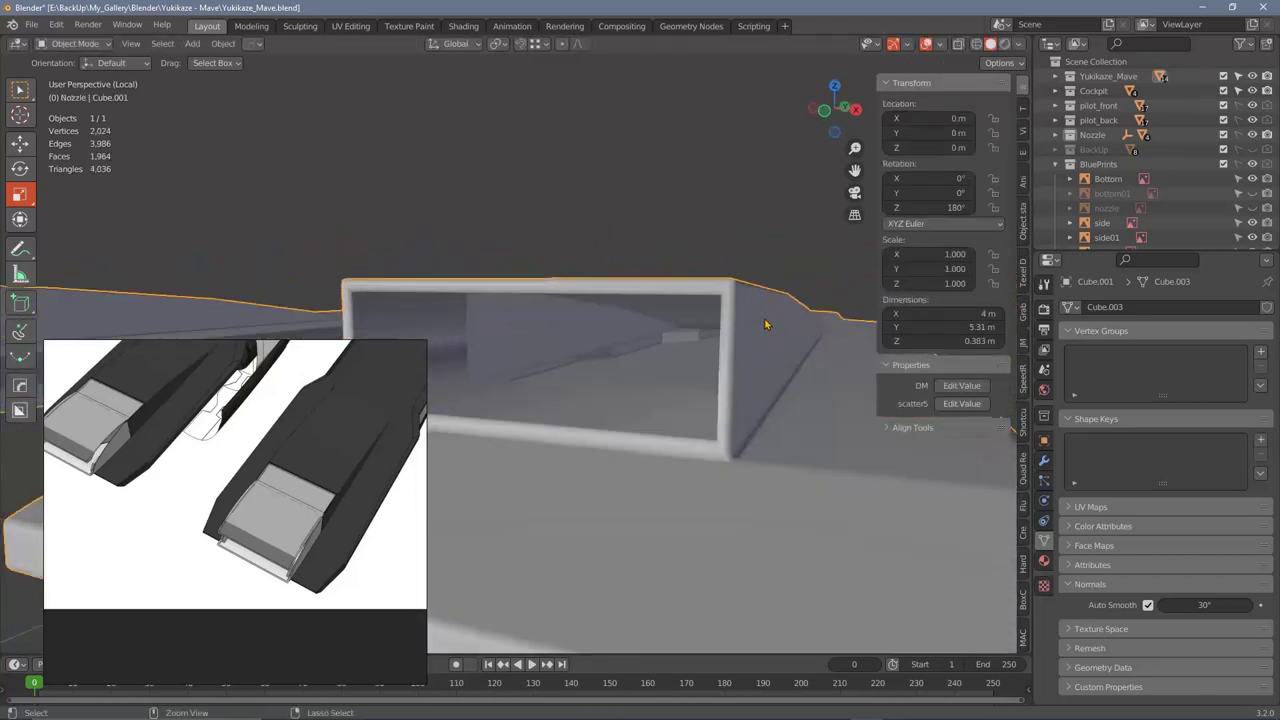
middle_click(718, 386)
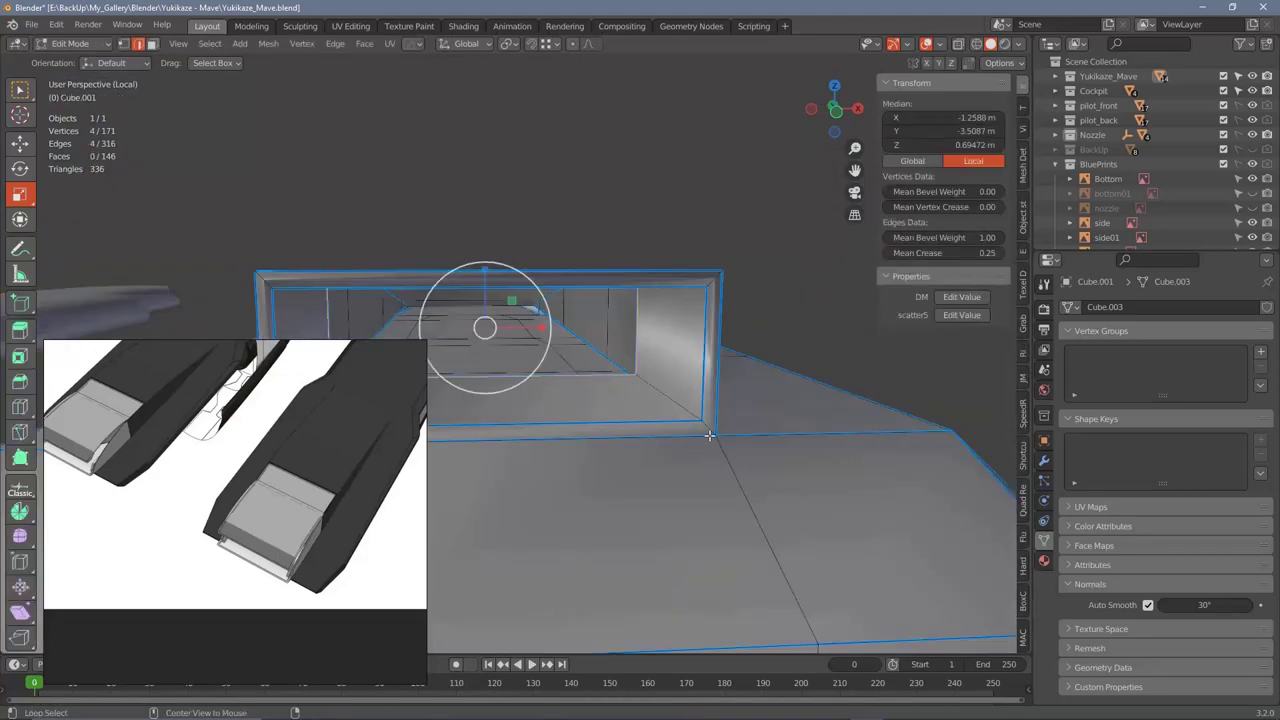
middle_click(711, 409)
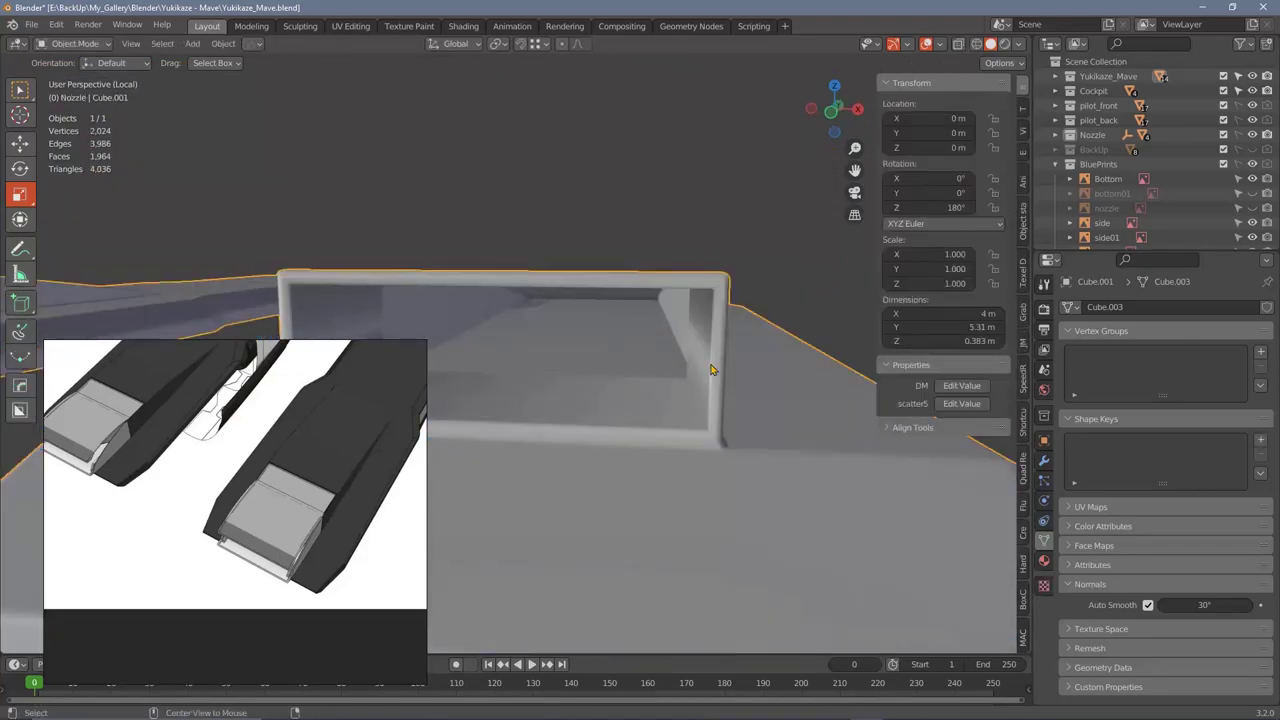
middle_click(700, 378)
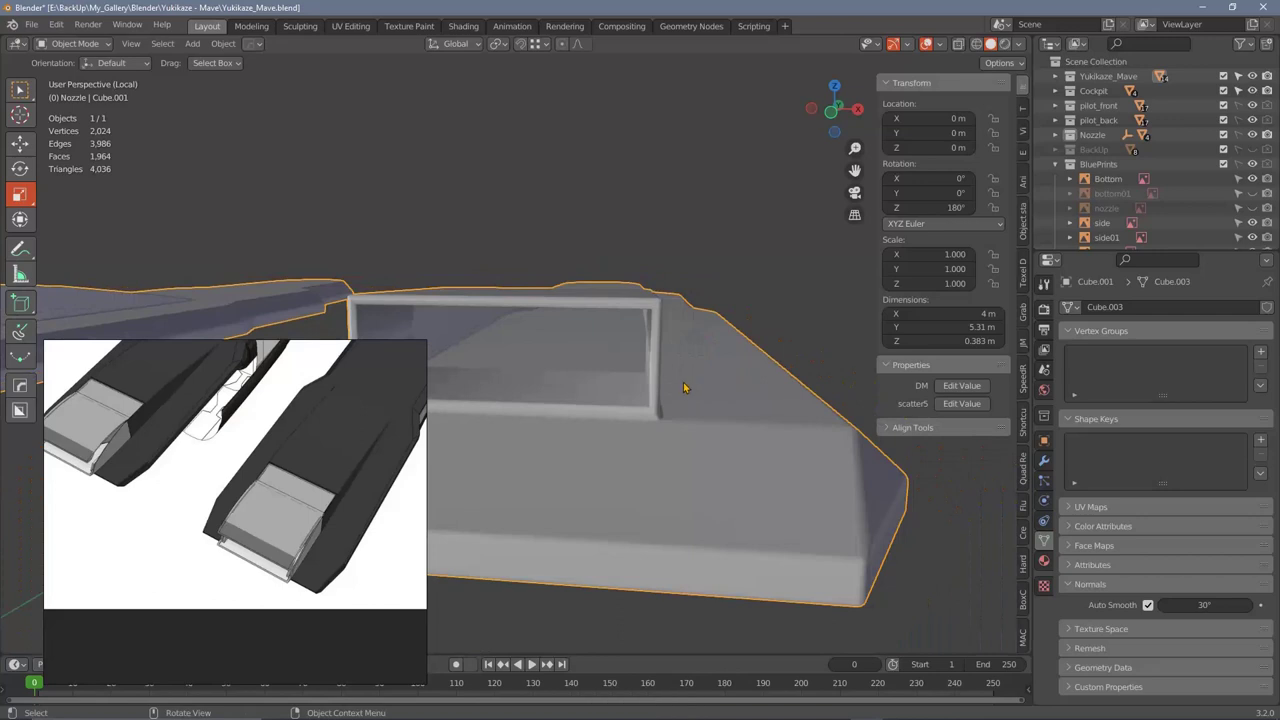
middle_click(690, 377)
middle_click(695, 366)
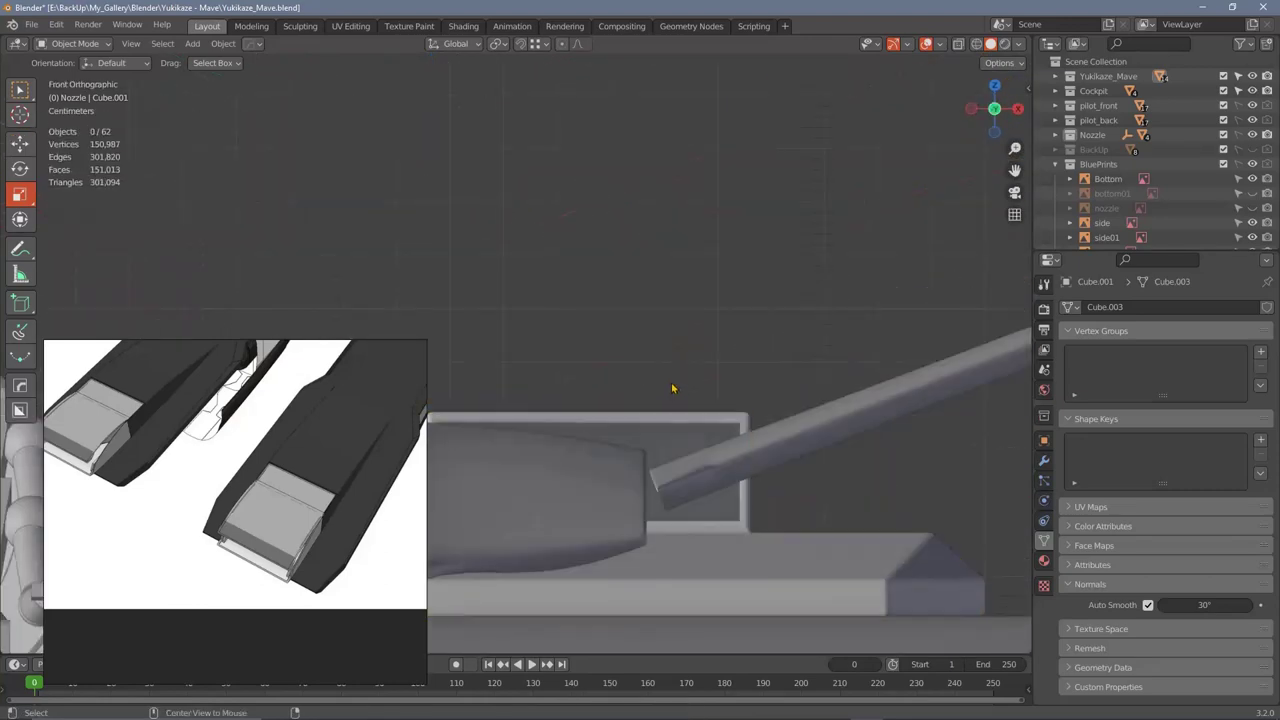
Step: View the whole jet, then add loop cuts to both nozzle housings in local view
middle_click(673, 395)
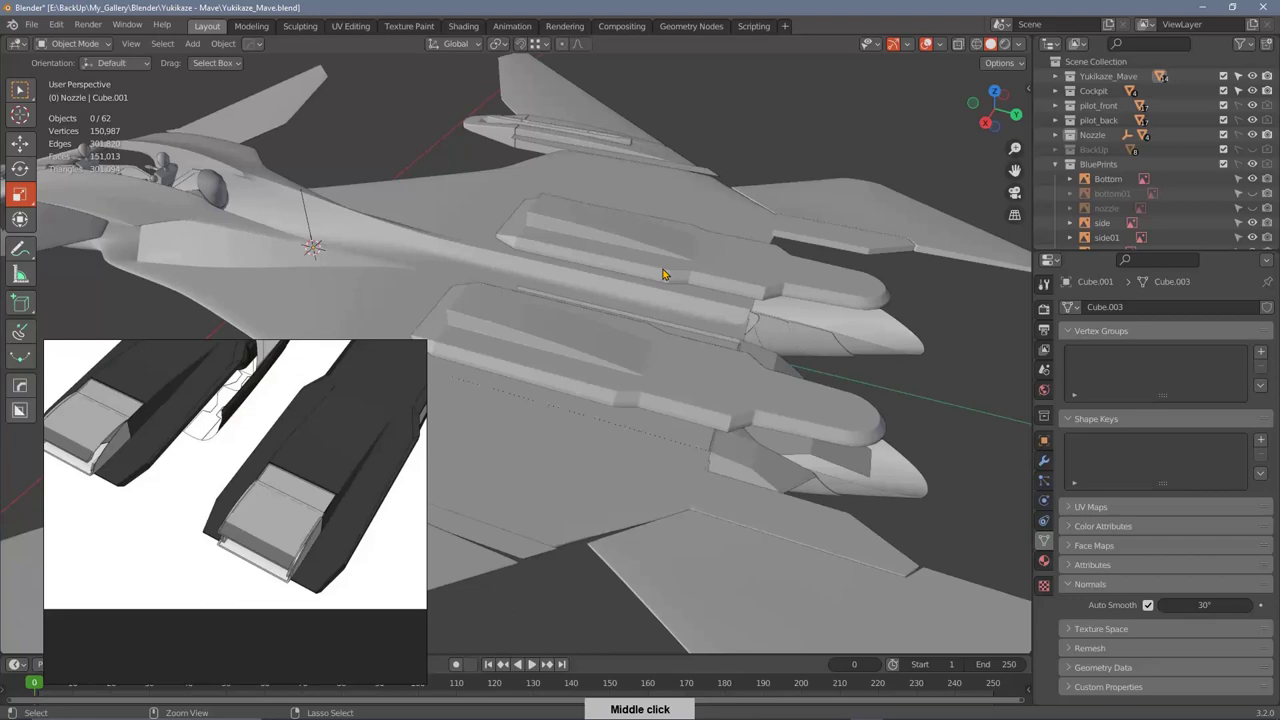
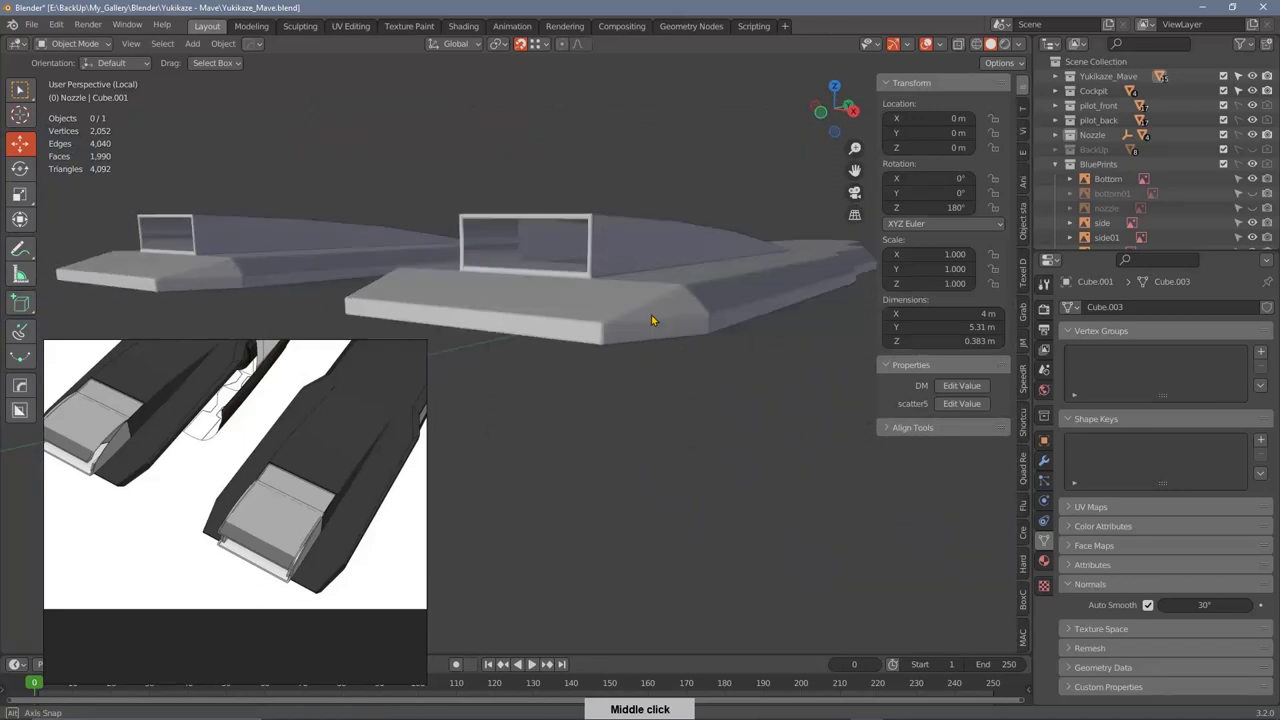
Step: Set crease and bevel weight 1 on the housing opening edges and preview under a red MatCap
middle_click(729, 278)
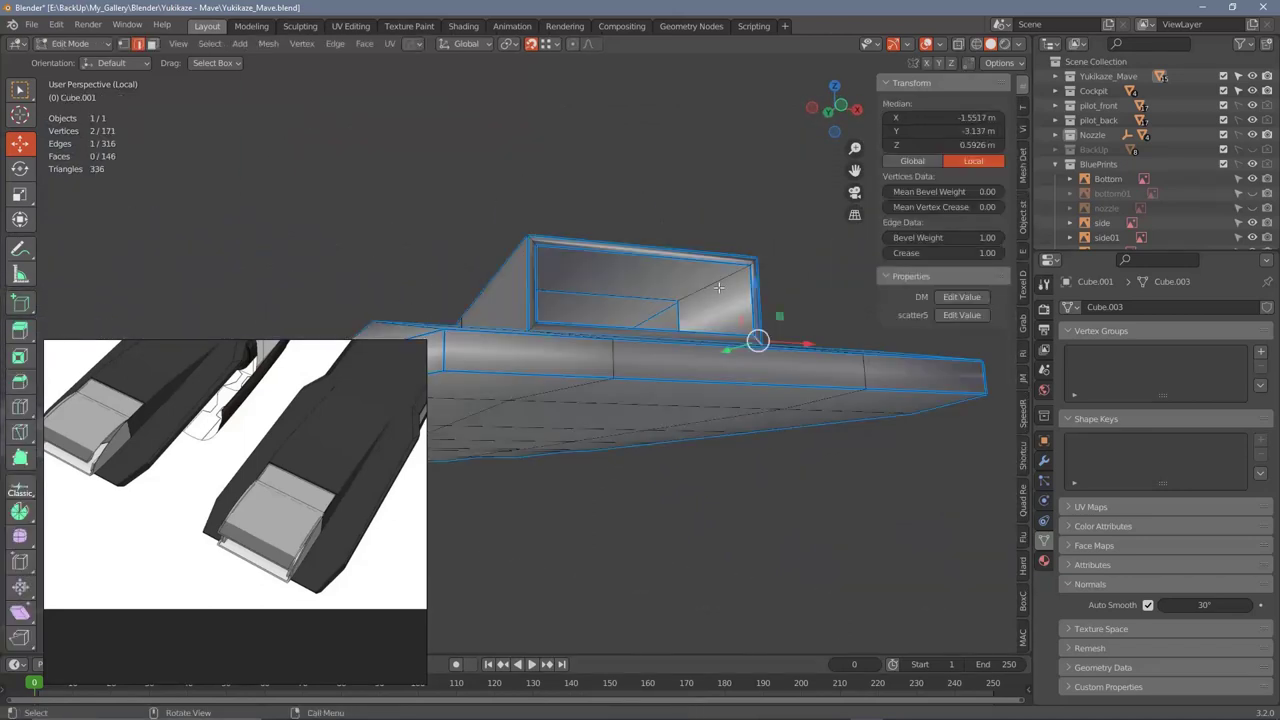
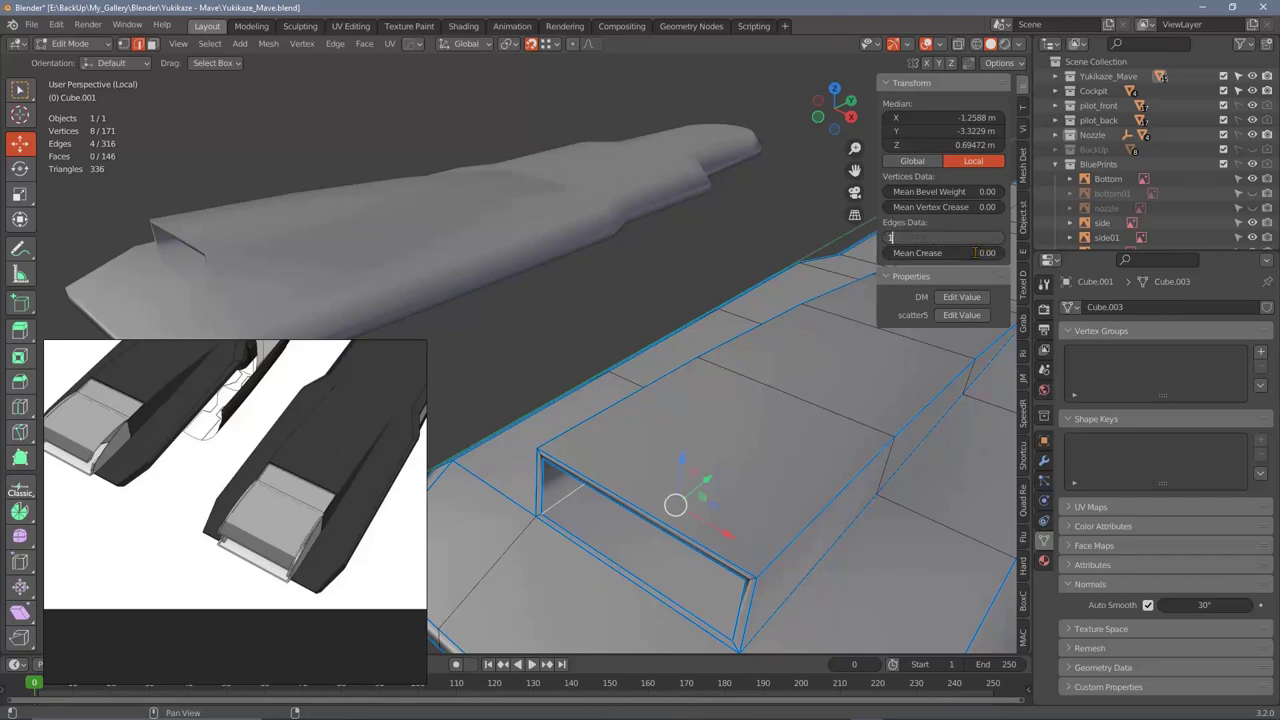
right_click(639, 253)
middle_click(669, 296)
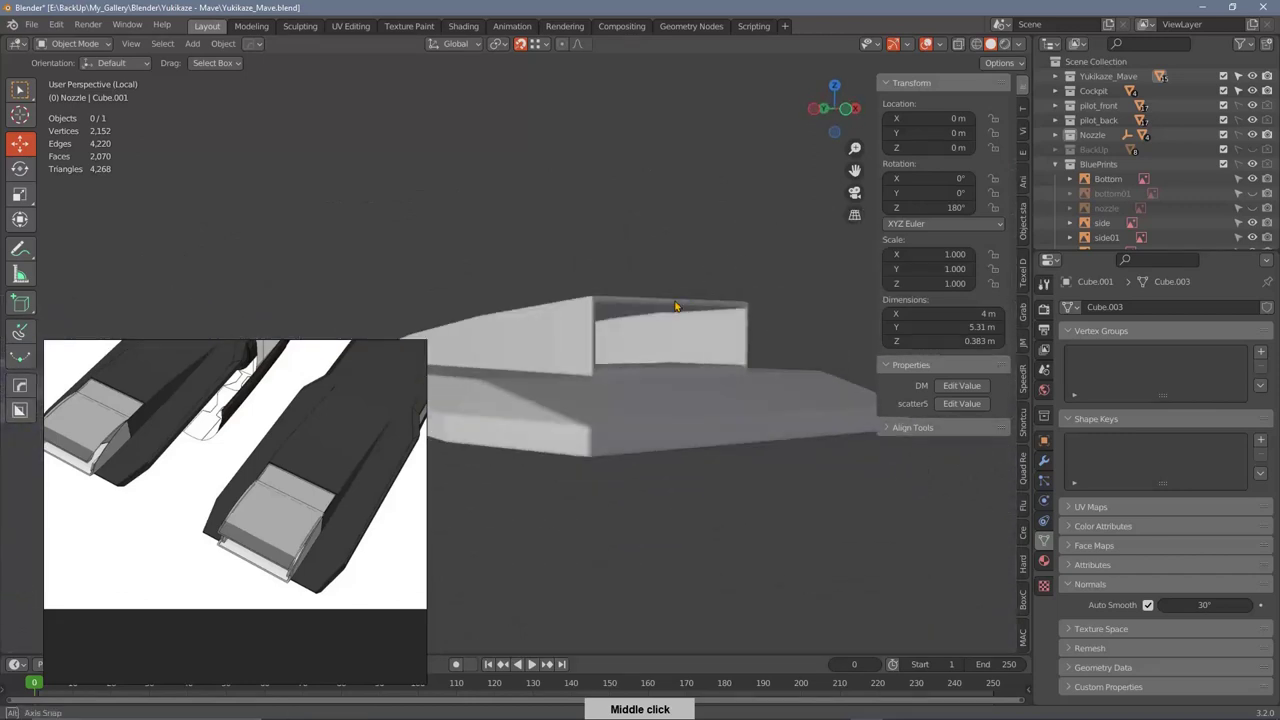
middle_click(695, 291)
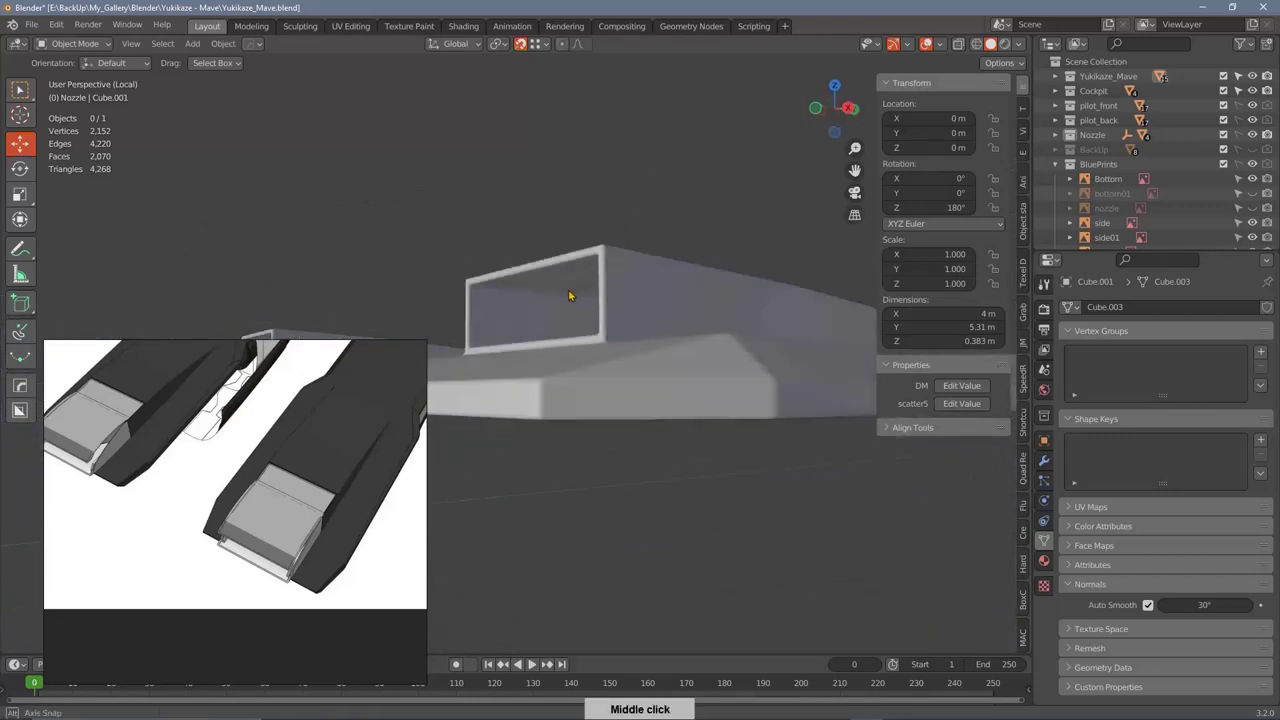
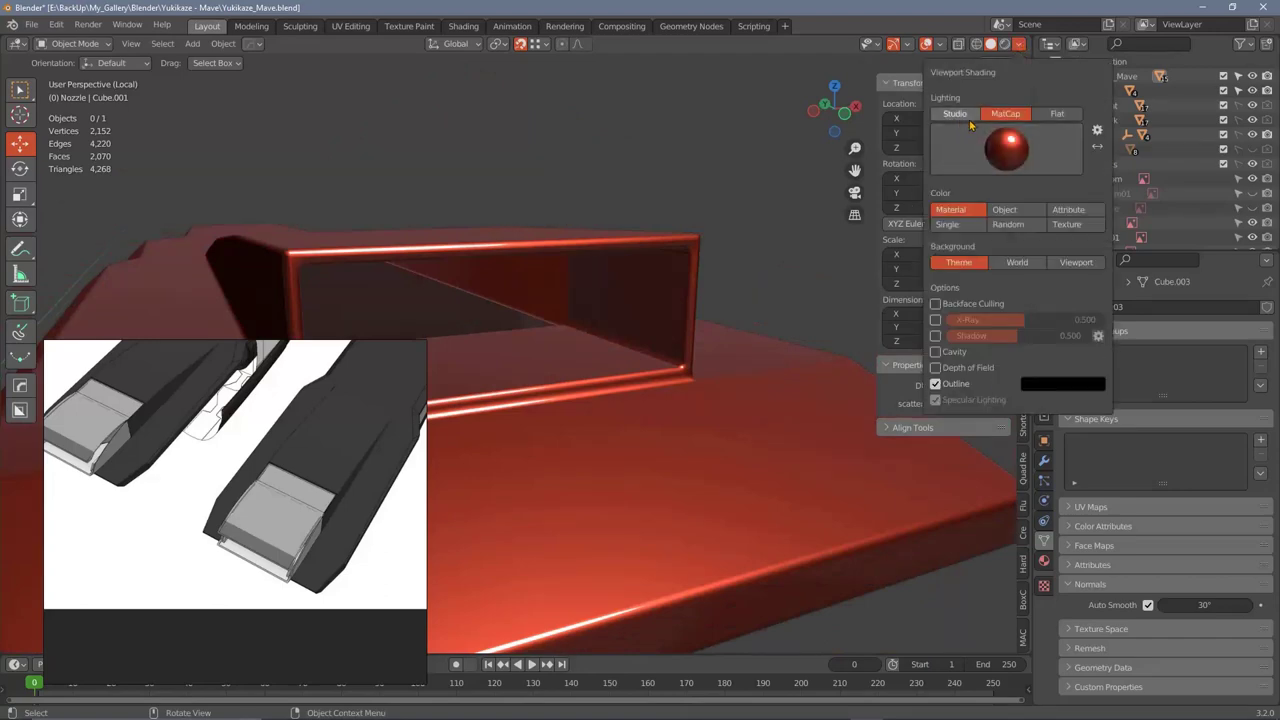
Step: Restore Studio lighting, exit local view and orbit the finished nozzle housings on the full jet
middle_click(615, 332)
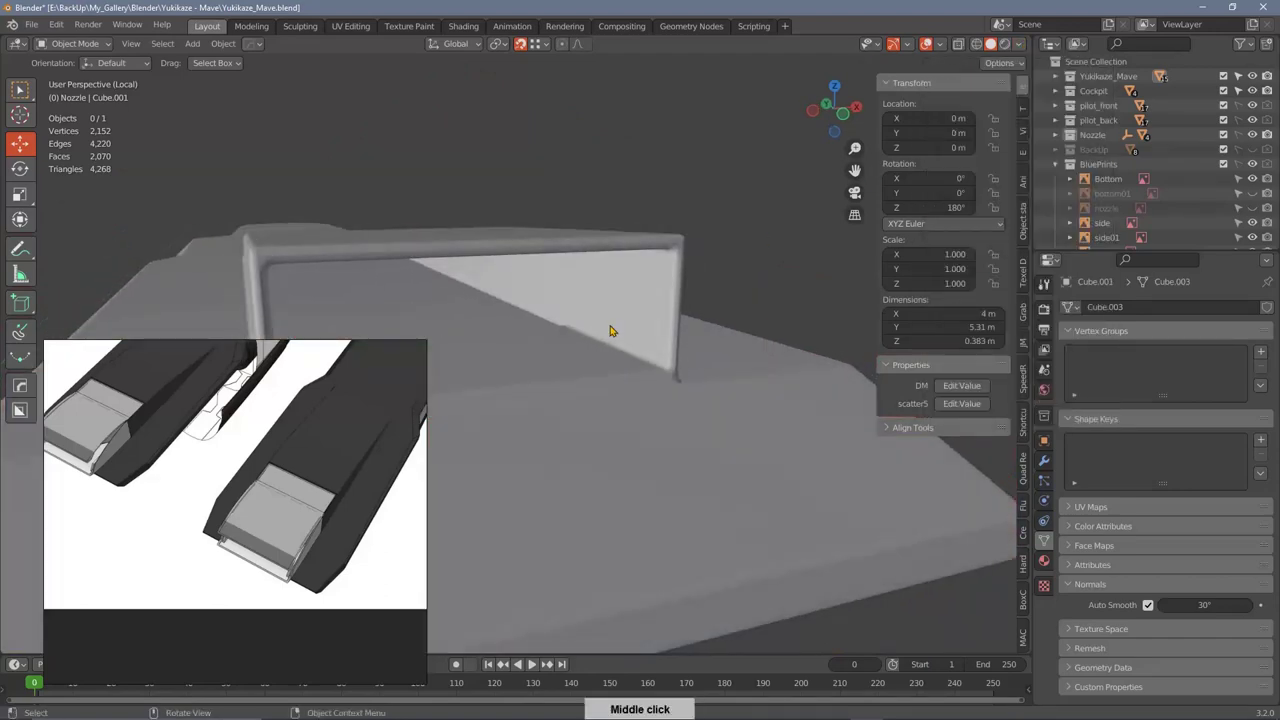
middle_click(651, 320)
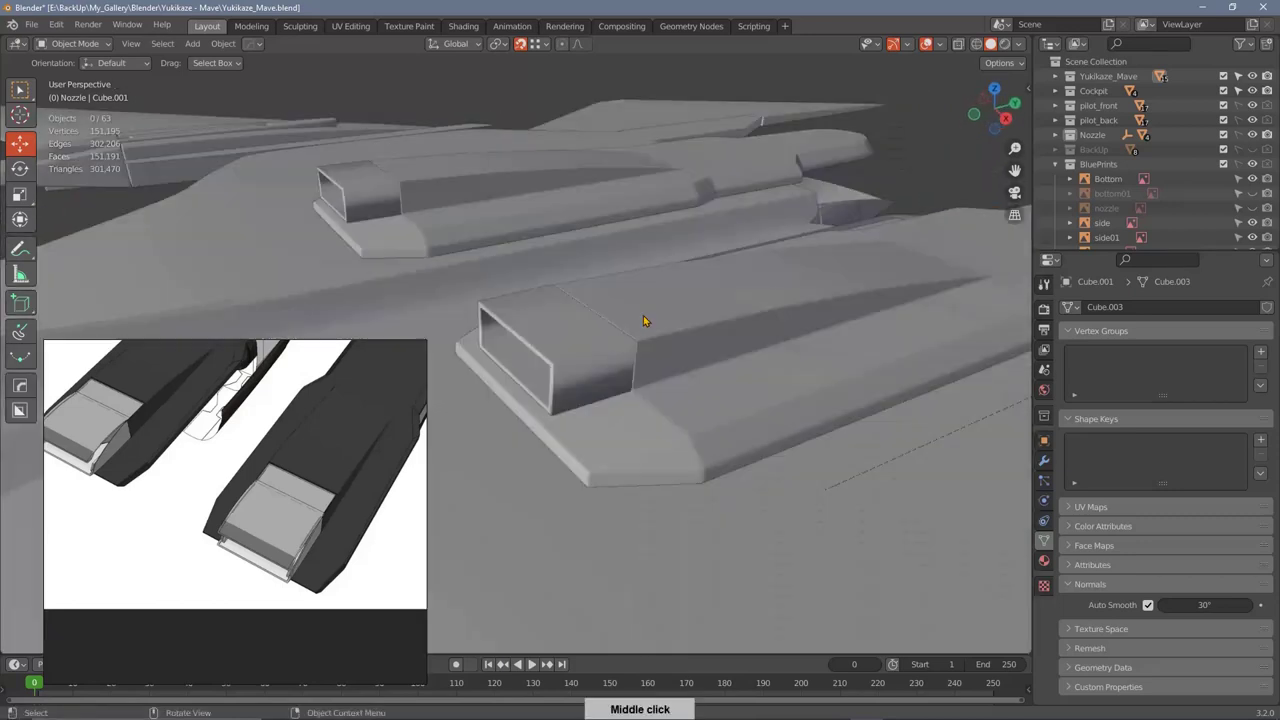
middle_click(705, 308)
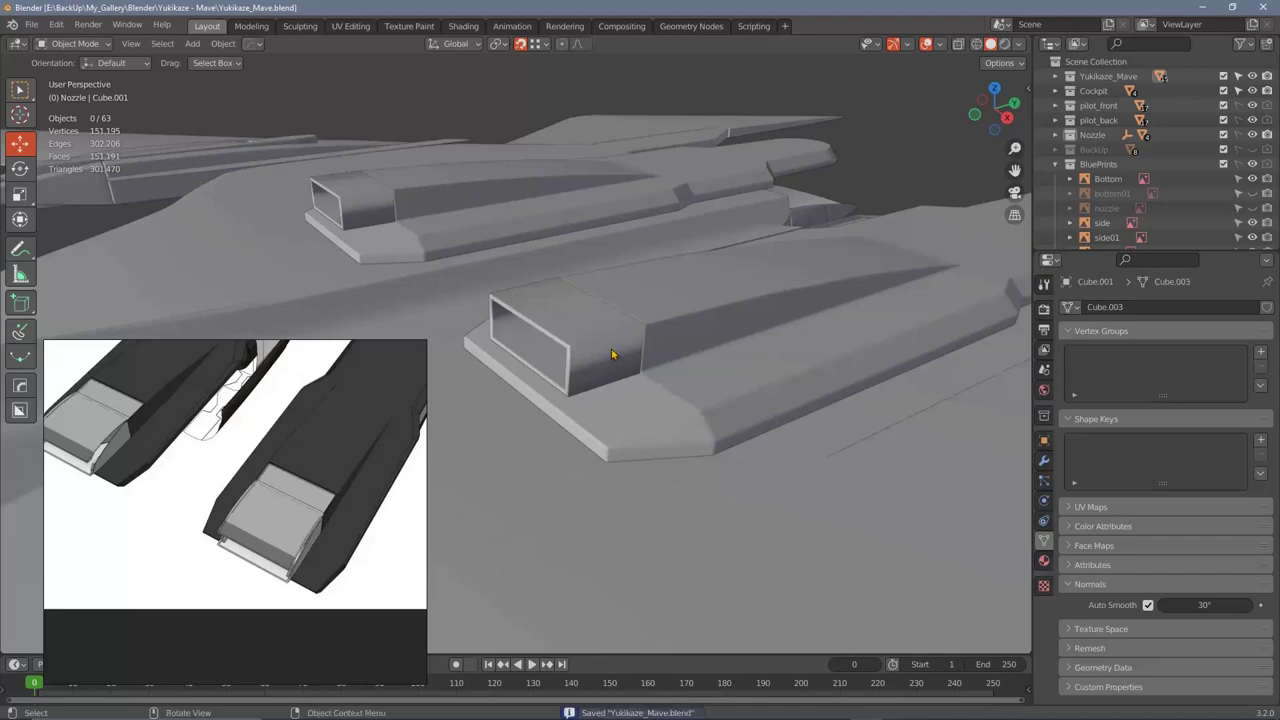
middle_click(630, 358)
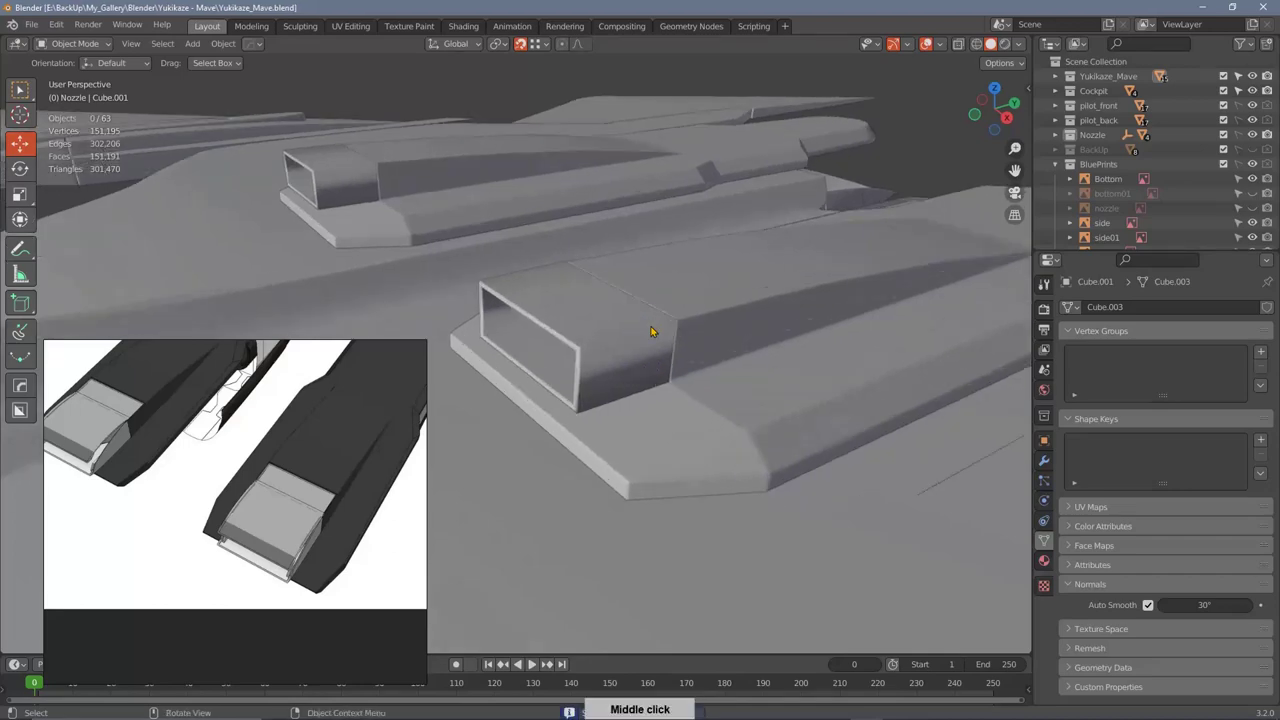
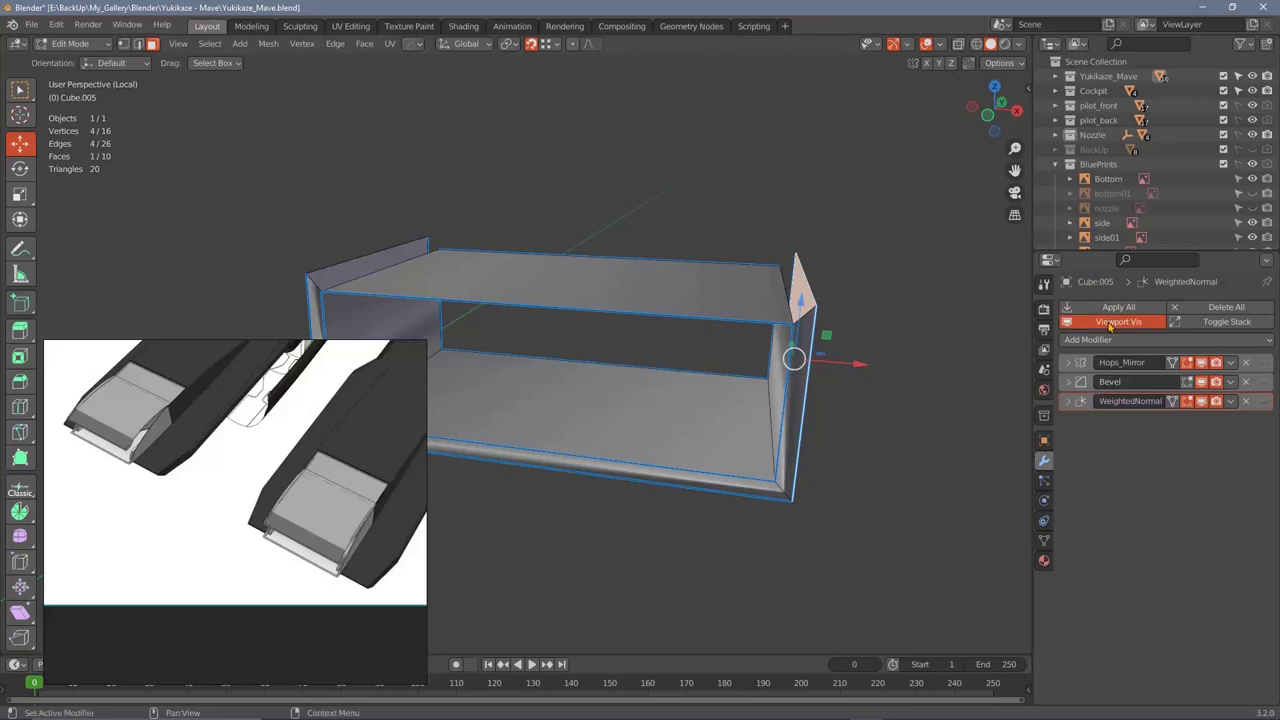
Step: Delete the four outer faces so Cube.005 becomes a thin three-face U-shaped channel
middle_click(1136, 222)
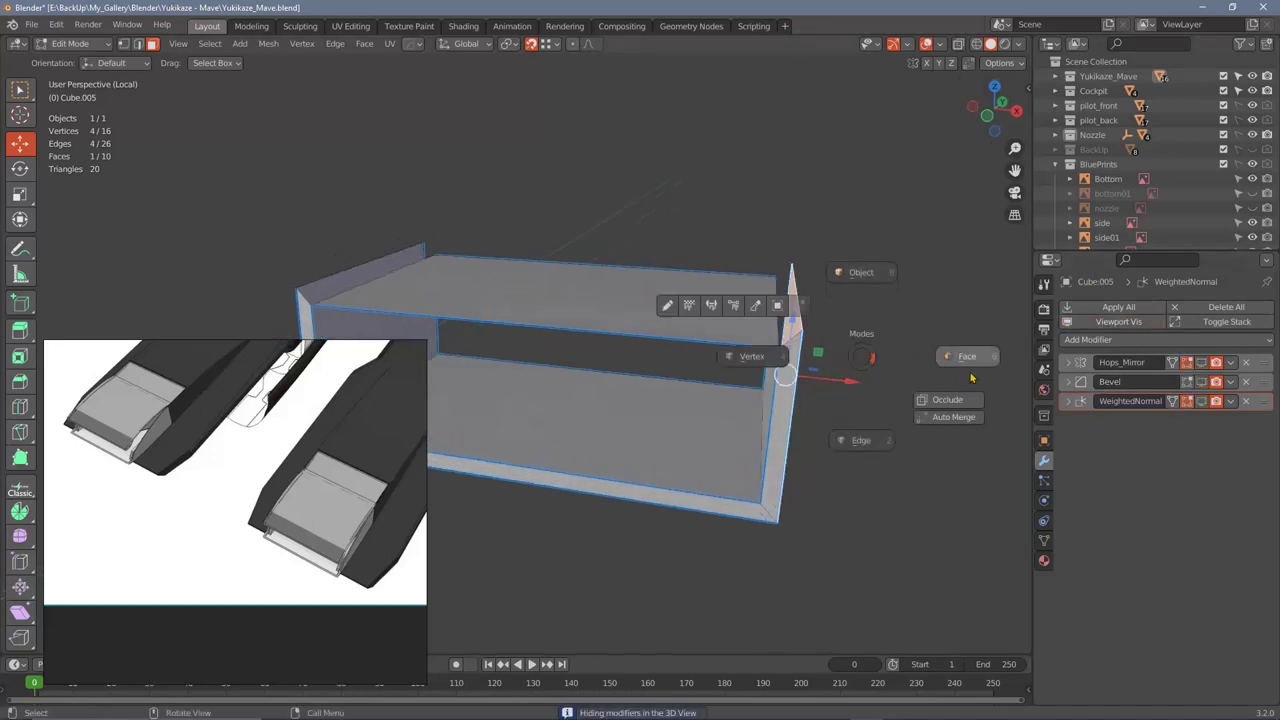
middle_click(1136, 222)
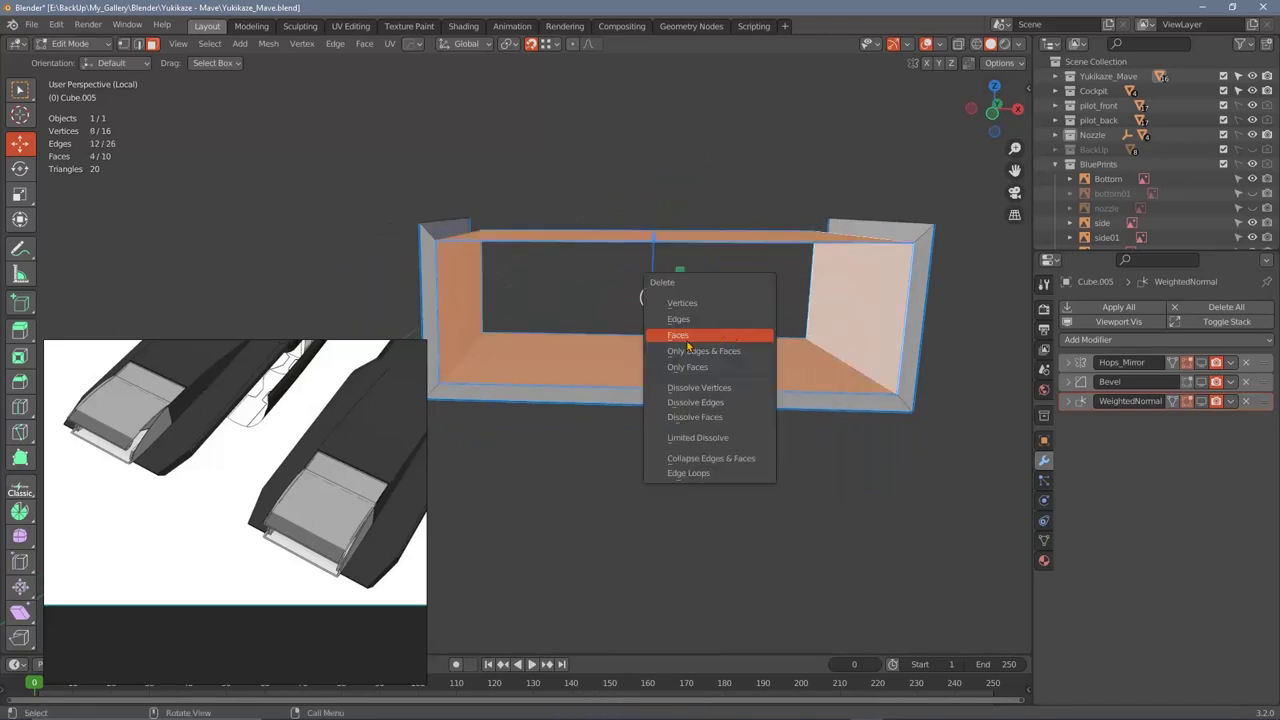
middle_click(1136, 222)
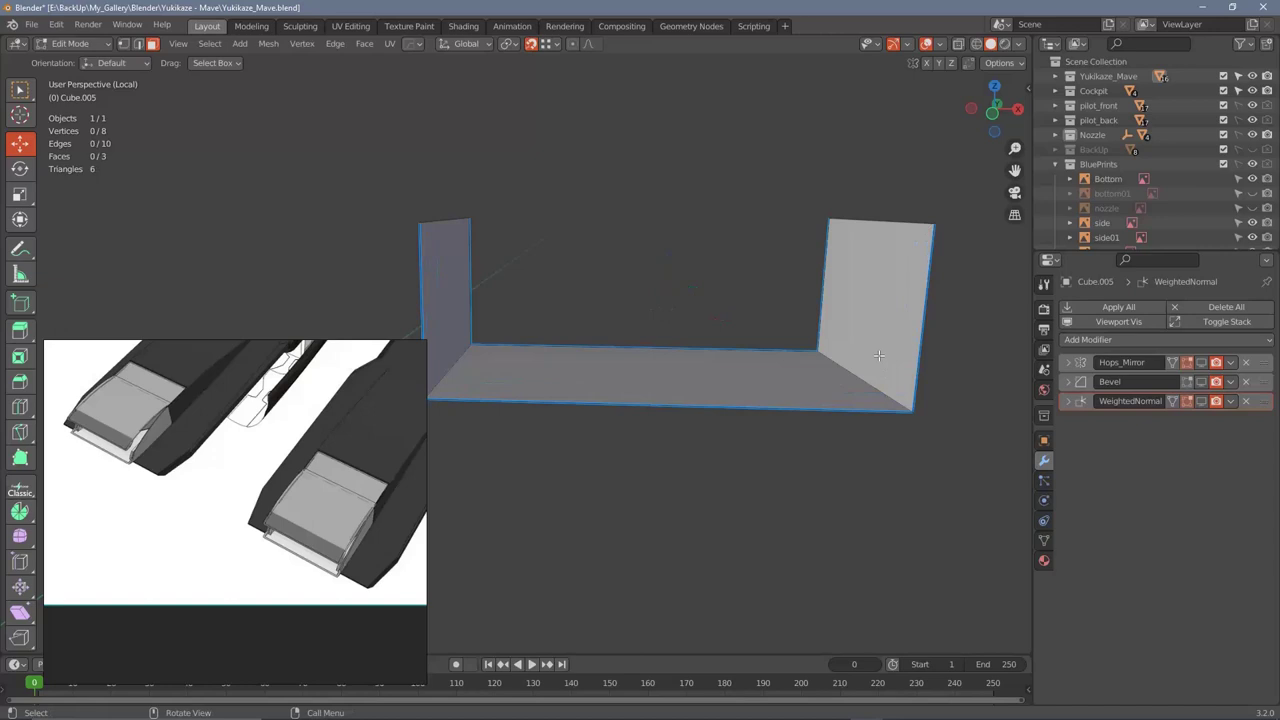
middle_click(1136, 222)
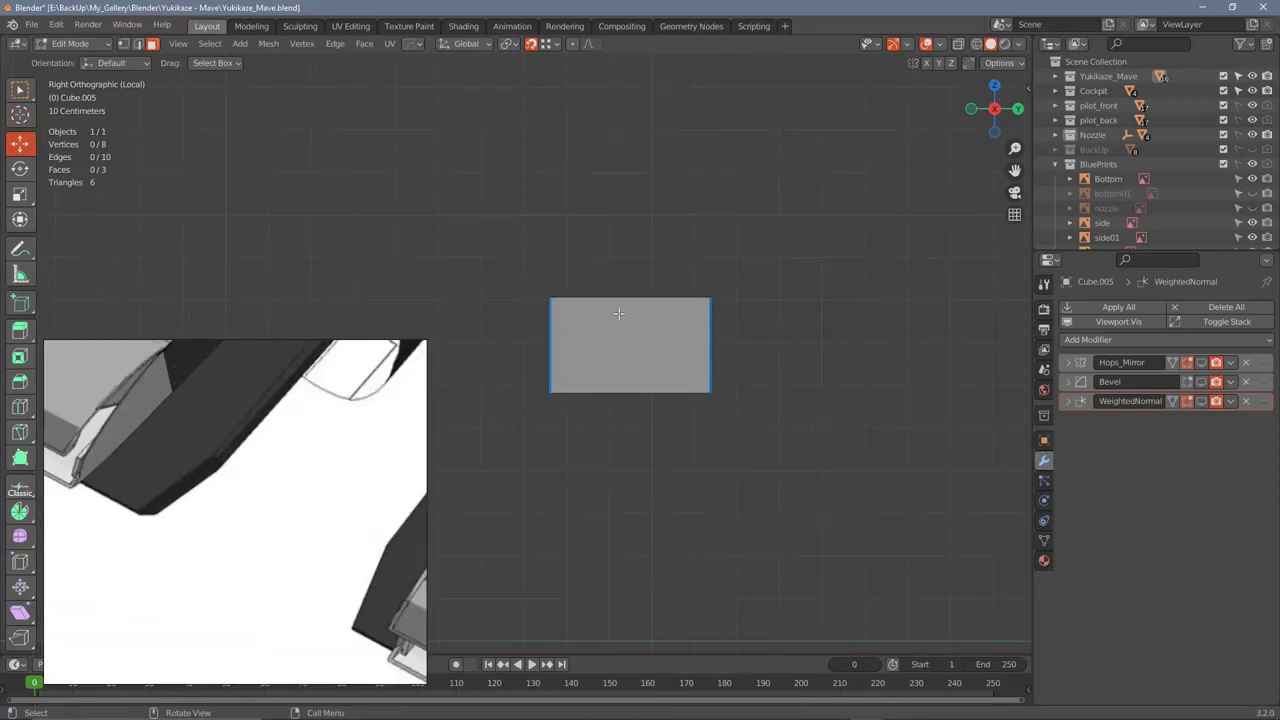
Step: Add a new cube and bevel its edges as the base for the rebuilt sleeve
middle_click(1136, 222)
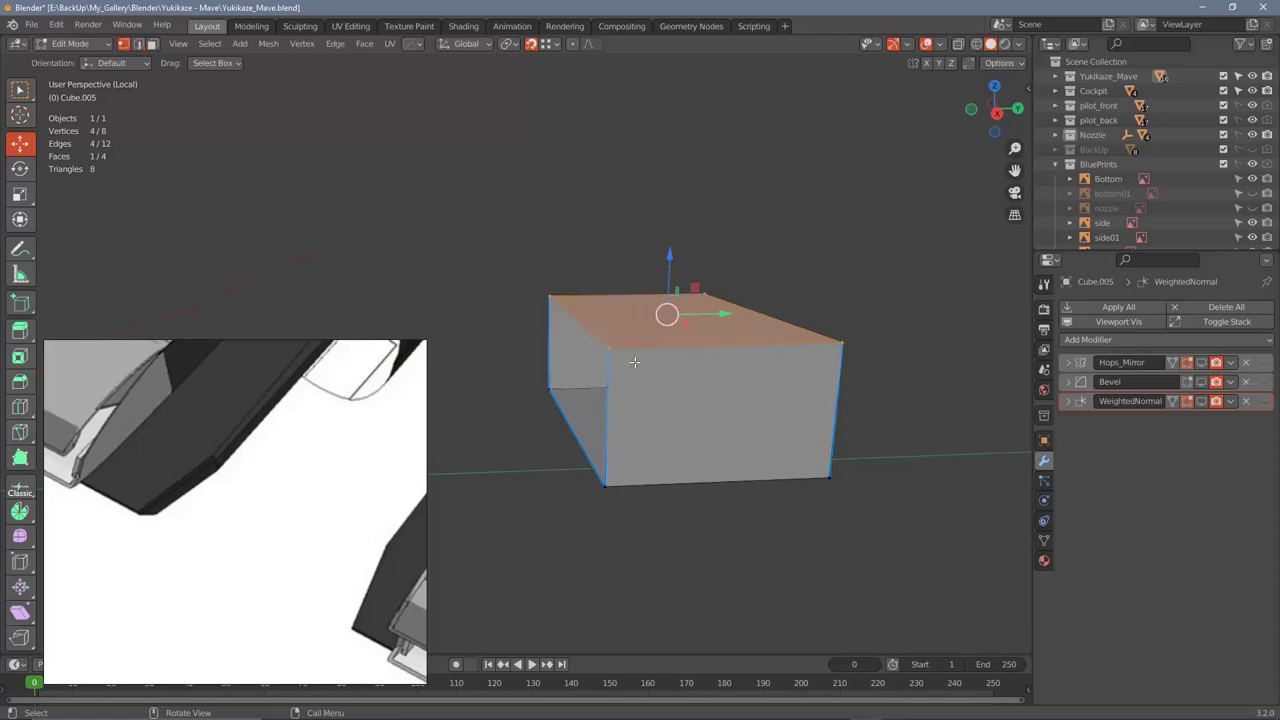
middle_click(1136, 222)
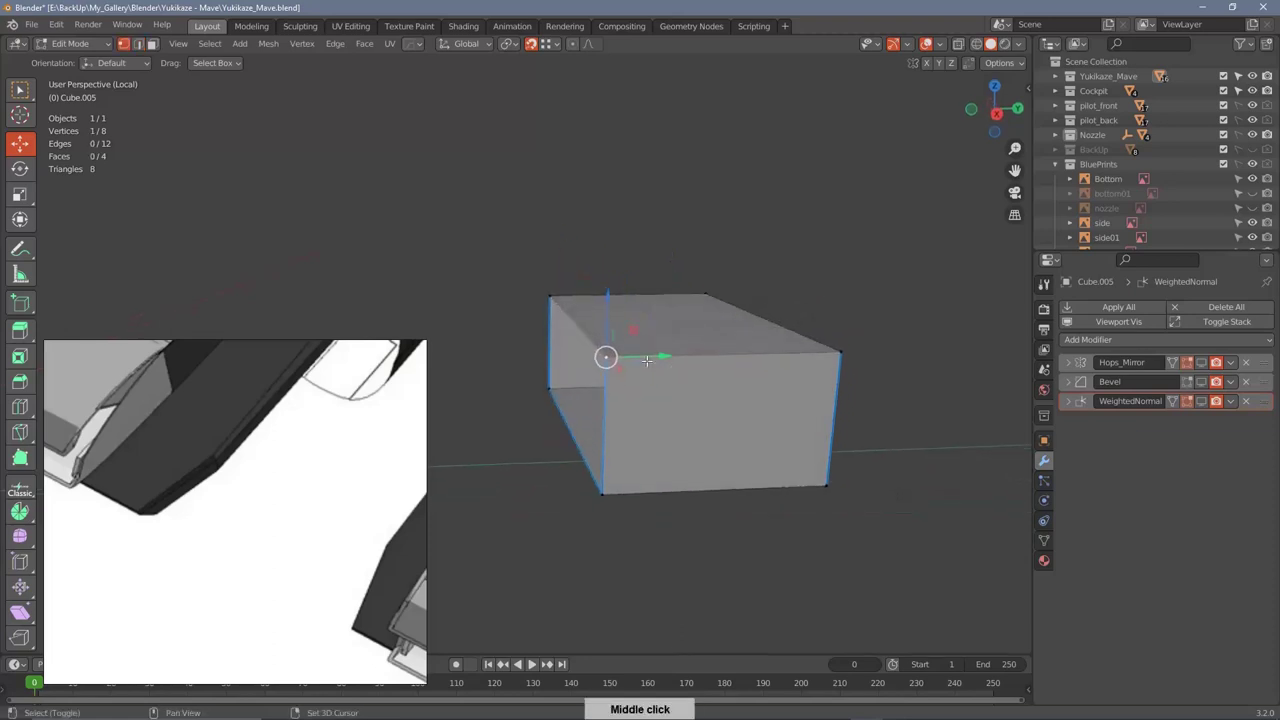
middle_click(1136, 222)
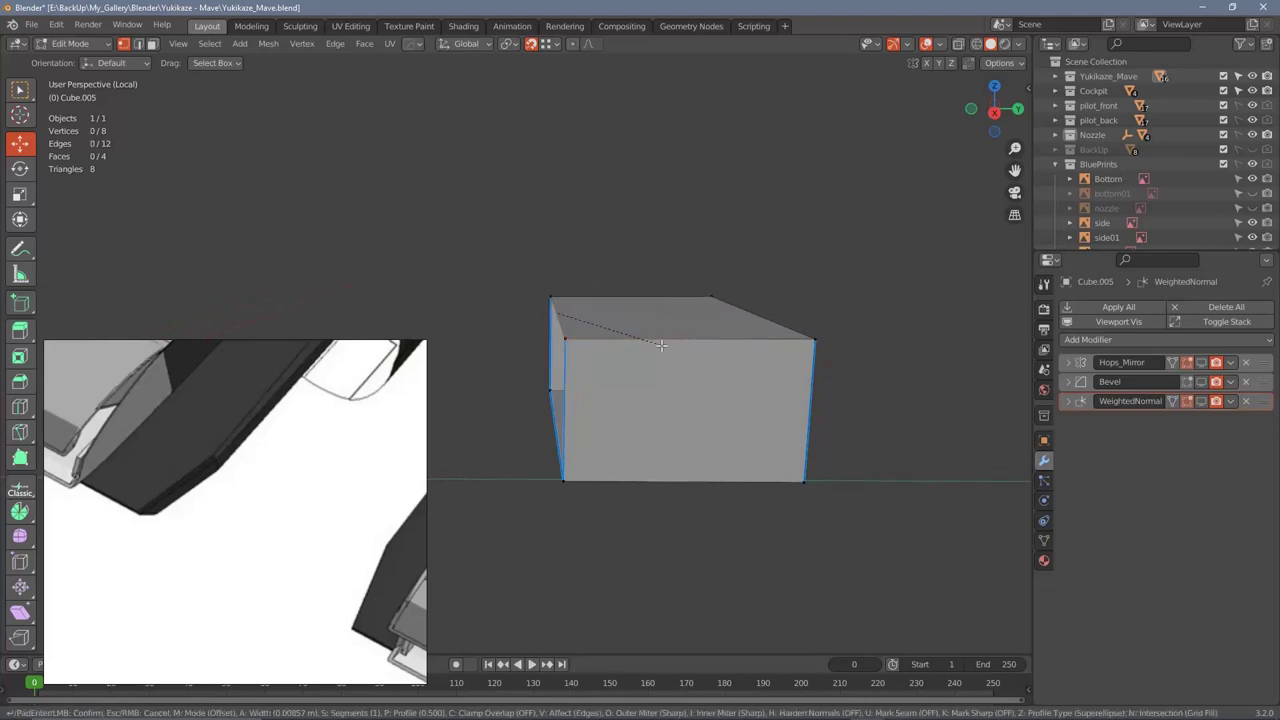
Step: Loop cut and slide a horizontal edge loop around the box, then delete both end faces to open it
right_click(1136, 222)
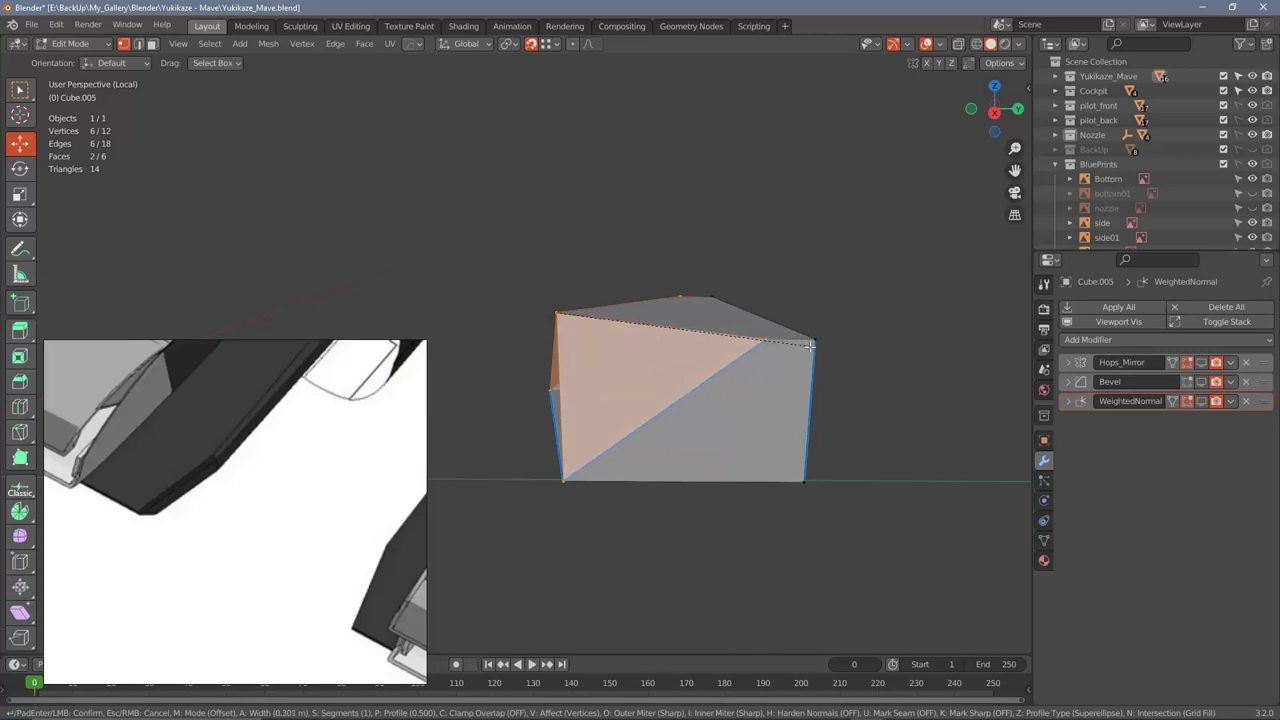
right_click(1136, 222)
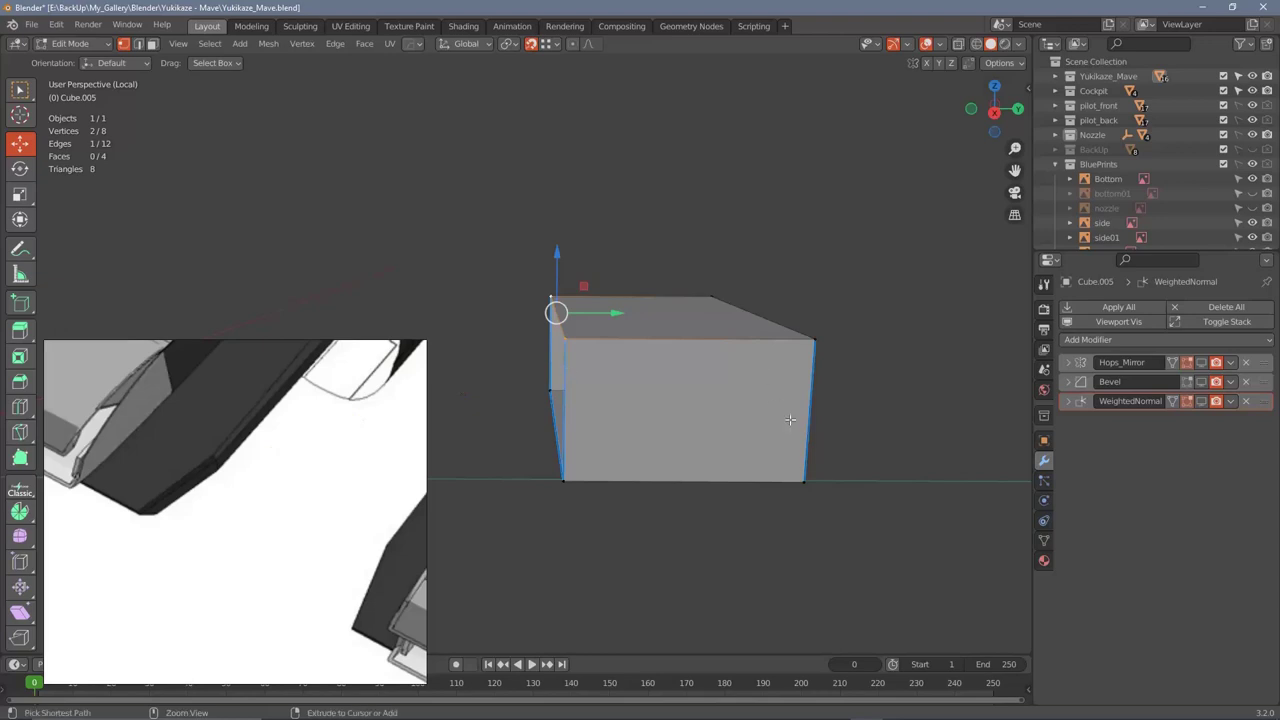
right_click(1136, 222)
middle_click(1136, 222)
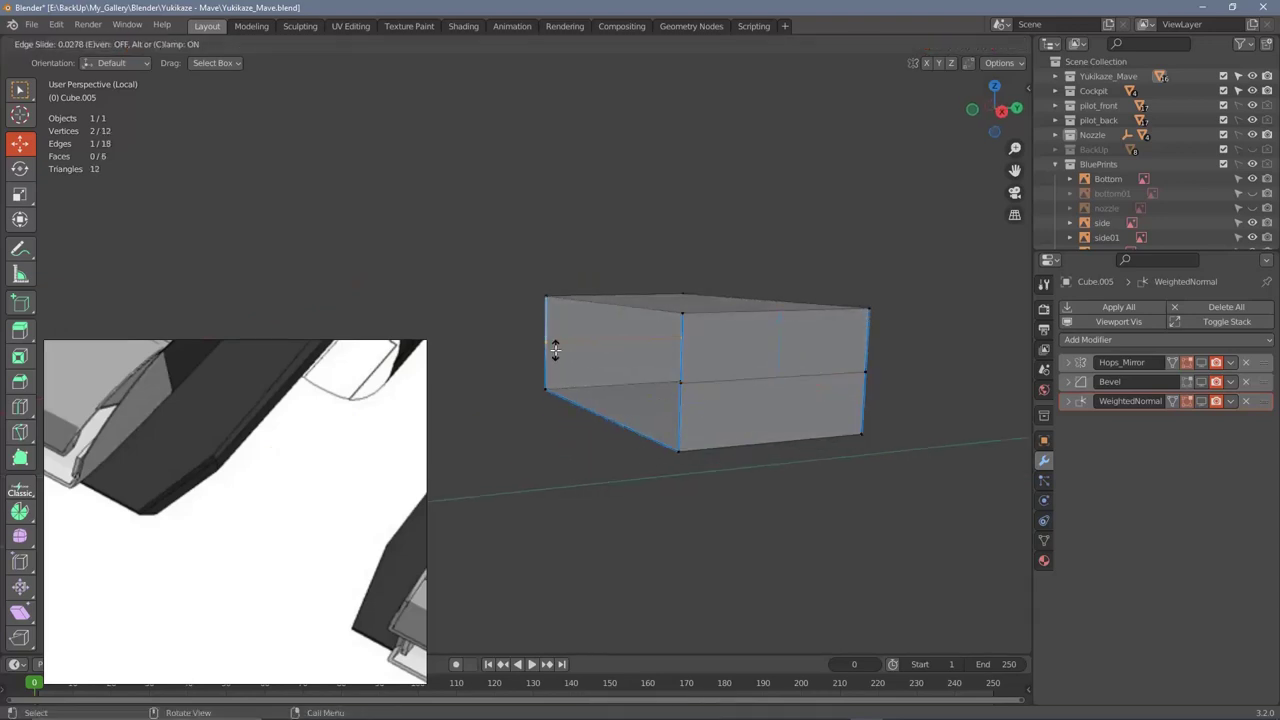
right_click(1136, 222)
middle_click(1136, 222)
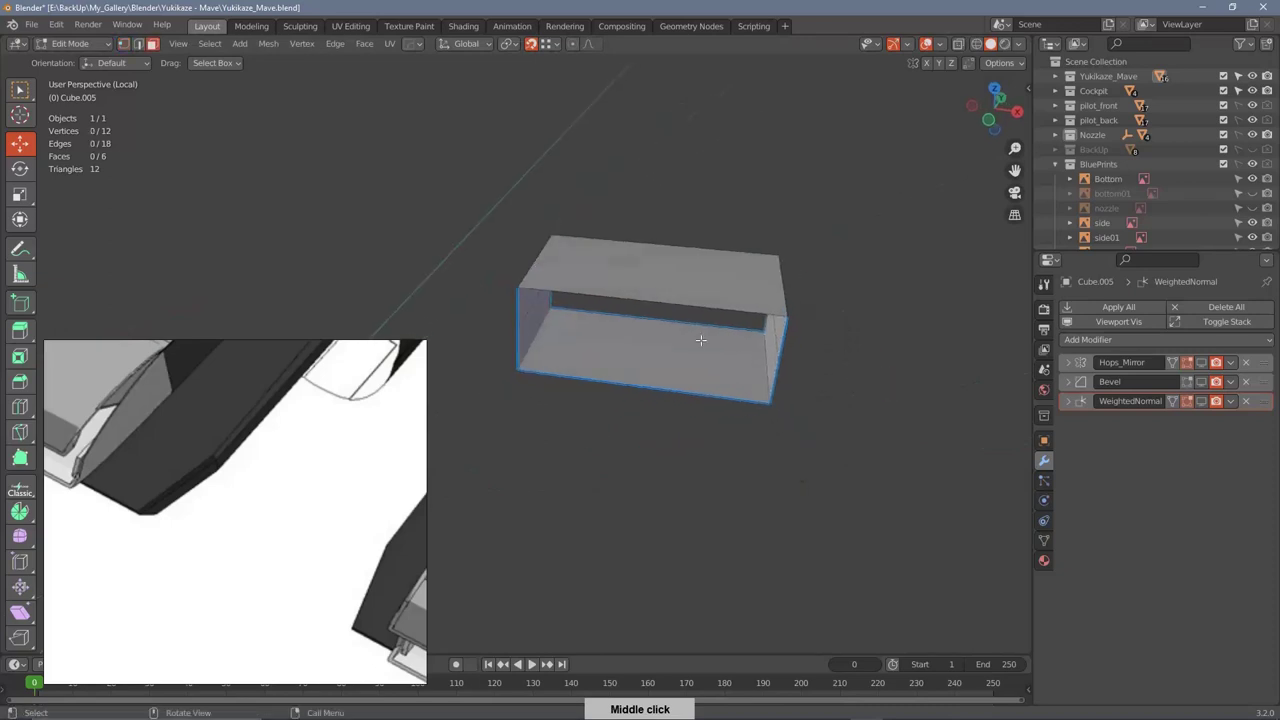
Step: Loop cut across the sleeve and delete one side's faces, leaving a four-face C-shaped profile
right_click(1136, 222)
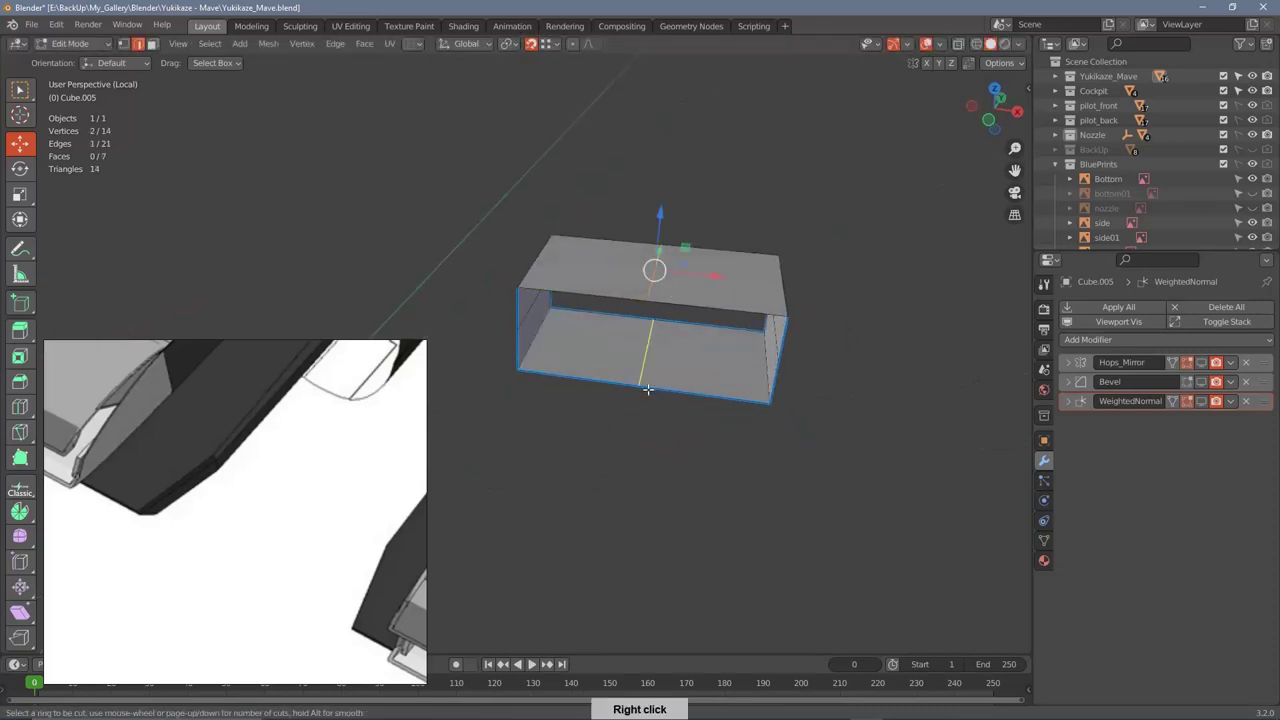
right_click(1136, 222)
middle_click(1136, 222)
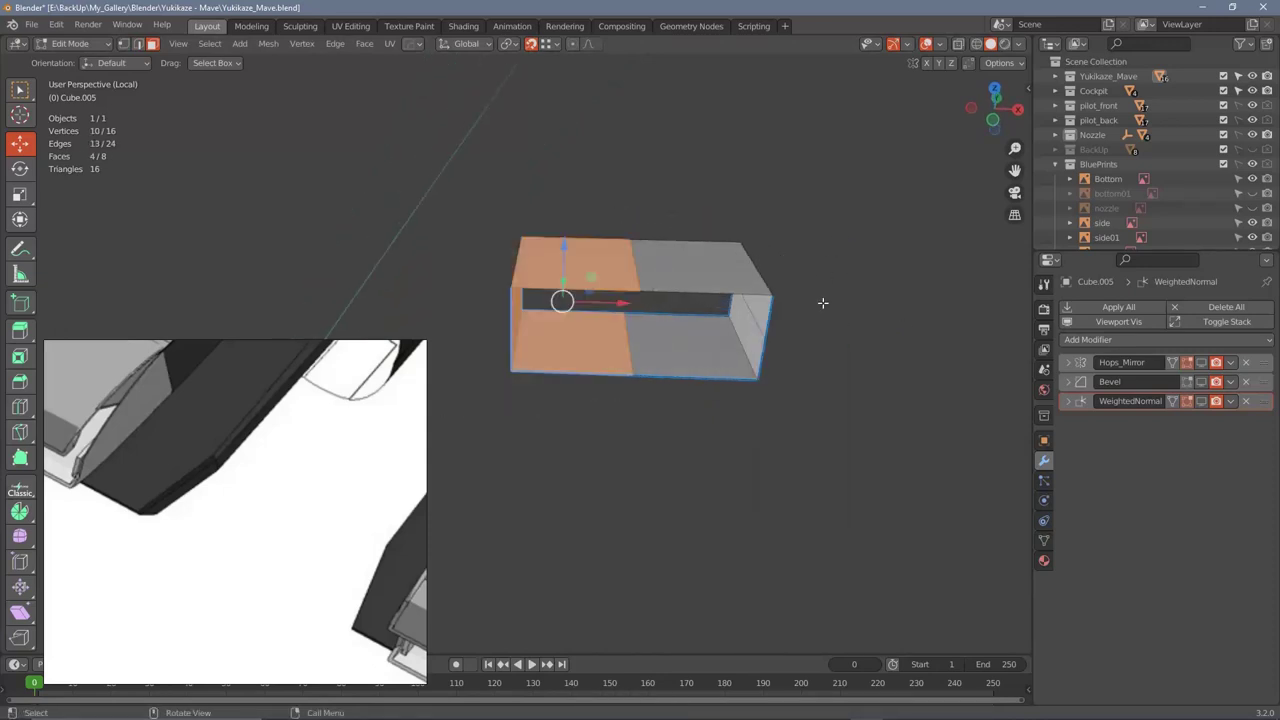
middle_click(1136, 222)
right_click(1136, 222)
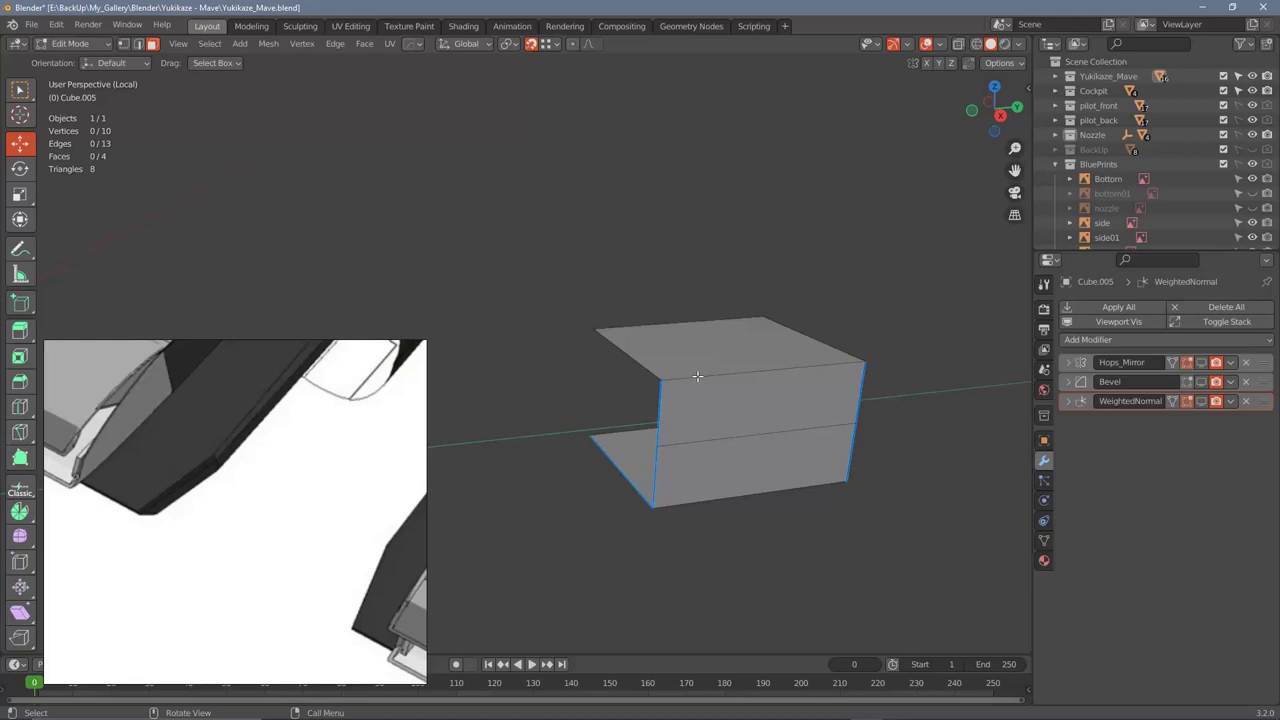
Step: Dissolve the middle edge loop on Cube.005 and orbit around the open profile to check it
middle_click(1136, 222)
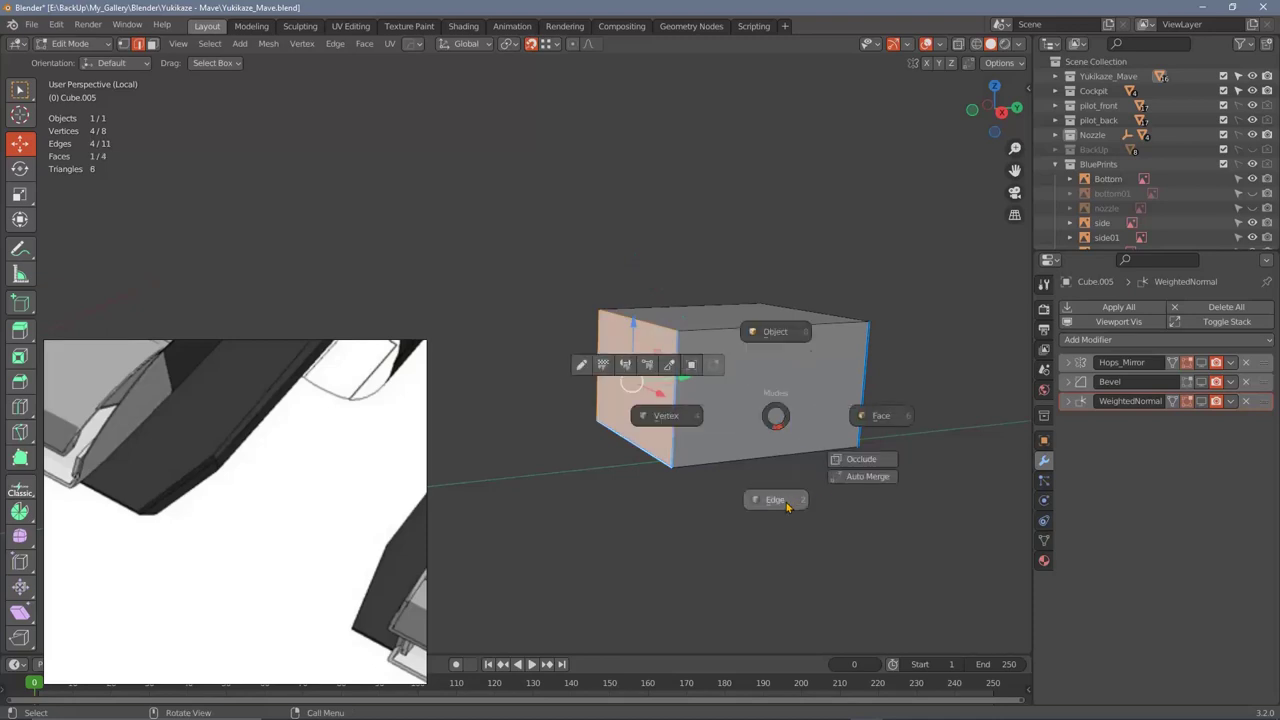
middle_click(1136, 222)
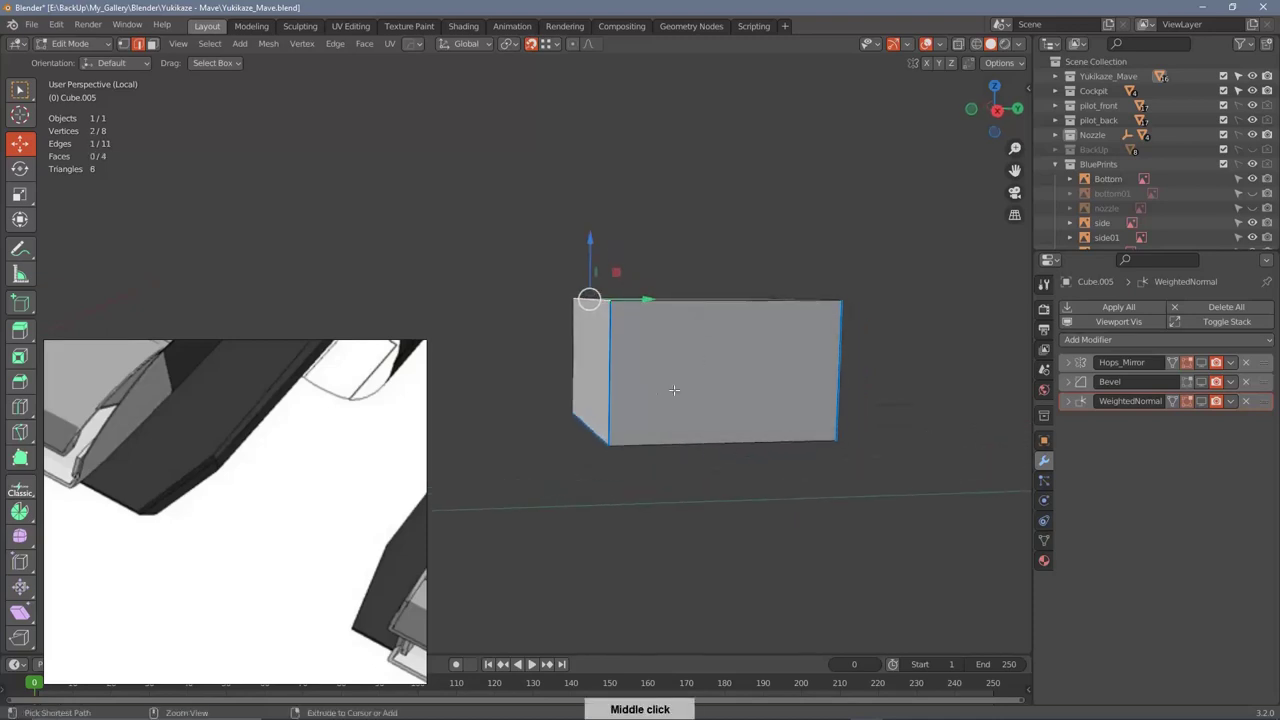
middle_click(1136, 222)
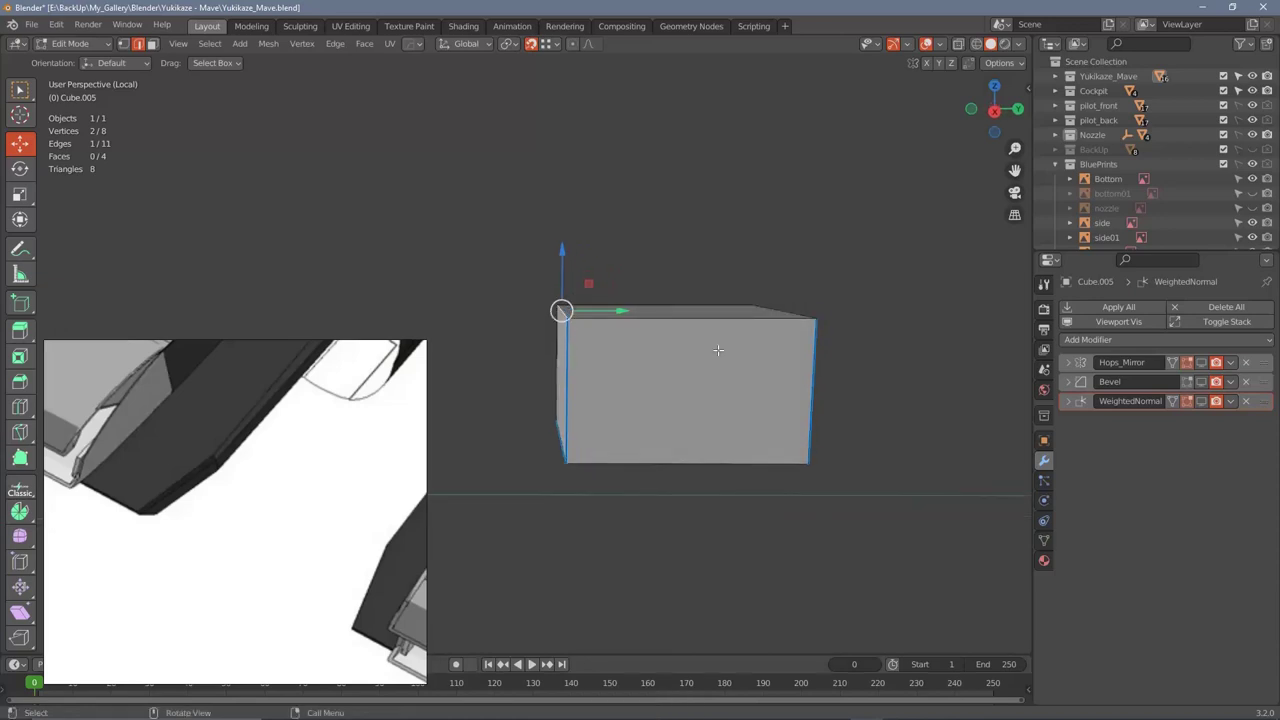
middle_click(1136, 222)
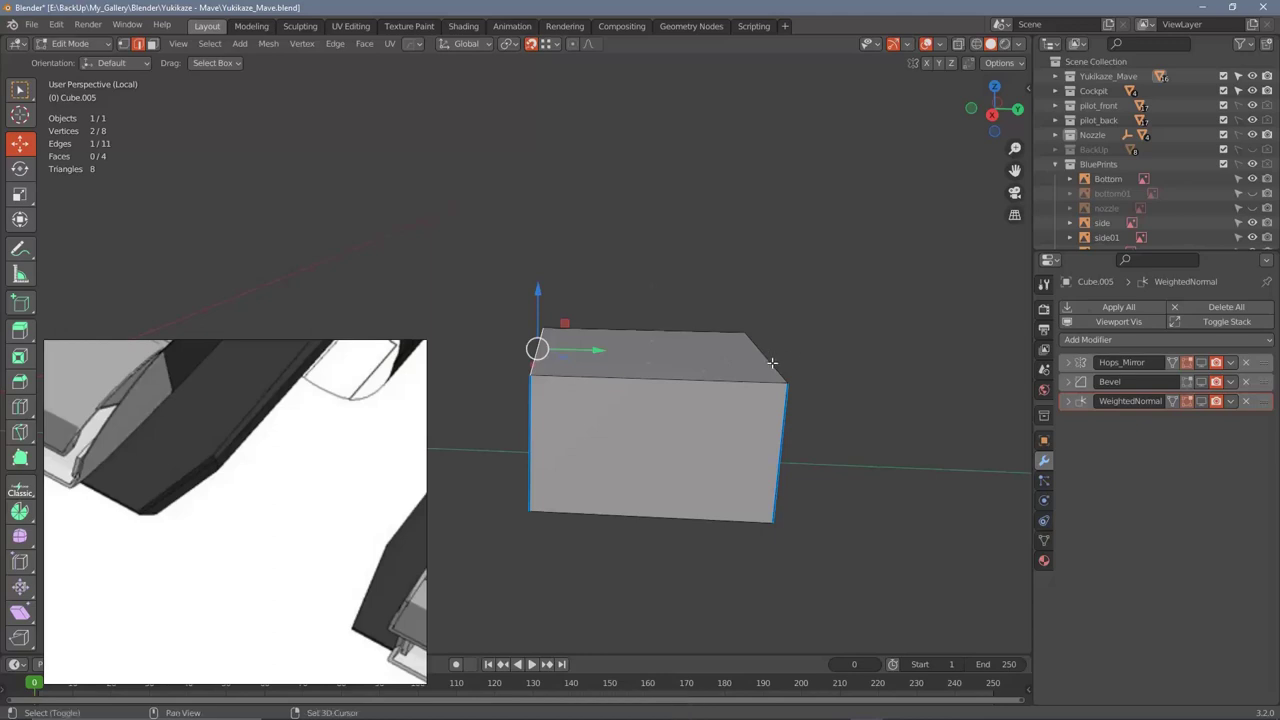
middle_click(1136, 222)
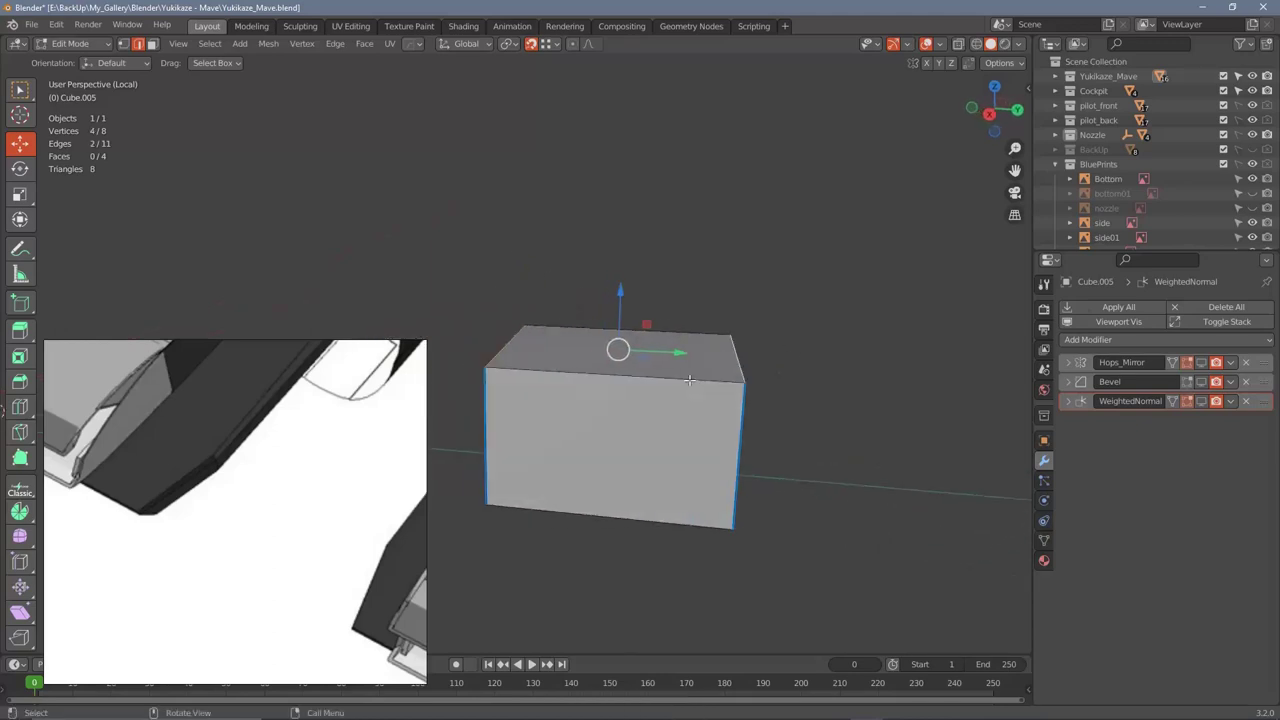
middle_click(1136, 222)
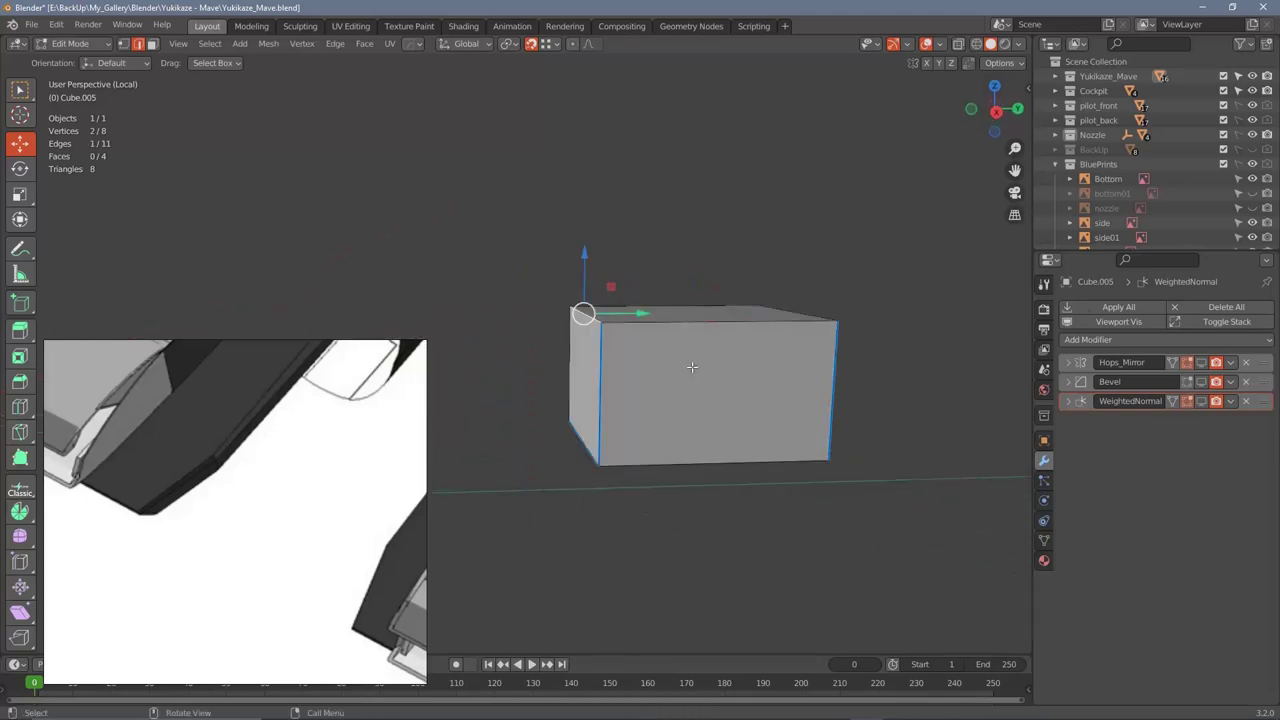
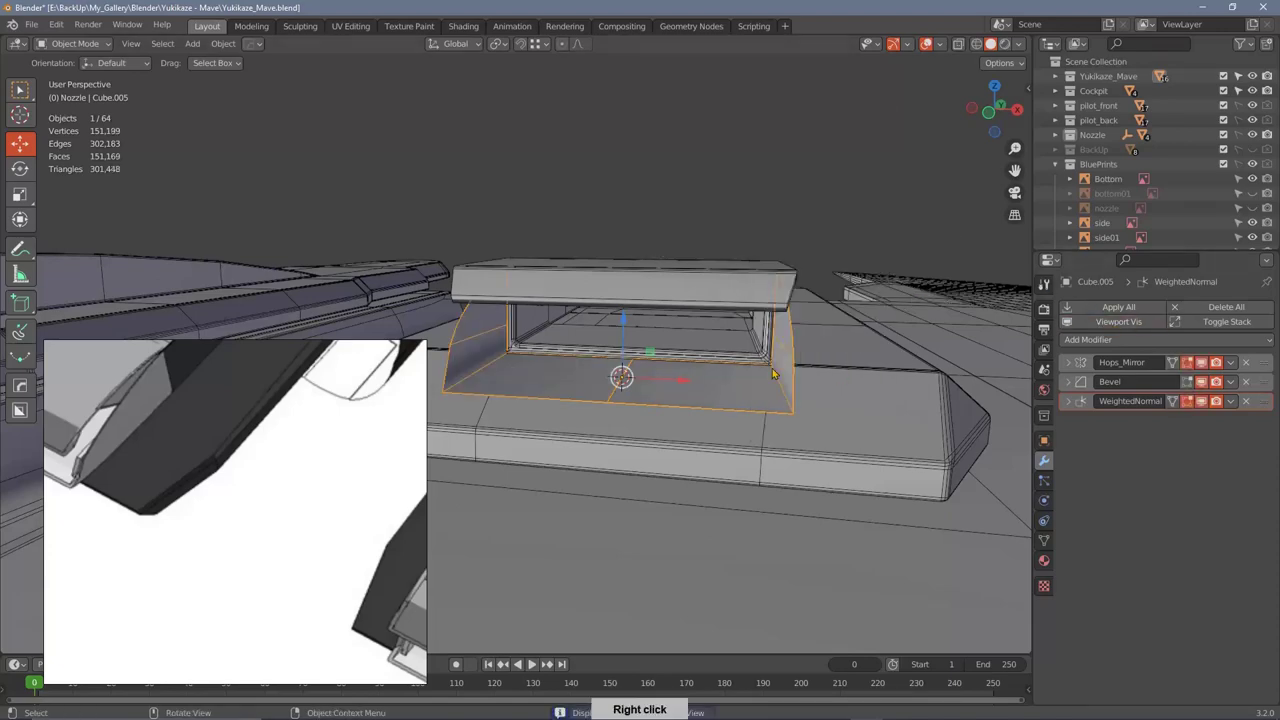
Step: Delete the duplicate panel object and inspect the remaining curved Cube.005 housing from several angles
middle_click(773, 338)
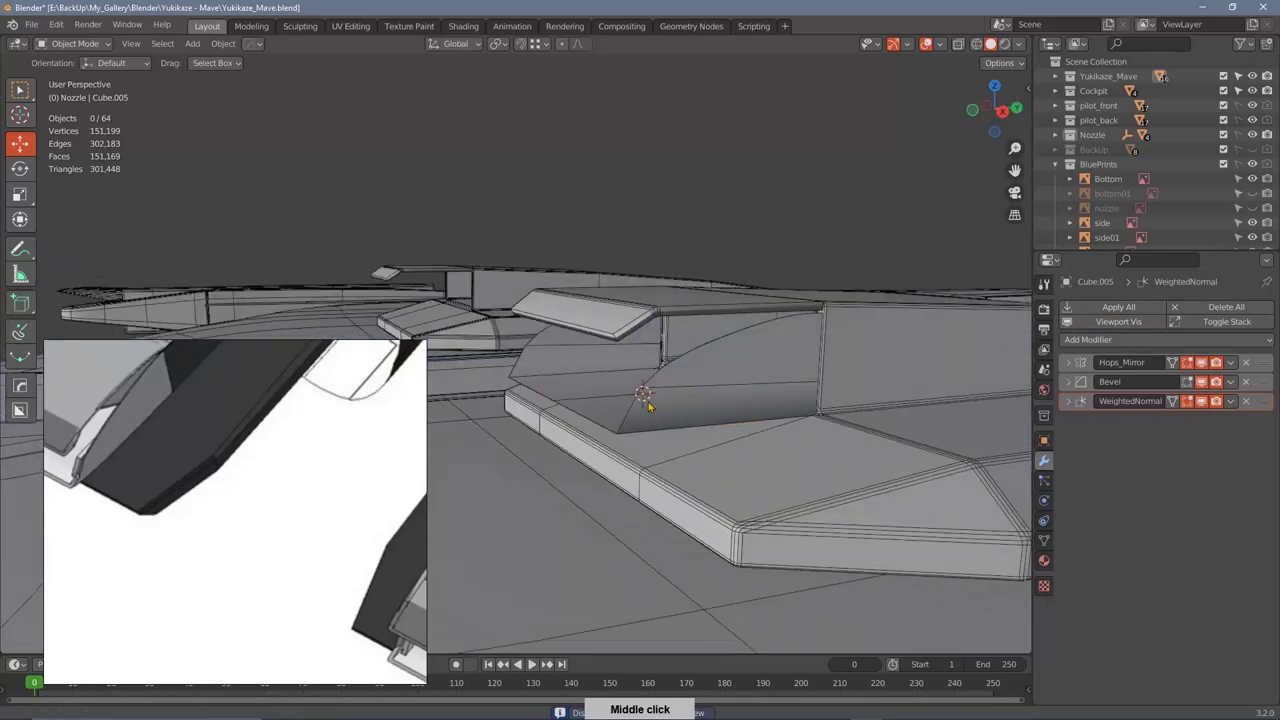
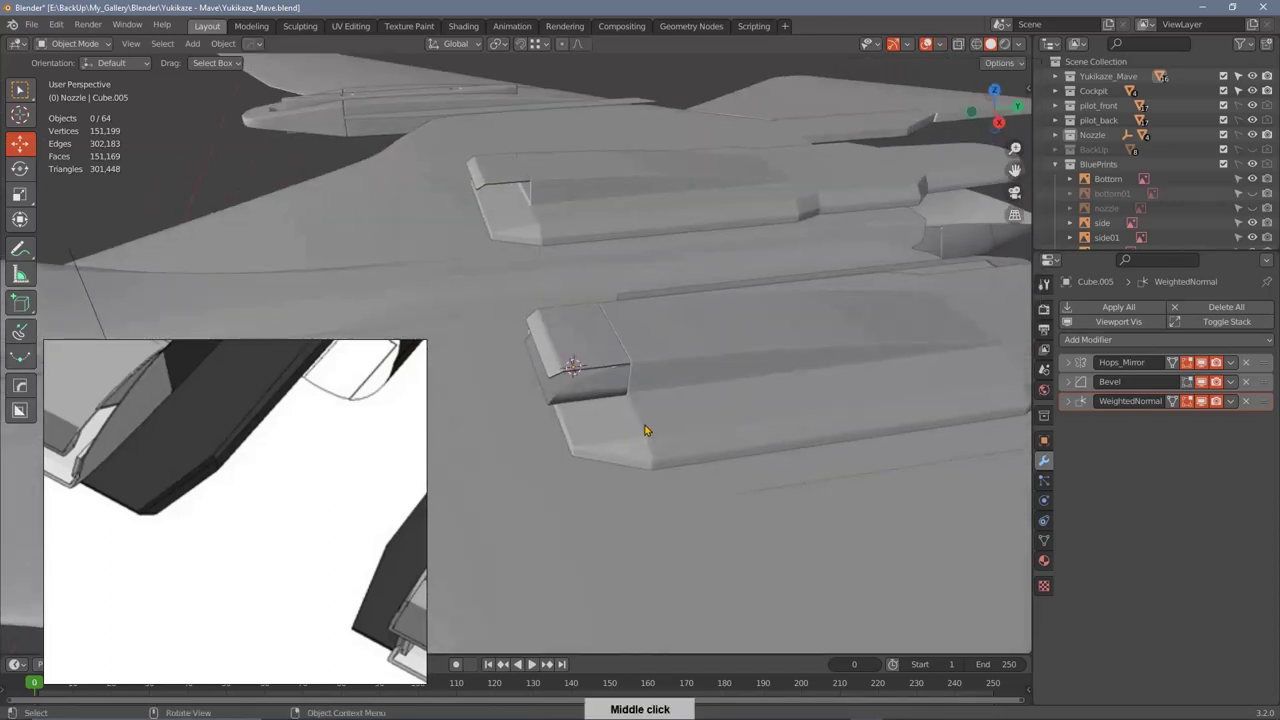
middle_click(696, 411)
middle_click(780, 306)
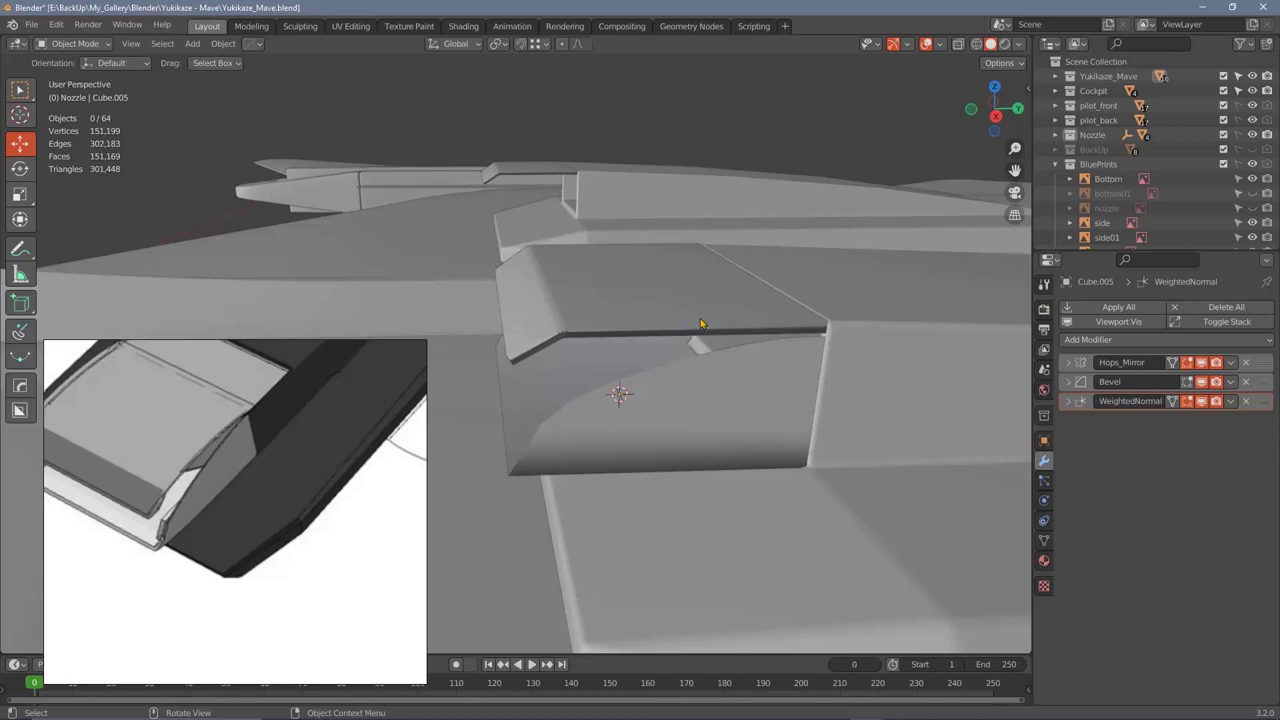
middle_click(712, 314)
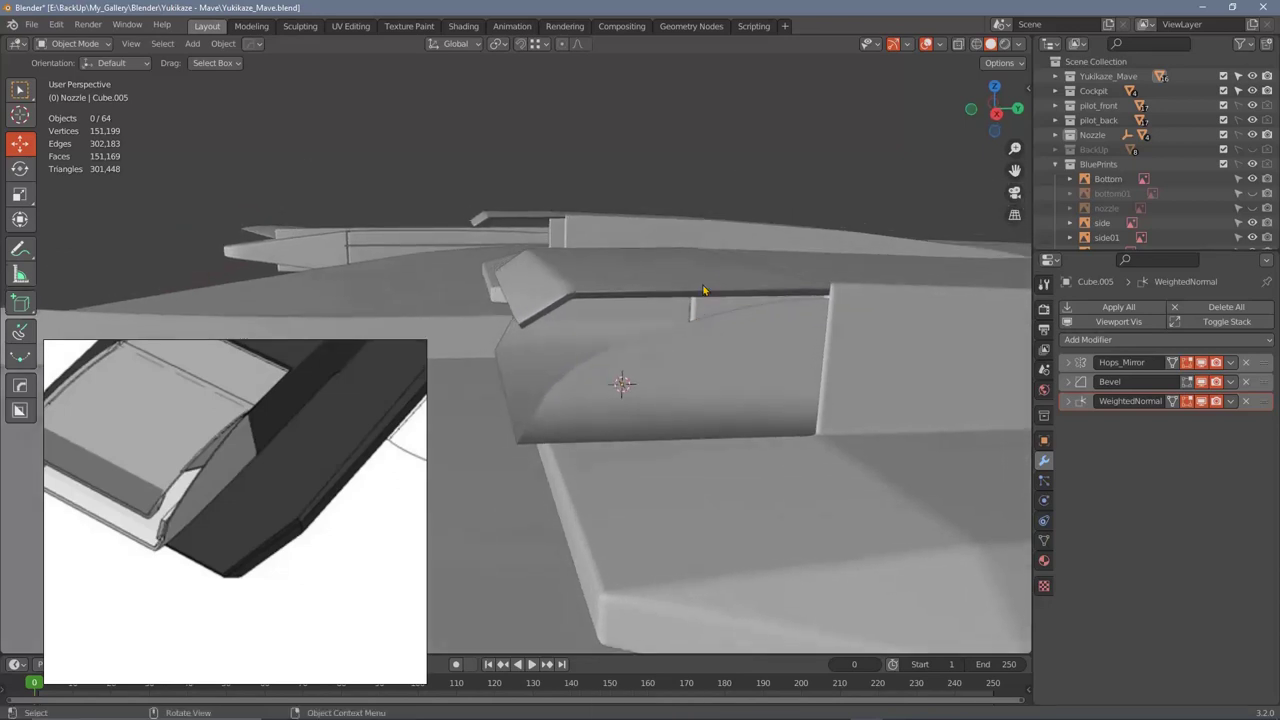
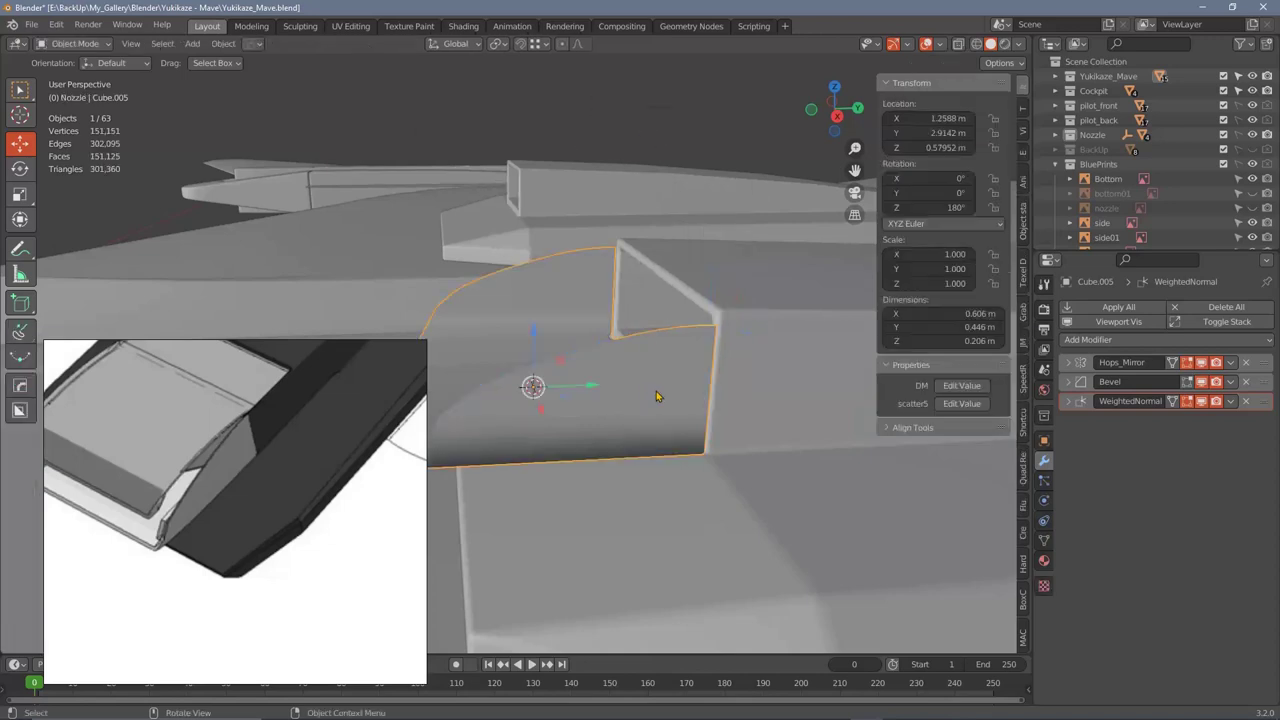
Step: Subdivide Cube.005's top edge, move its vertices to Y 0 and adjust the arc in Right Orthographic view
middle_click(705, 390)
middle_click(734, 377)
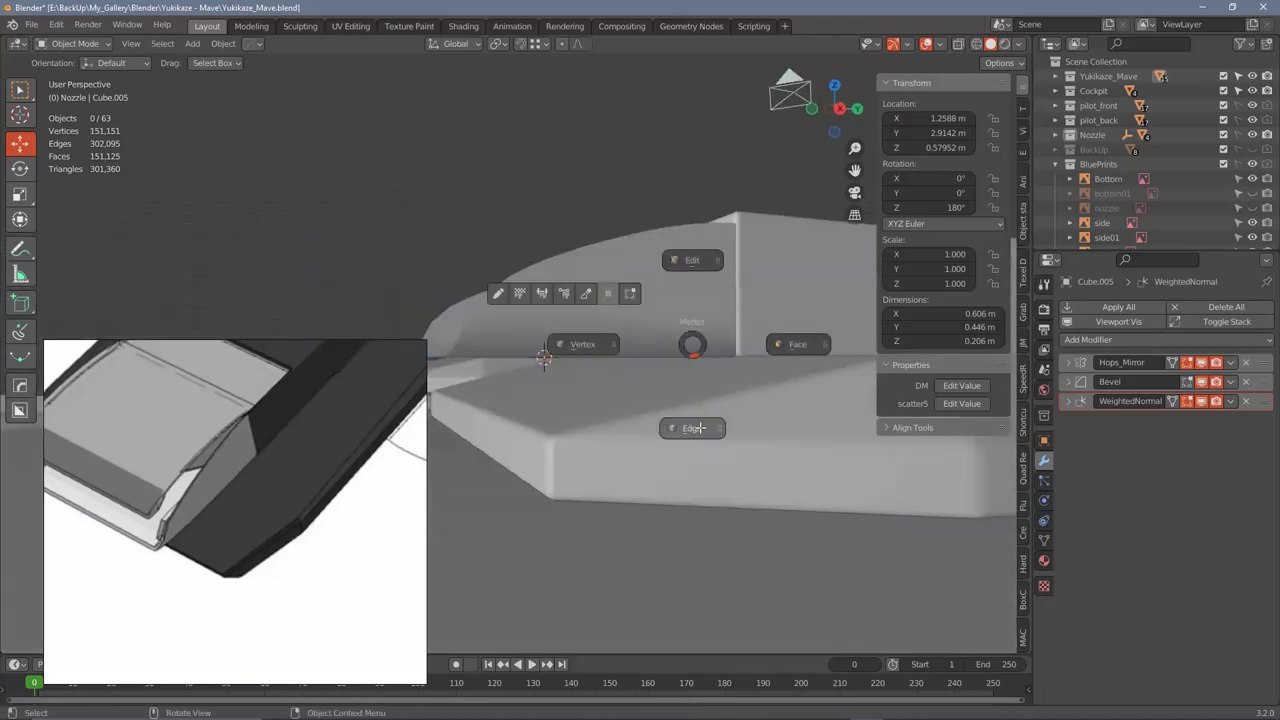
middle_click(715, 381)
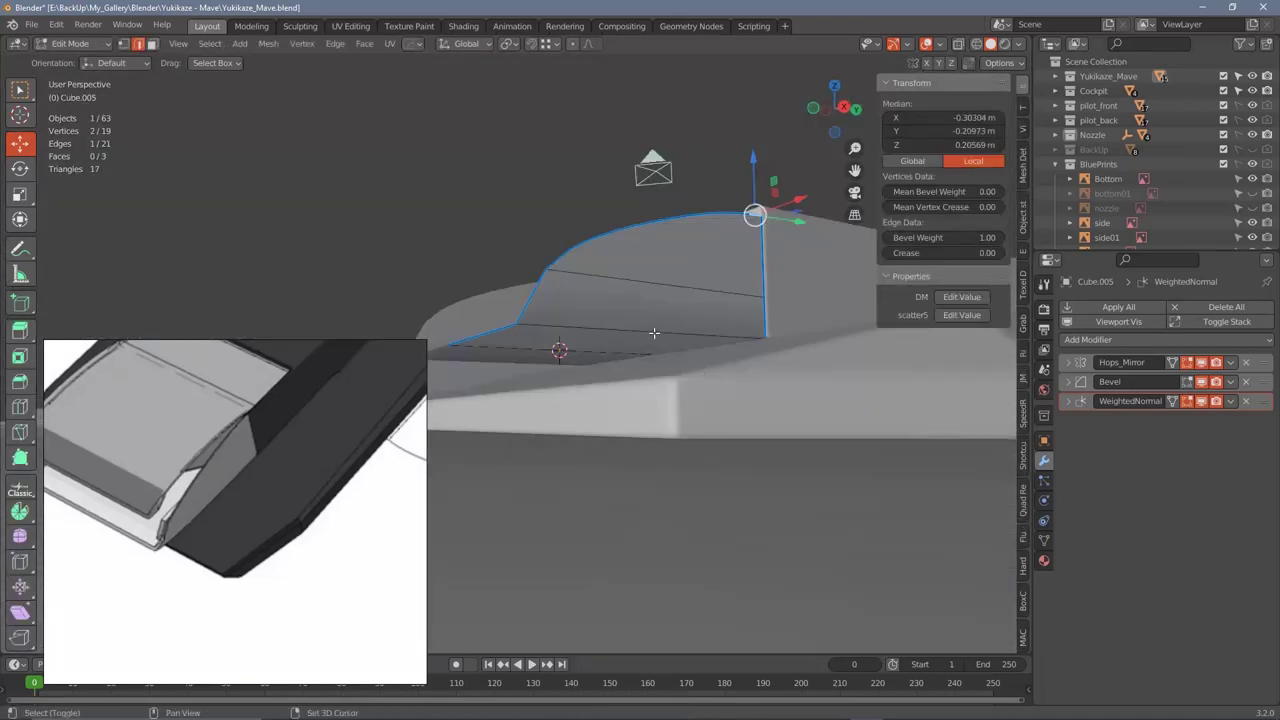
middle_click(681, 353)
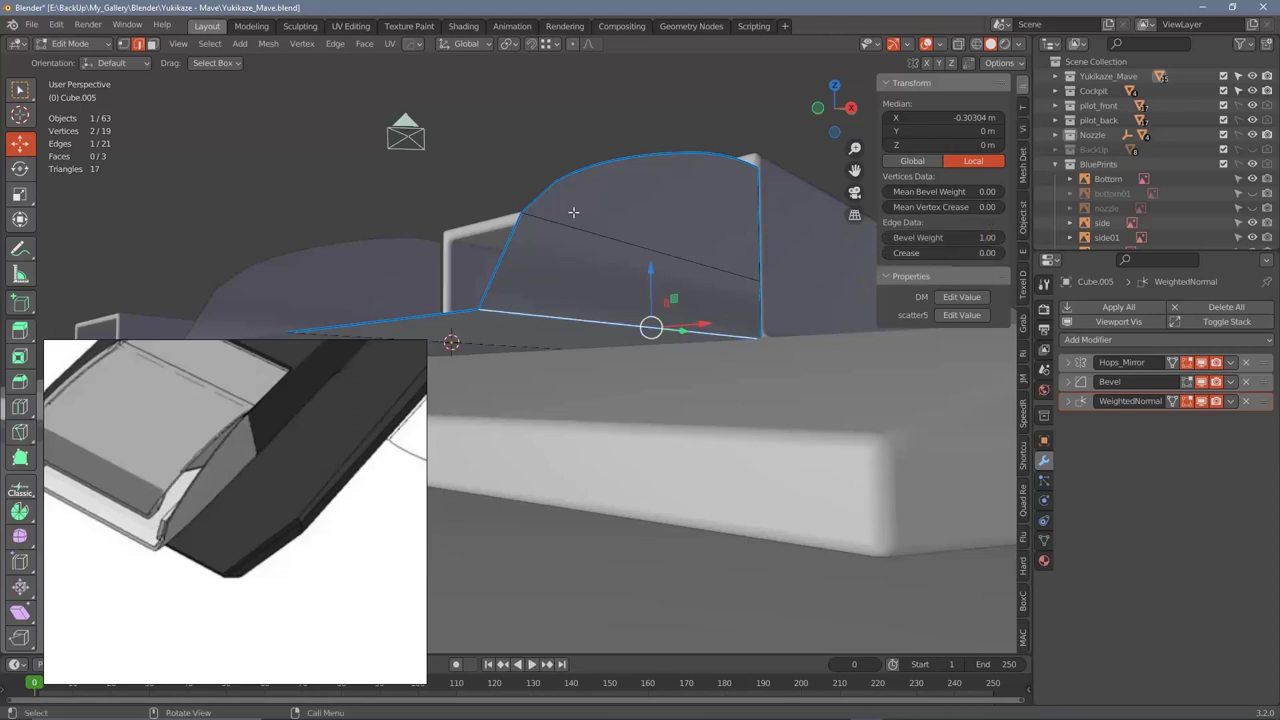
right_click(607, 137)
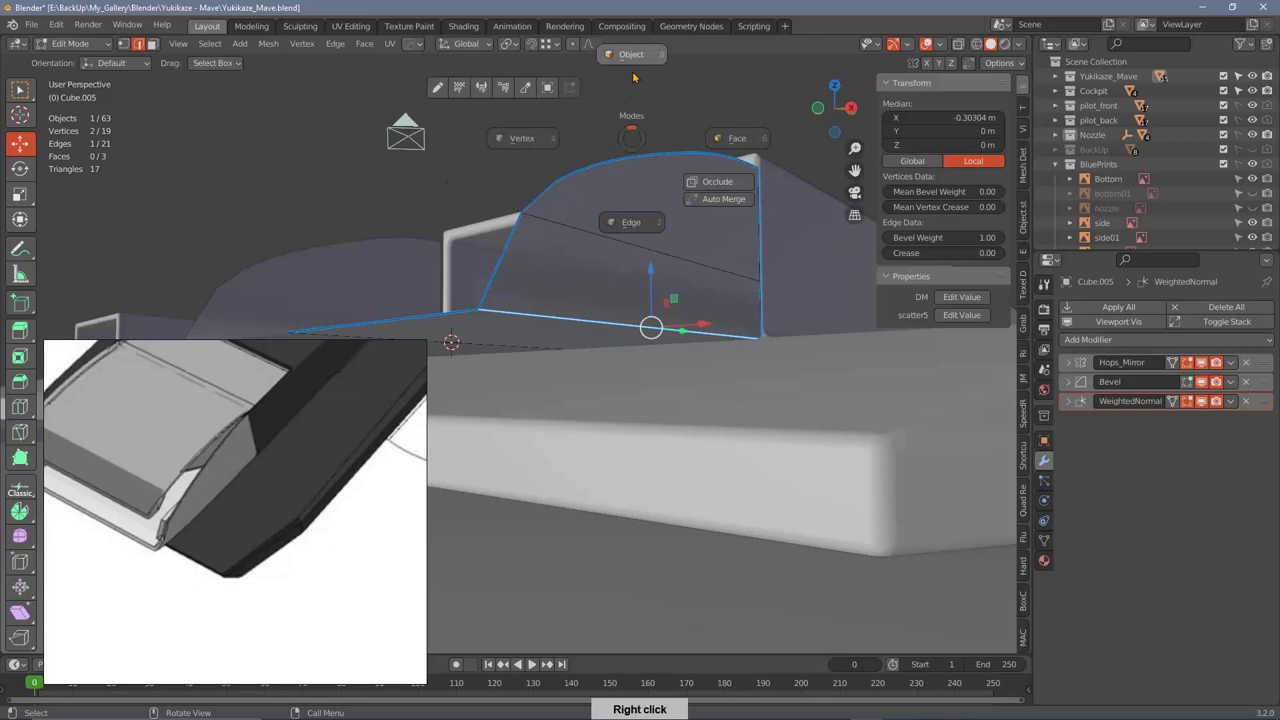
middle_click(745, 326)
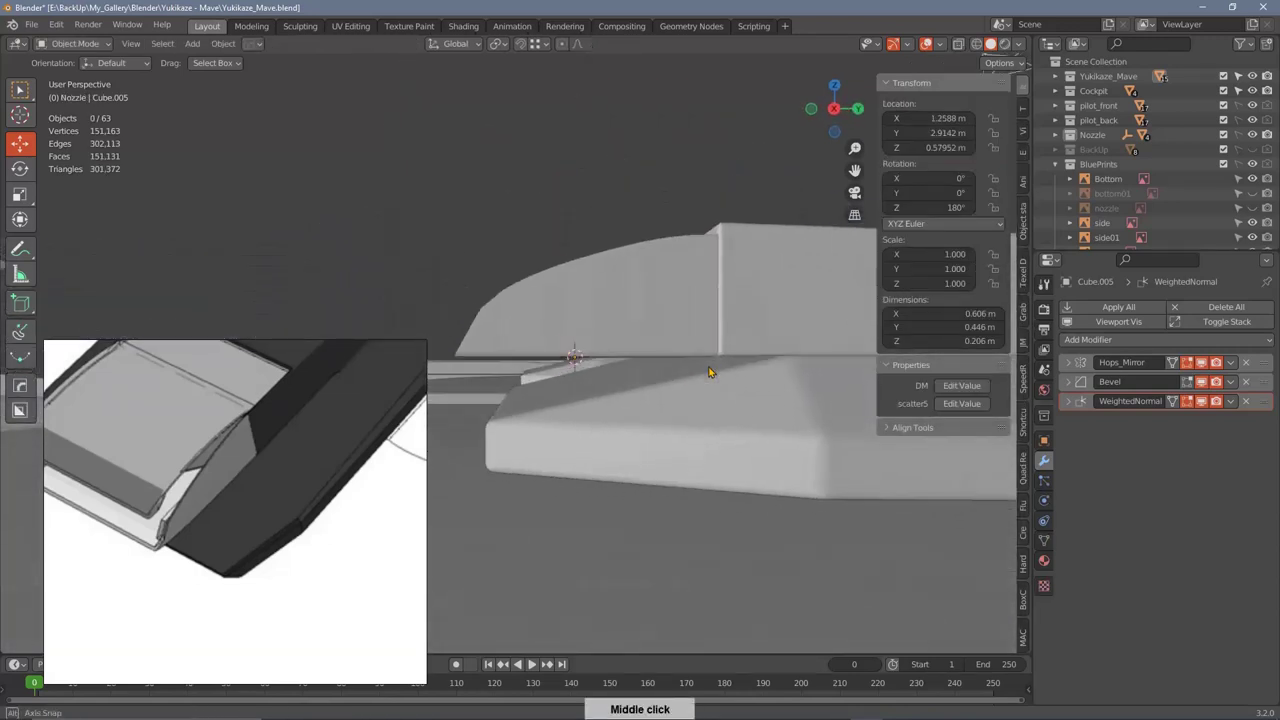
middle_click(731, 372)
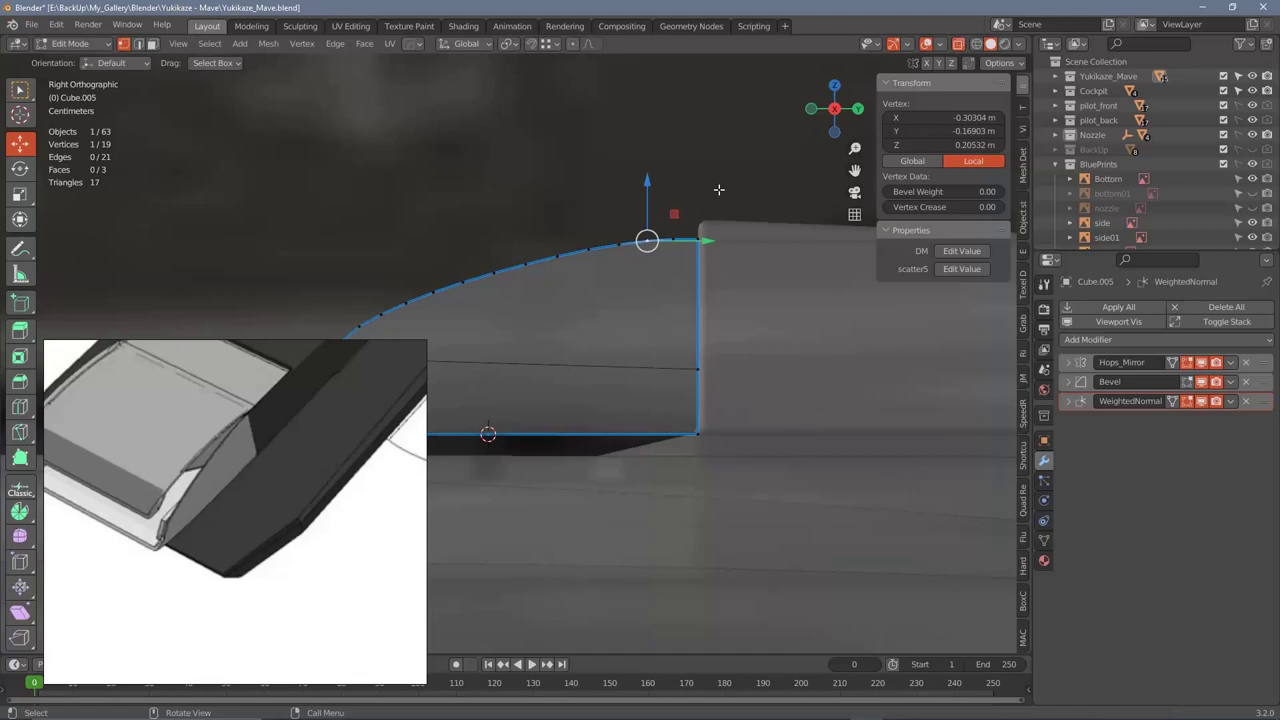
middle_click(744, 301)
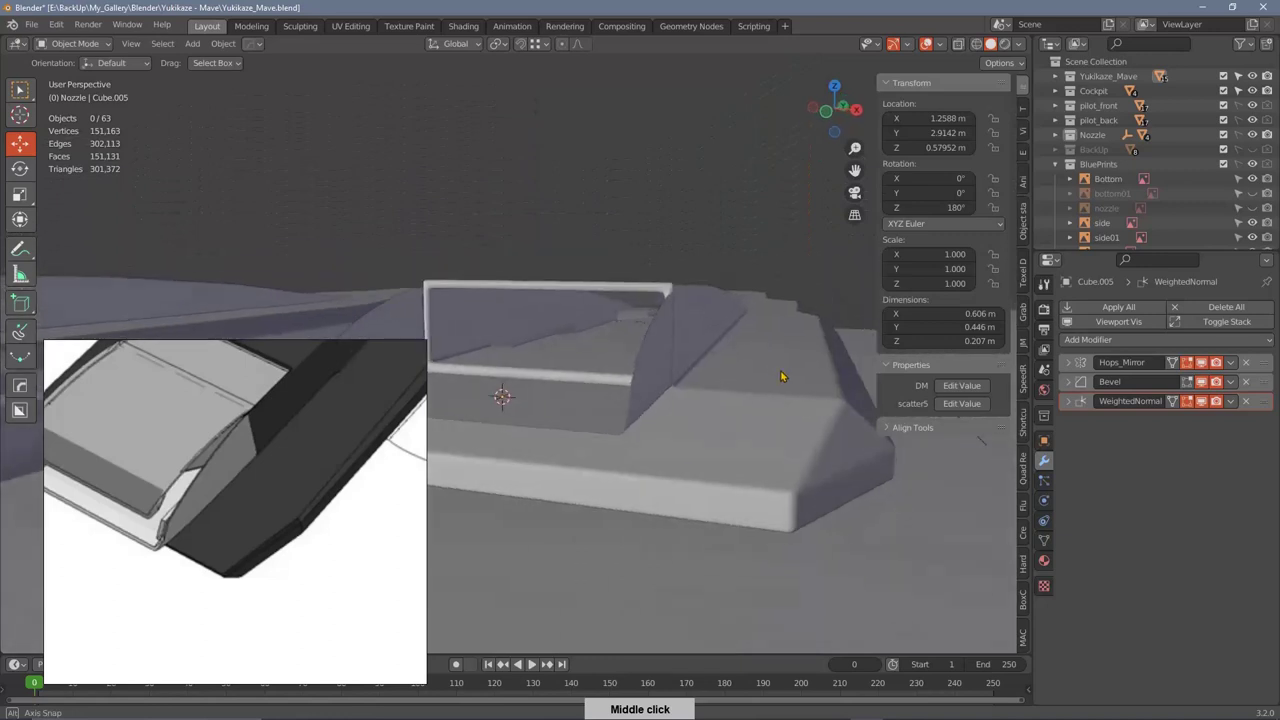
Step: Add a Solidify modifier about 0.021 thick to Cube.005 and check it with the wireframe overlay
middle_click(769, 357)
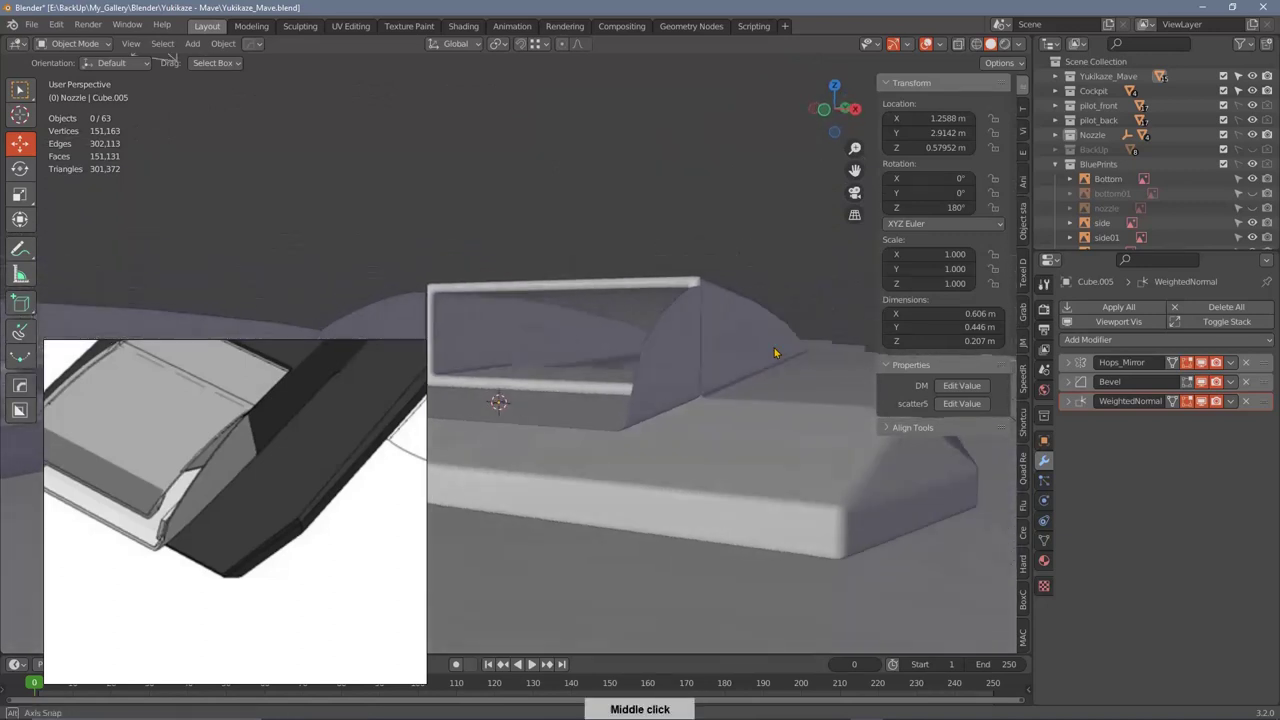
middle_click(771, 346)
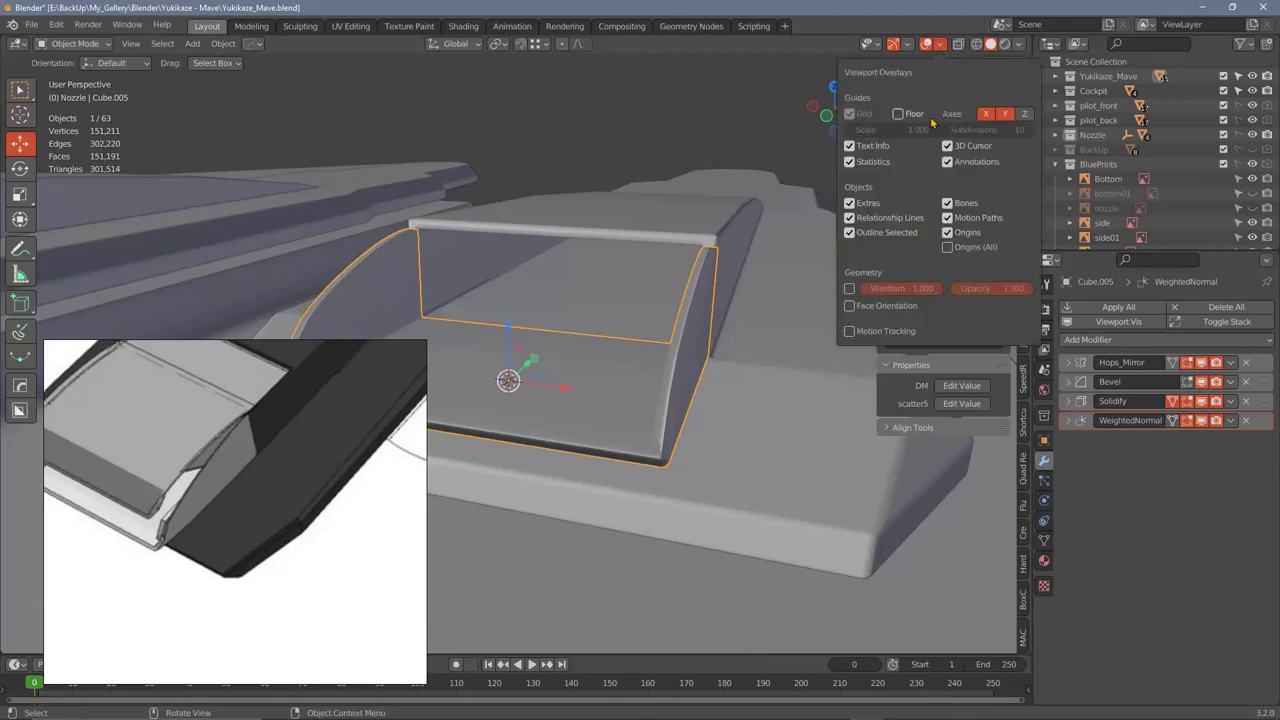
middle_click(709, 382)
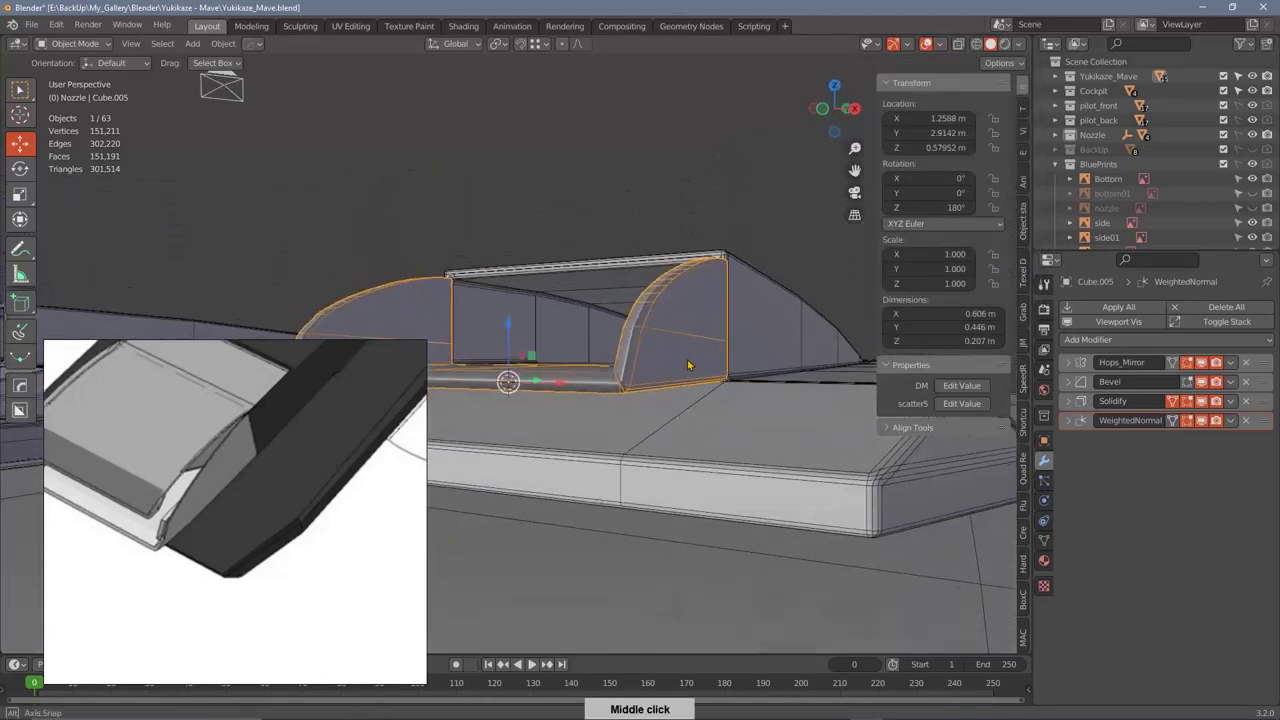
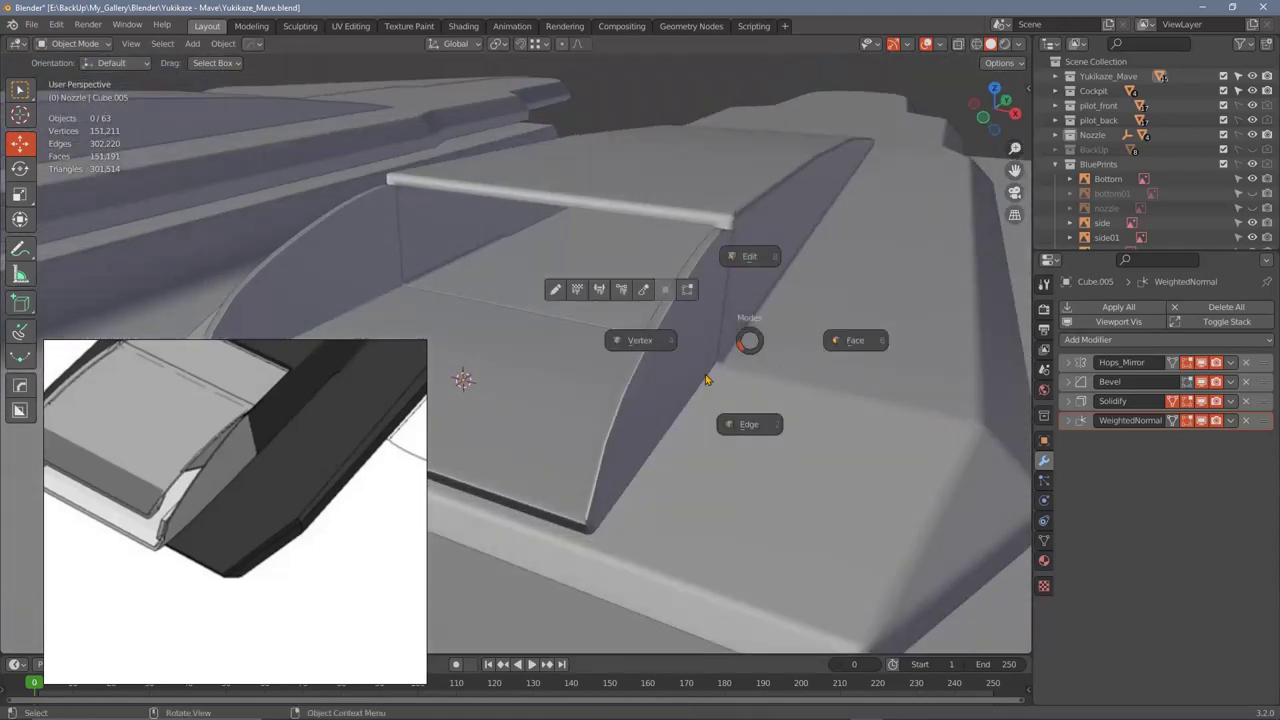
Step: Set the Solidify Thickness to 0.01 m with Offset -1, Even Thickness and Fill Rim enabled
middle_click(737, 385)
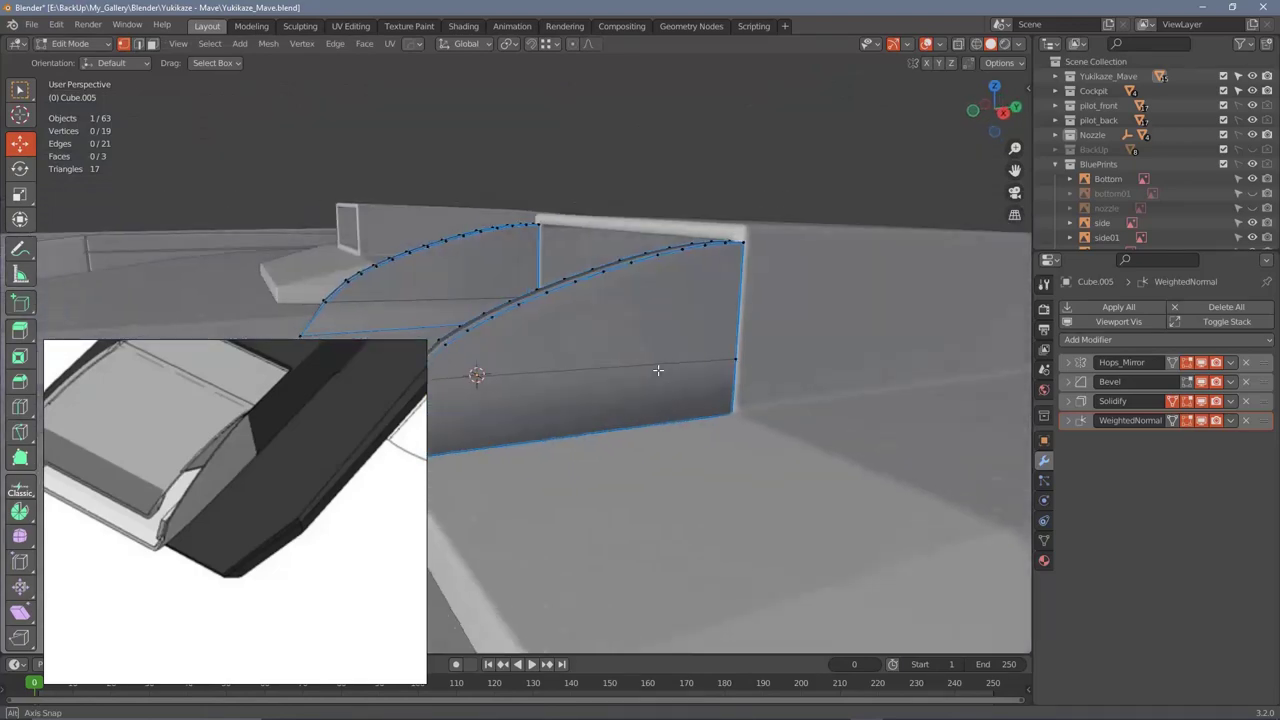
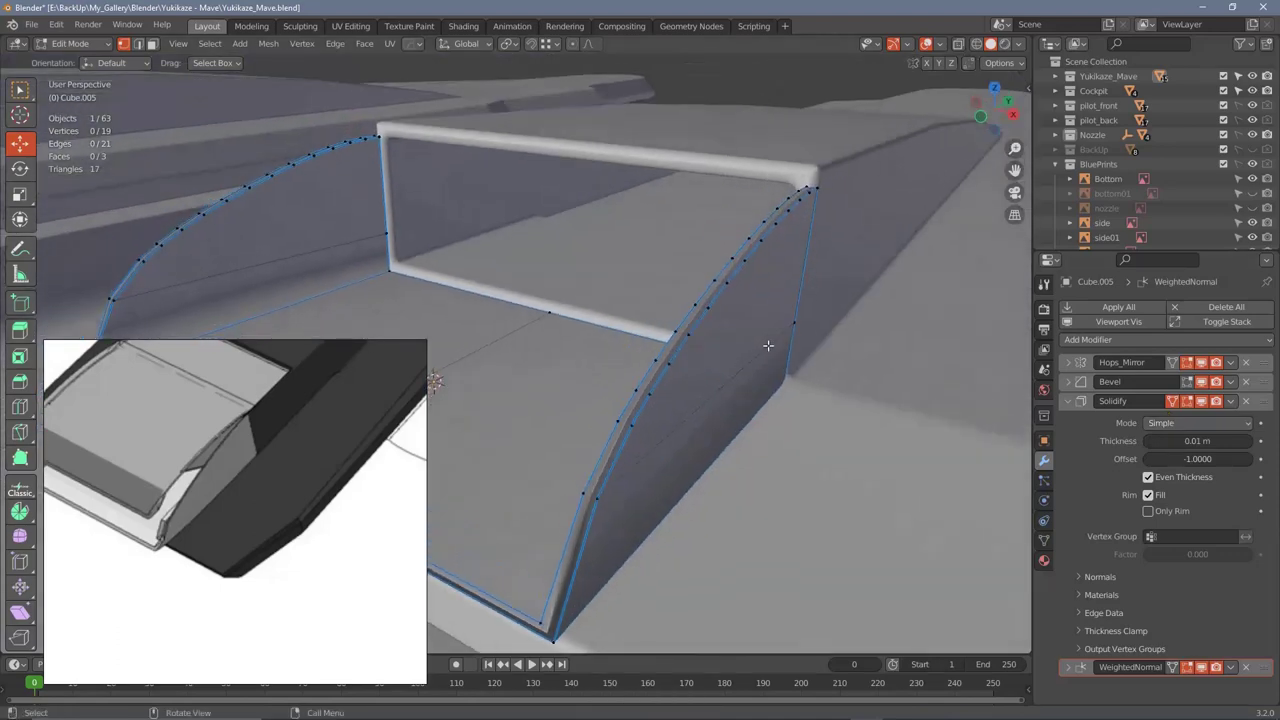
Step: Duplicate the curved faces and separate them with P into a new Cube.006 outer cover panel
middle_click(759, 320)
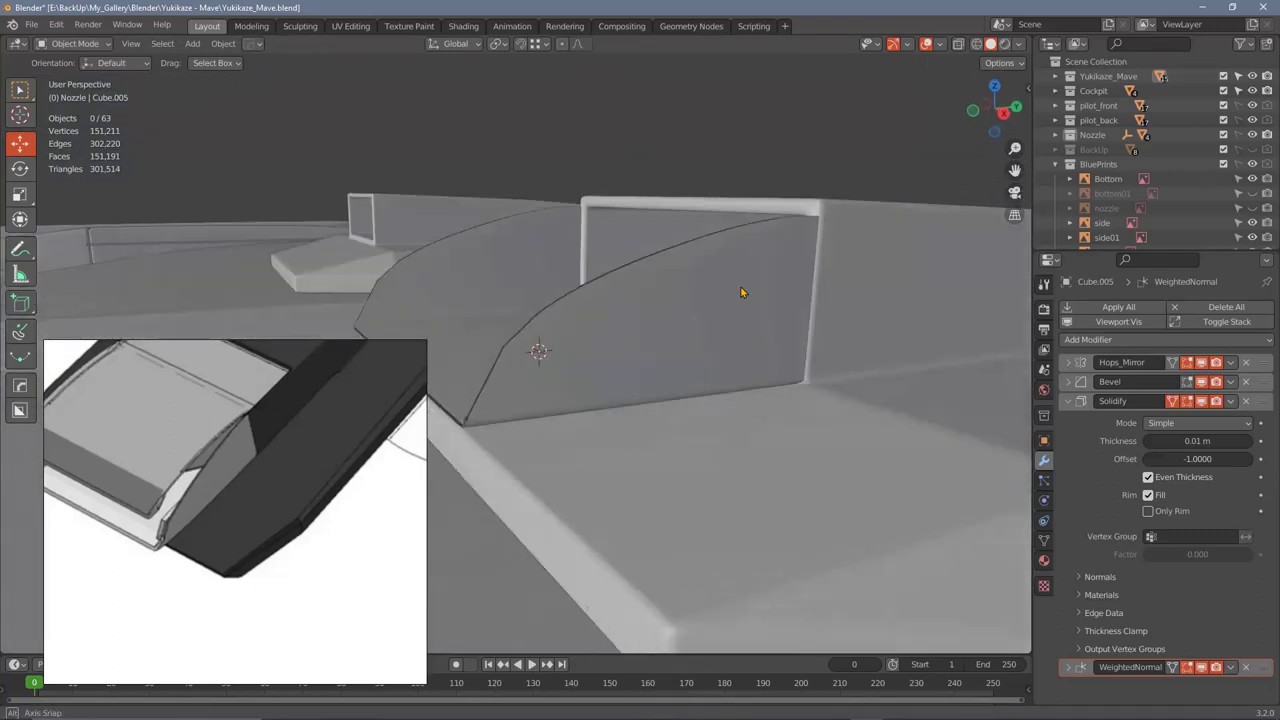
middle_click(696, 290)
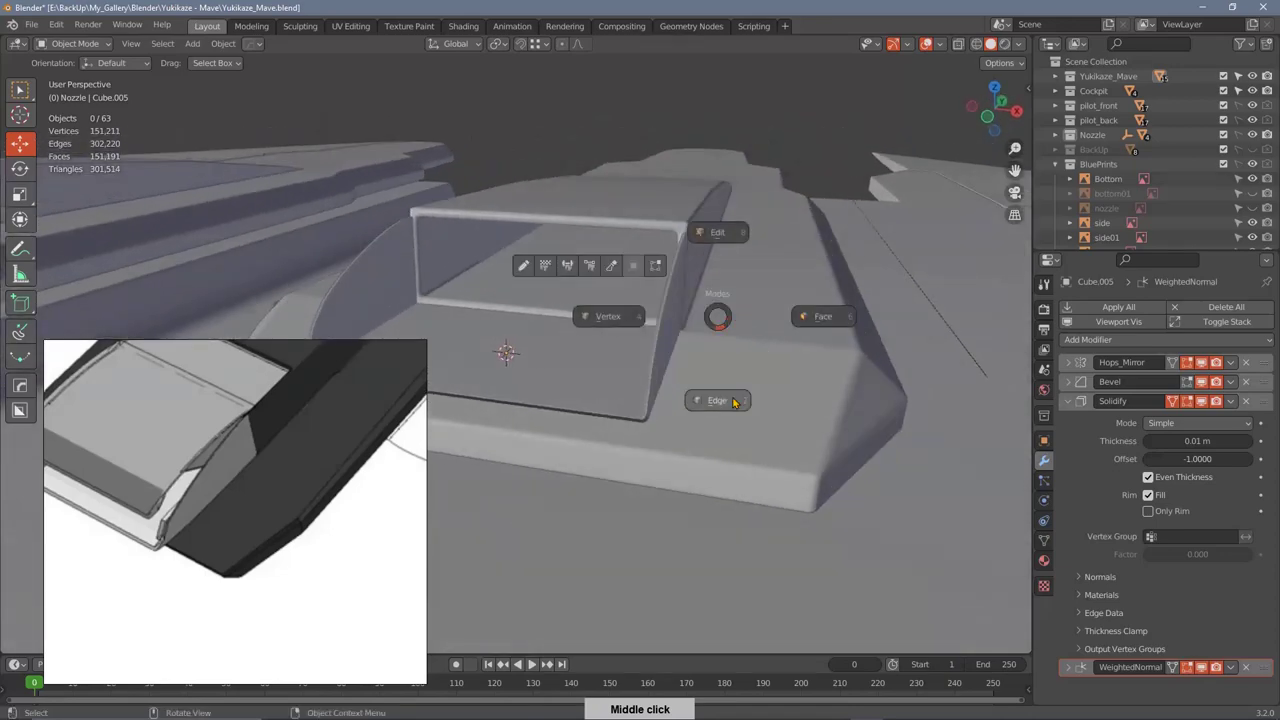
middle_click(723, 357)
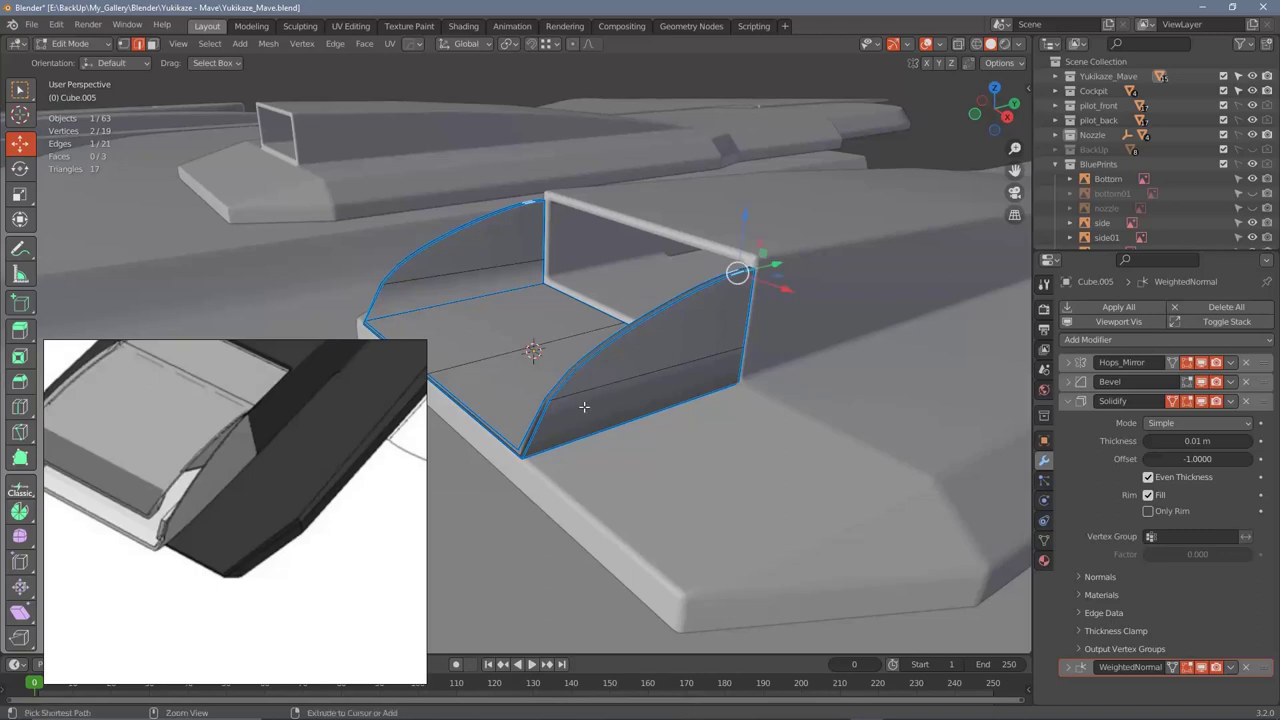
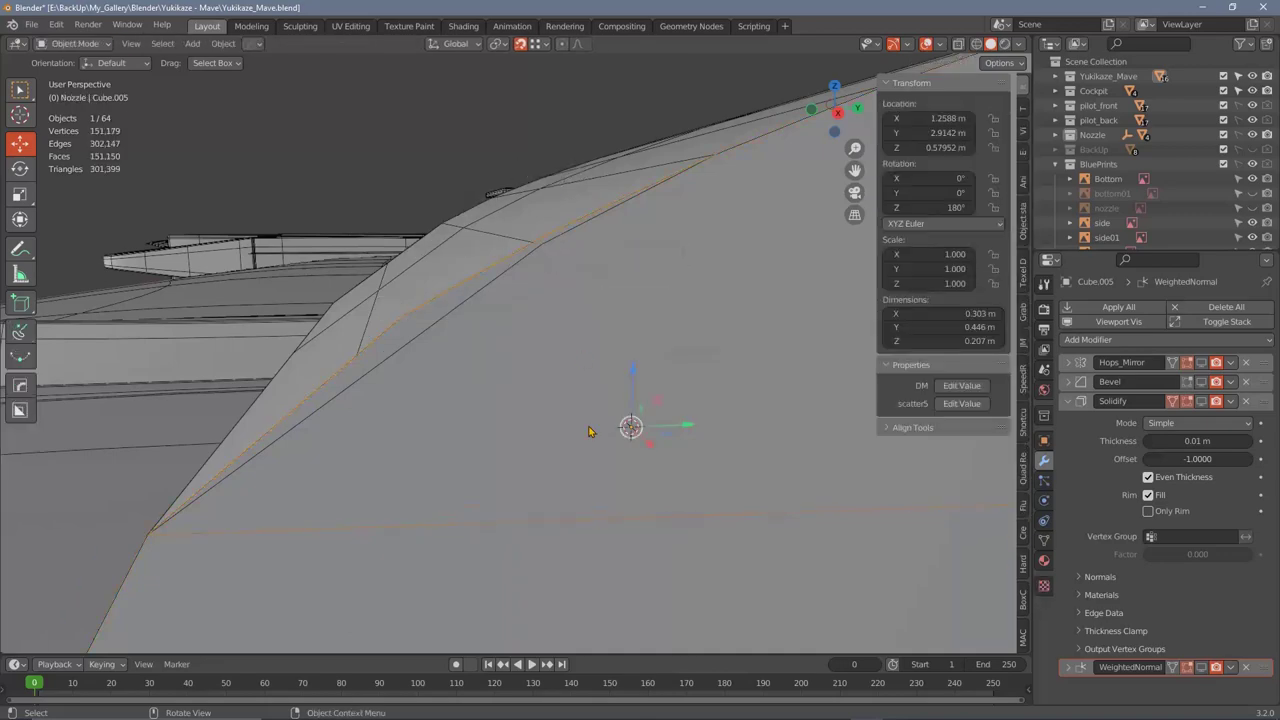
Step: Nudge vertices along Cube.005's curved upper edge into a smoother arc and review the fin from several angles
middle_click(495, 446)
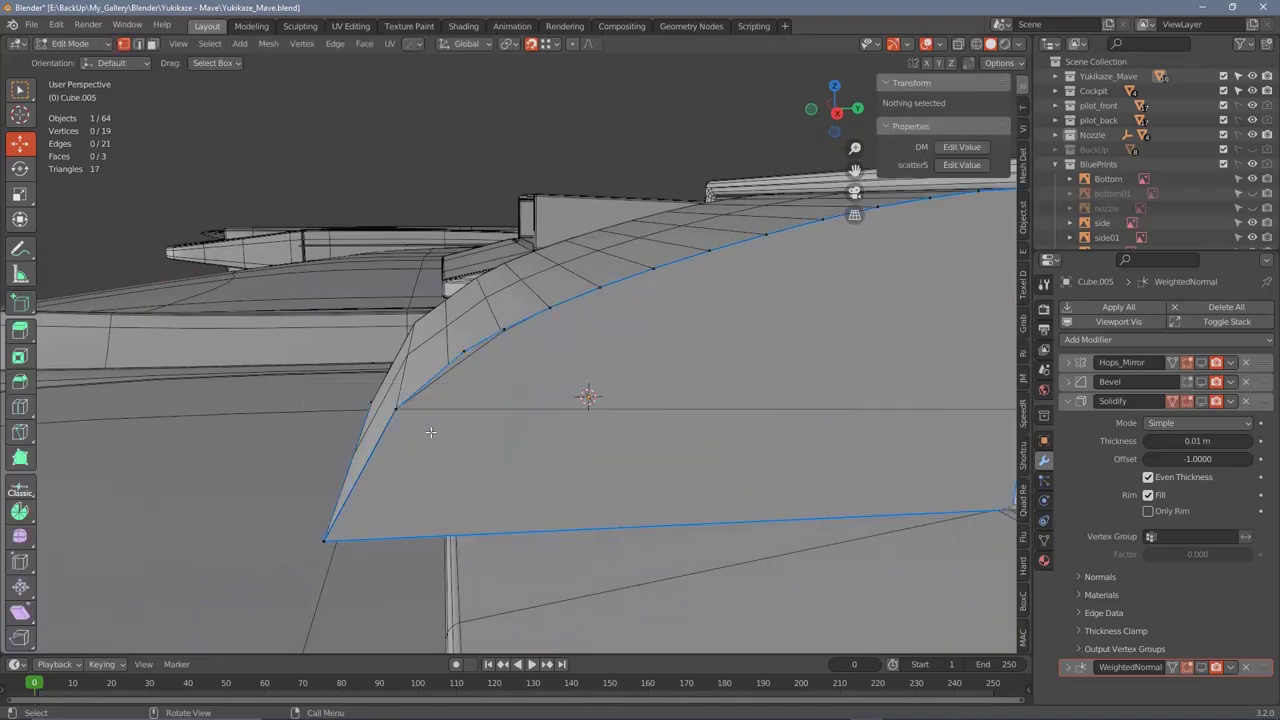
middle_click(473, 363)
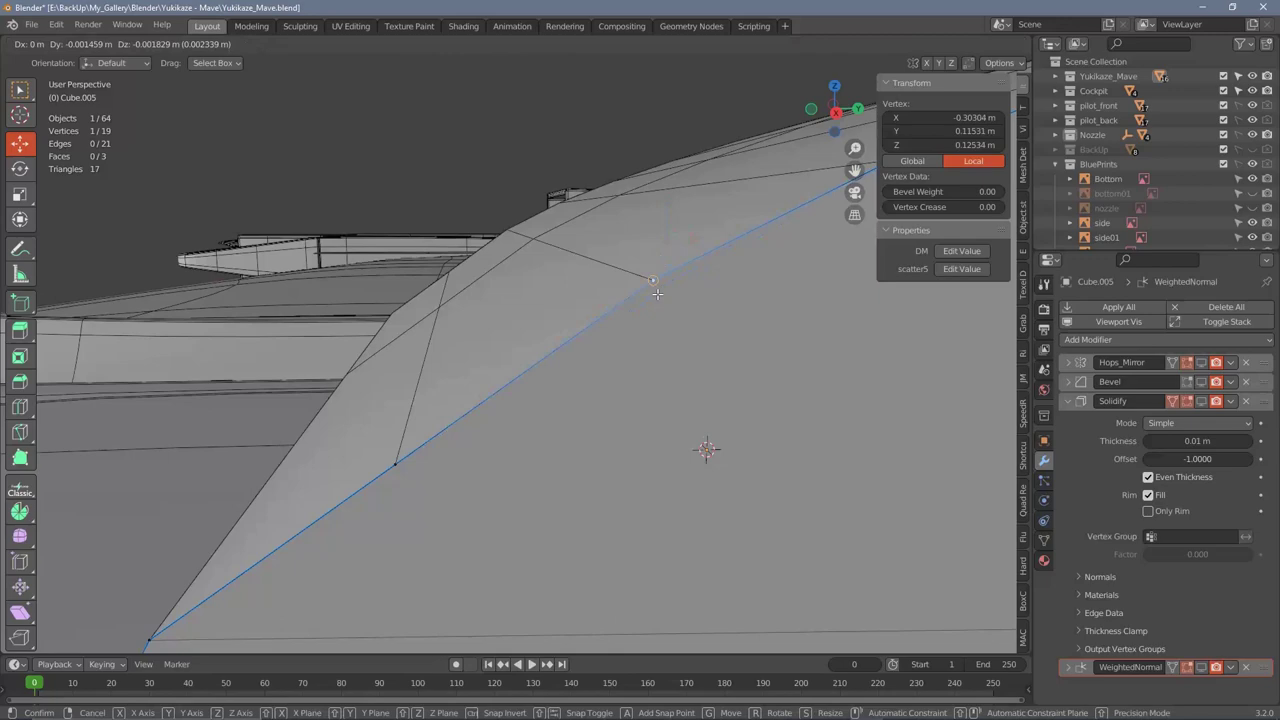
middle_click(601, 375)
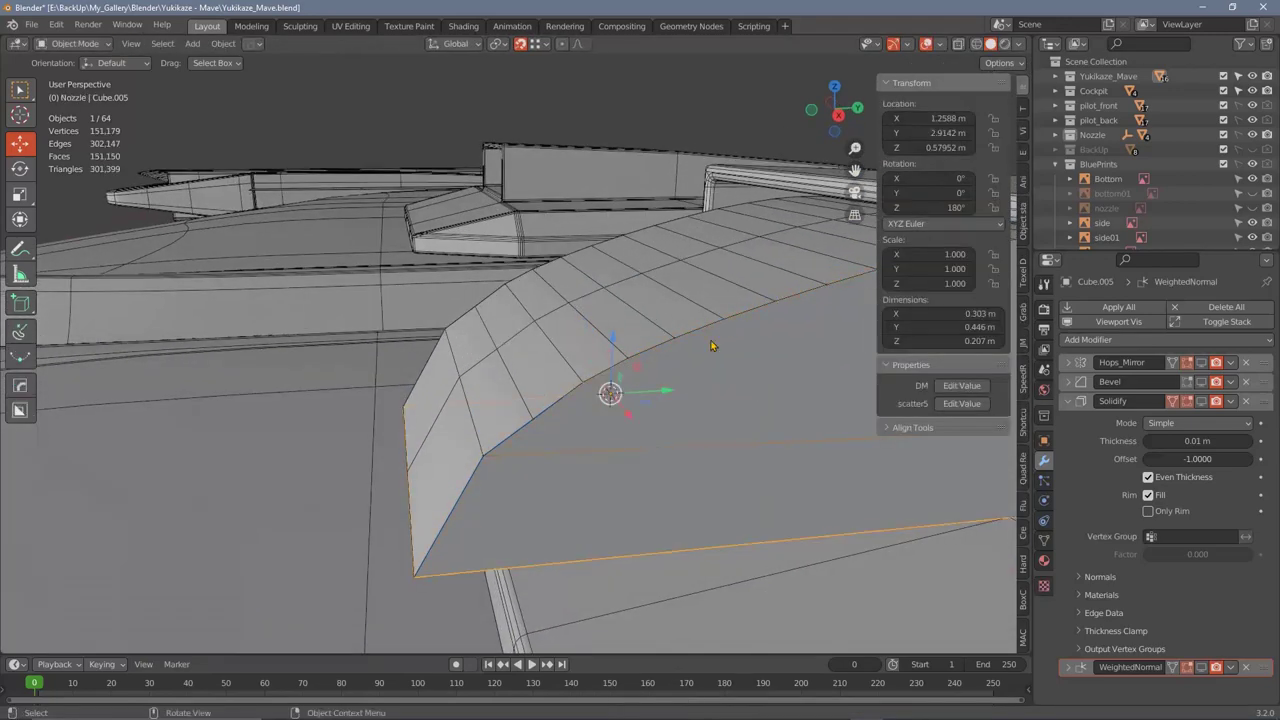
Step: Toggle modifier viewport visibility on Cube.006 and bring it into Edit Mode in Right Orthographic view
middle_click(745, 340)
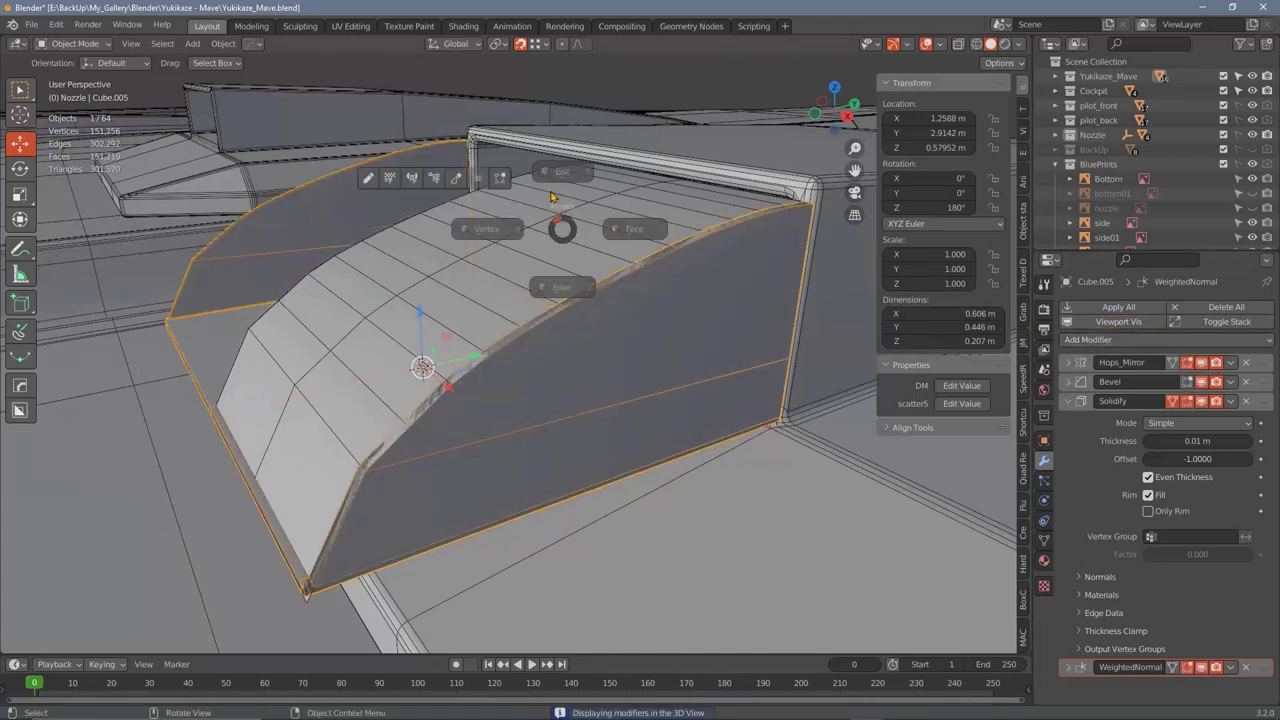
right_click(538, 179)
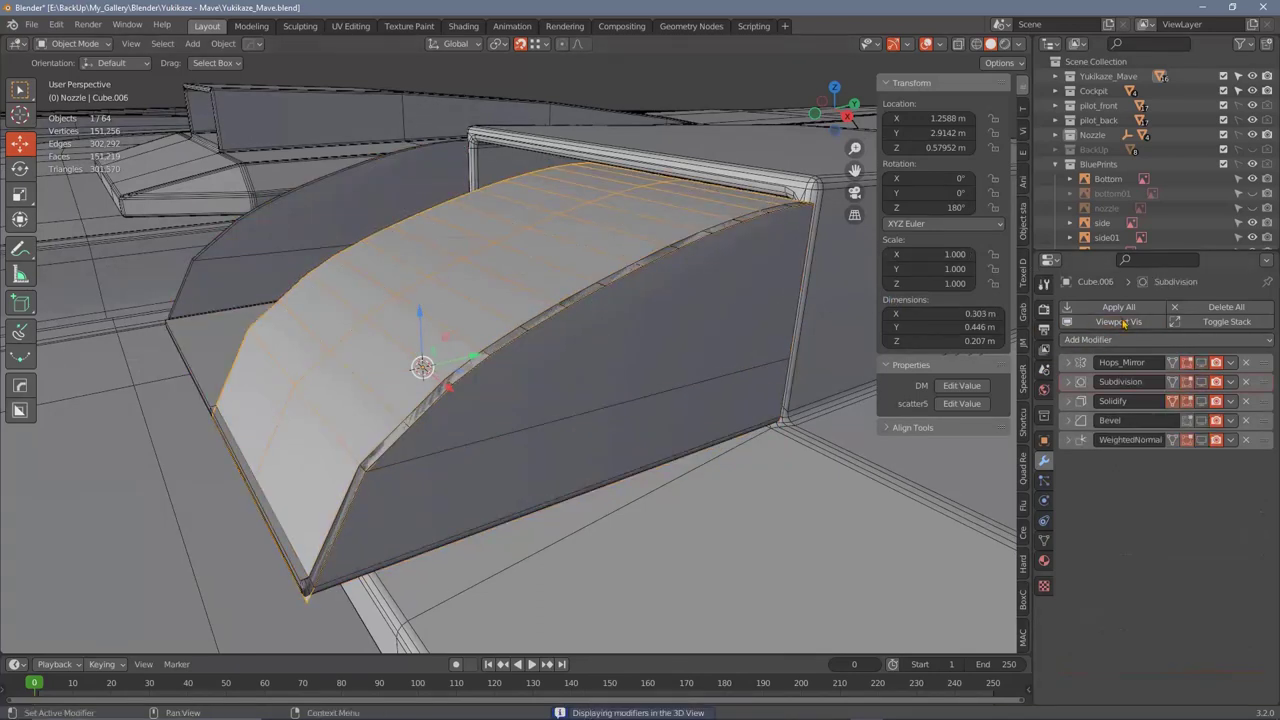
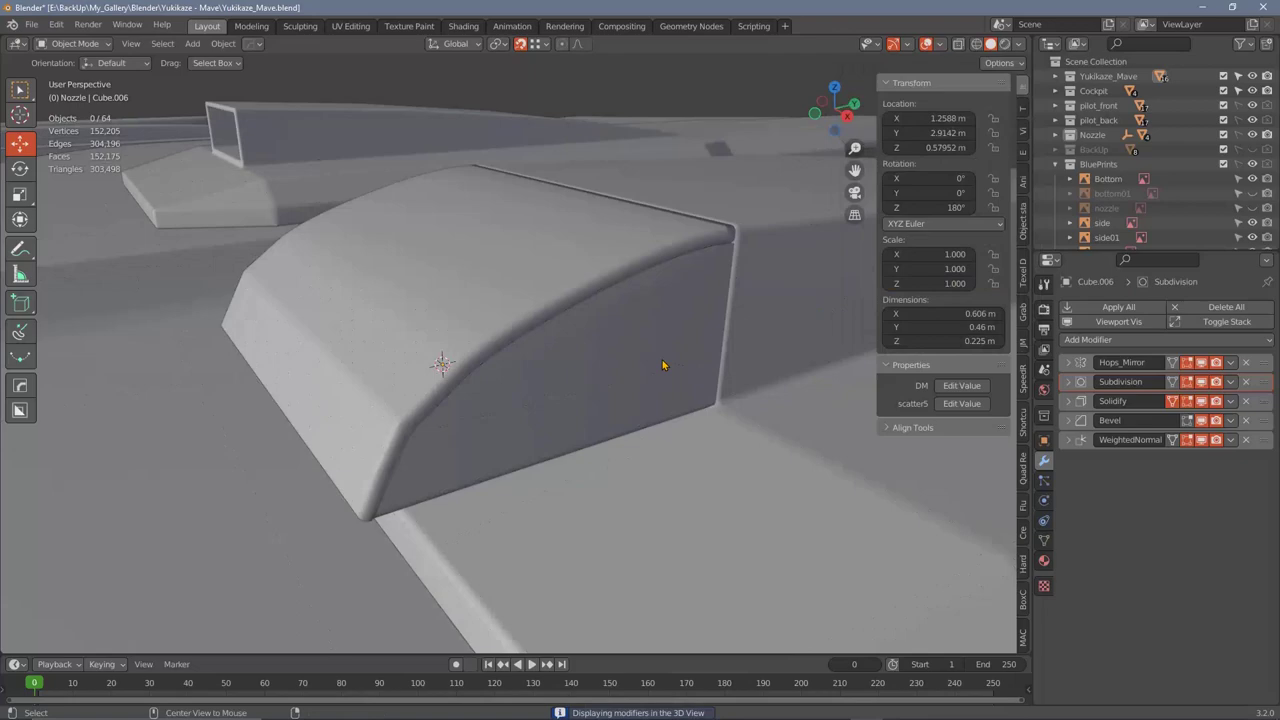
middle_click(665, 364)
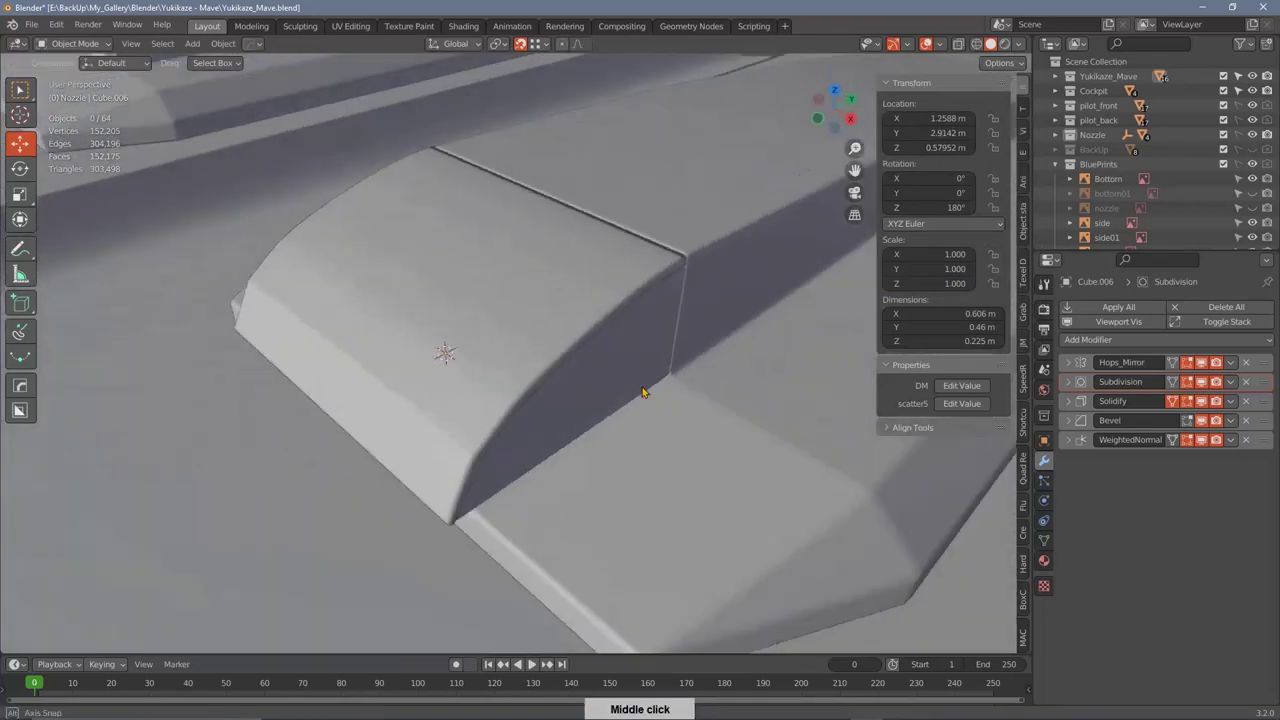
middle_click(679, 398)
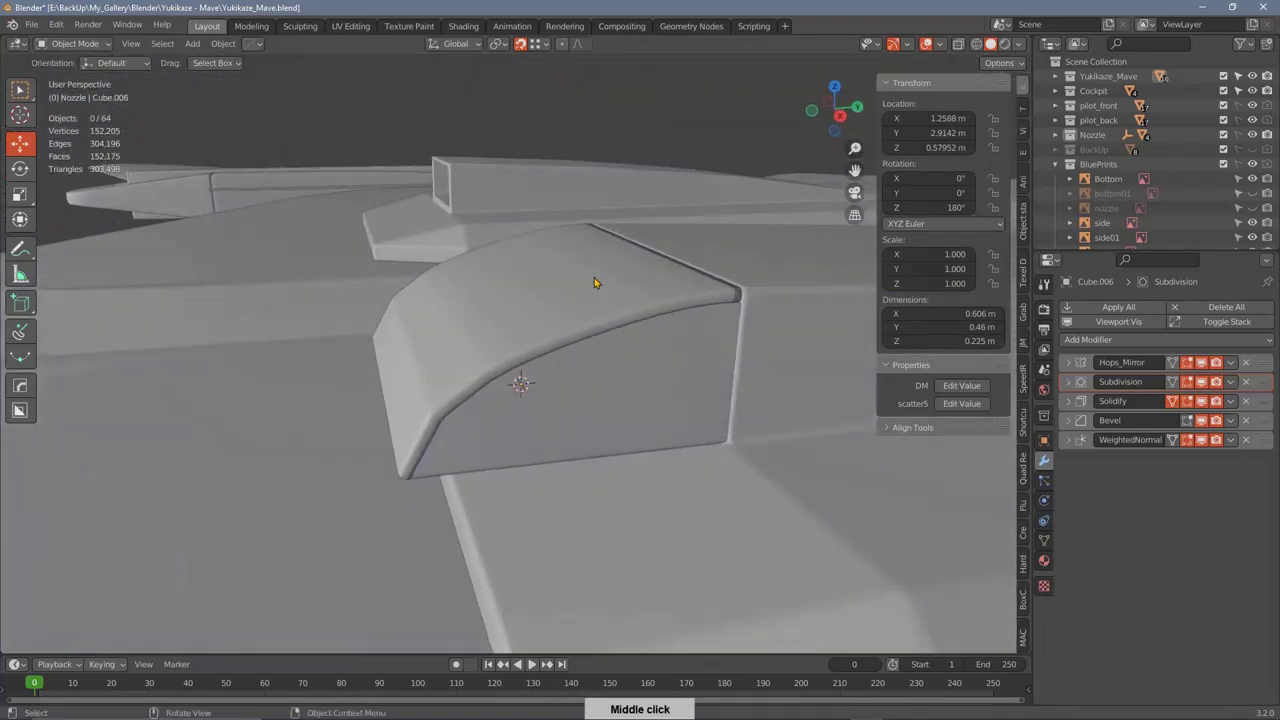
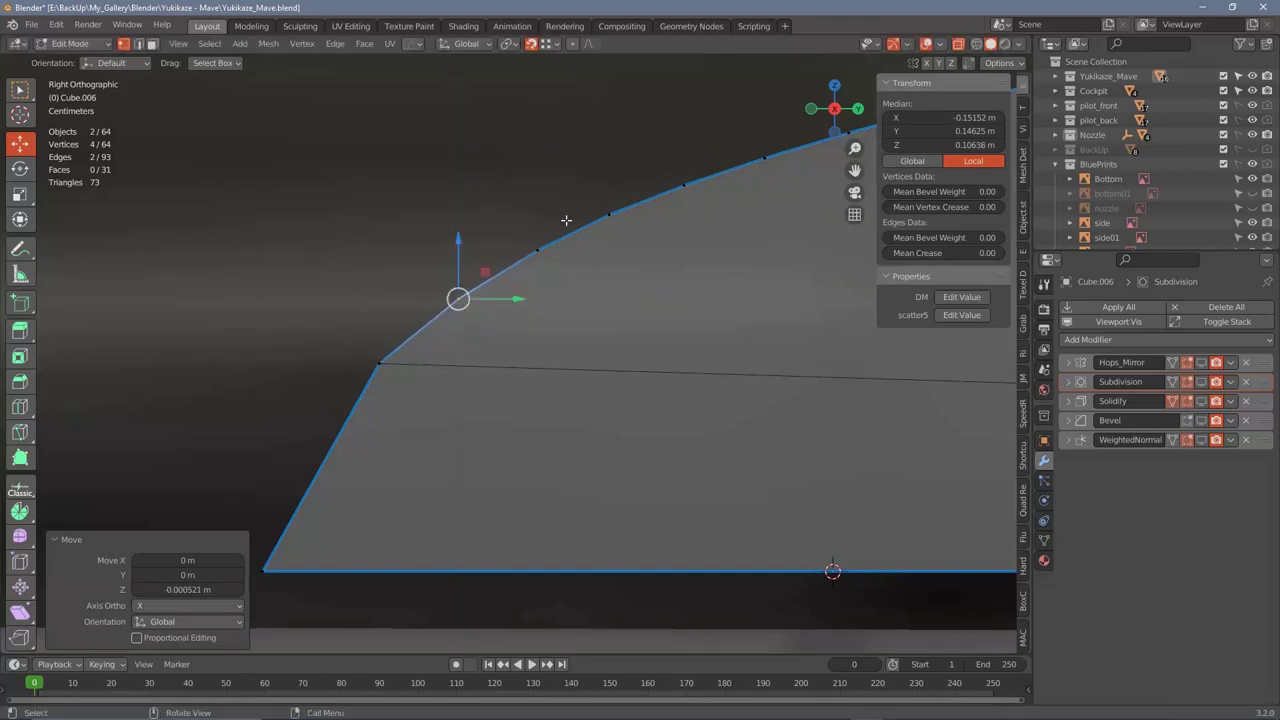
Step: Nudge Cube.006's curved-top outline vertices down about -0.0005 m along Z and return to Object Mode
middle_click(562, 322)
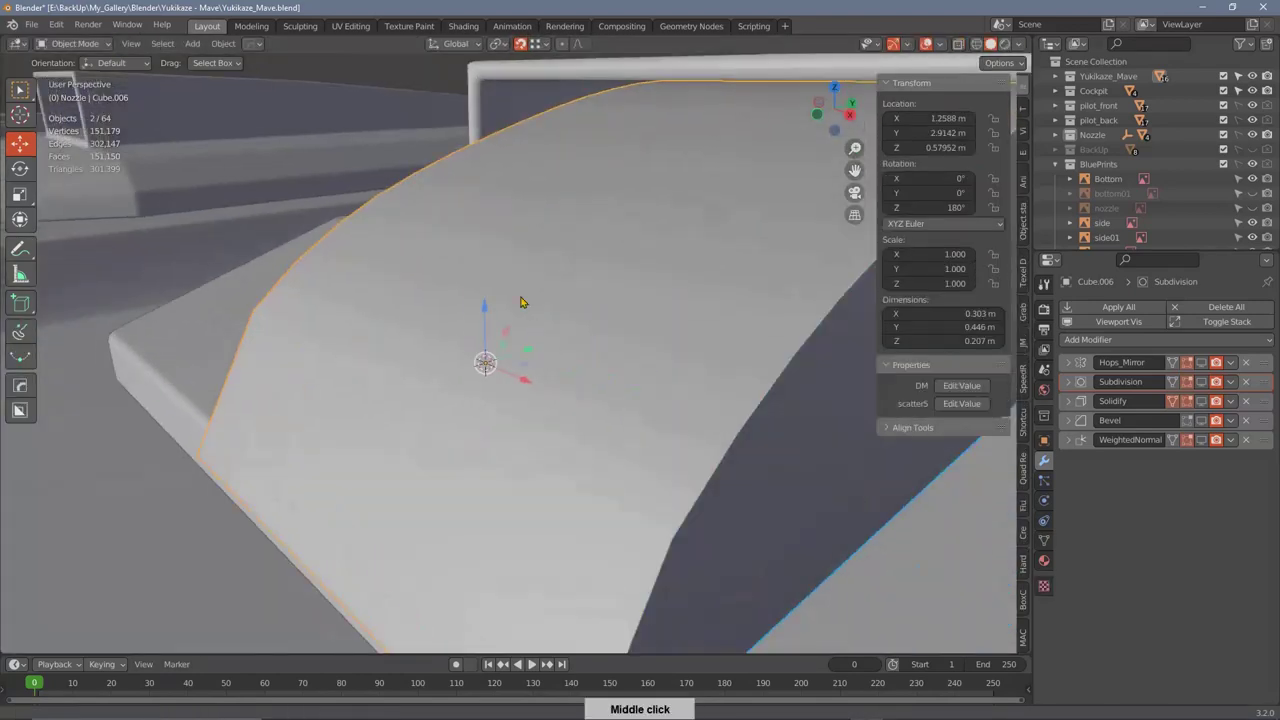
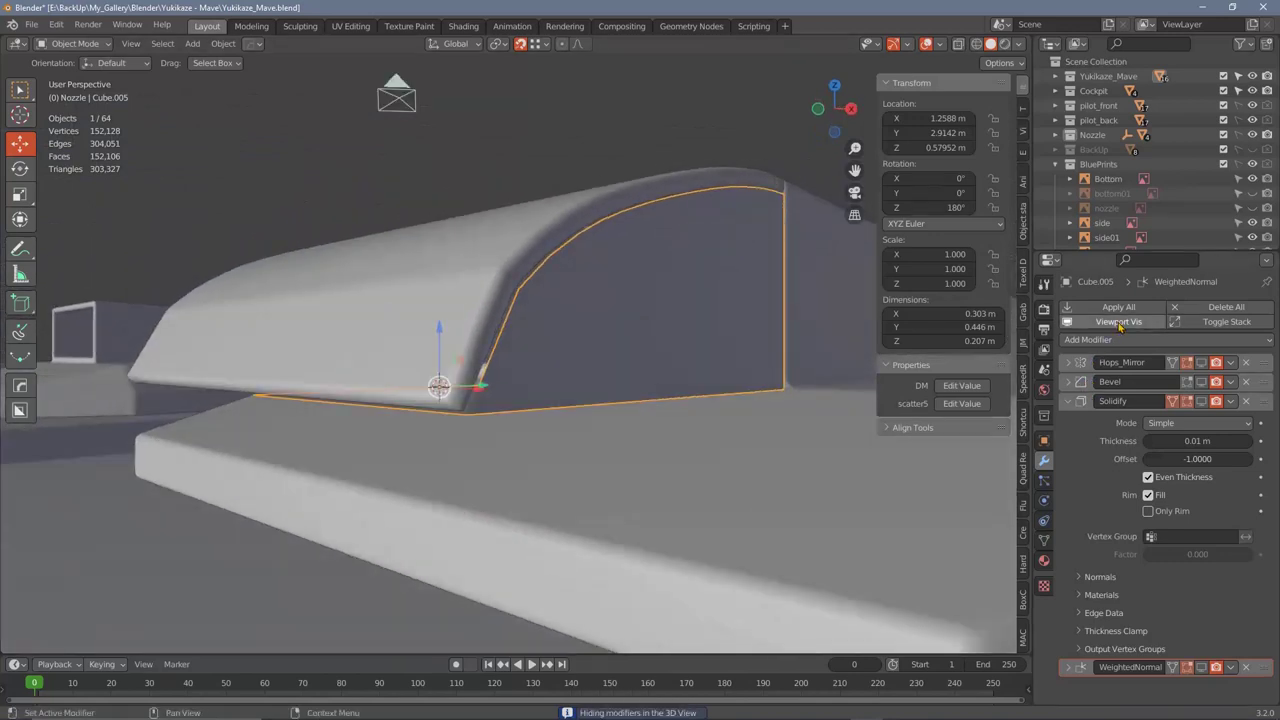
middle_click(660, 338)
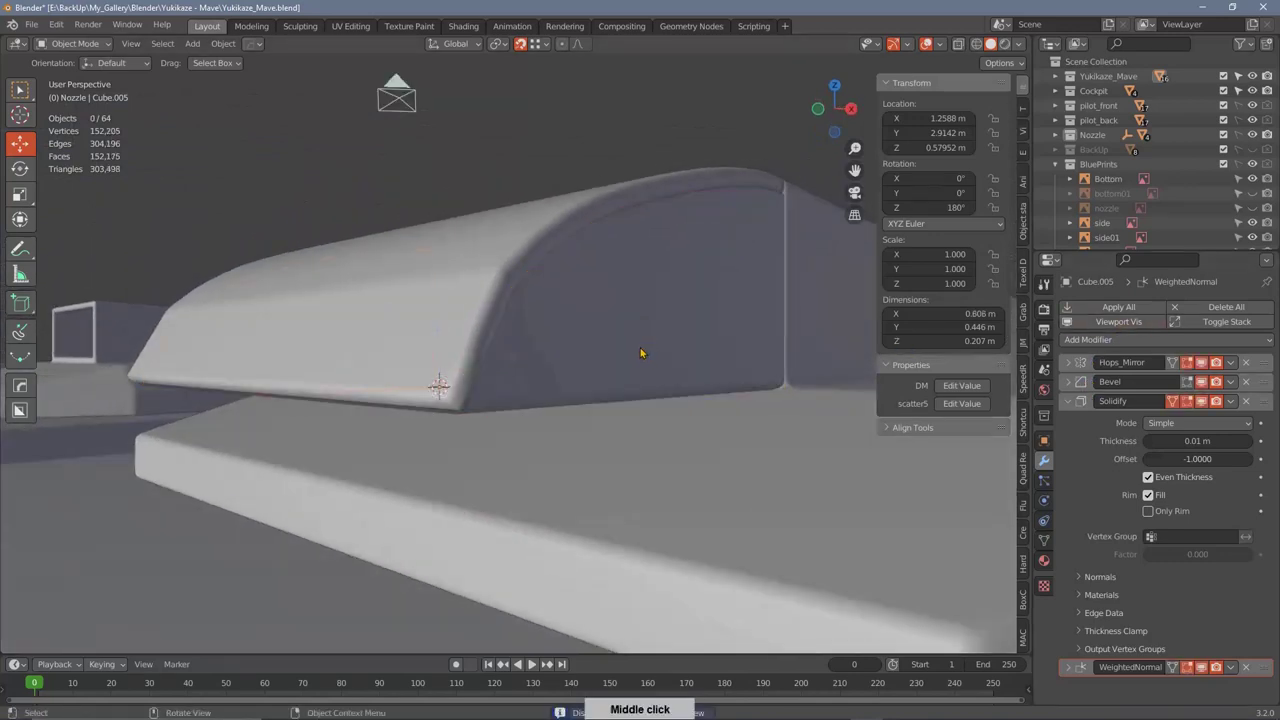
Step: Apply Limited Dissolve to all of Cube.006's vertices to strip its redundant edges
middle_click(637, 346)
middle_click(629, 346)
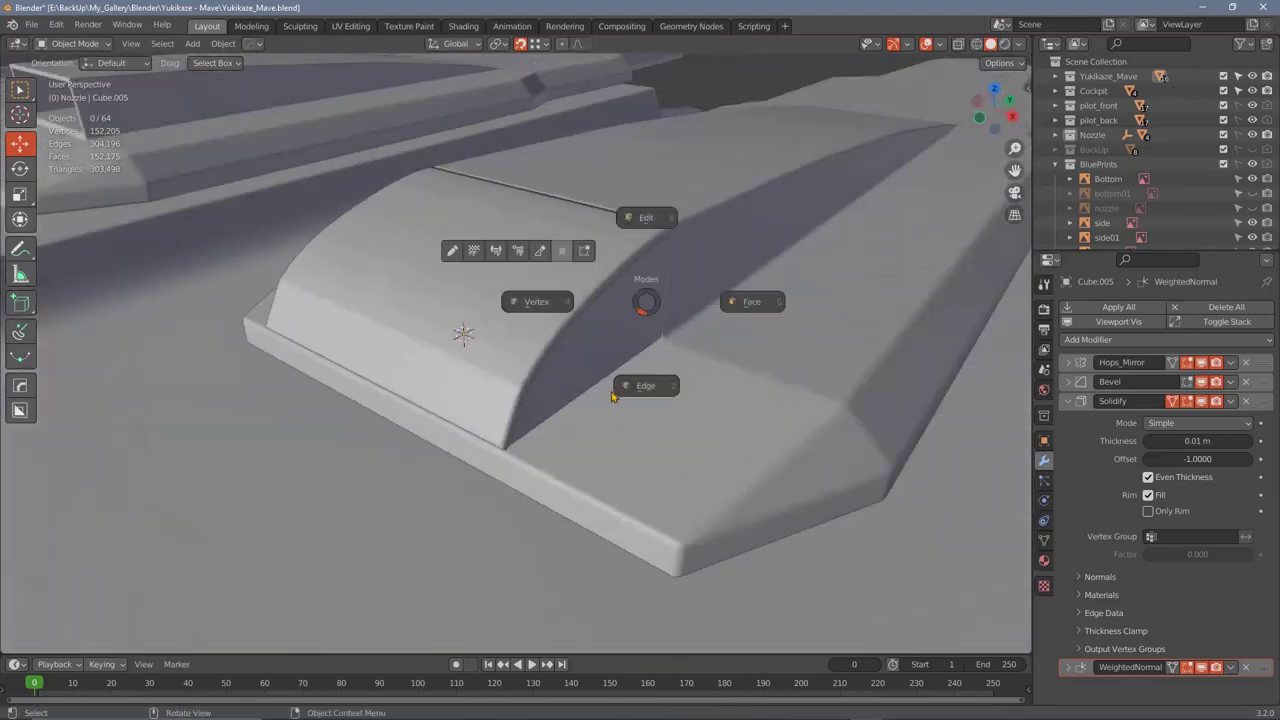
right_click(593, 242)
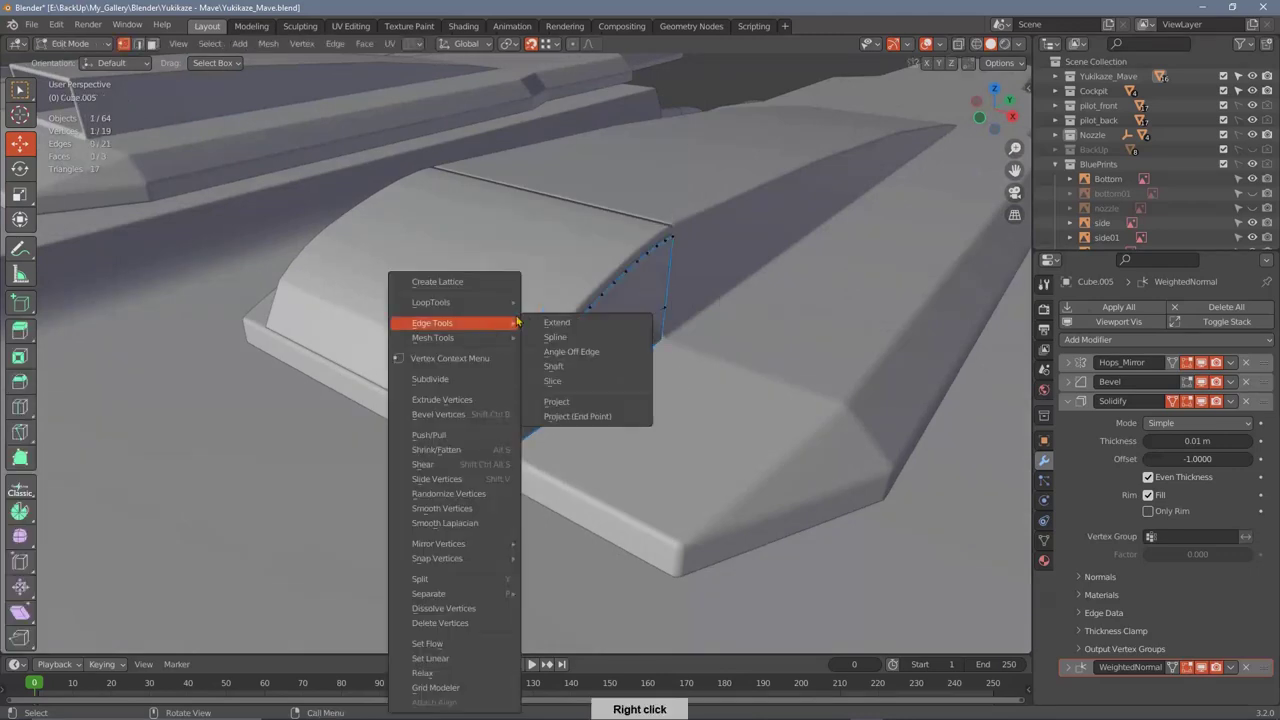
right_click(571, 184)
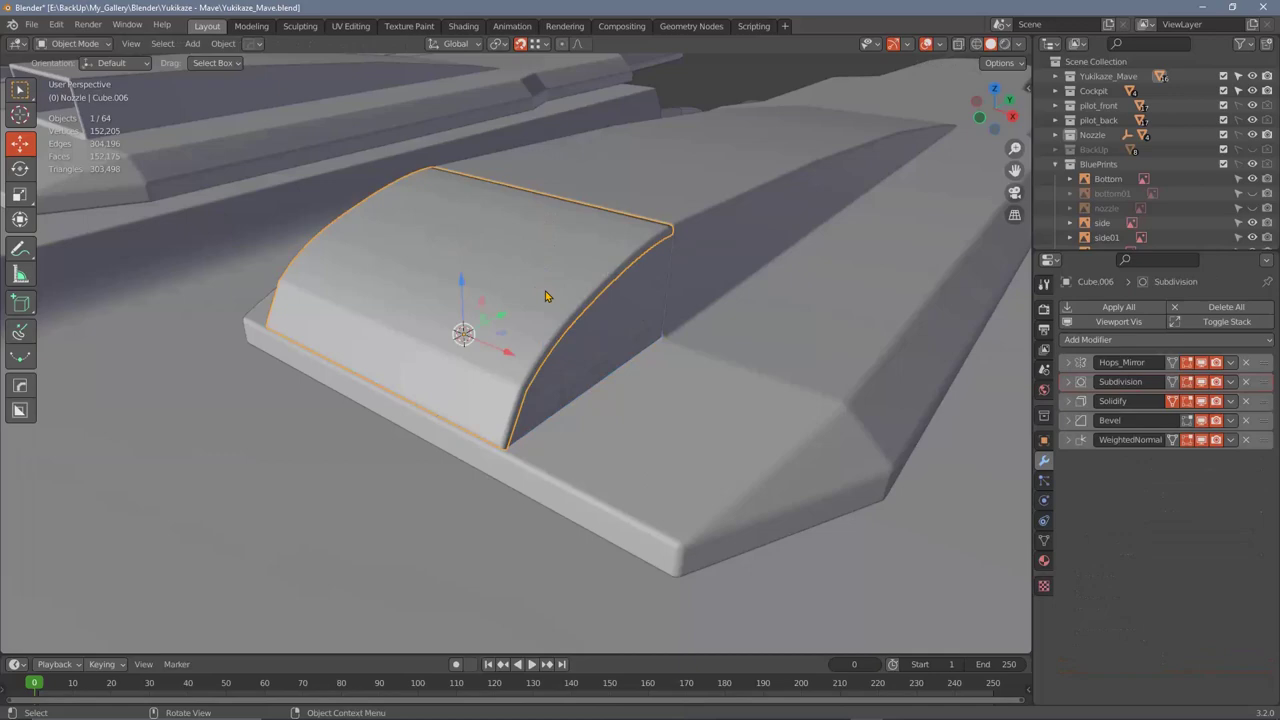
Step: Orbit around the dissolved Cube.006 cover to check its smooth arched profile from several sides
middle_click(587, 273)
middle_click(539, 388)
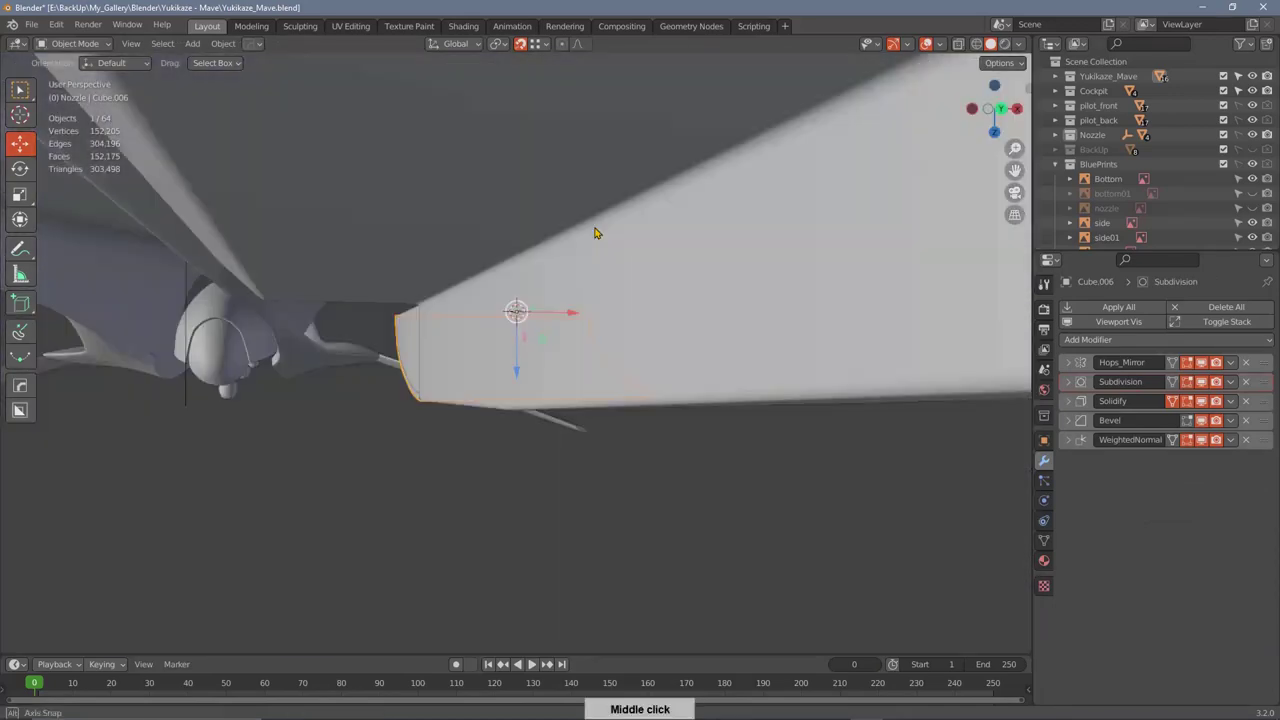
middle_click(572, 279)
middle_click(601, 370)
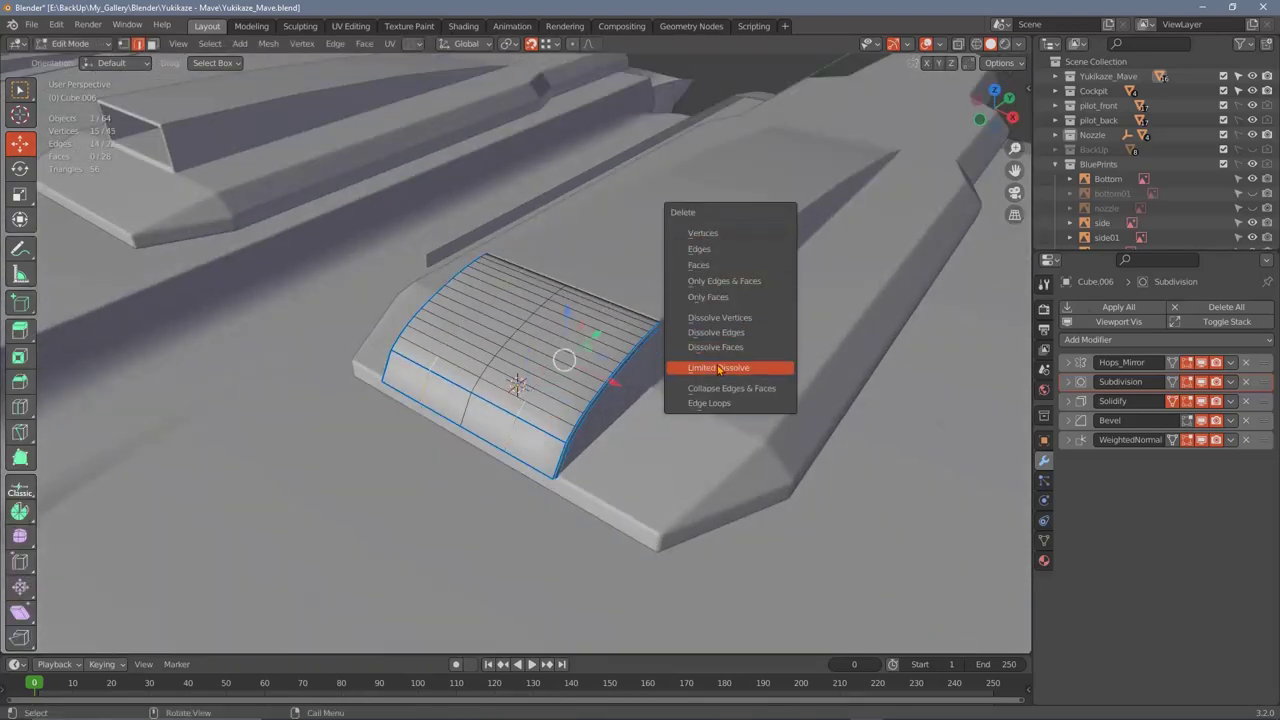
middle_click(665, 335)
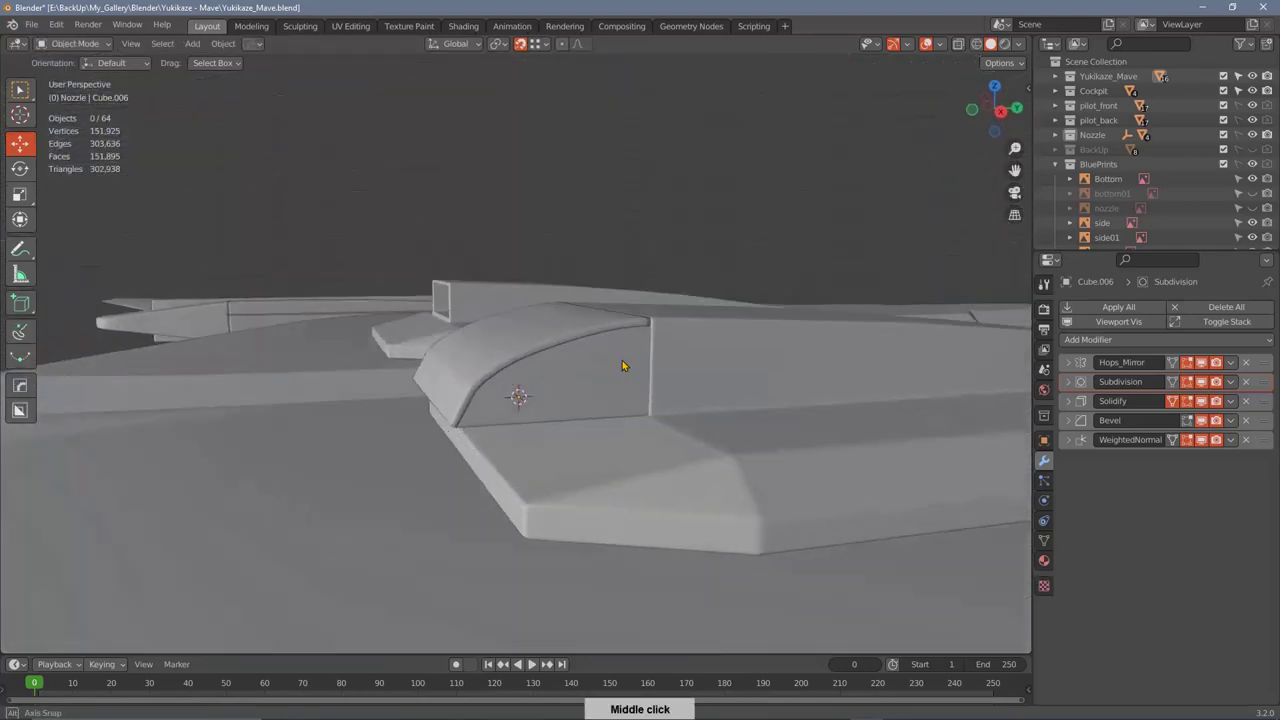
middle_click(609, 380)
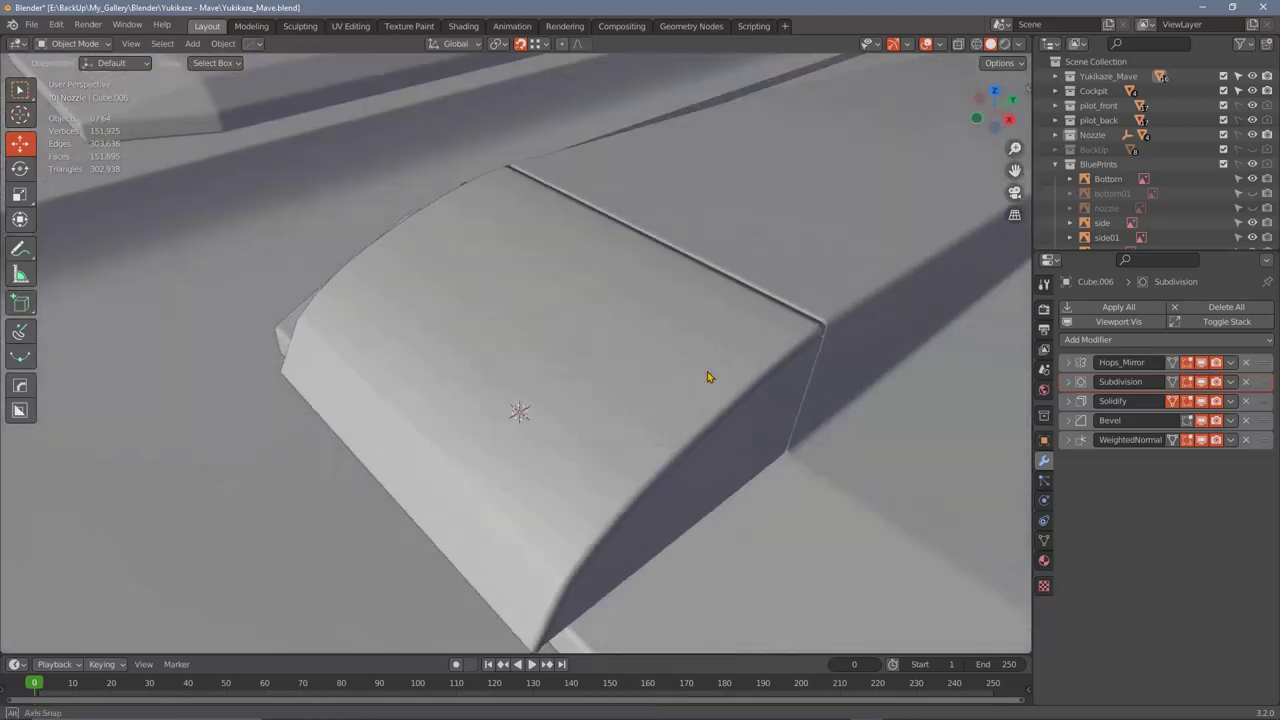
middle_click(594, 414)
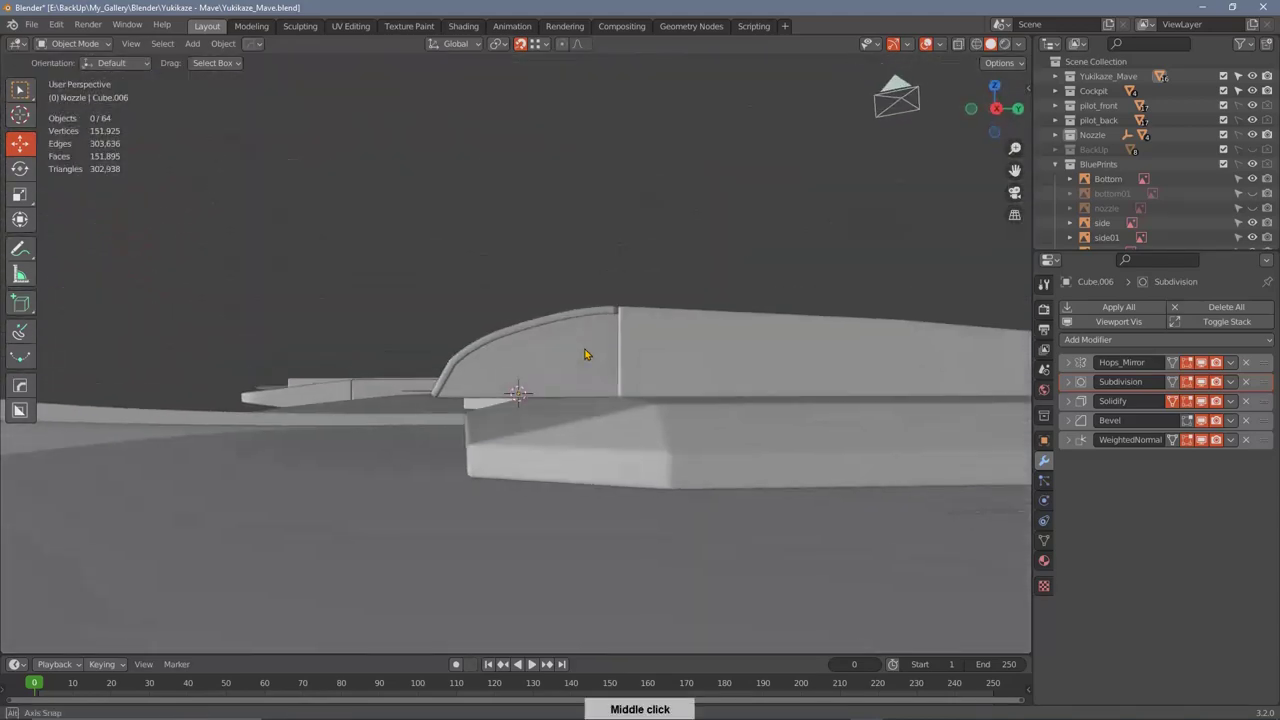
middle_click(592, 354)
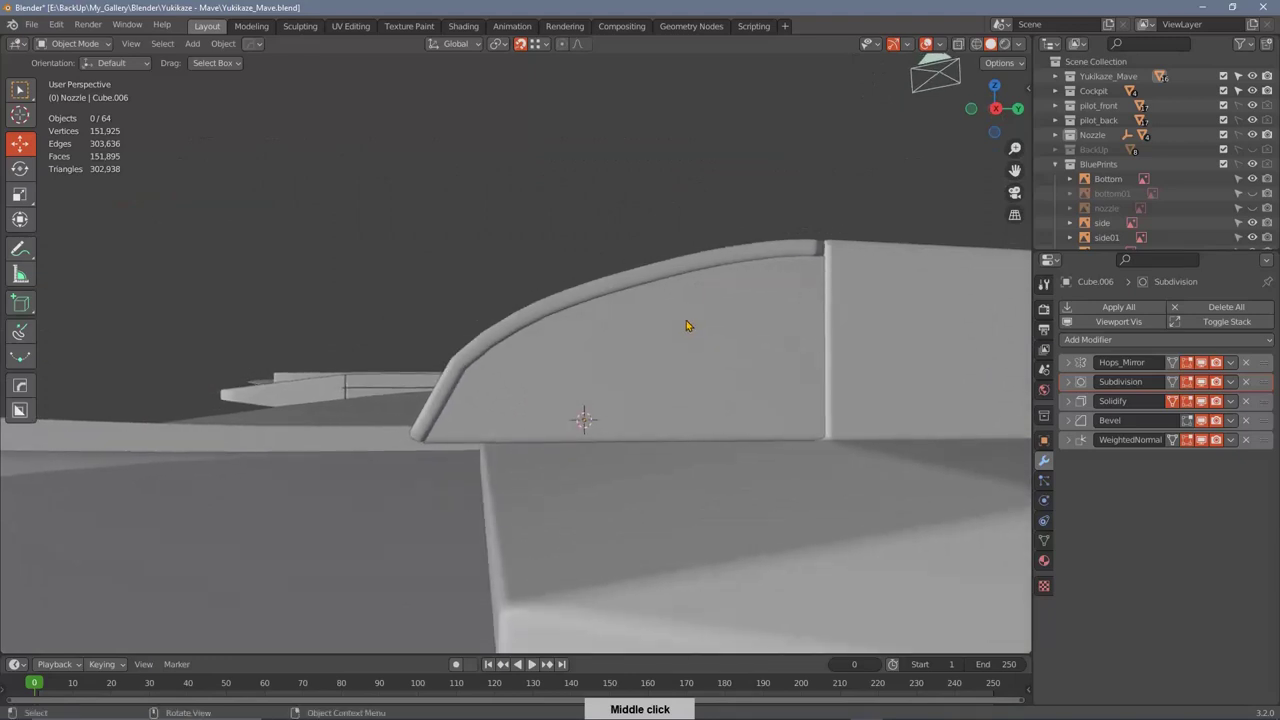
middle_click(643, 366)
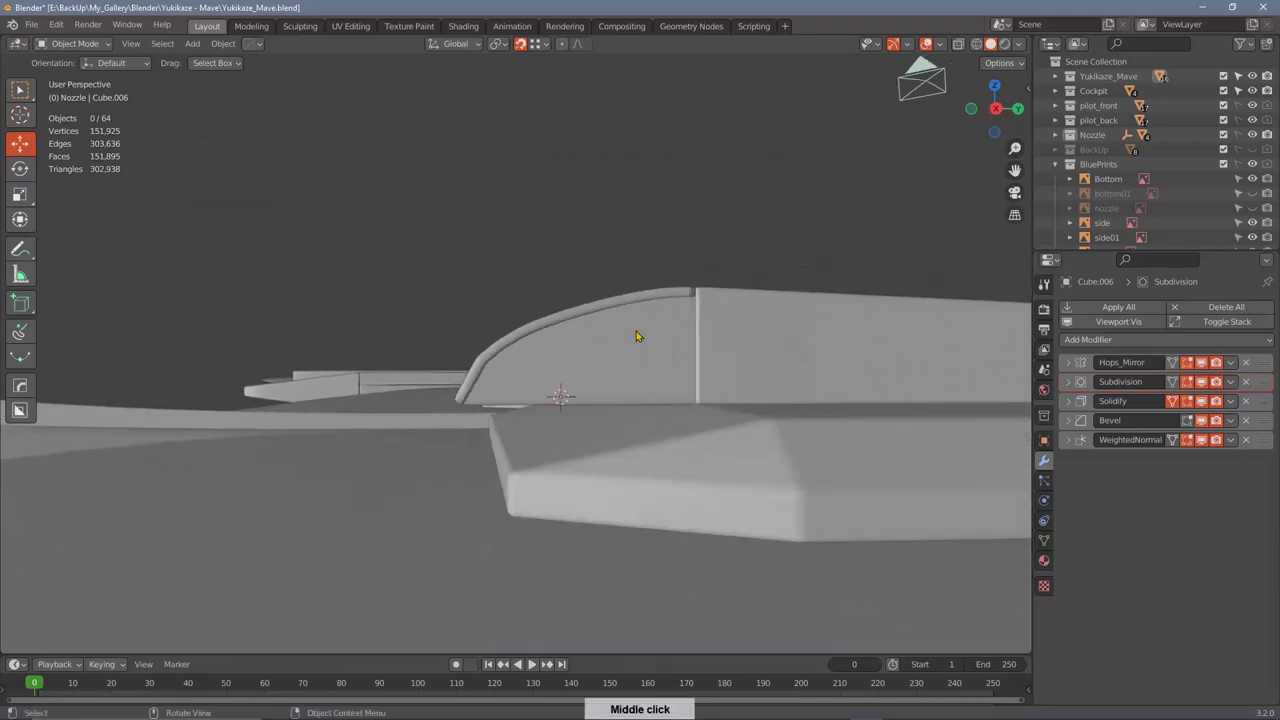
Step: Edit Cube.005 in Right Orthographic view, moving its curved-top profile vertices fractions of a millimetre along Z
right_click(636, 309)
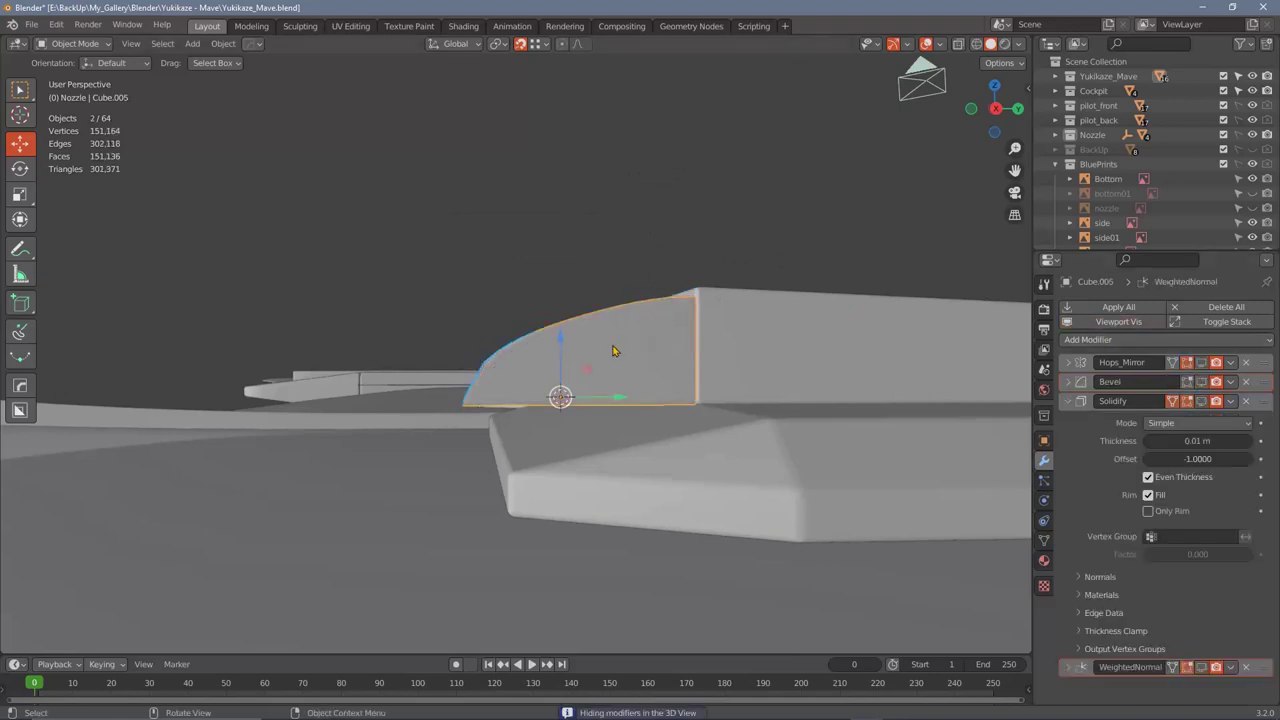
middle_click(630, 350)
middle_click(561, 380)
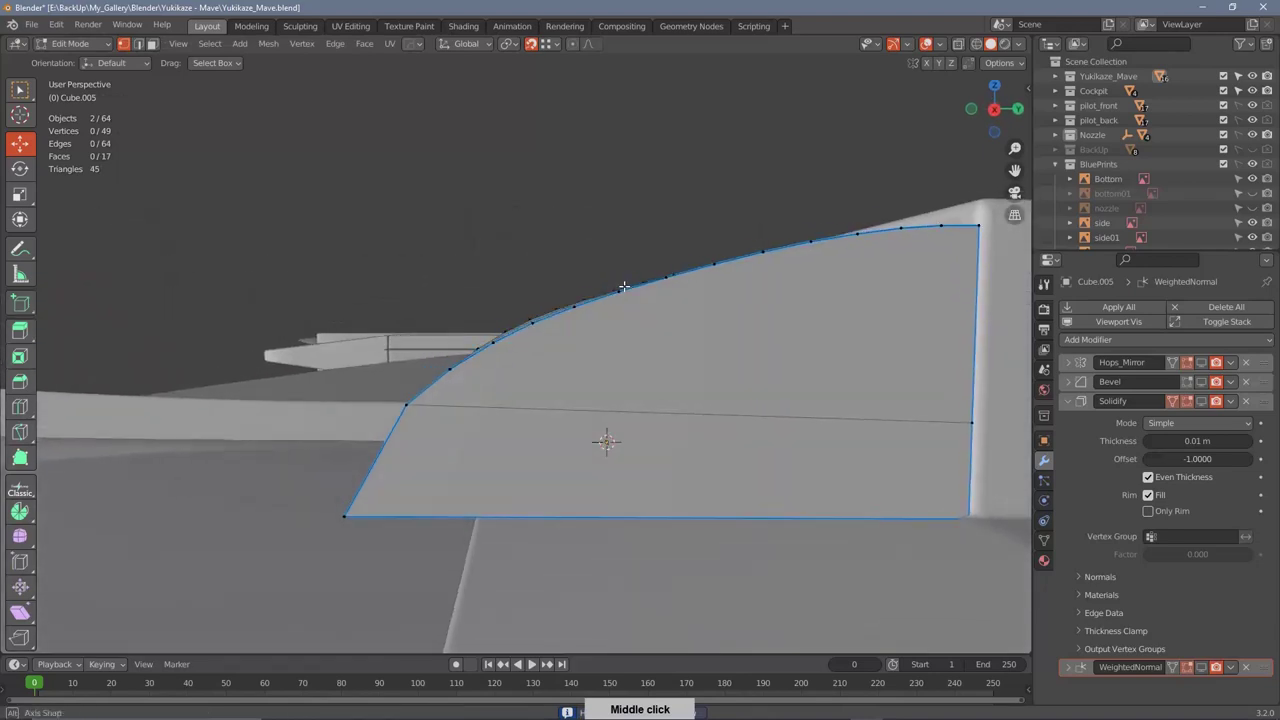
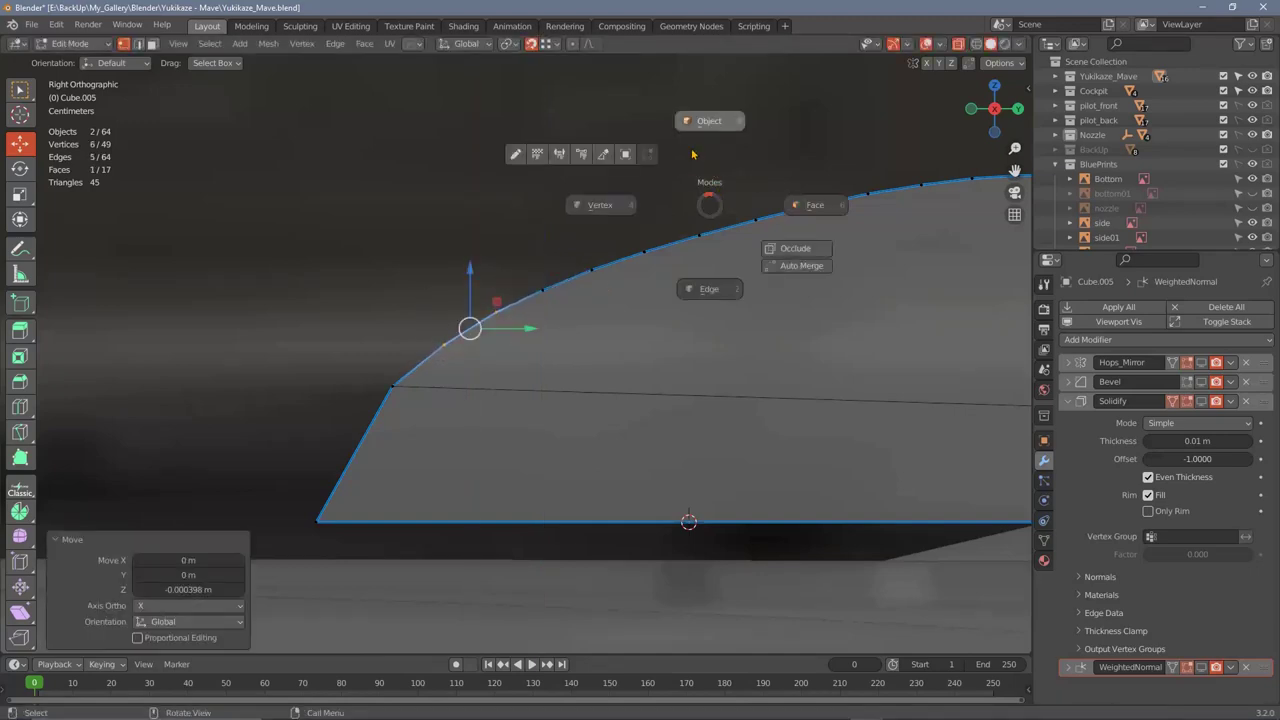
right_click(563, 241)
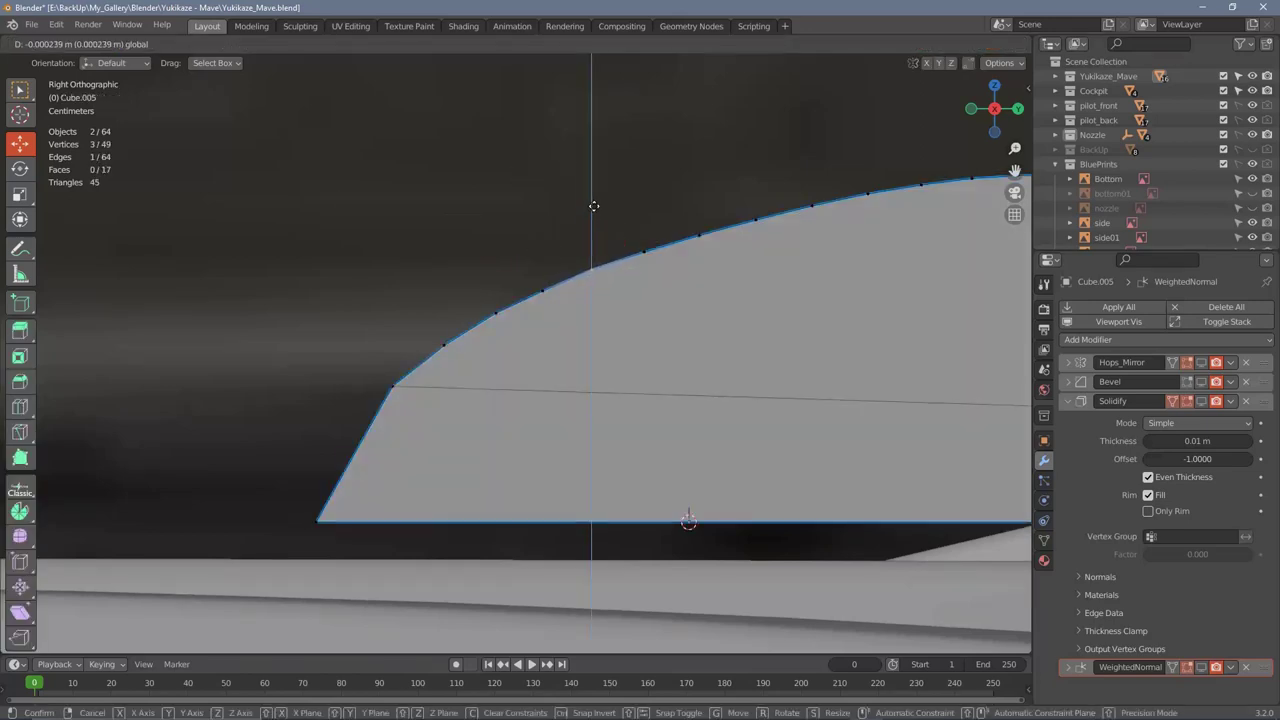
Step: Orbit to inspect the nozzle body before isolating it in local view for the raised panel work
middle_click(660, 332)
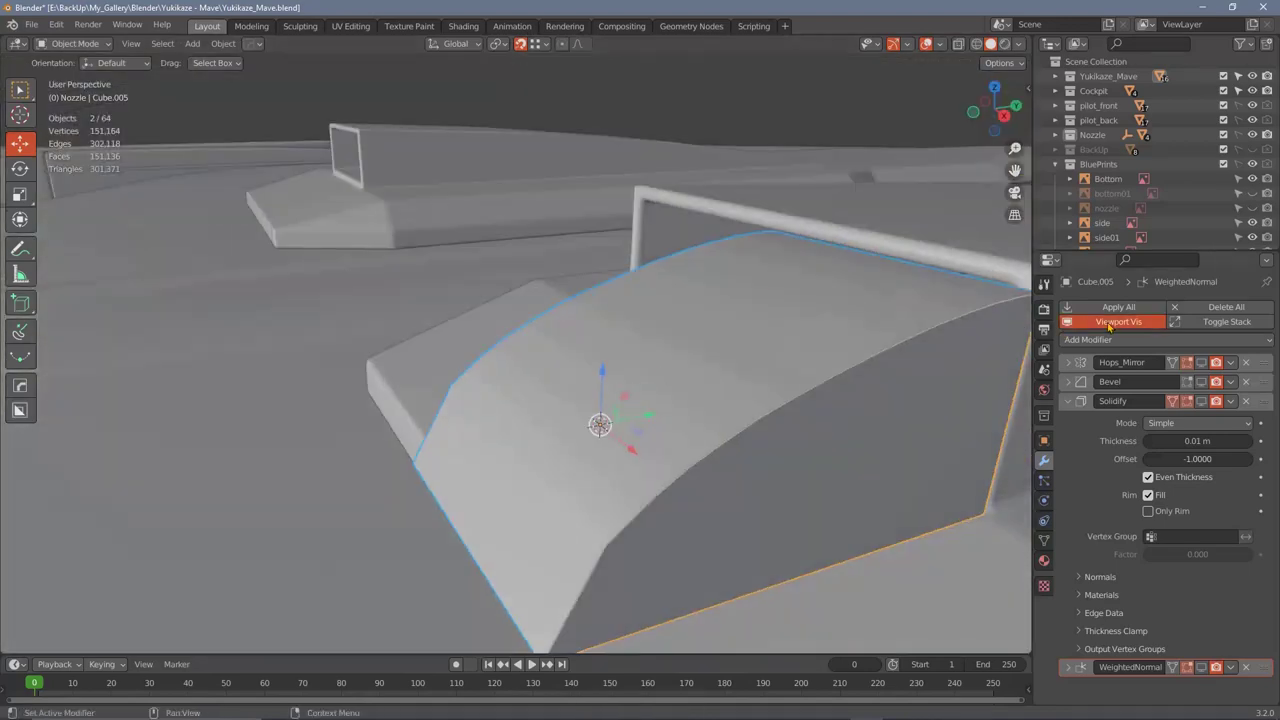
middle_click(797, 366)
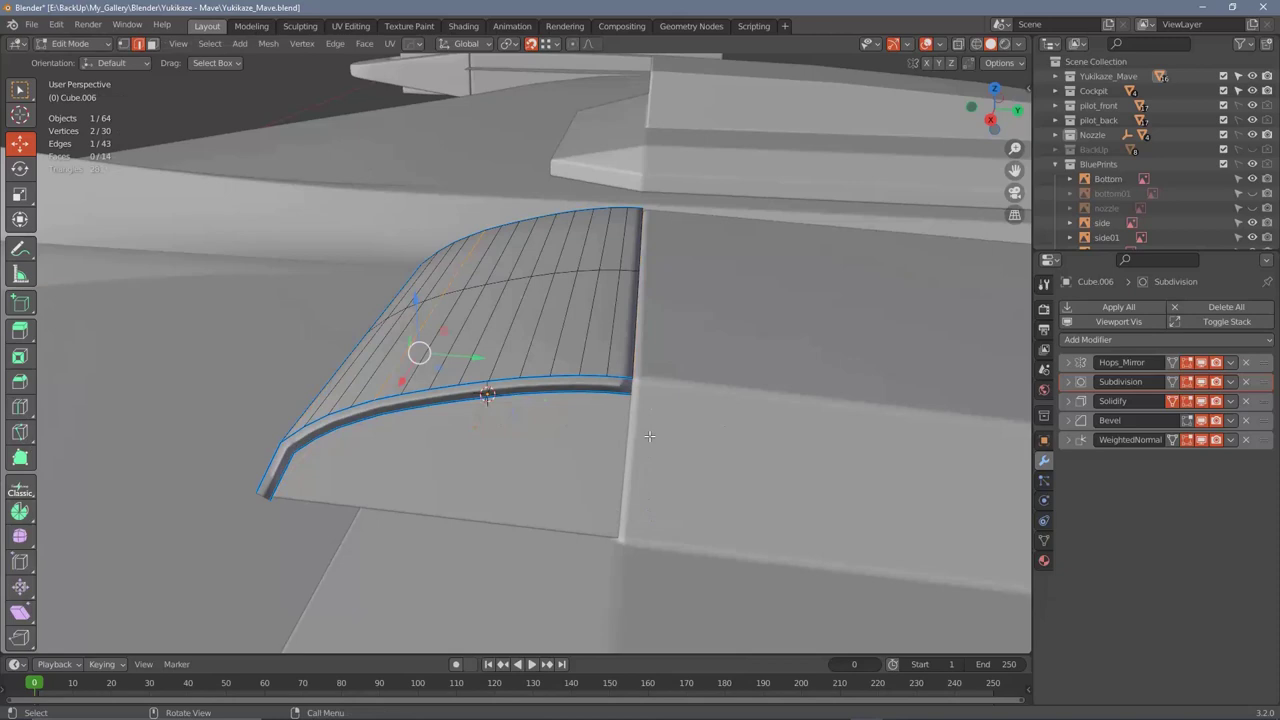
middle_click(647, 424)
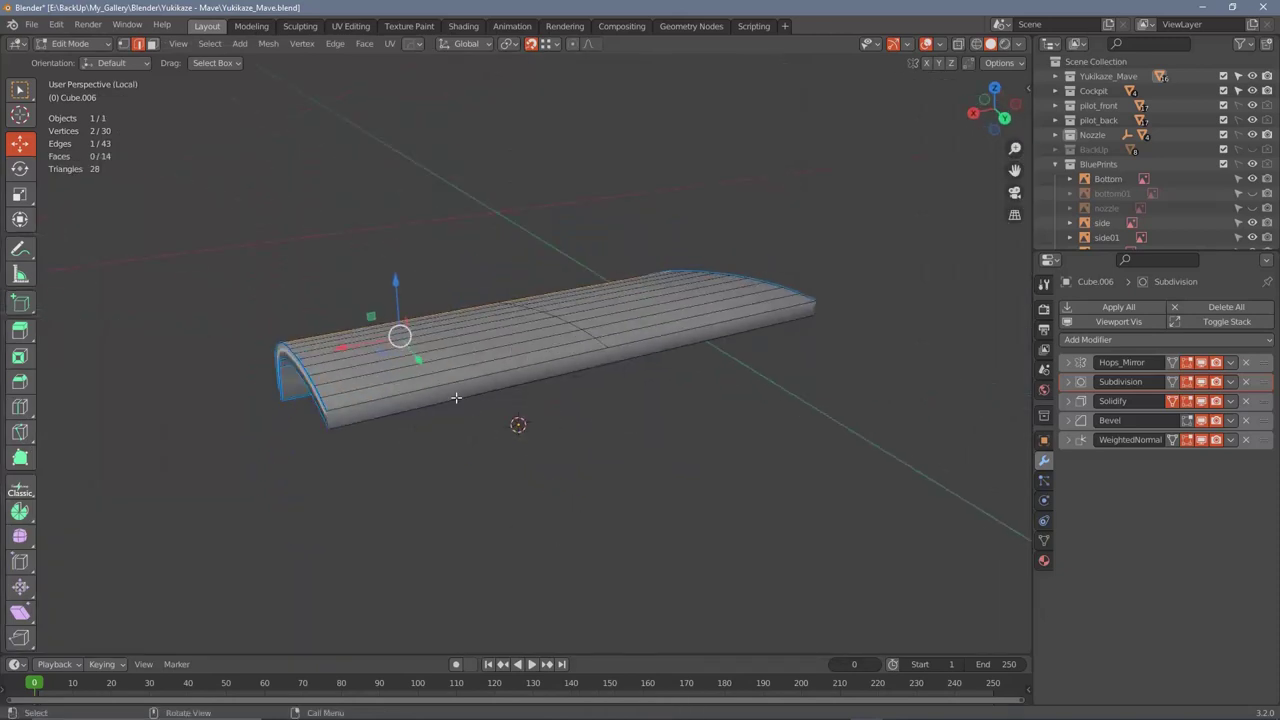
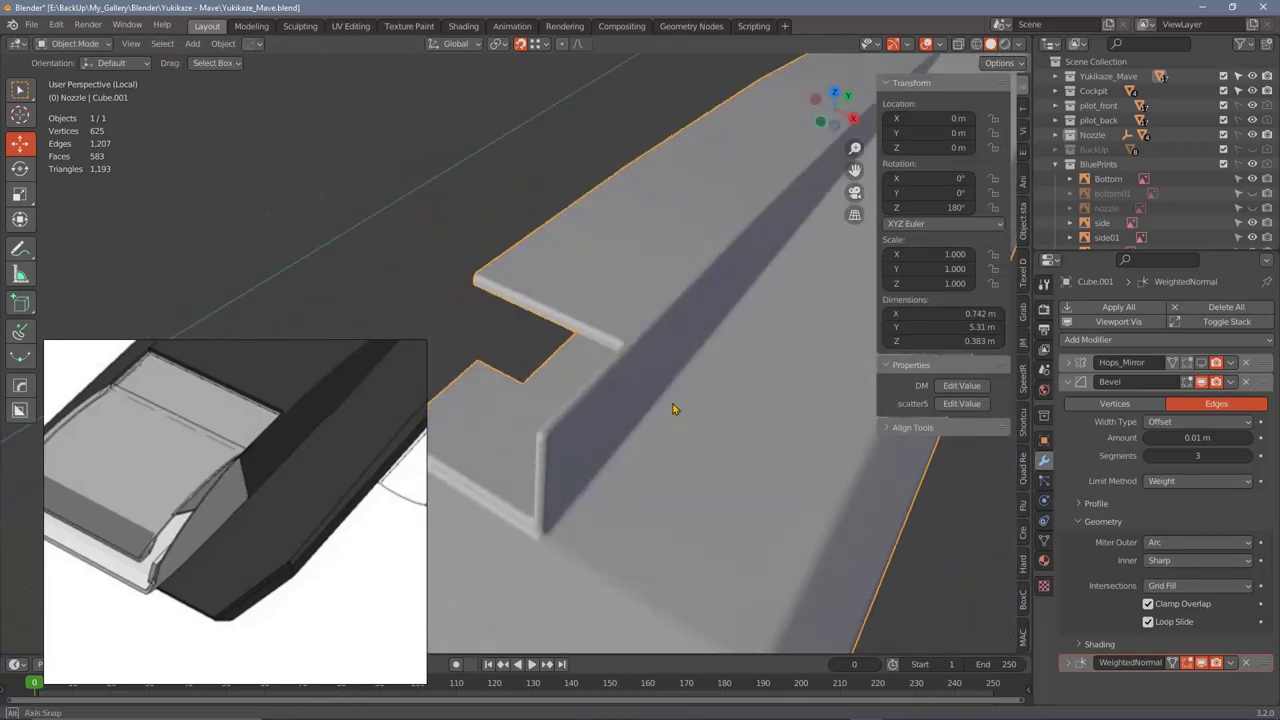
Step: Delete the stray edge and face in Cube.001's notch with Only Edges & Faces, checking the cleaned corner
middle_click(724, 334)
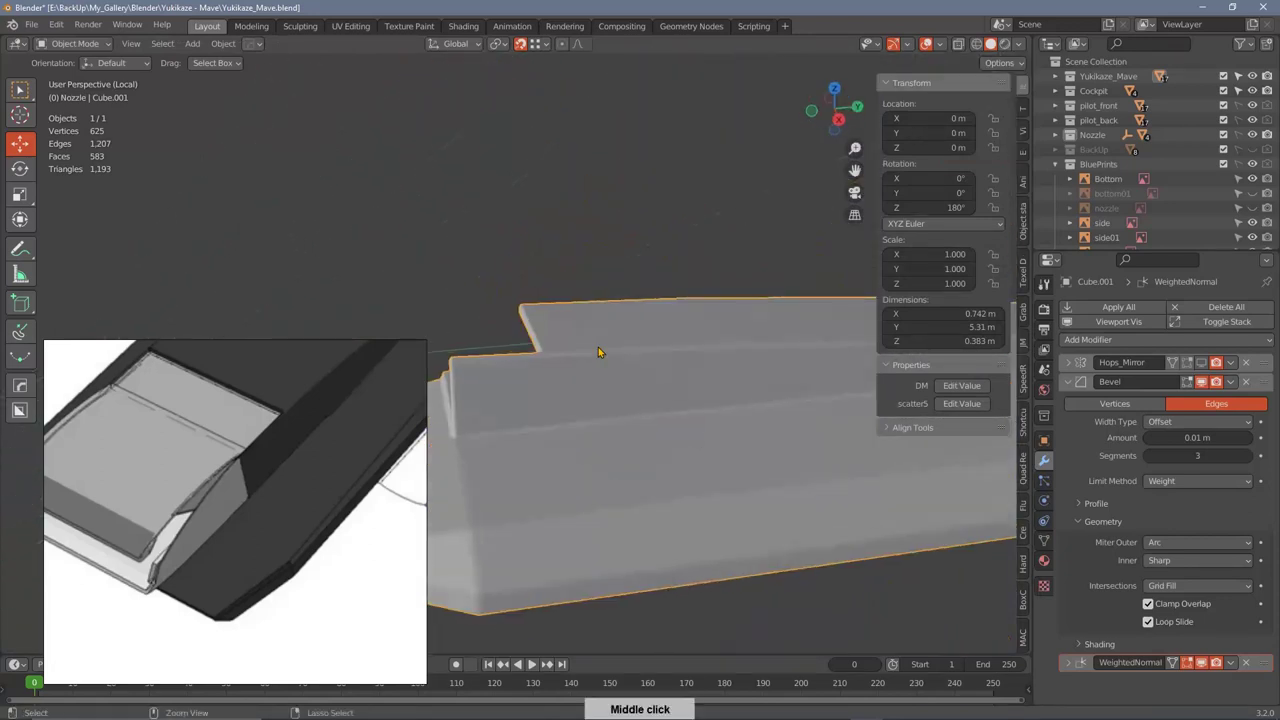
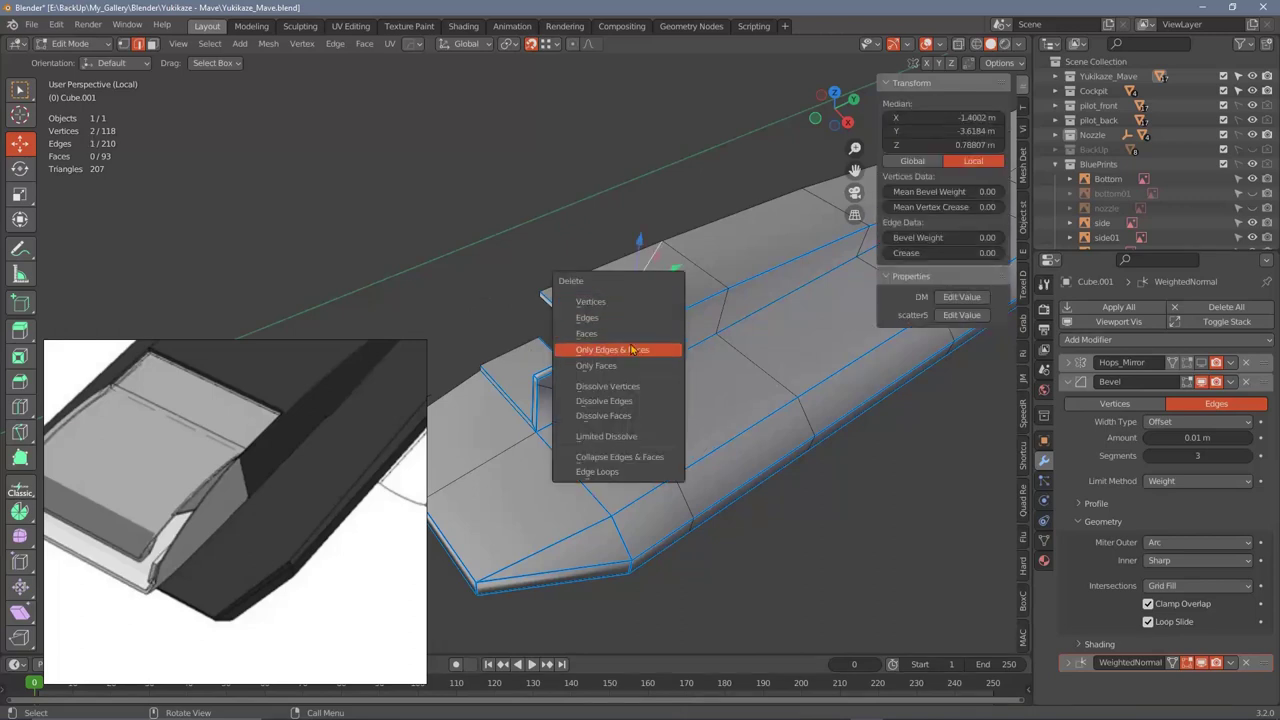
middle_click(711, 310)
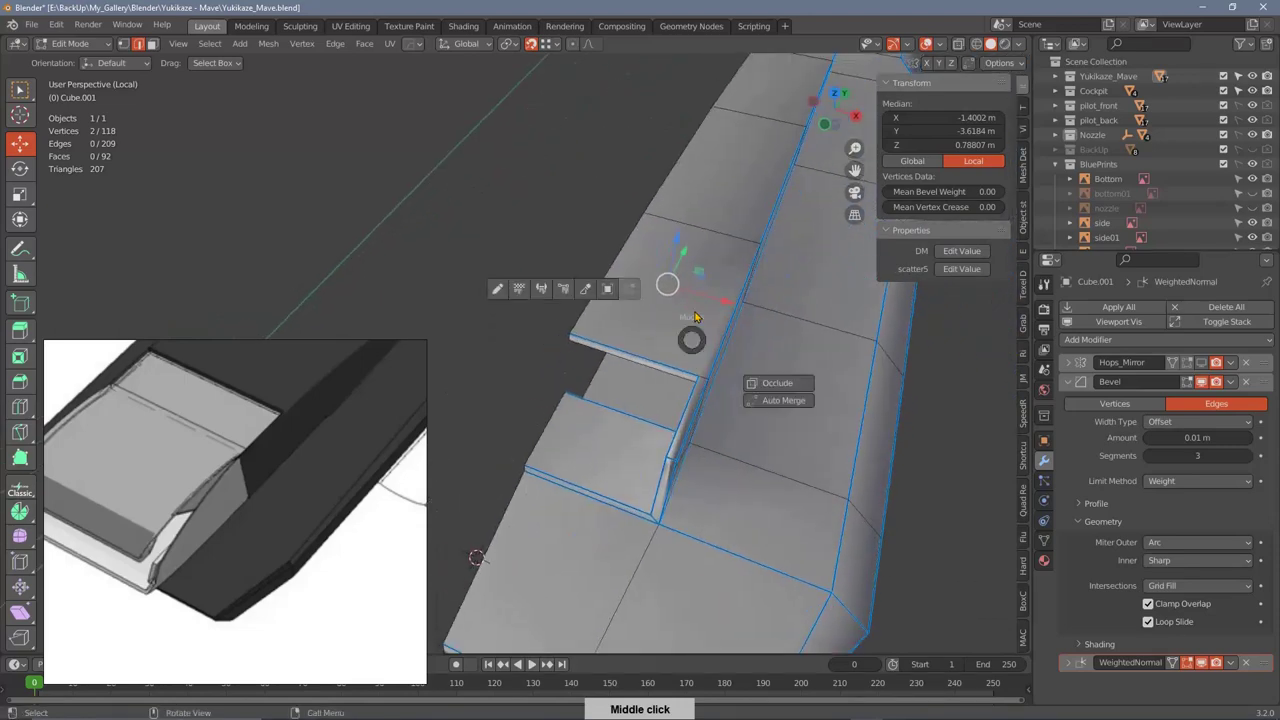
middle_click(719, 317)
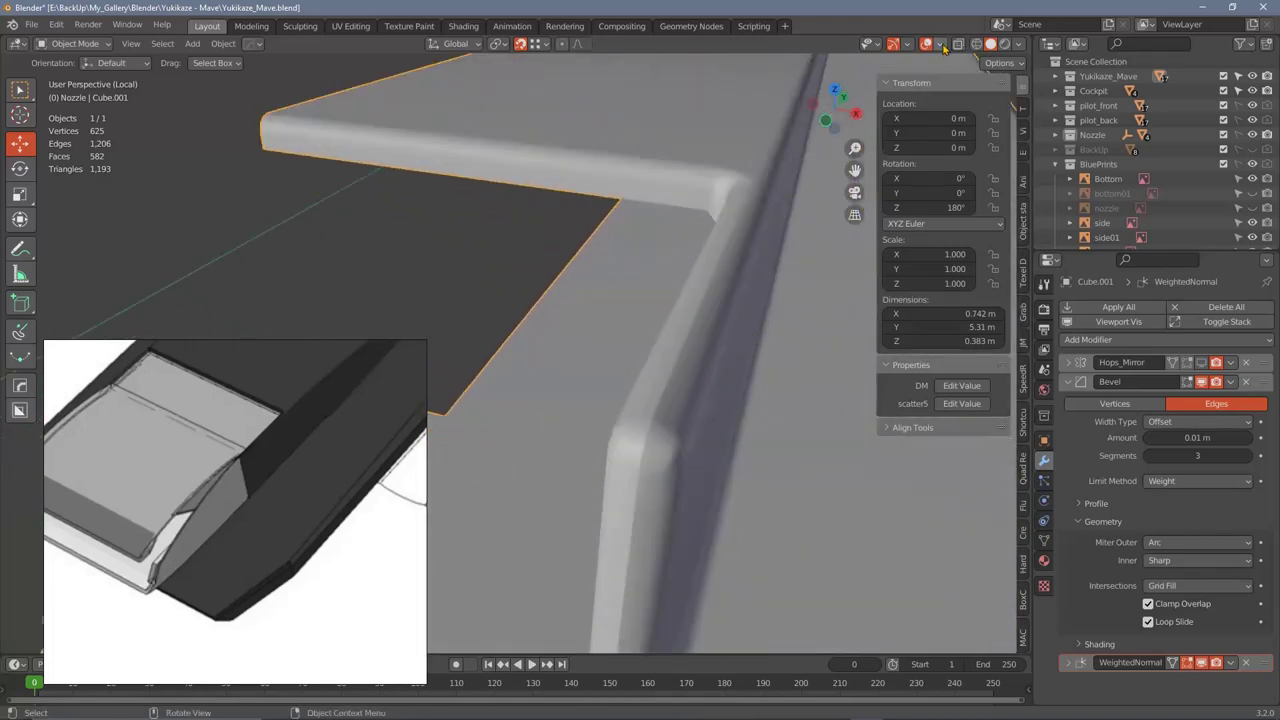
Step: Raise Cube.001's Bevel modifier Amount from 0.01 m to 0.02 m for rounder fin edges
middle_click(749, 365)
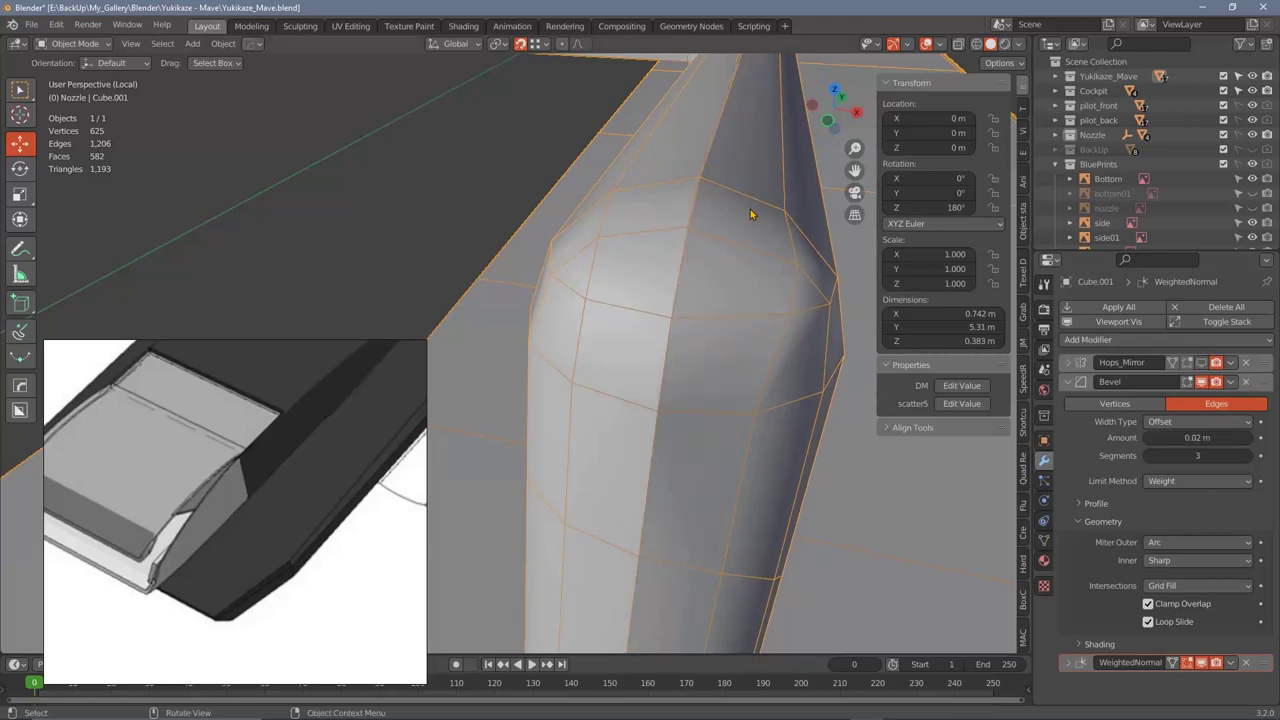
right_click(739, 203)
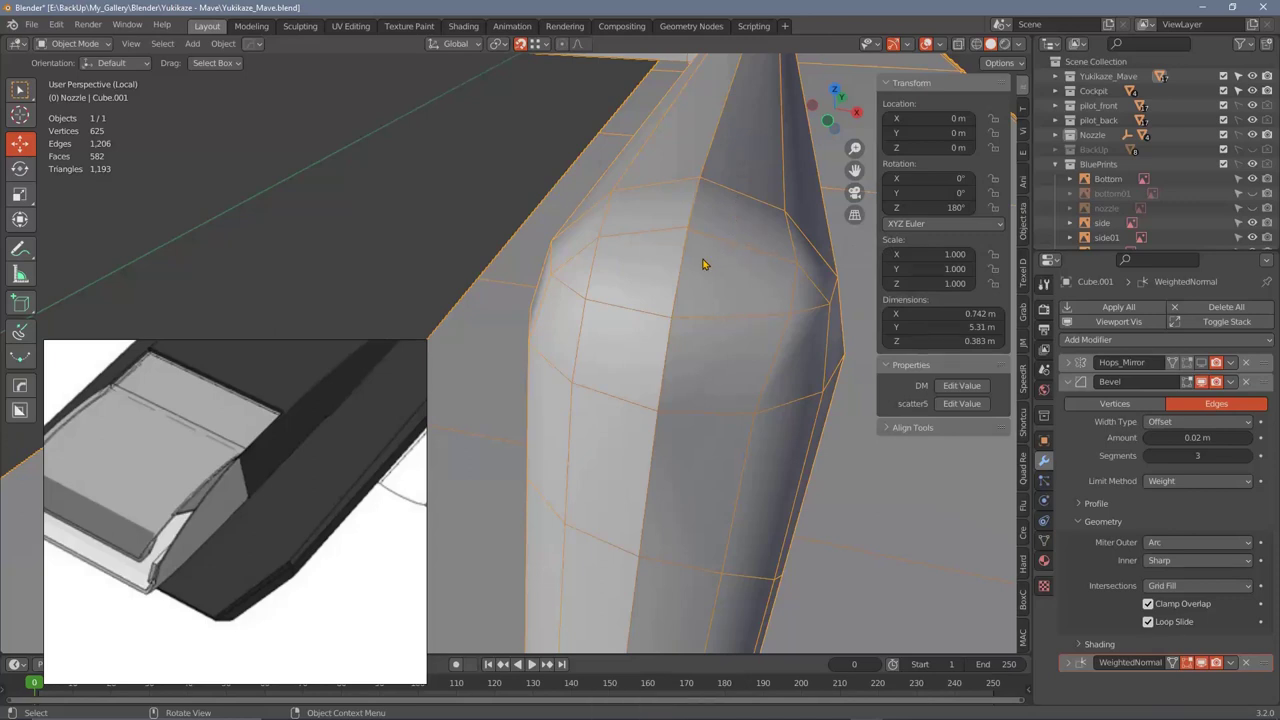
right_click(721, 243)
middle_click(675, 316)
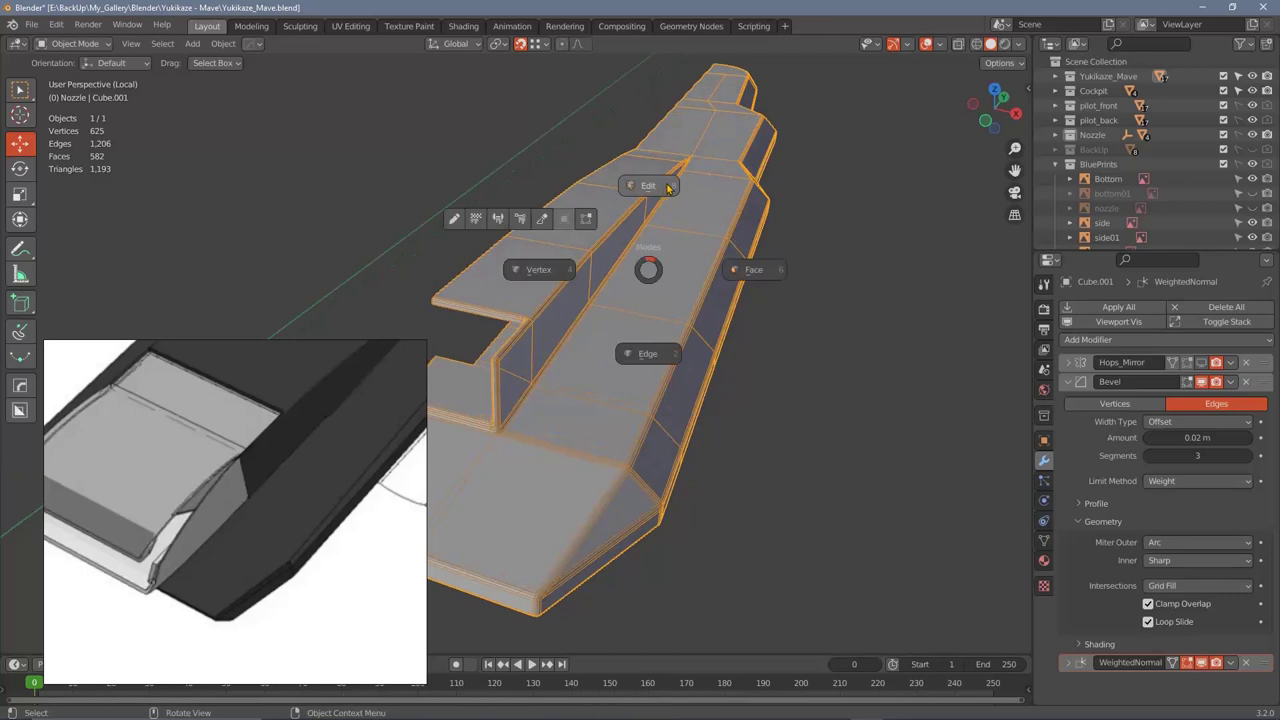
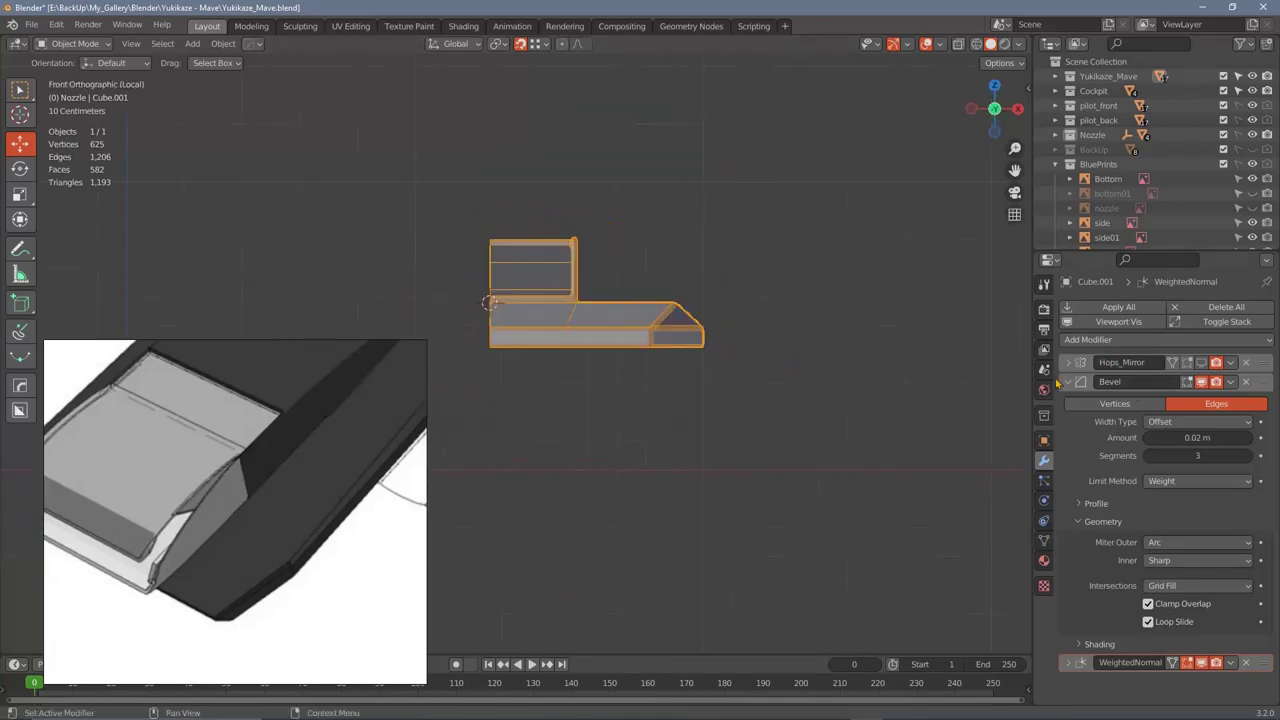
Step: Bring up Set Origin for Cube.001 from the object context menu in front orthographic view
right_click(669, 316)
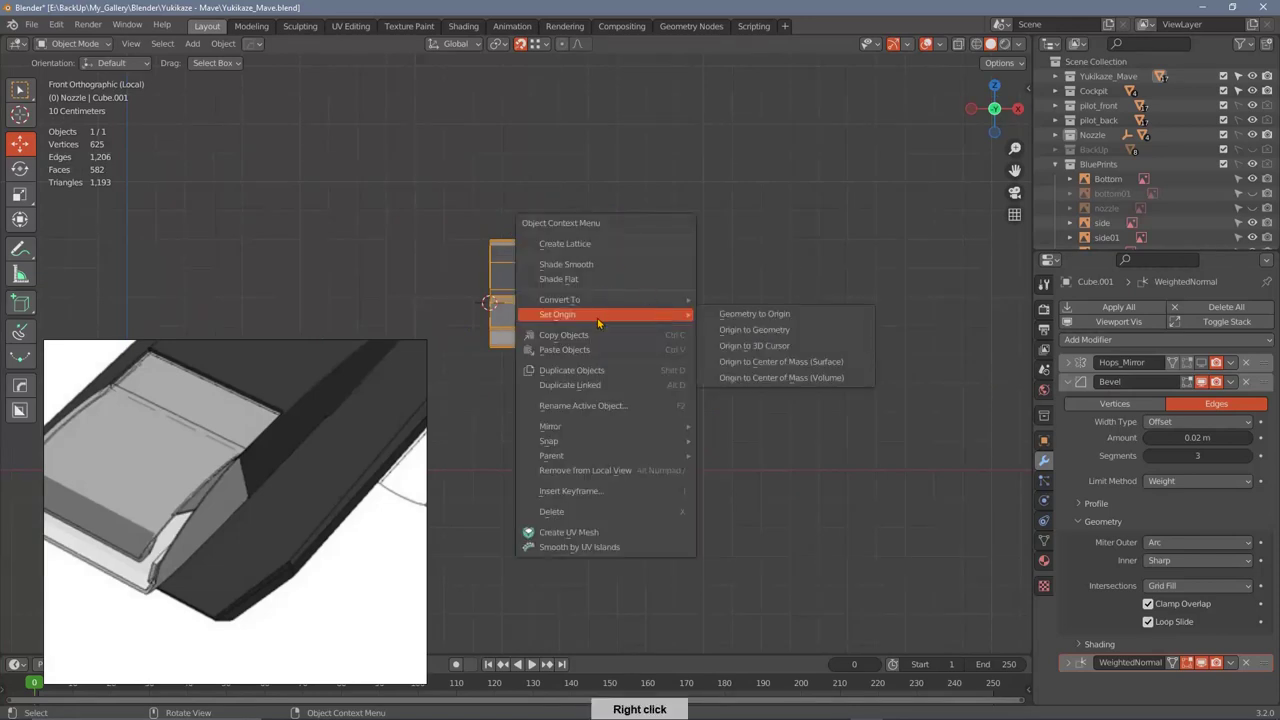
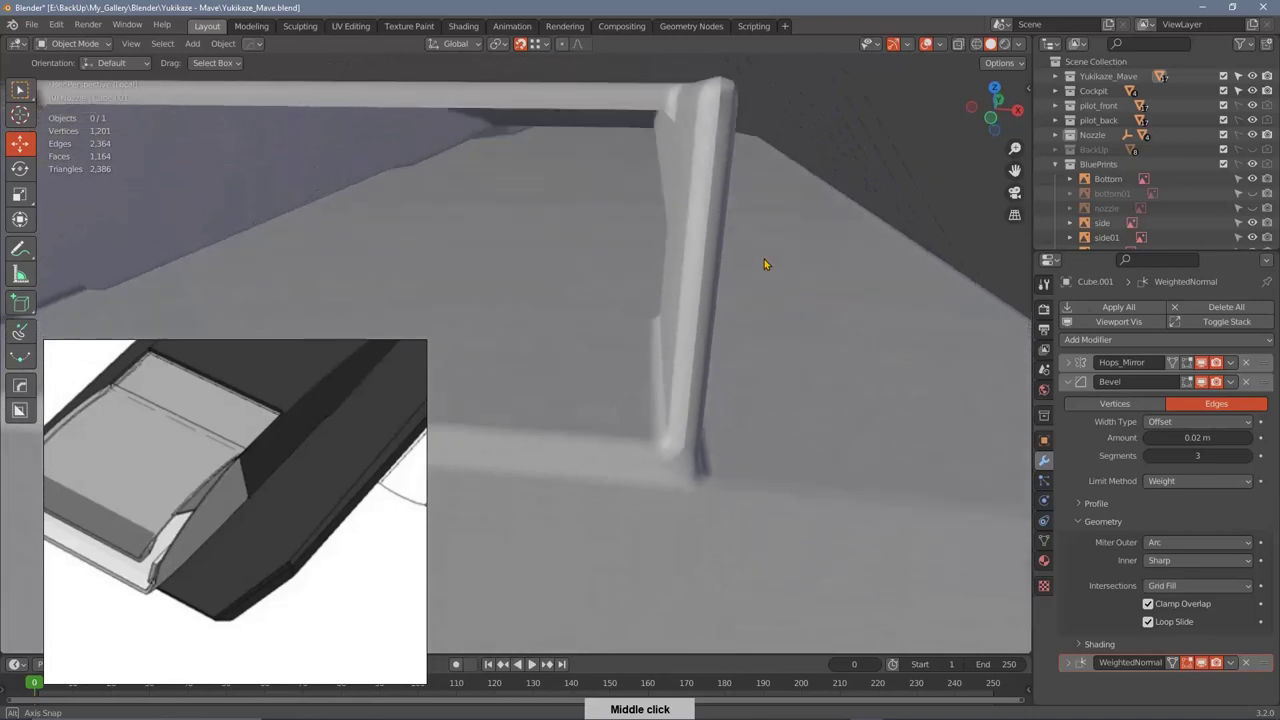
Step: Orbit to view the finished fin pieces seated on the jet body from above and the side
middle_click(715, 296)
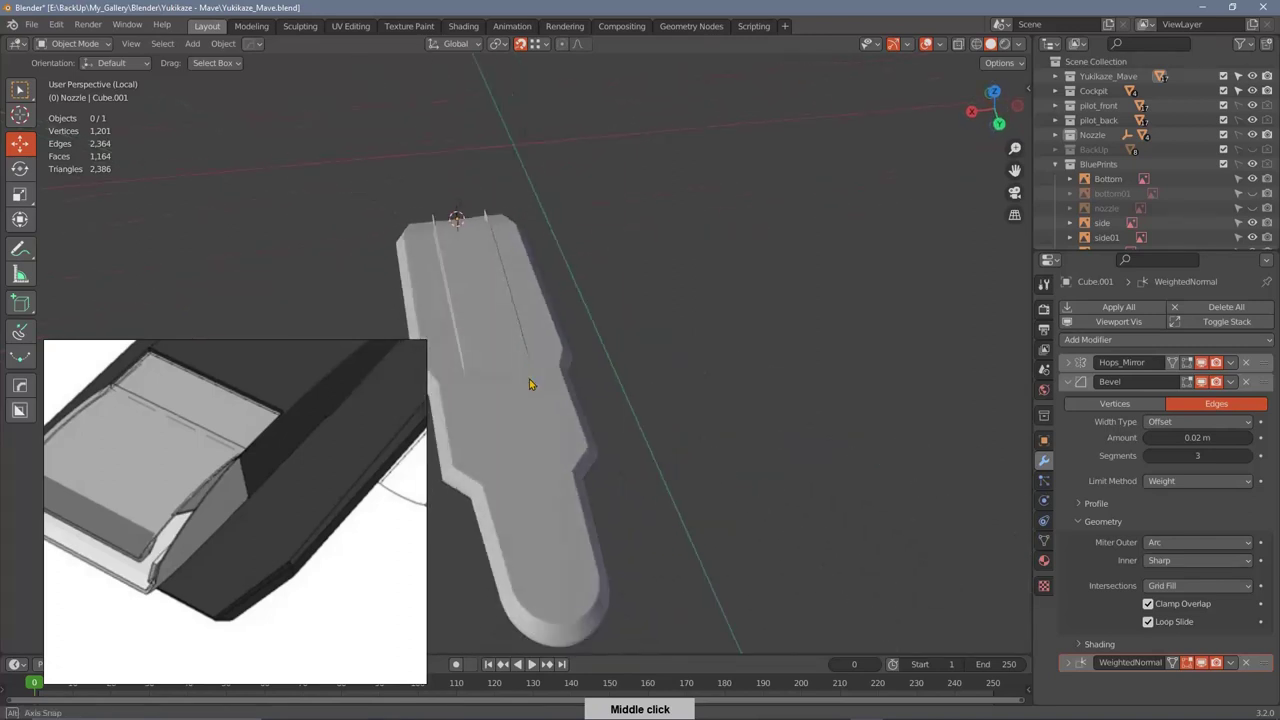
middle_click(730, 377)
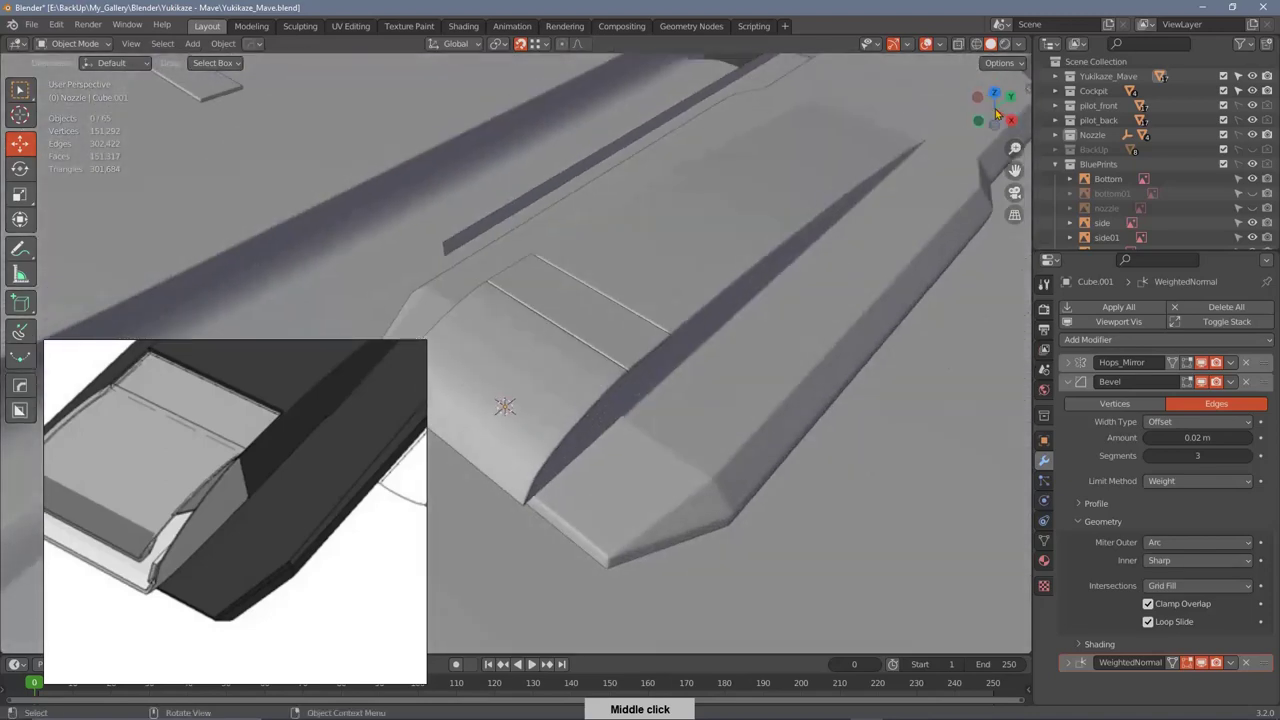
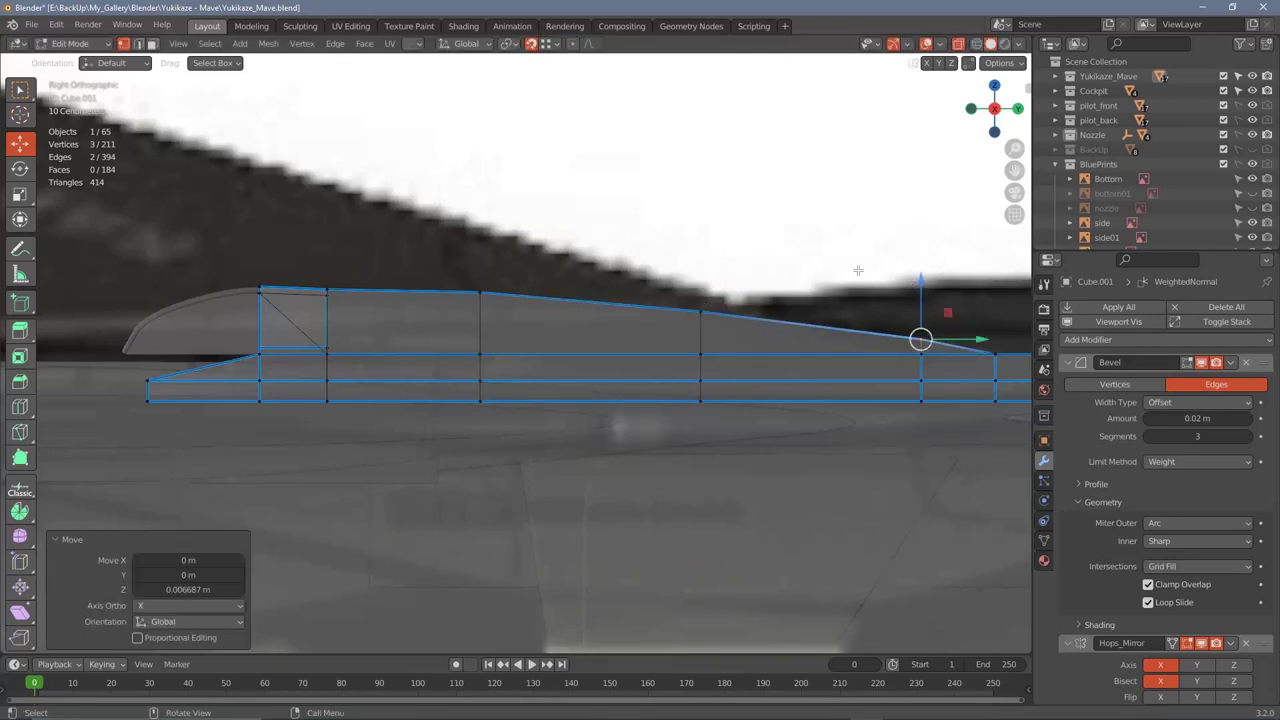
middle_click(646, 312)
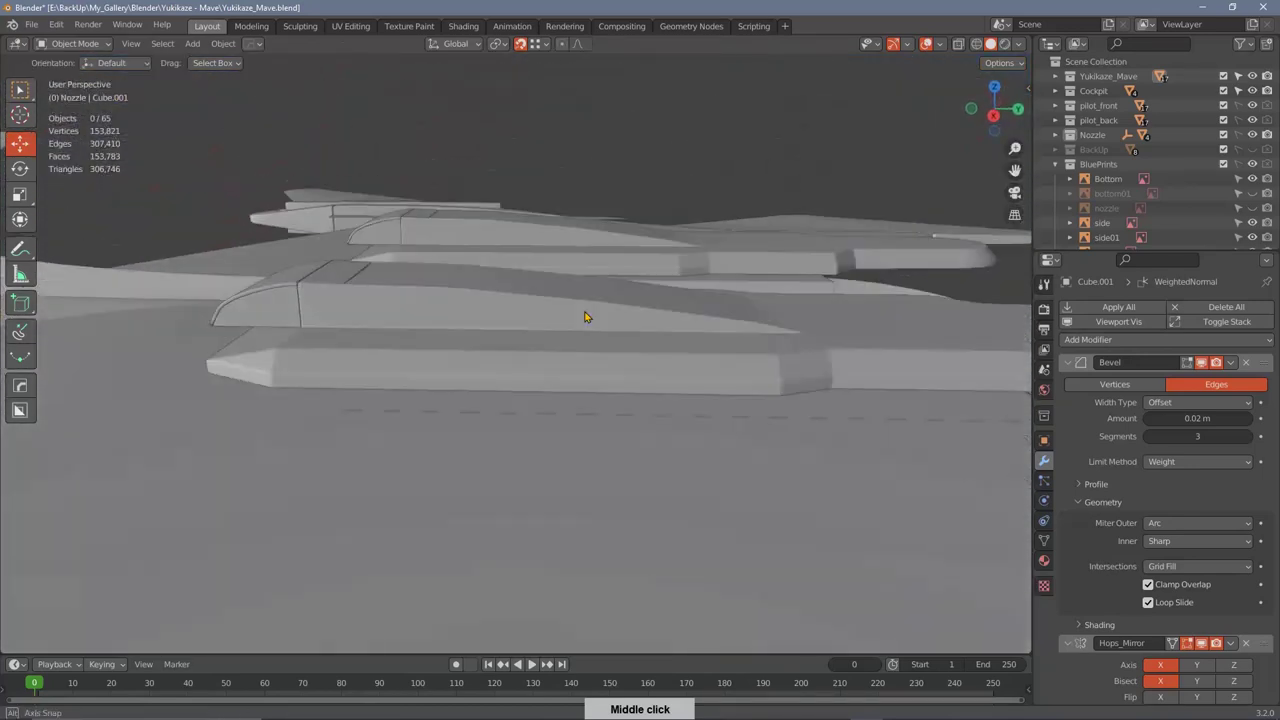
middle_click(670, 311)
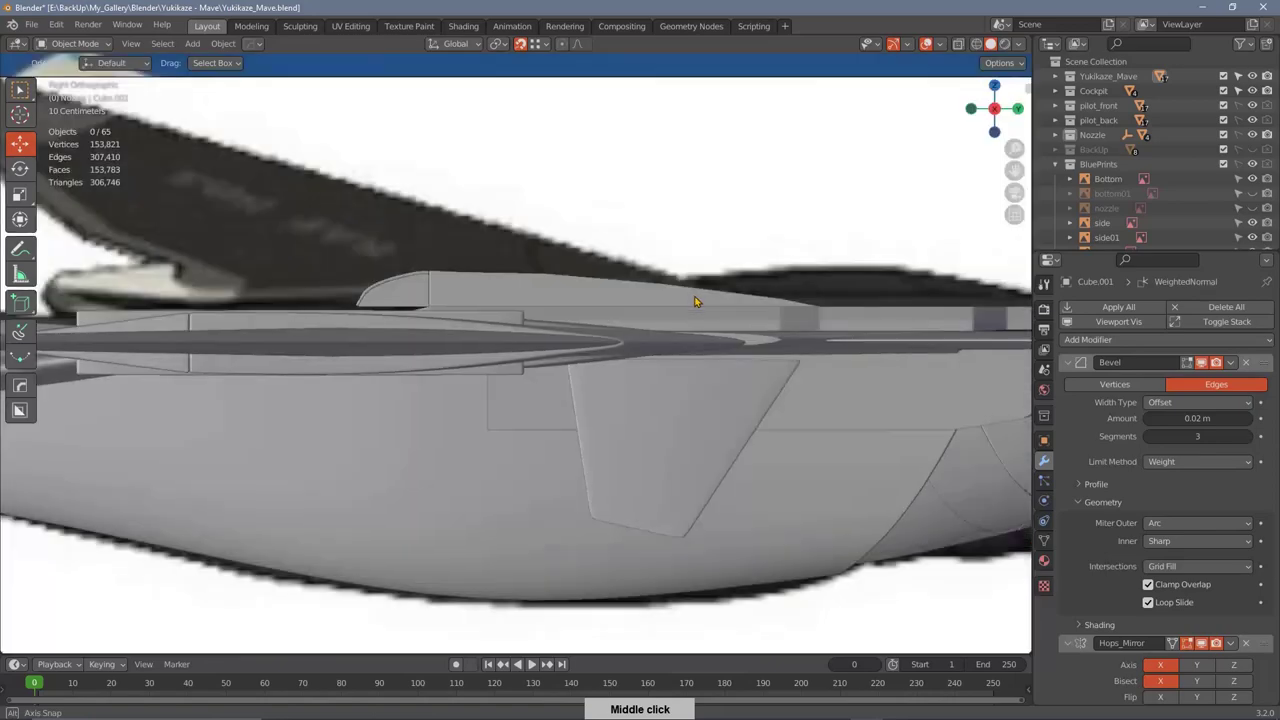
middle_click(701, 279)
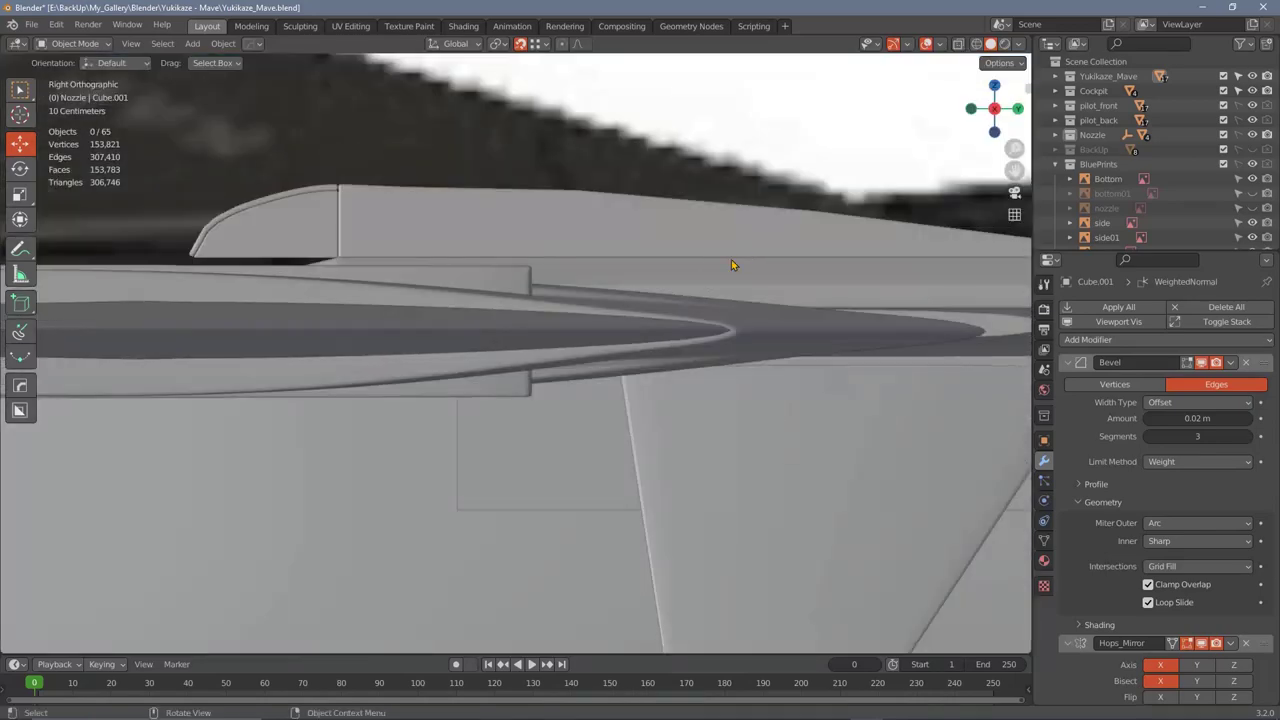
middle_click(745, 260)
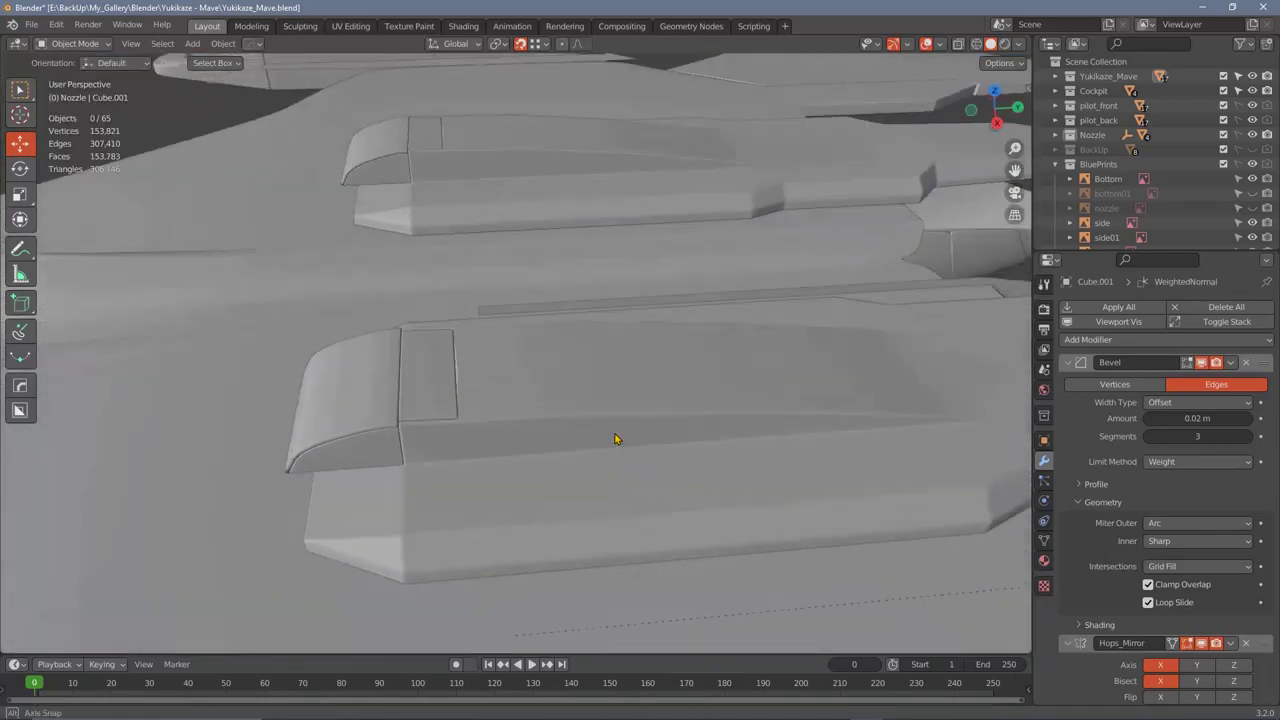
middle_click(782, 325)
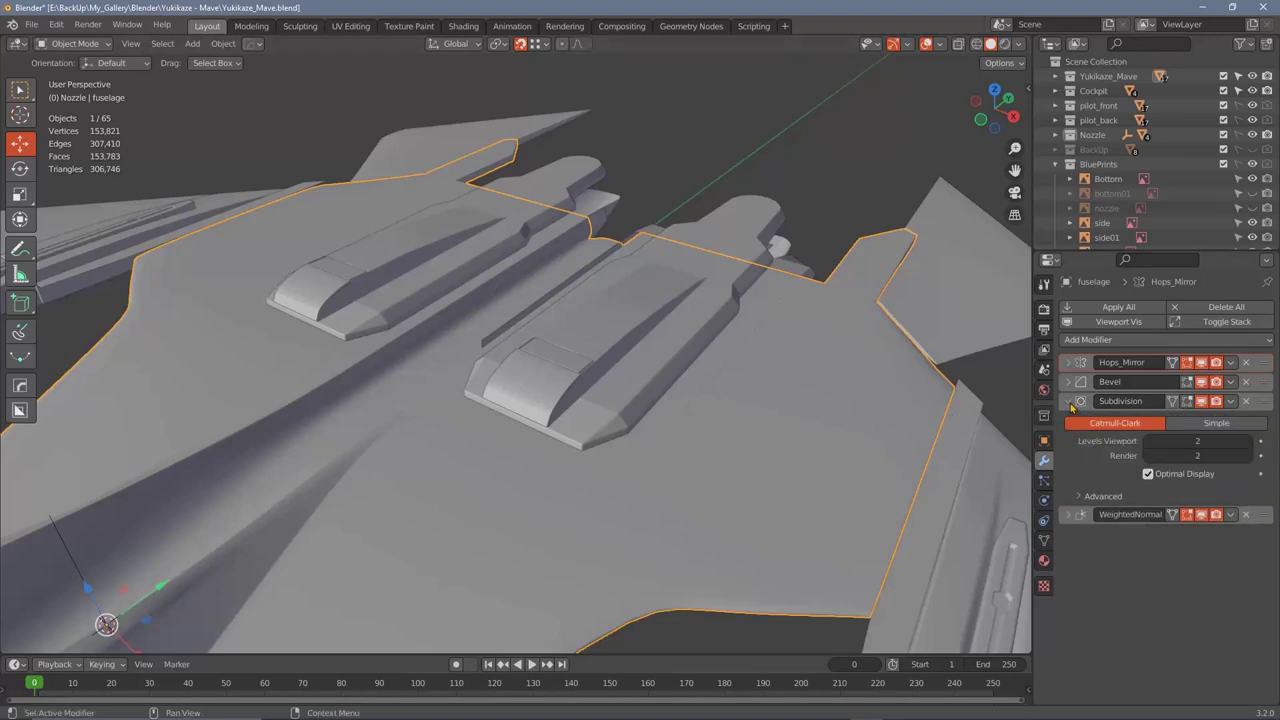
middle_click(715, 392)
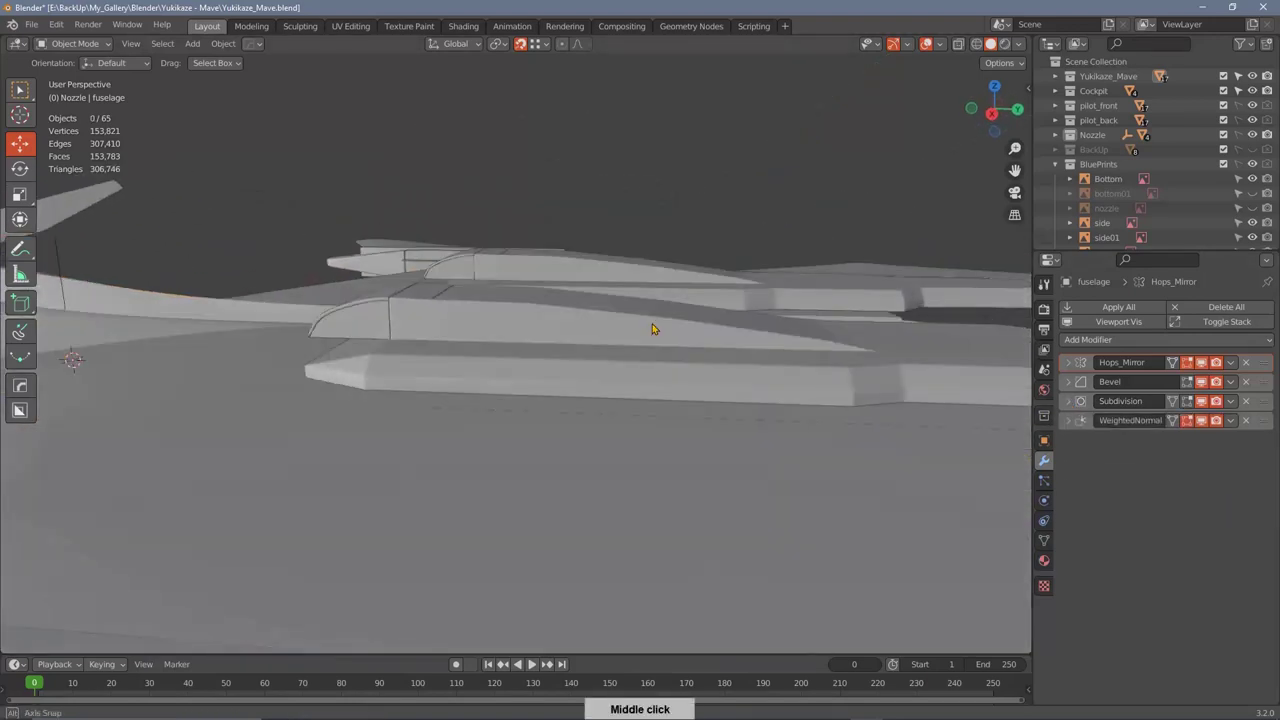
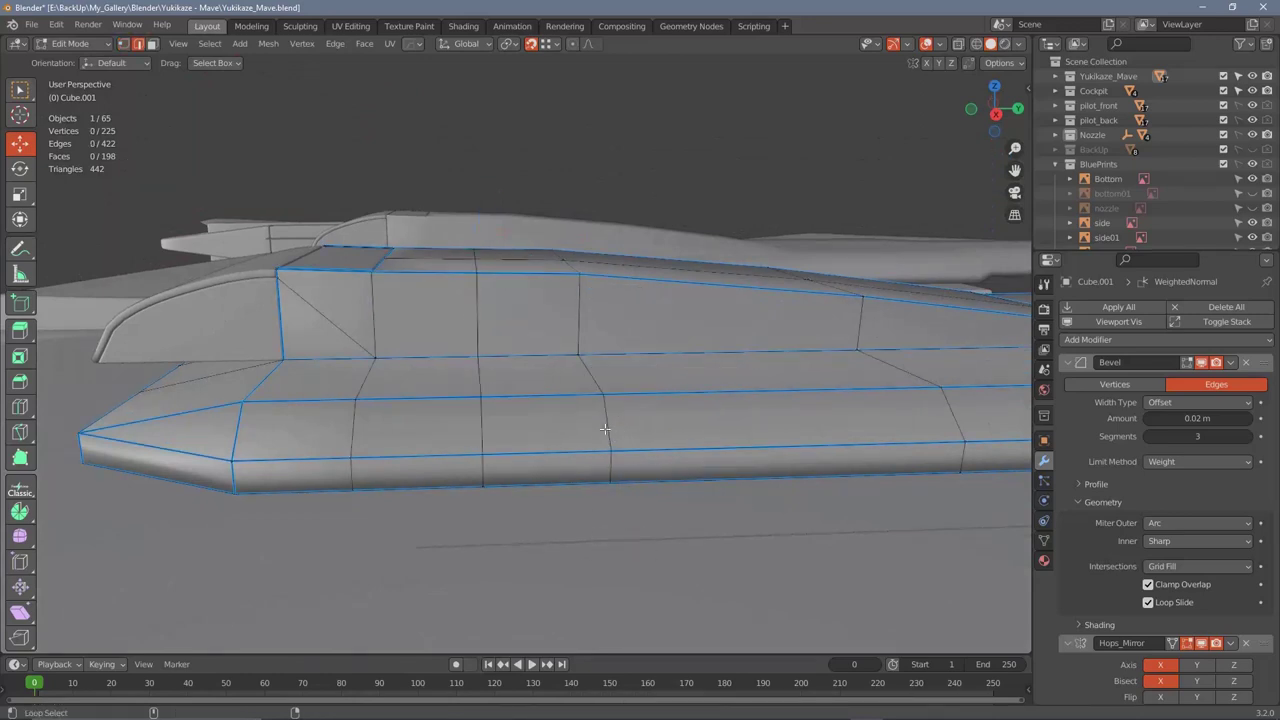
Step: Lower Cube.001's top profile vertex slightly along Z in Right Orthographic view, then inspect the panels in 3D
middle_click(640, 390)
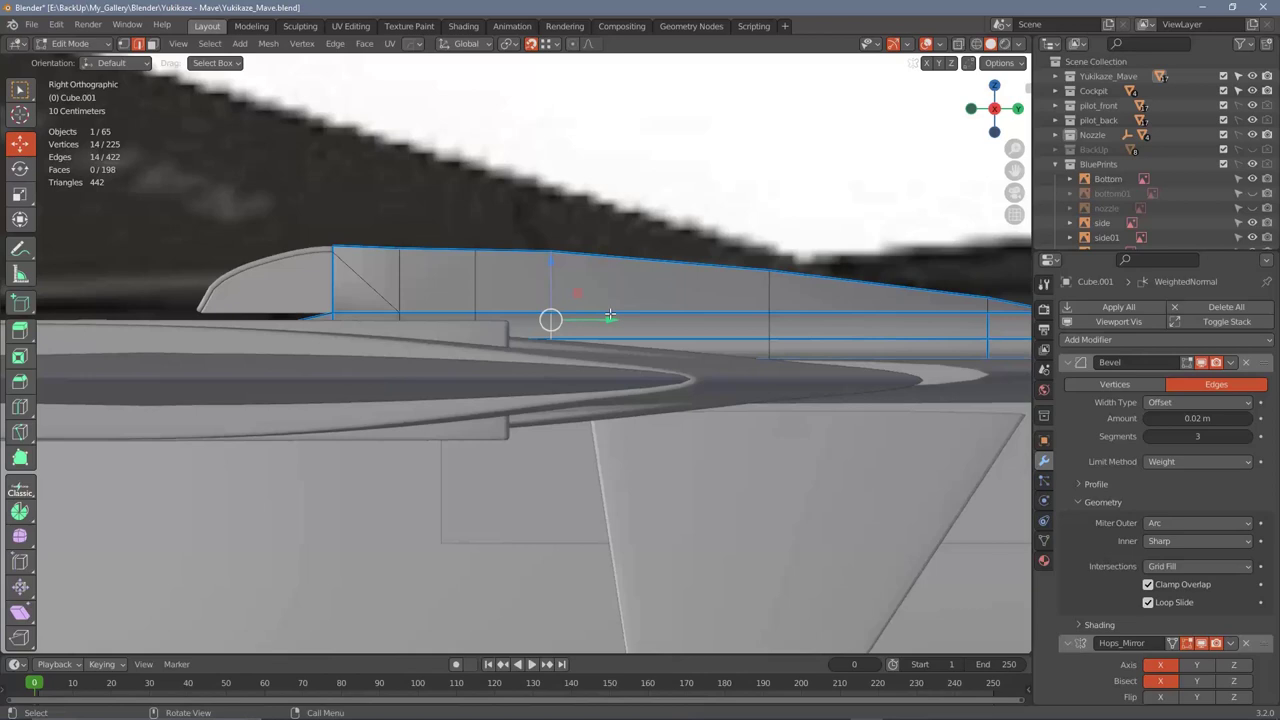
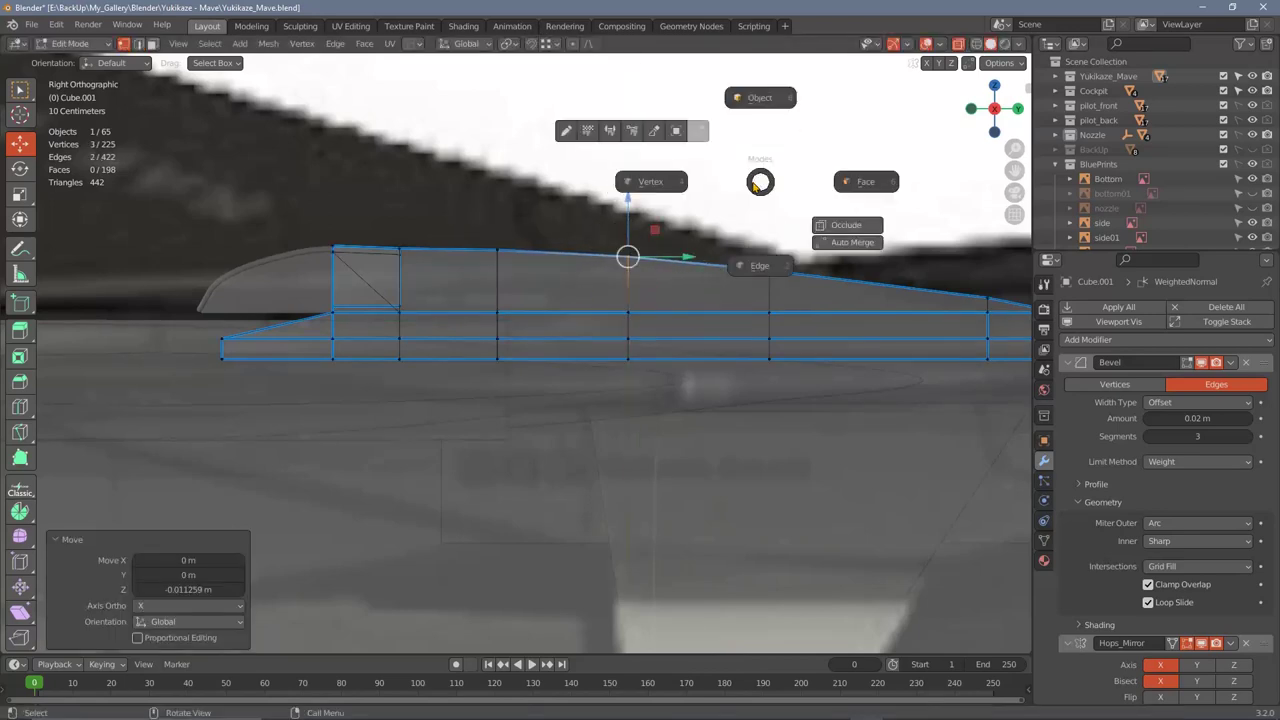
middle_click(642, 349)
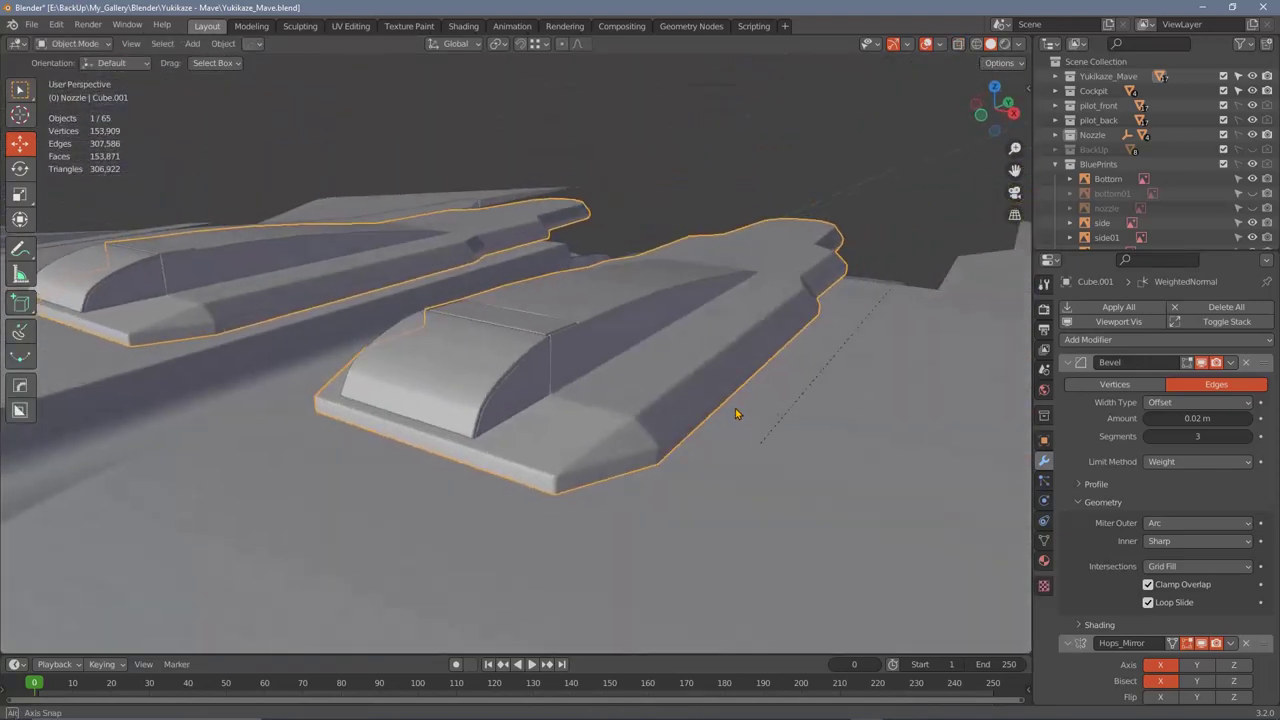
middle_click(748, 337)
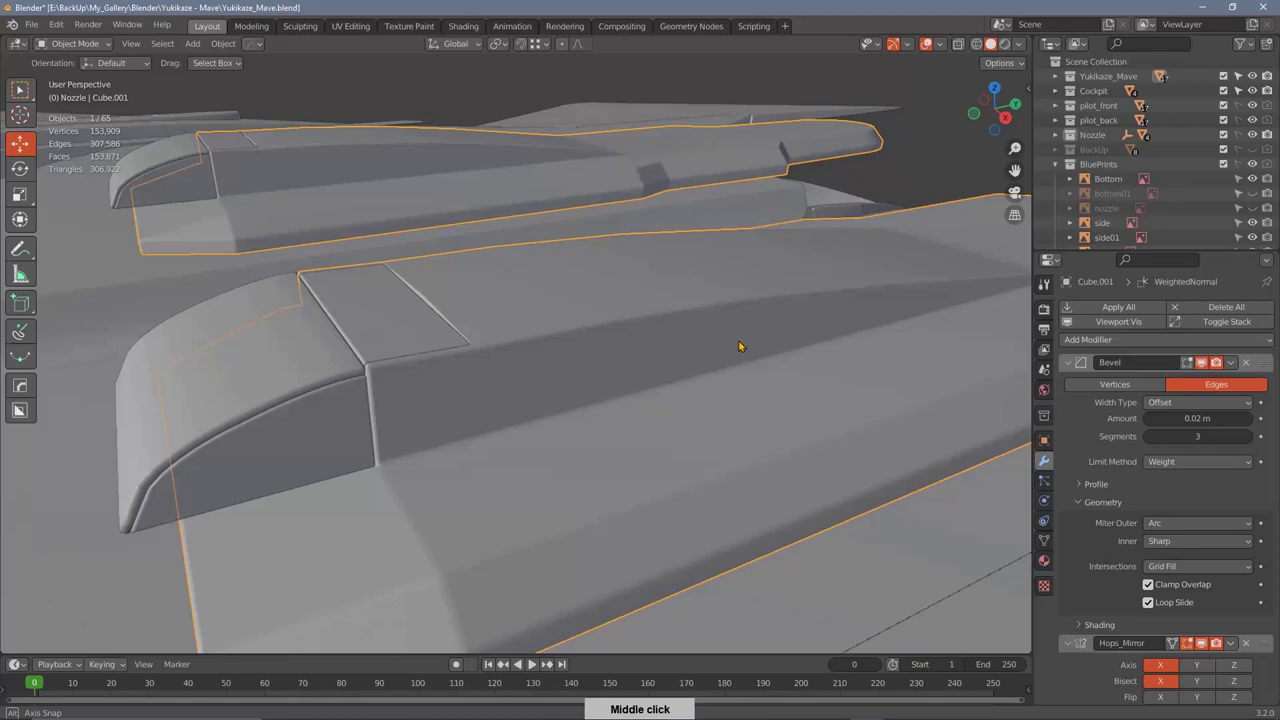
Step: Orbit around the jet to inspect the red-matcap nozzle panels and the nudged panel vertex
middle_click(737, 360)
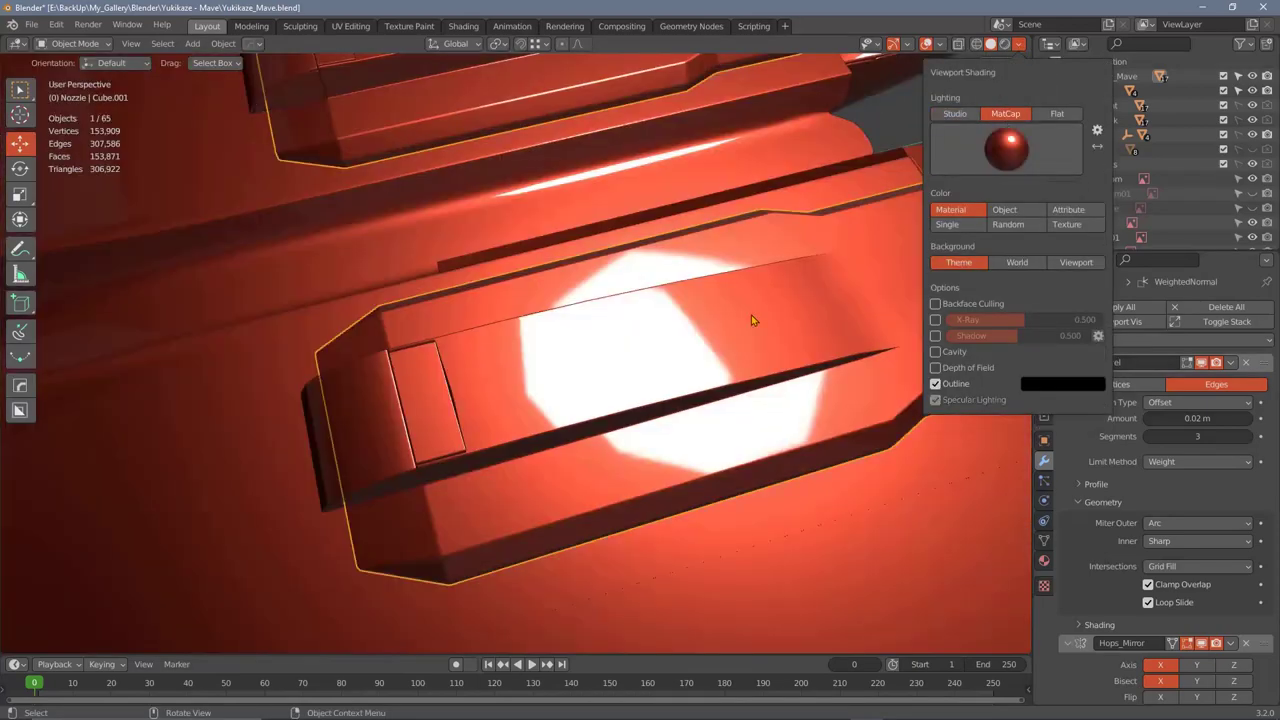
middle_click(687, 380)
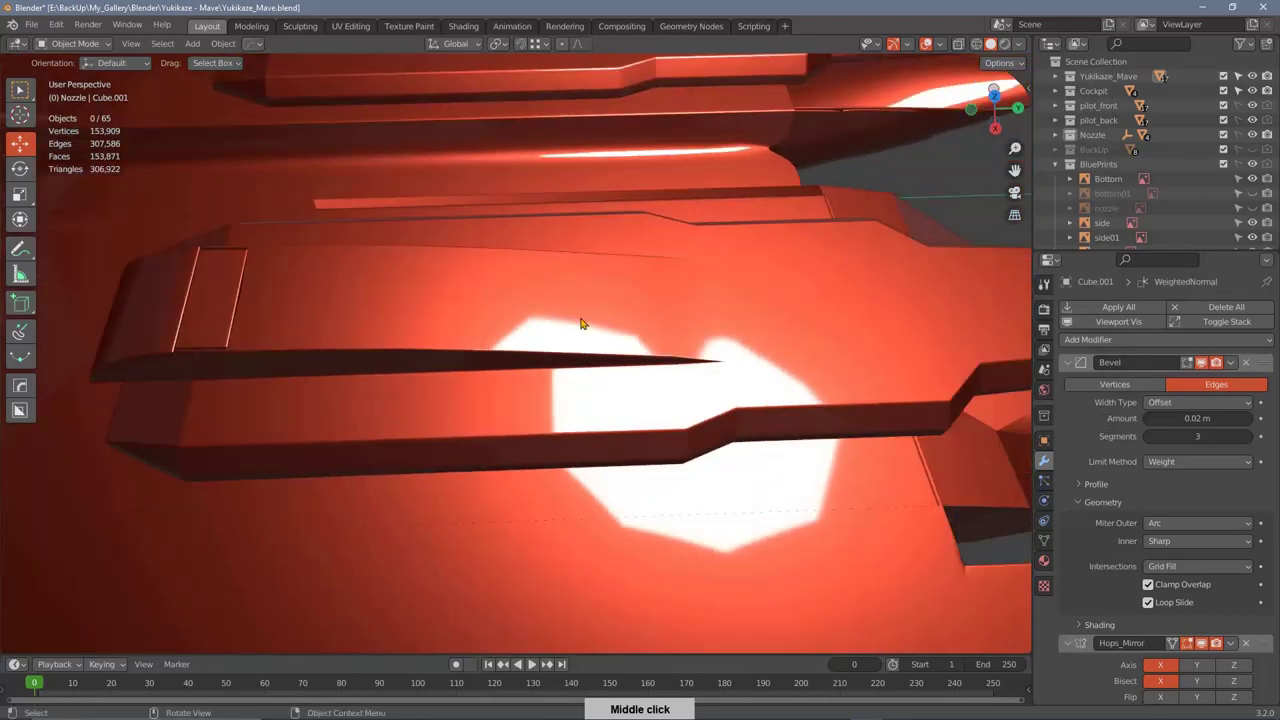
middle_click(694, 286)
middle_click(732, 319)
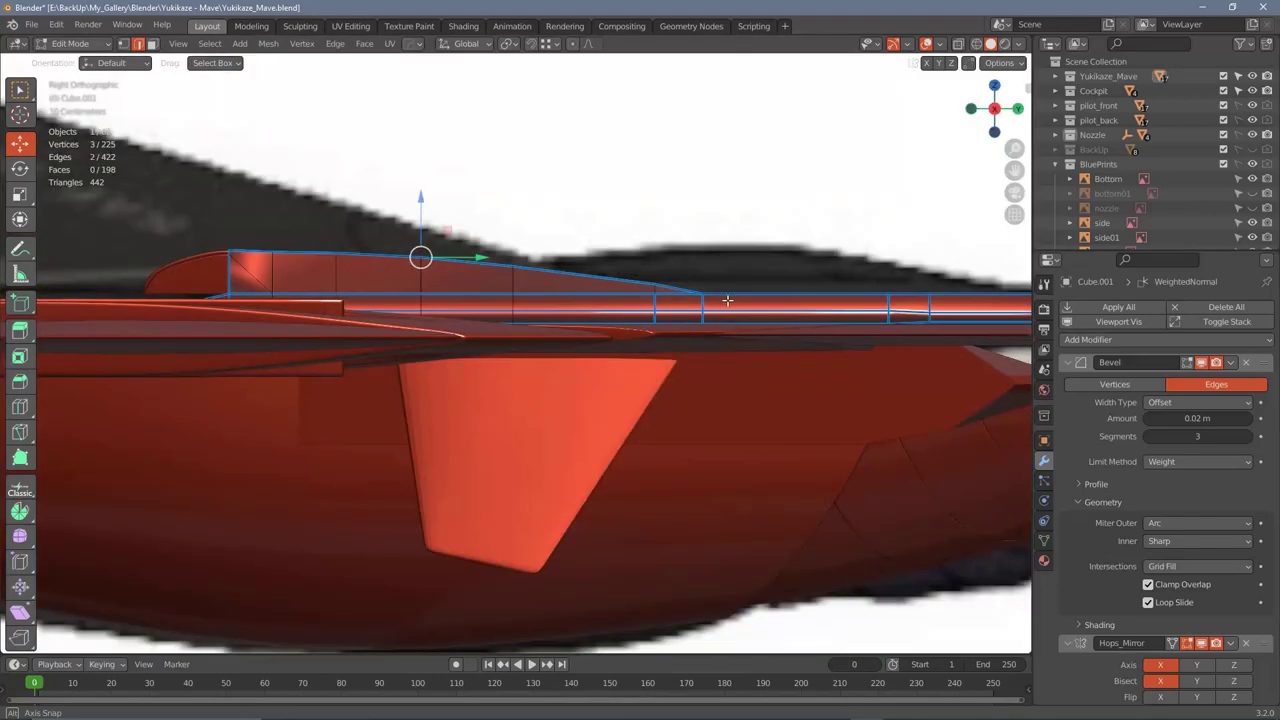
middle_click(729, 291)
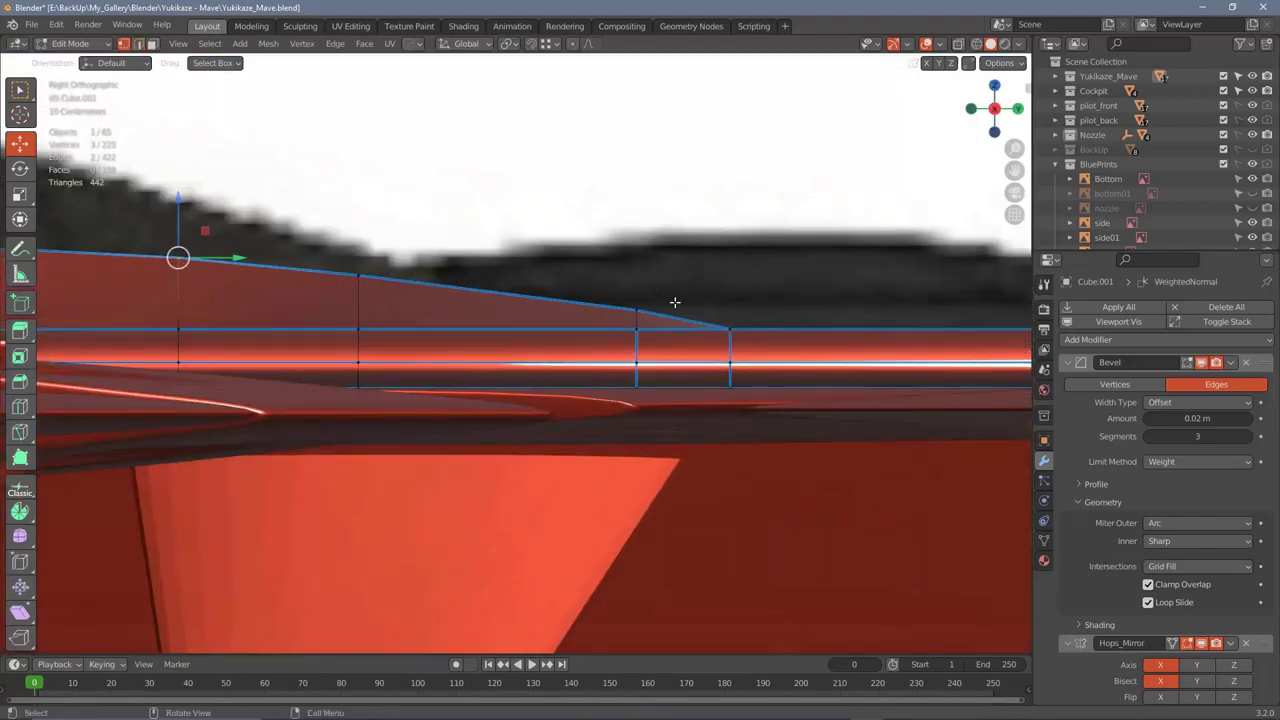
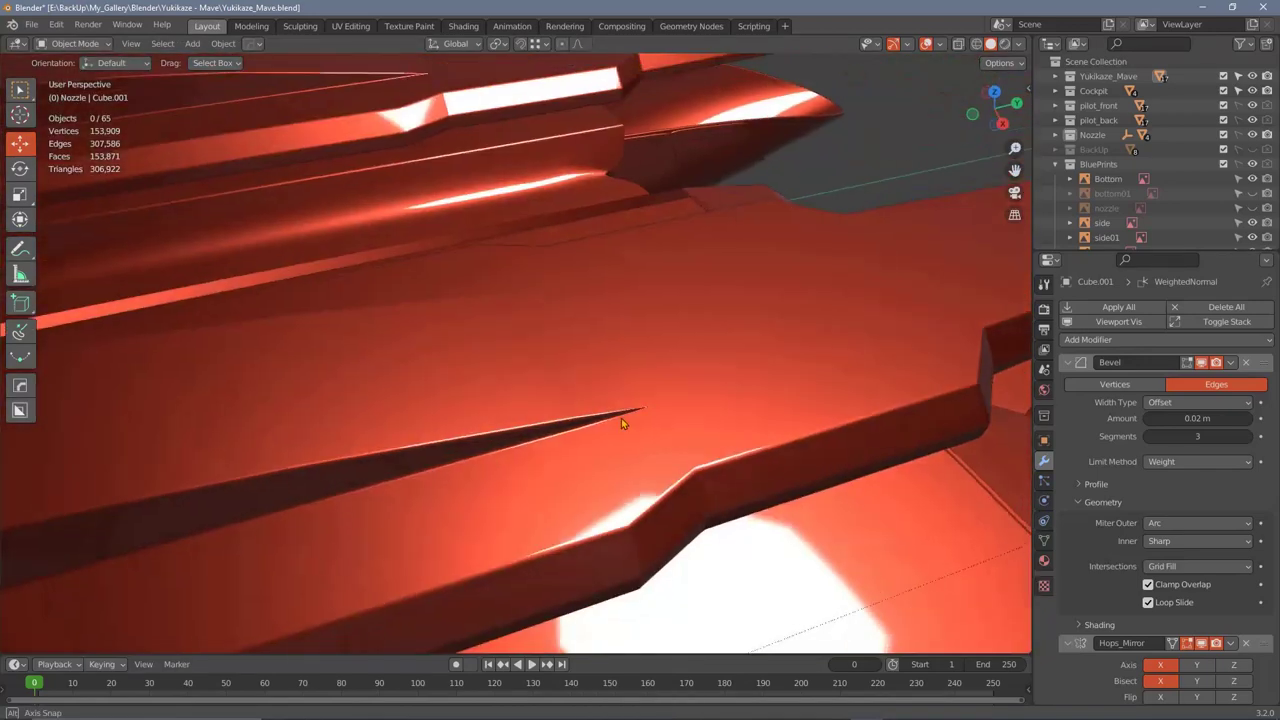
middle_click(617, 450)
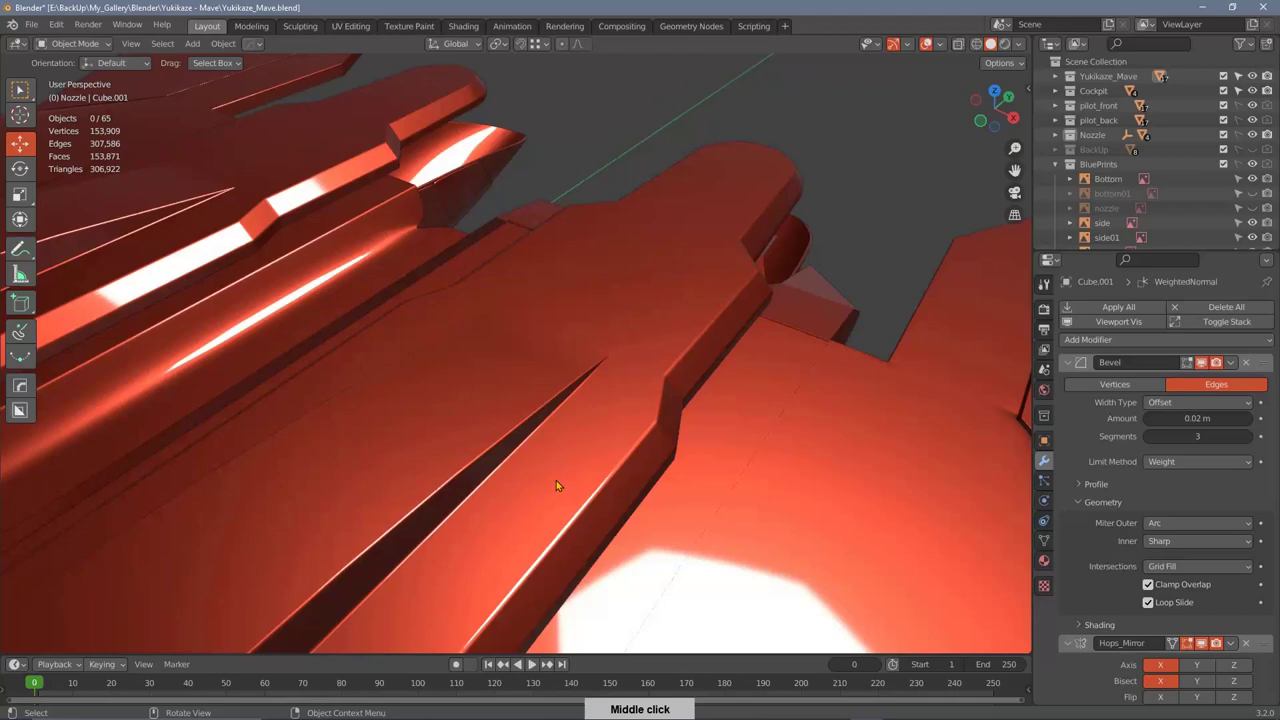
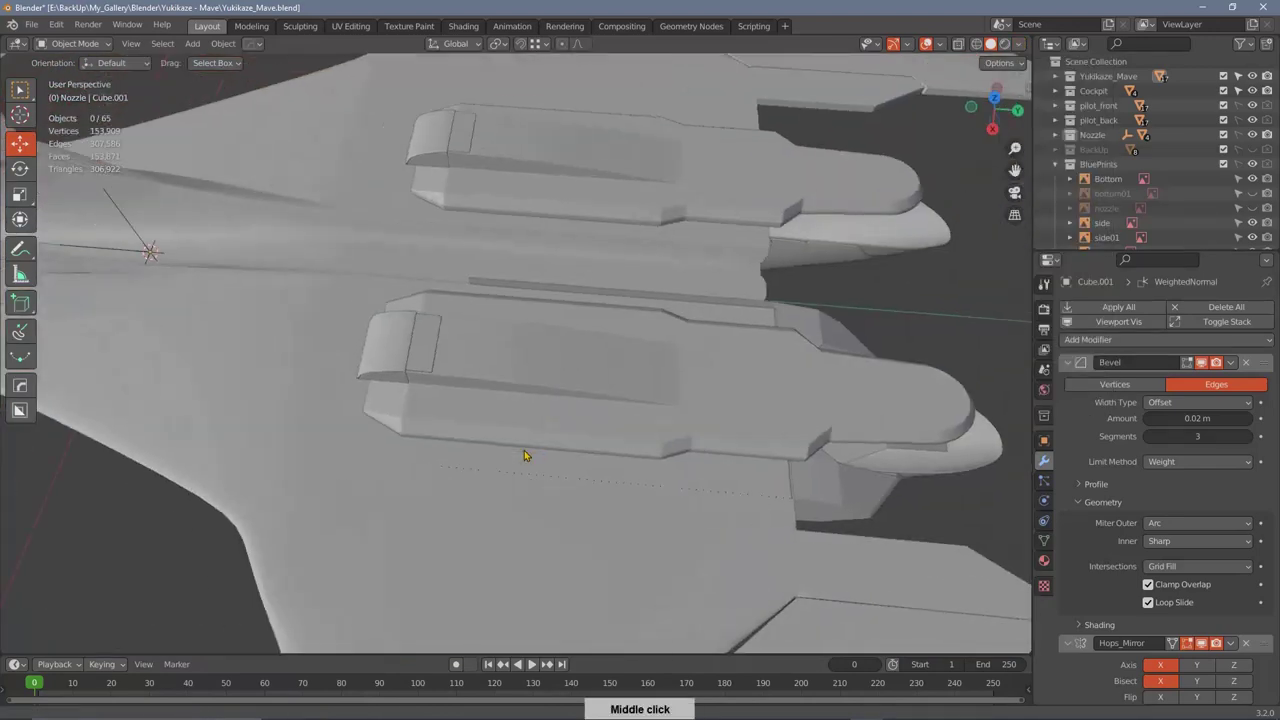
middle_click(493, 443)
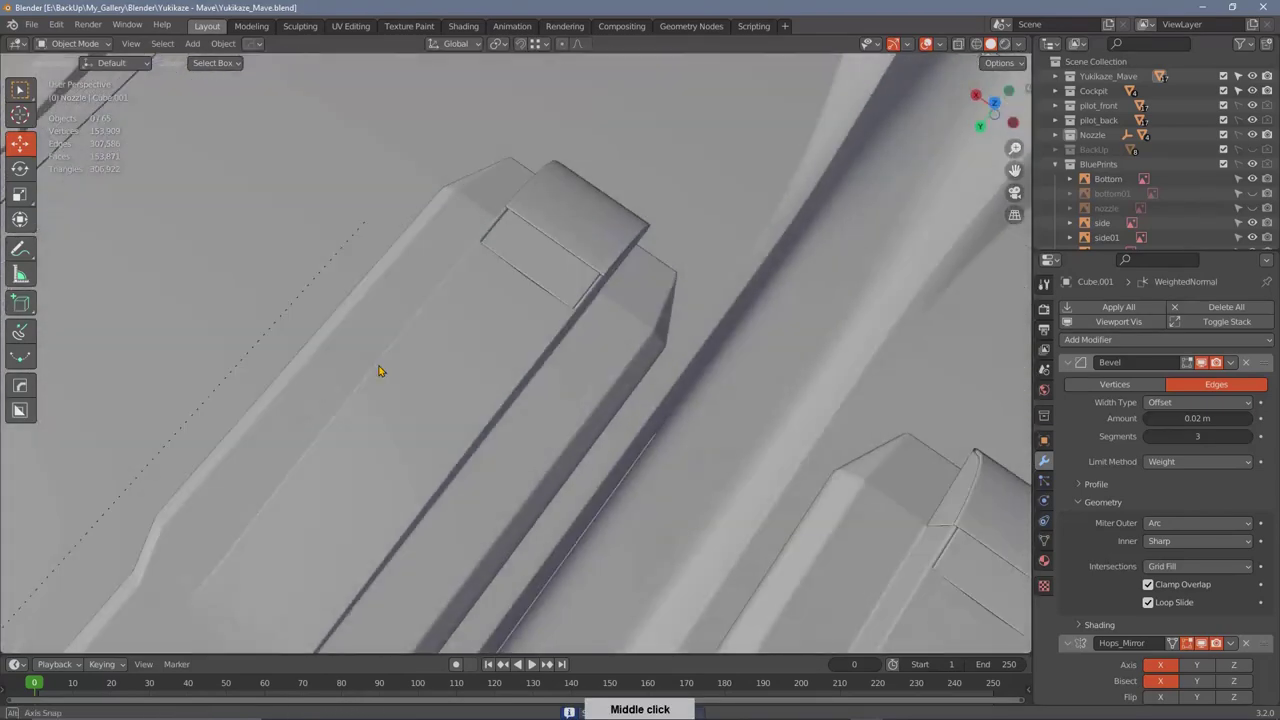
middle_click(626, 221)
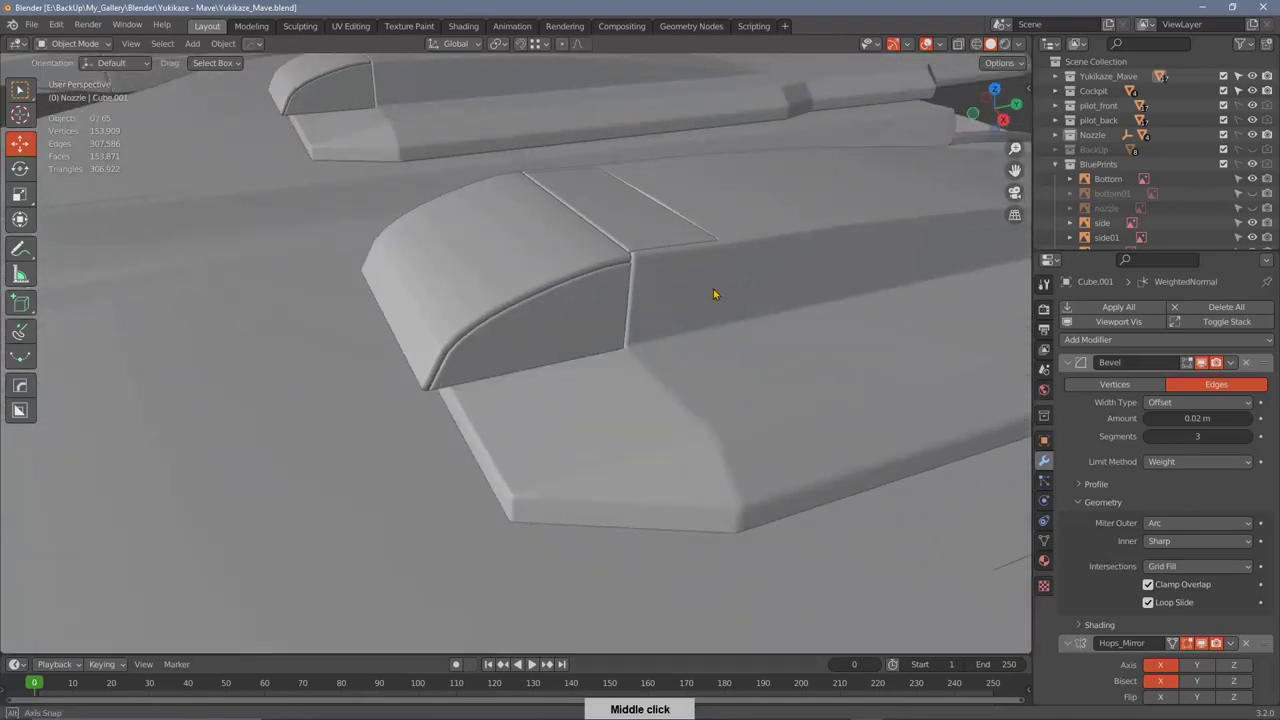
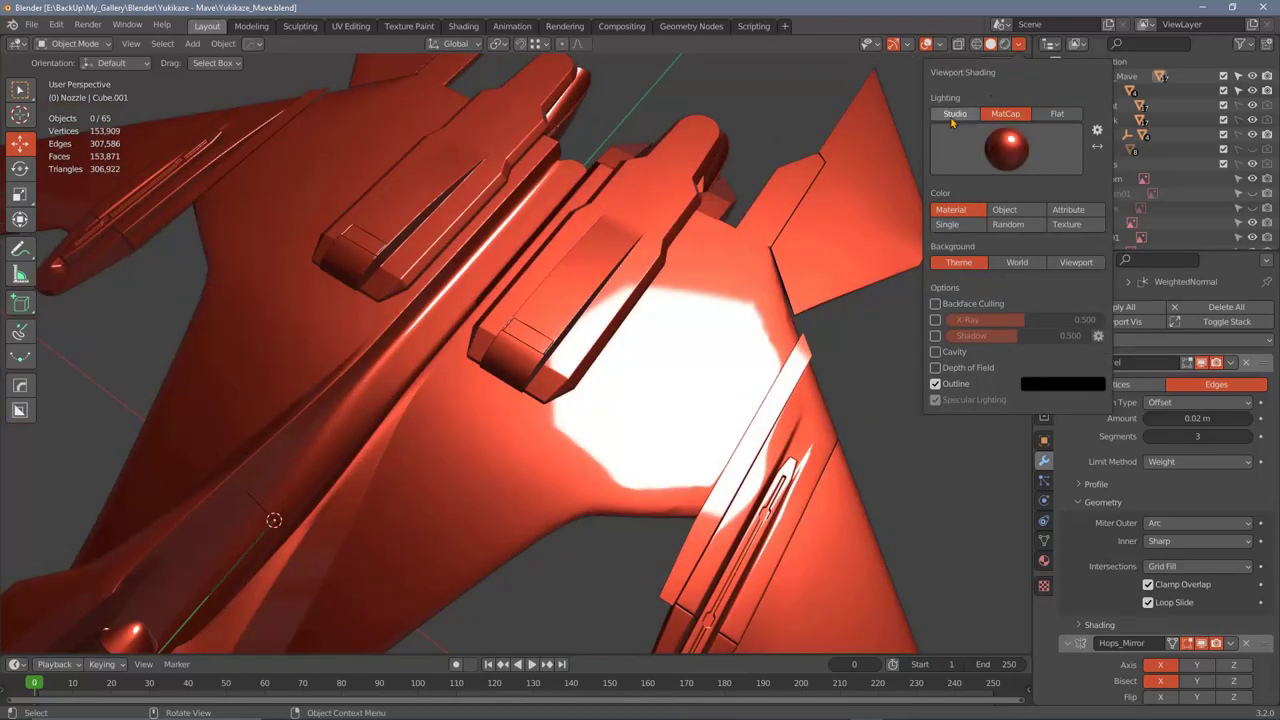
Step: Orbit the view to check the rounded nozzle panels under grey studio shading
middle_click(588, 406)
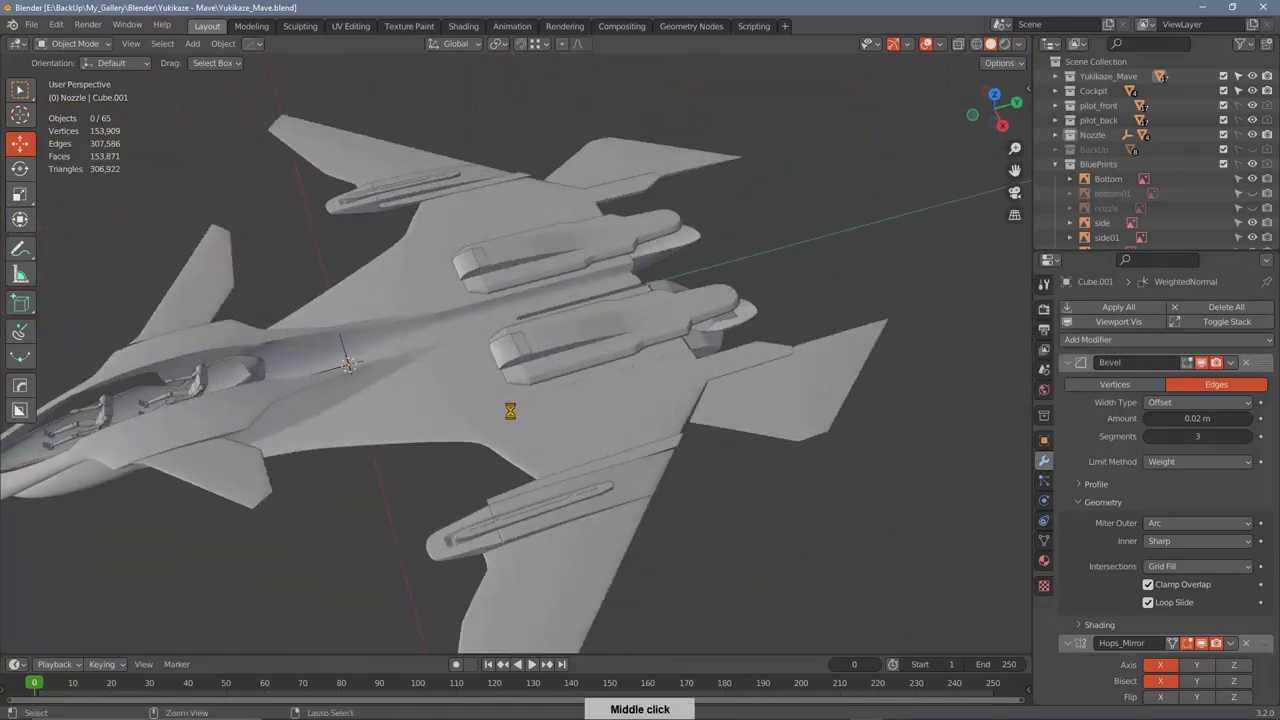
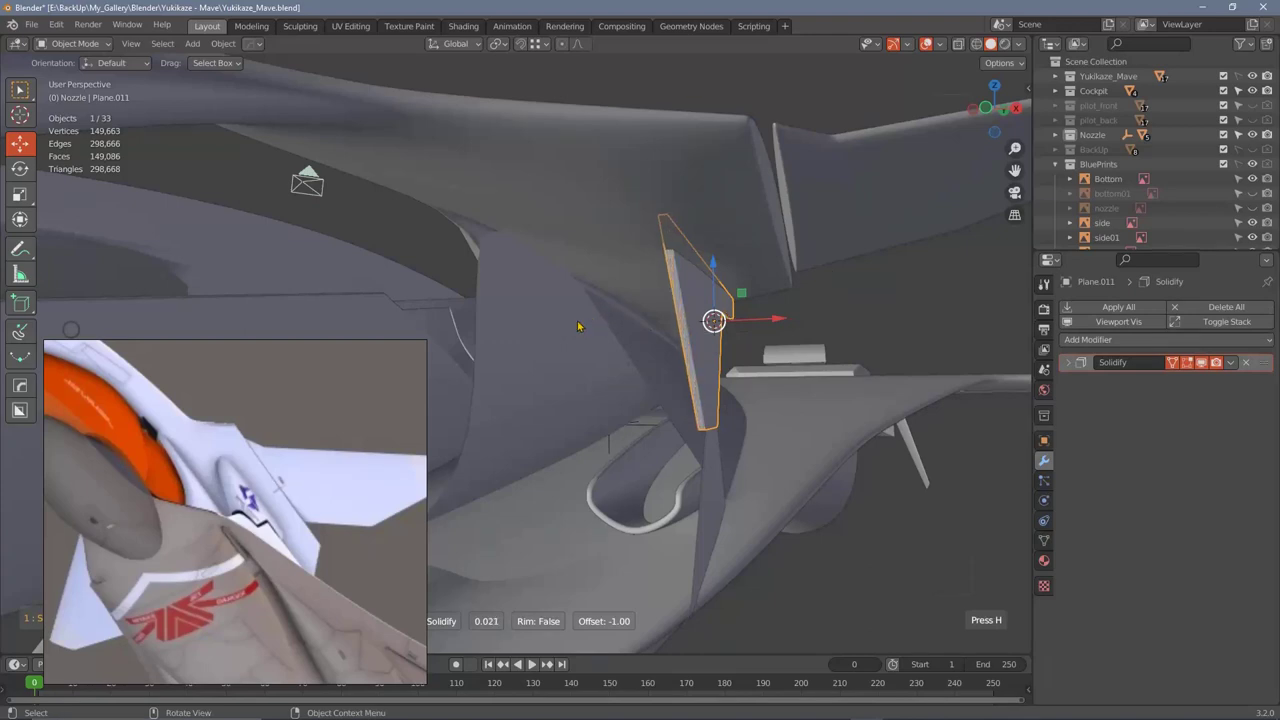
Step: Orbit the view to see the thickened Plane.011 fin edge-on
middle_click(701, 340)
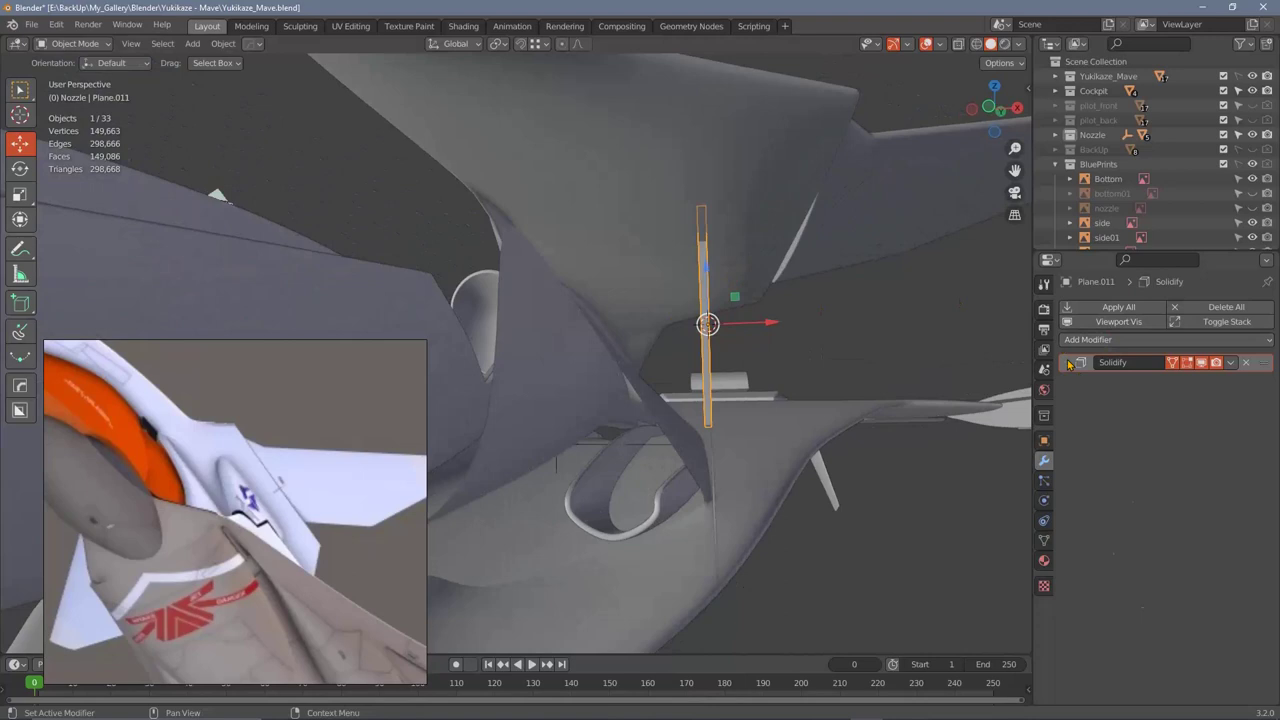
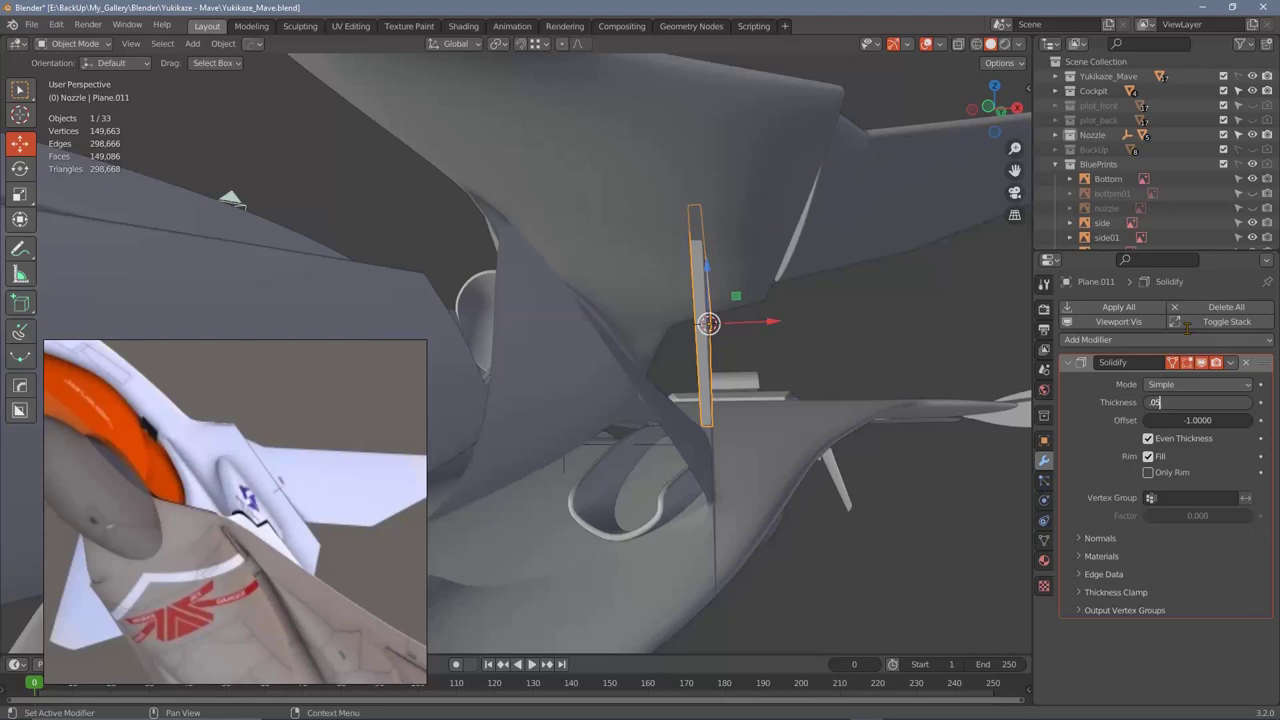
middle_click(672, 346)
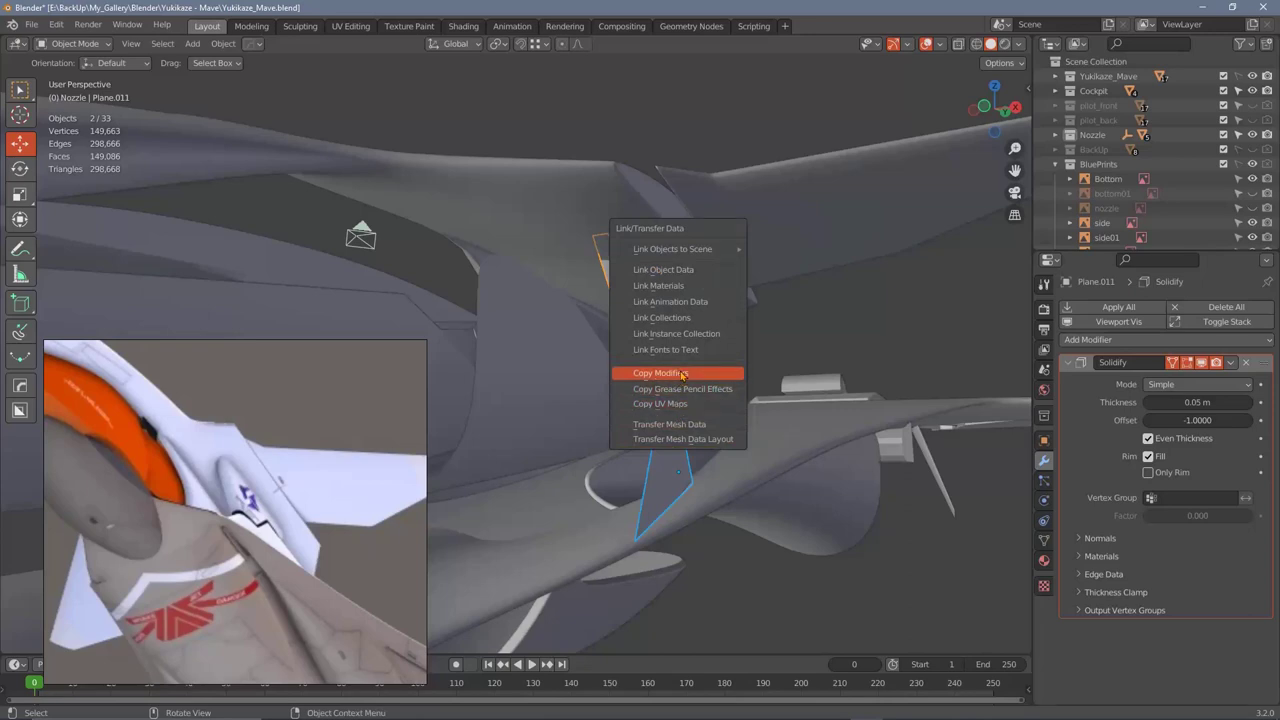
middle_click(757, 401)
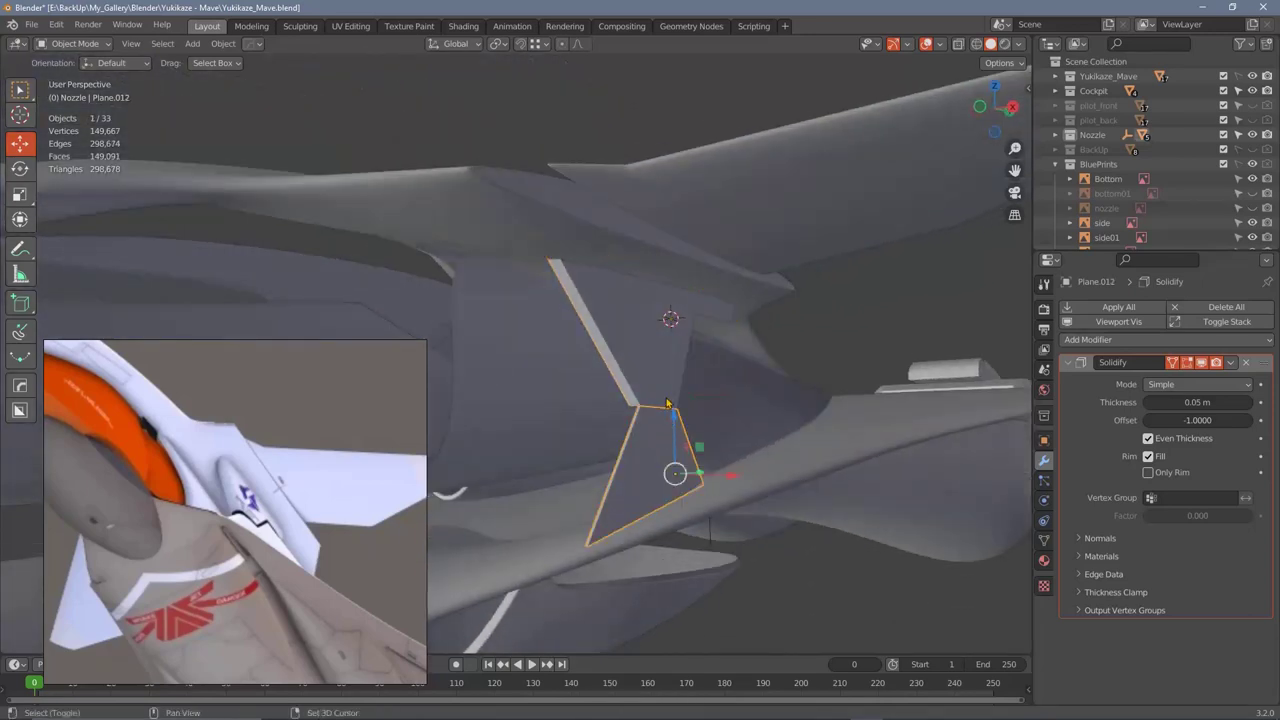
middle_click(700, 418)
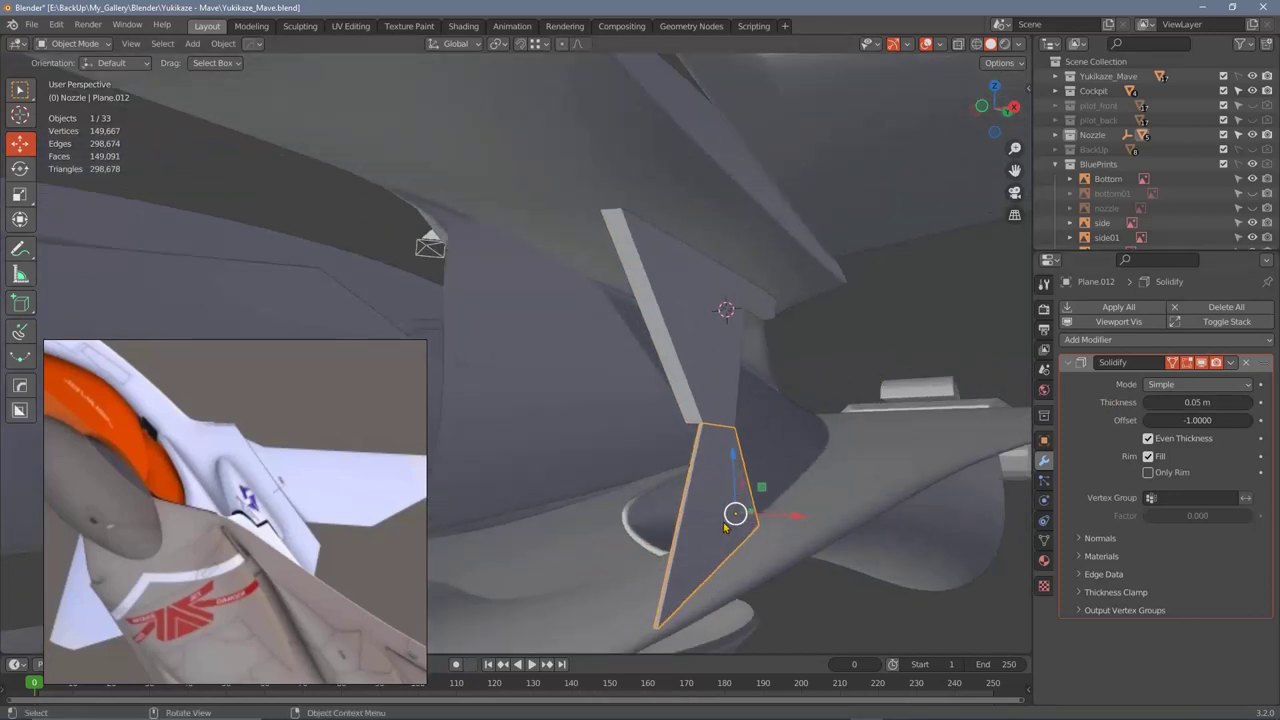
middle_click(776, 504)
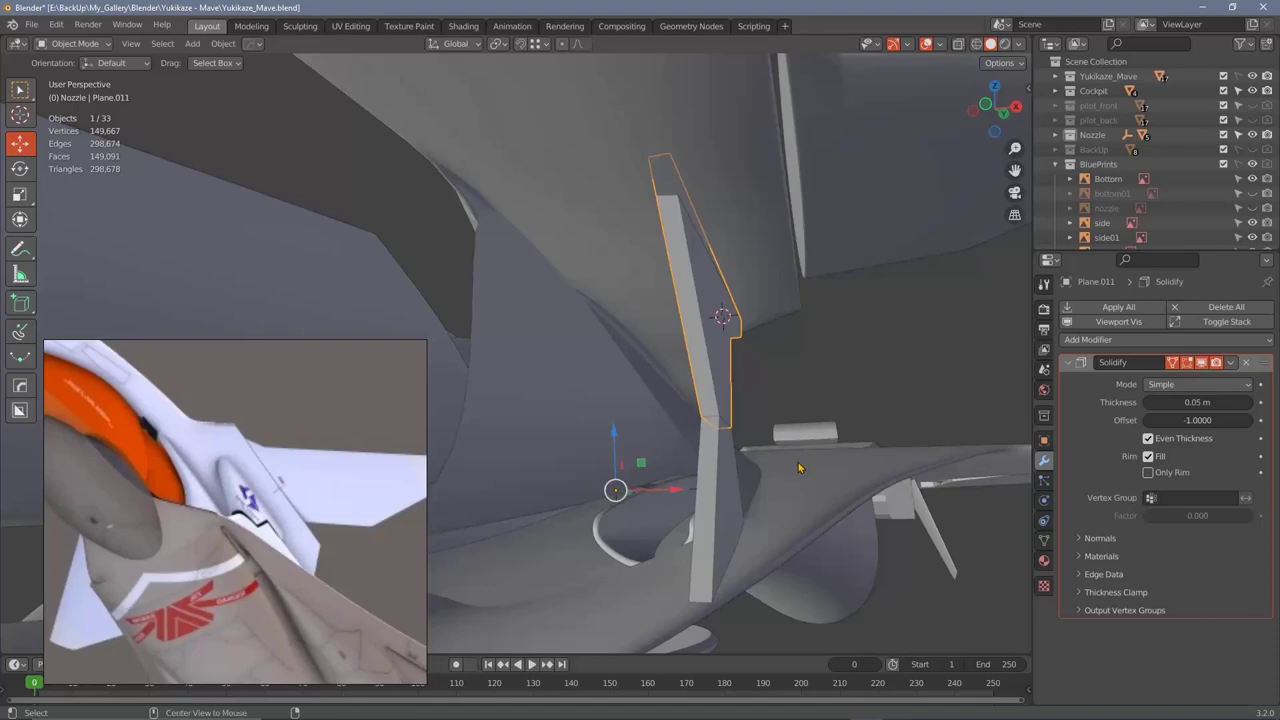
middle_click(918, 512)
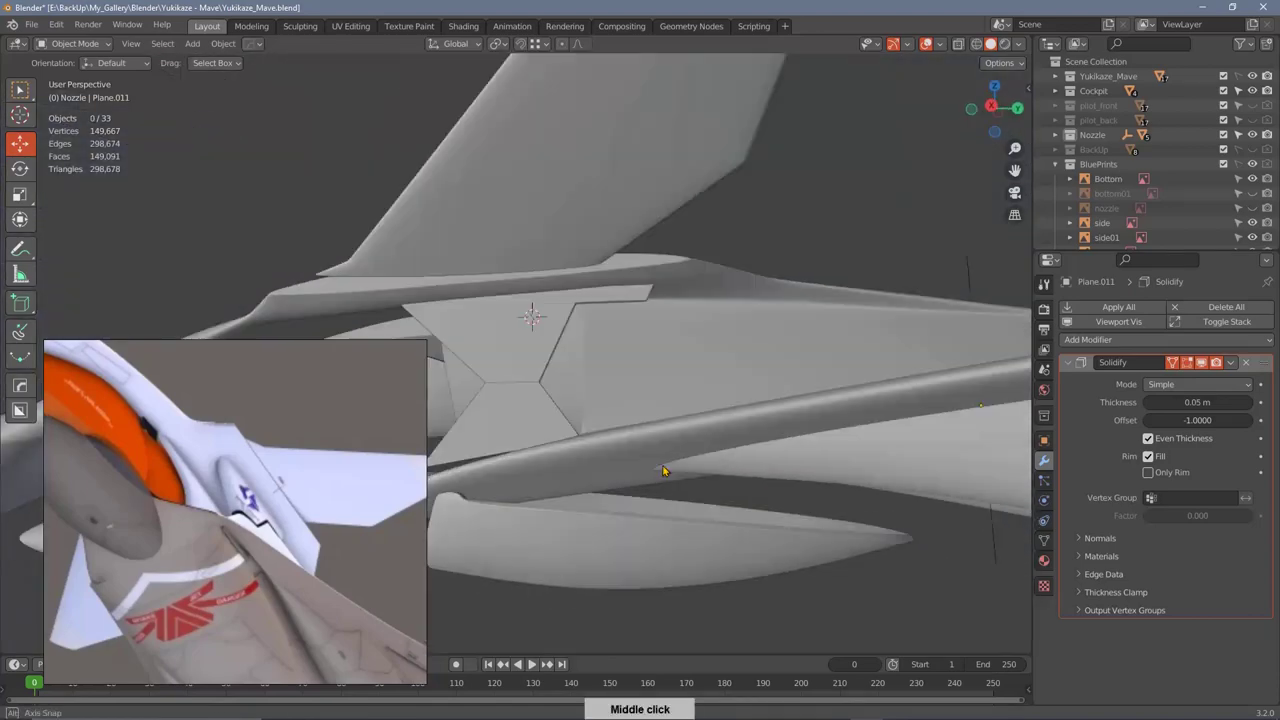
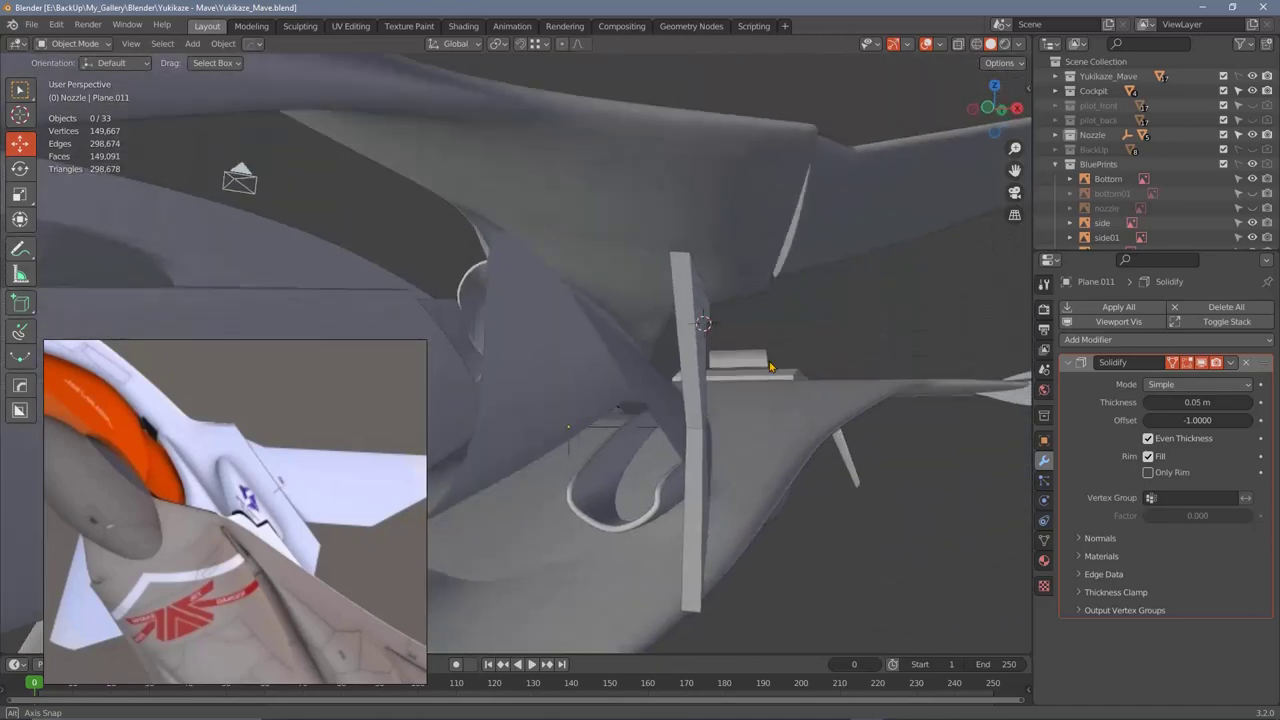
middle_click(746, 378)
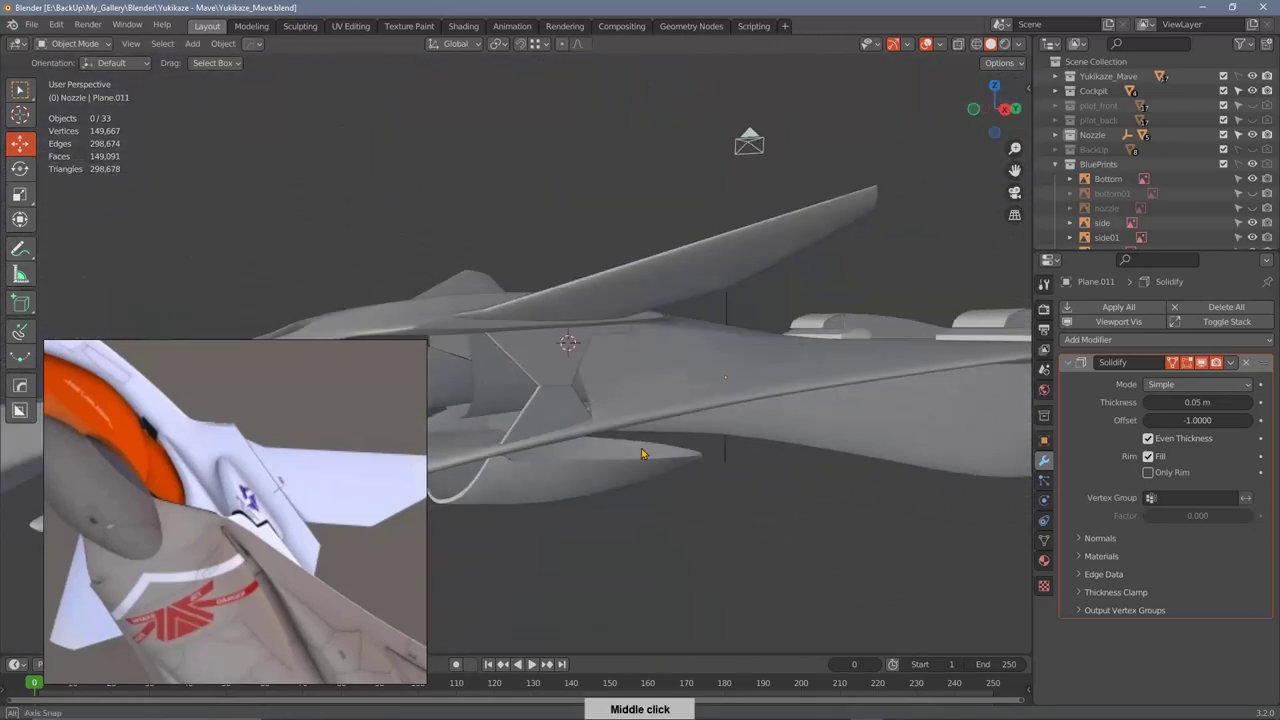
middle_click(641, 456)
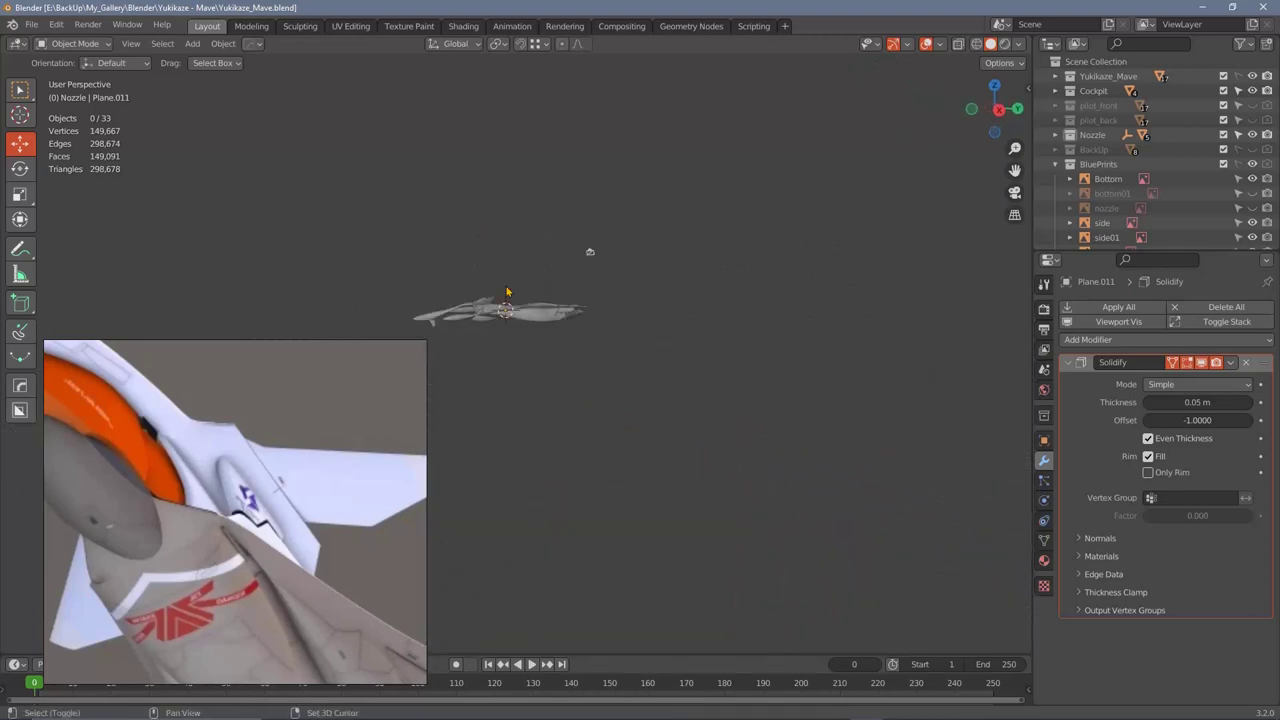
Step: Orbit from above the nozzle, around the empty, and out to a side view of the whole jet
middle_click(695, 362)
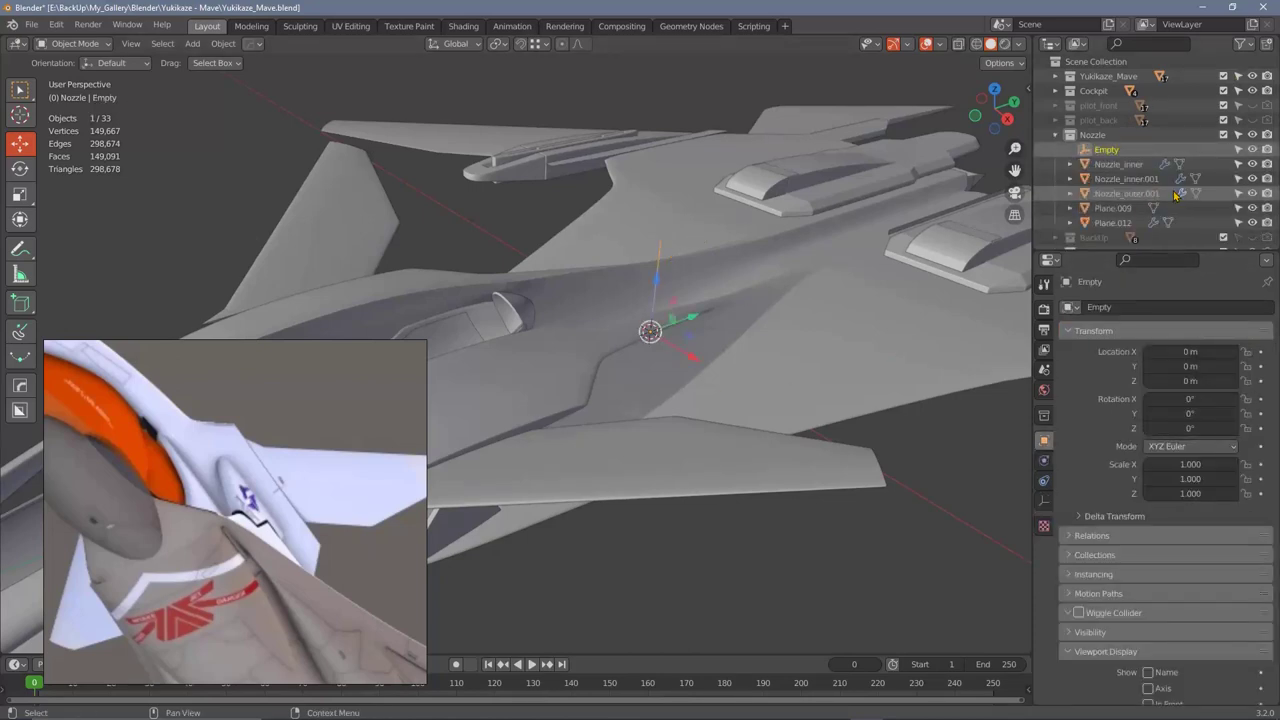
middle_click(751, 382)
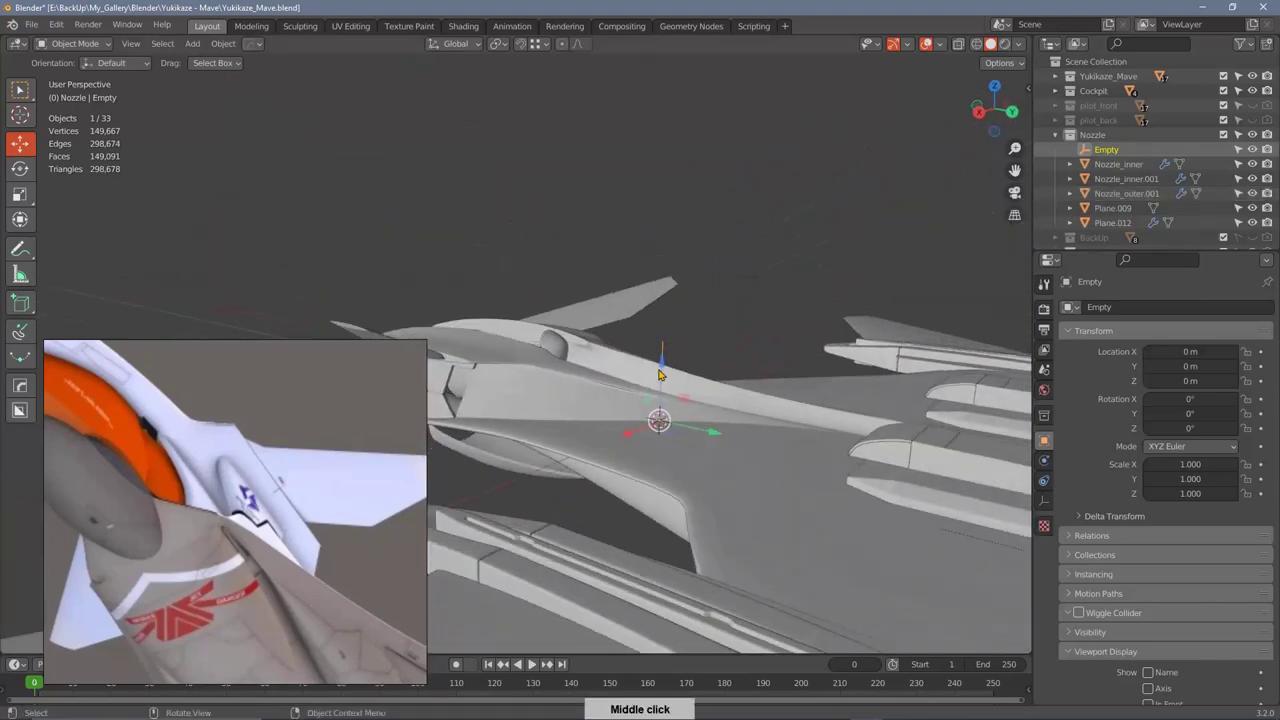
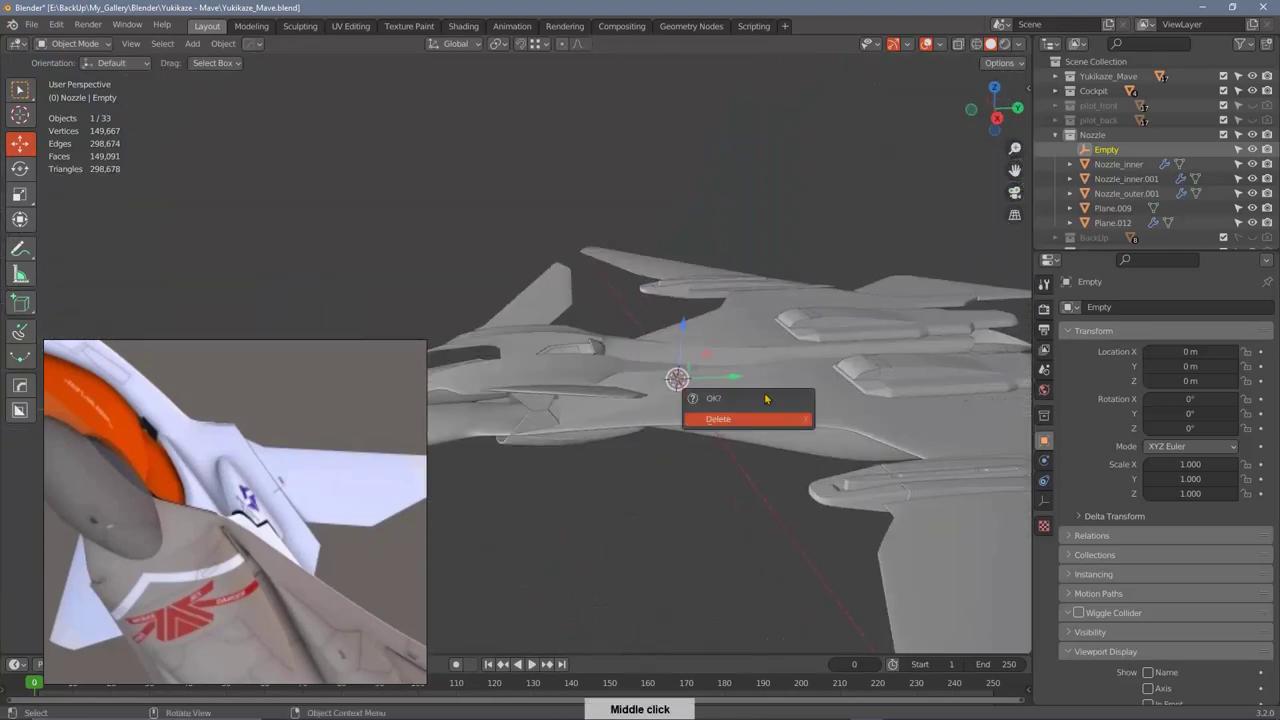
middle_click(758, 462)
middle_click(779, 389)
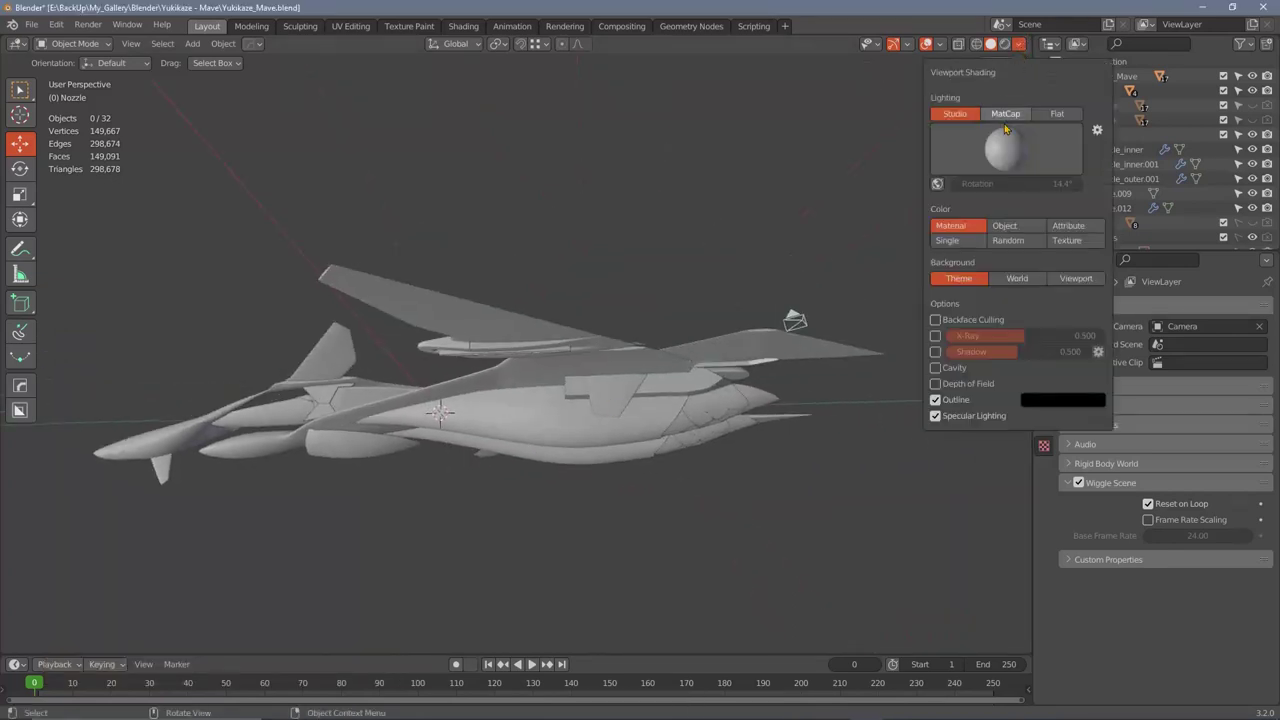
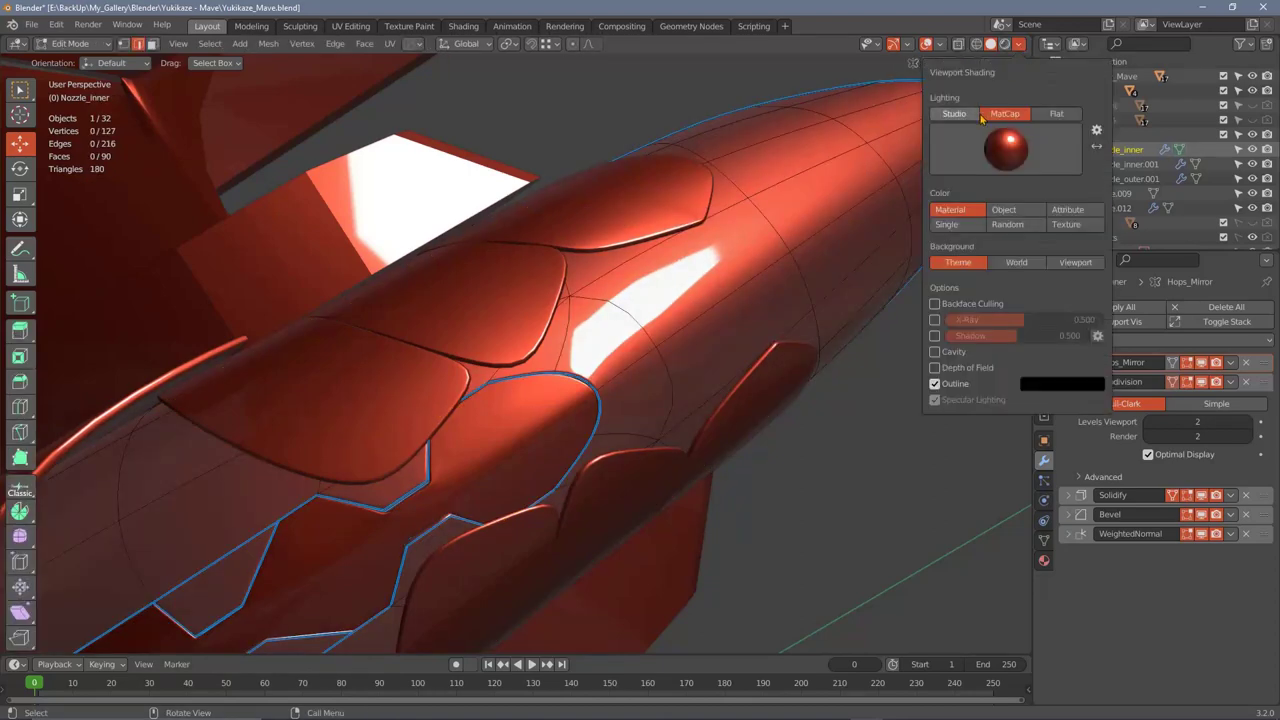
middle_click(1078, 83)
middle_click(1078, 83)
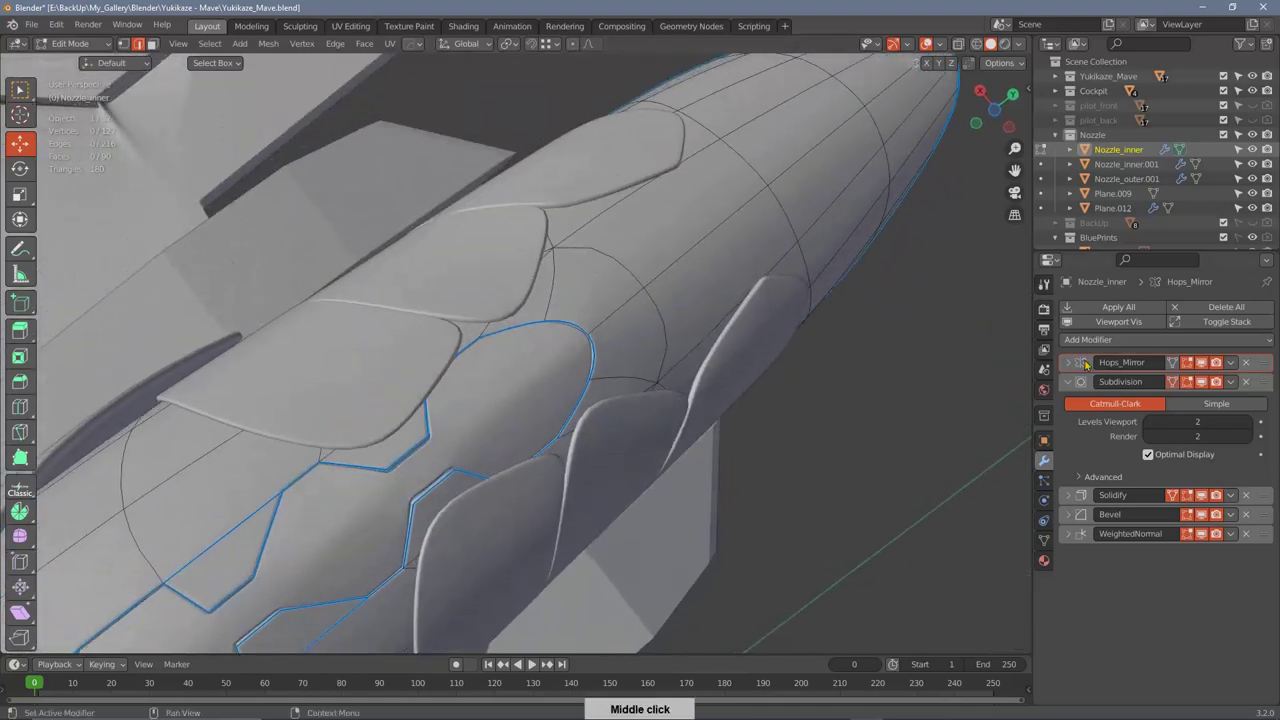
middle_click(1078, 83)
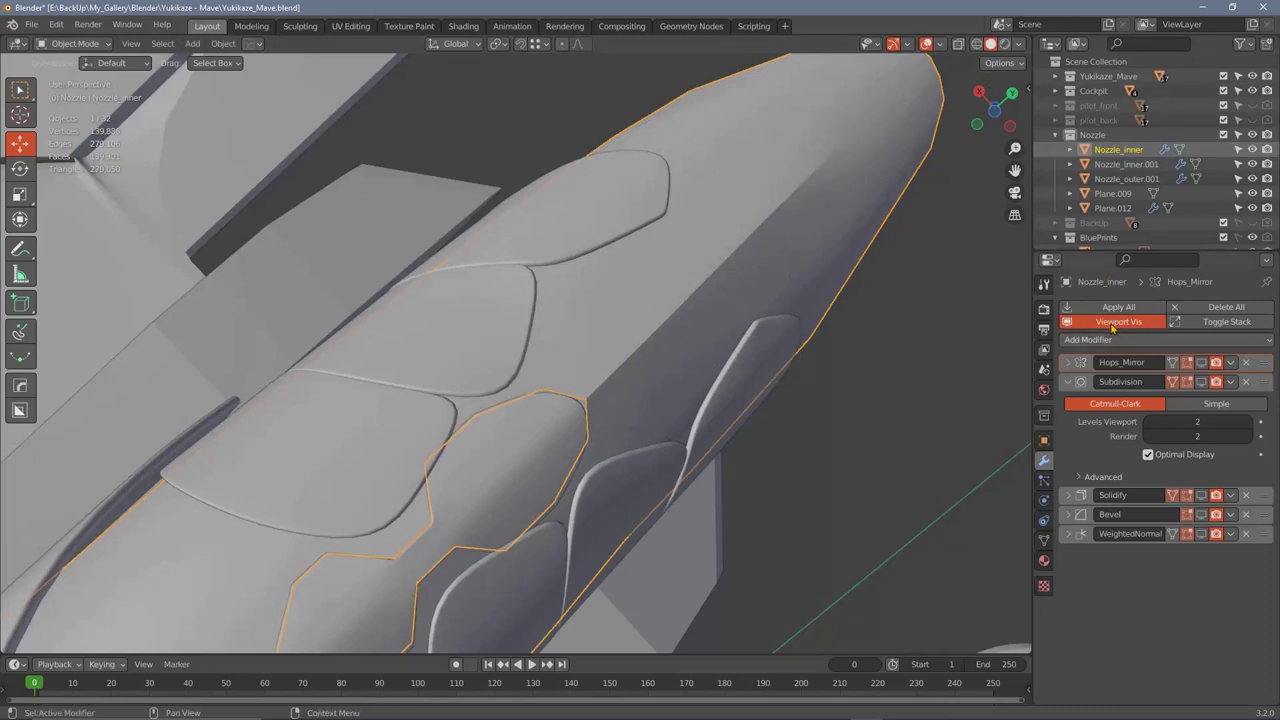
middle_click(729, 344)
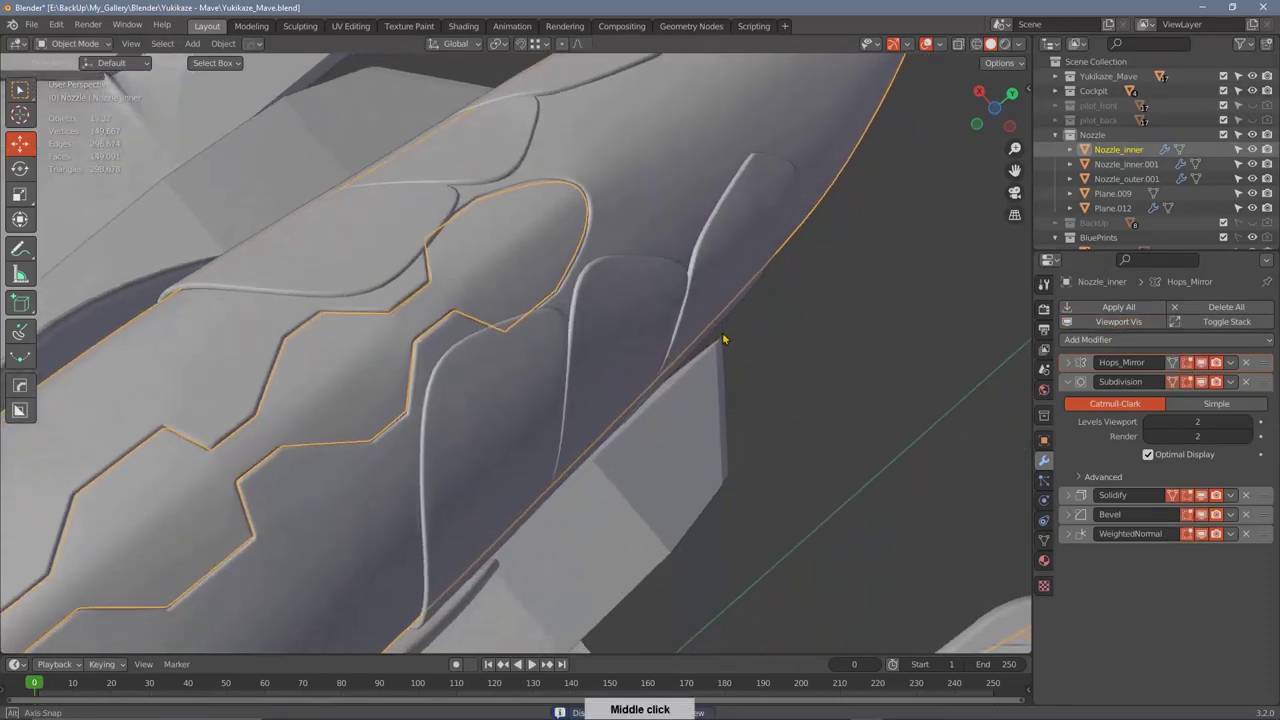
middle_click(1078, 83)
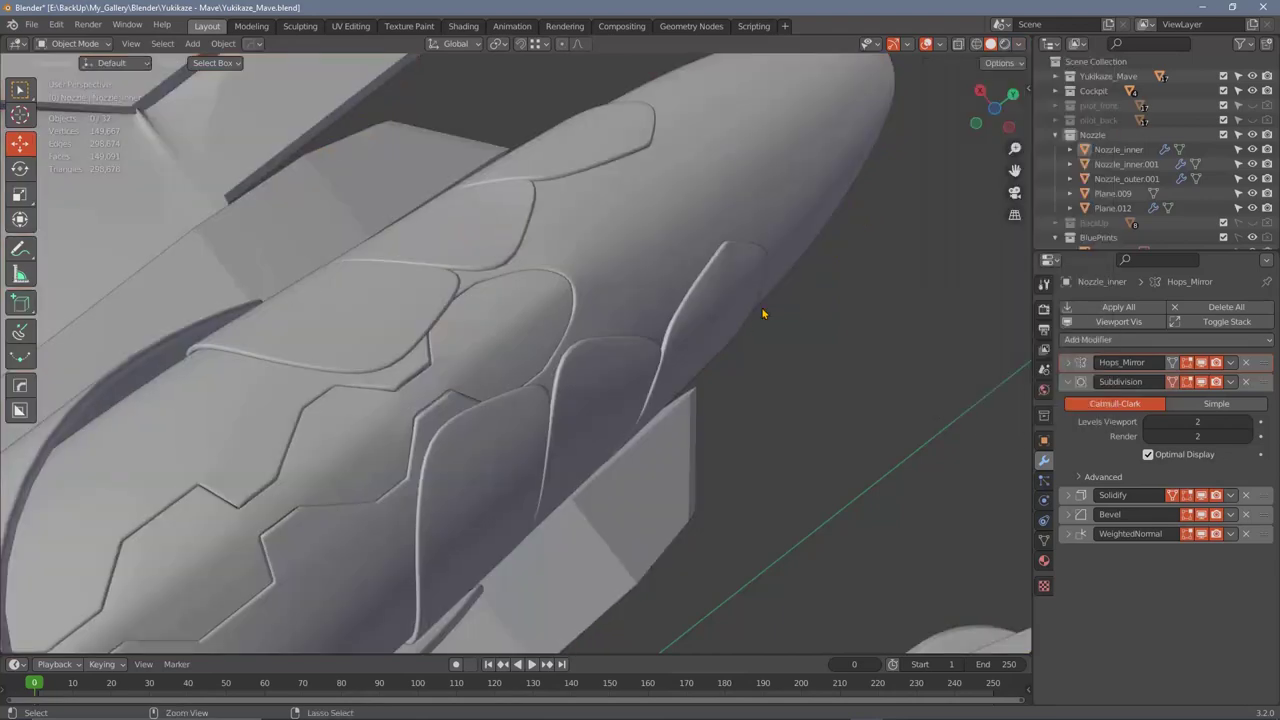
middle_click(700, 382)
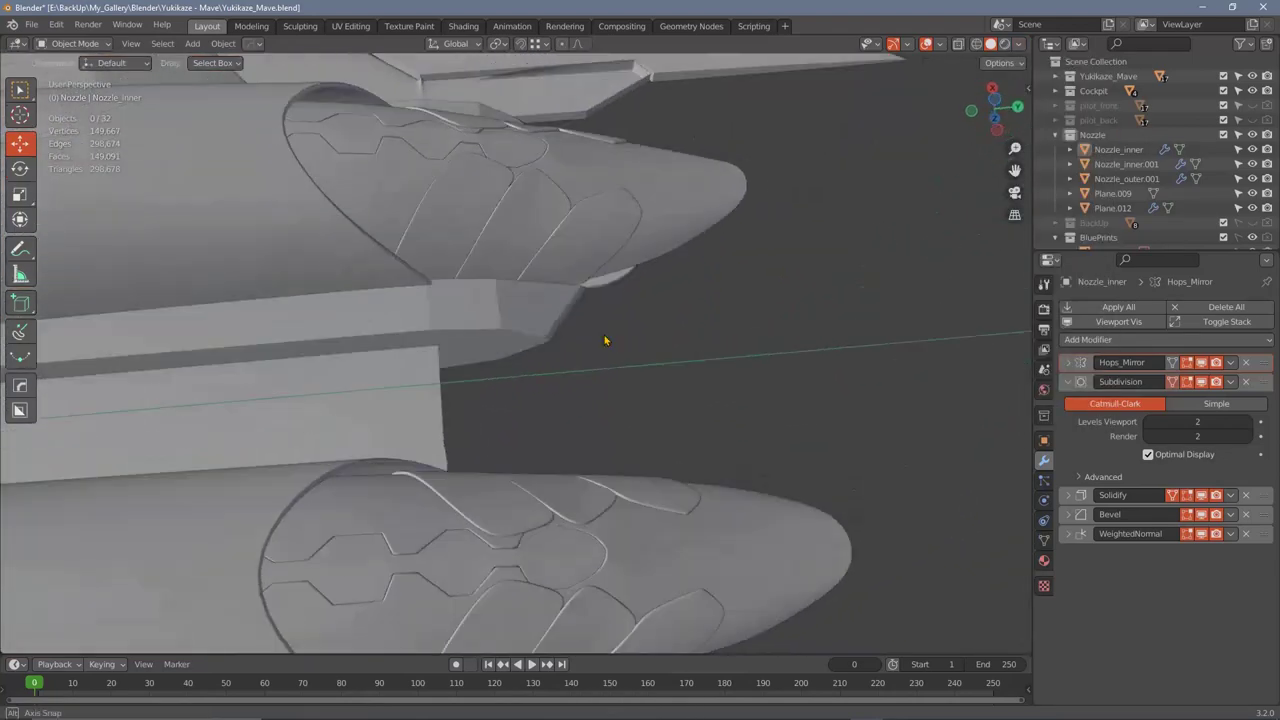
middle_click(506, 360)
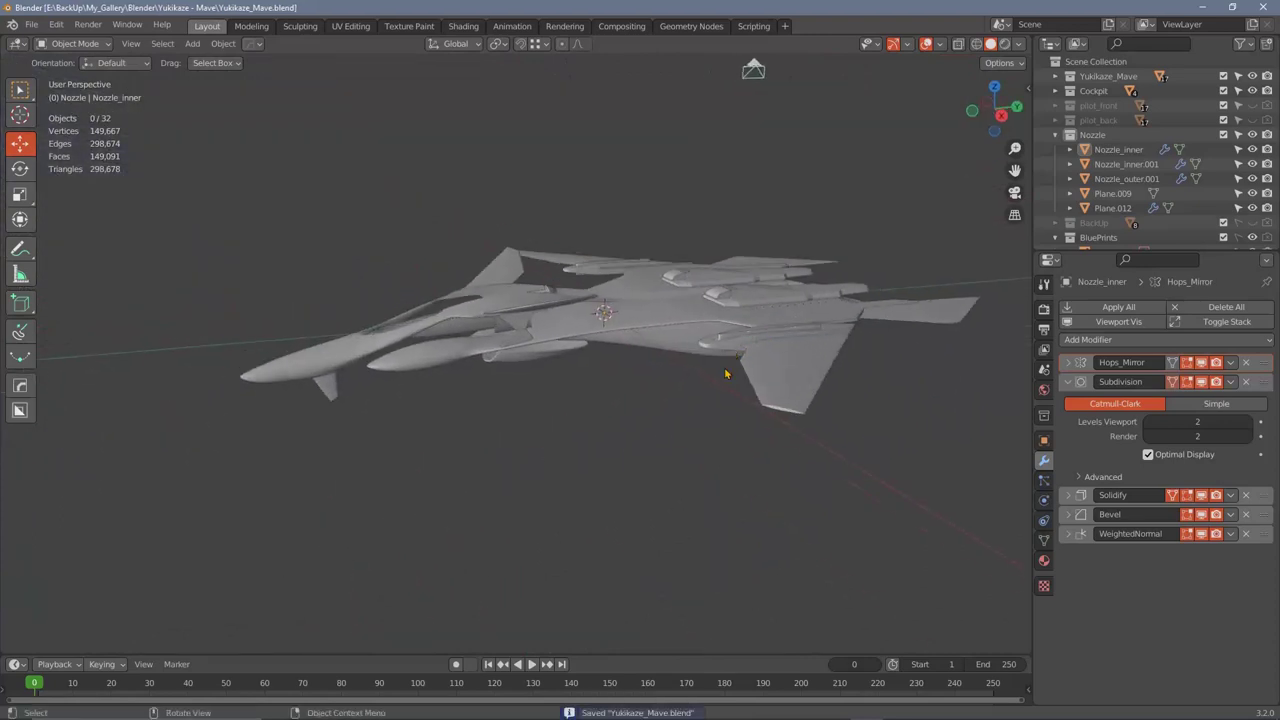
middle_click(687, 407)
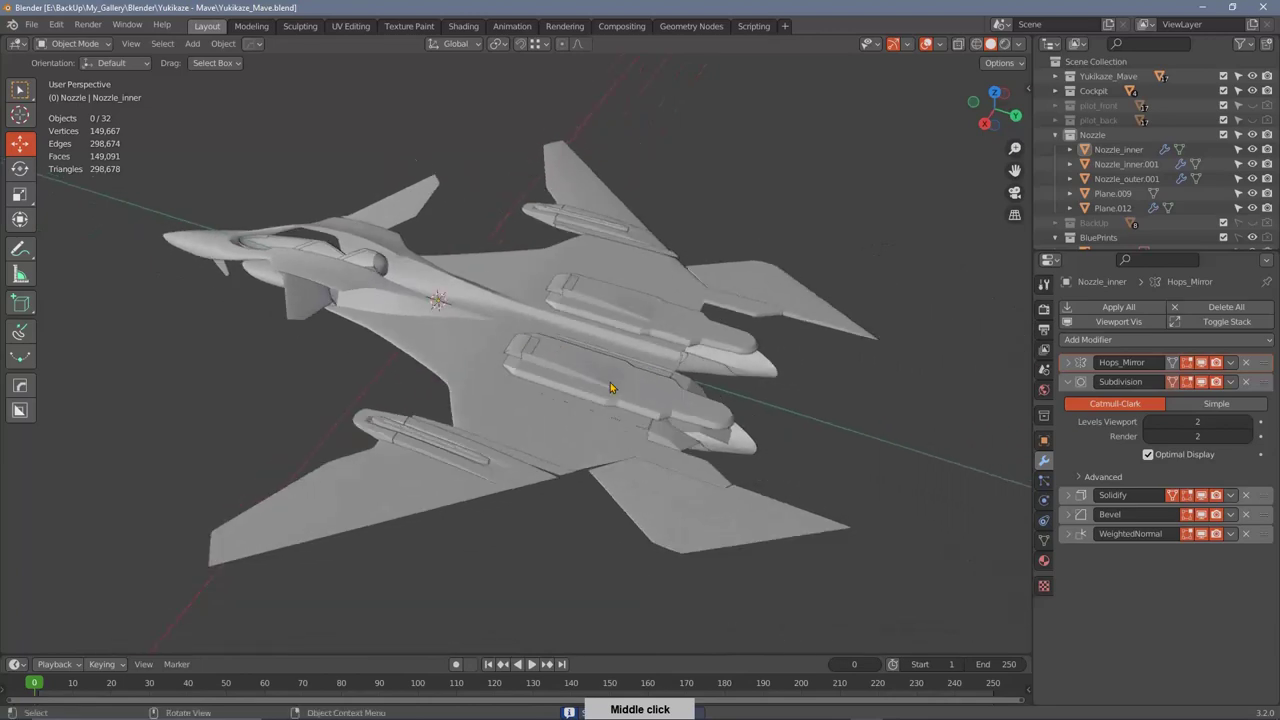
middle_click(563, 406)
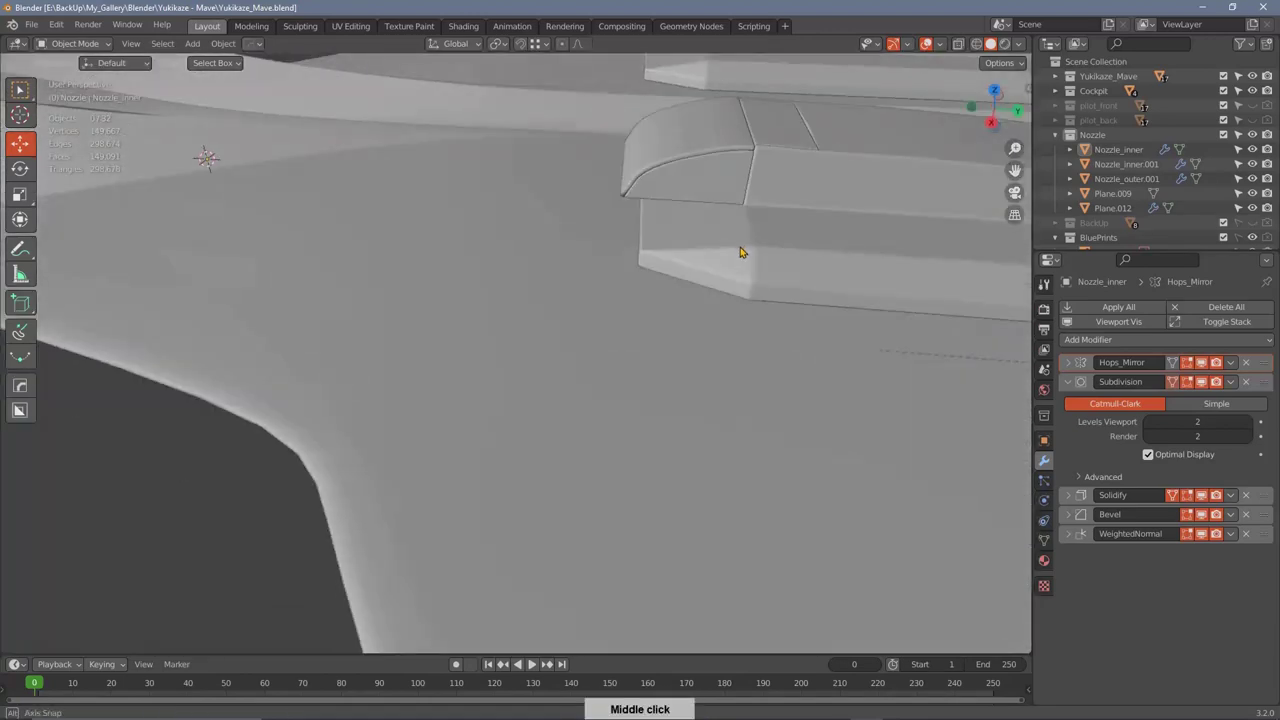
middle_click(739, 257)
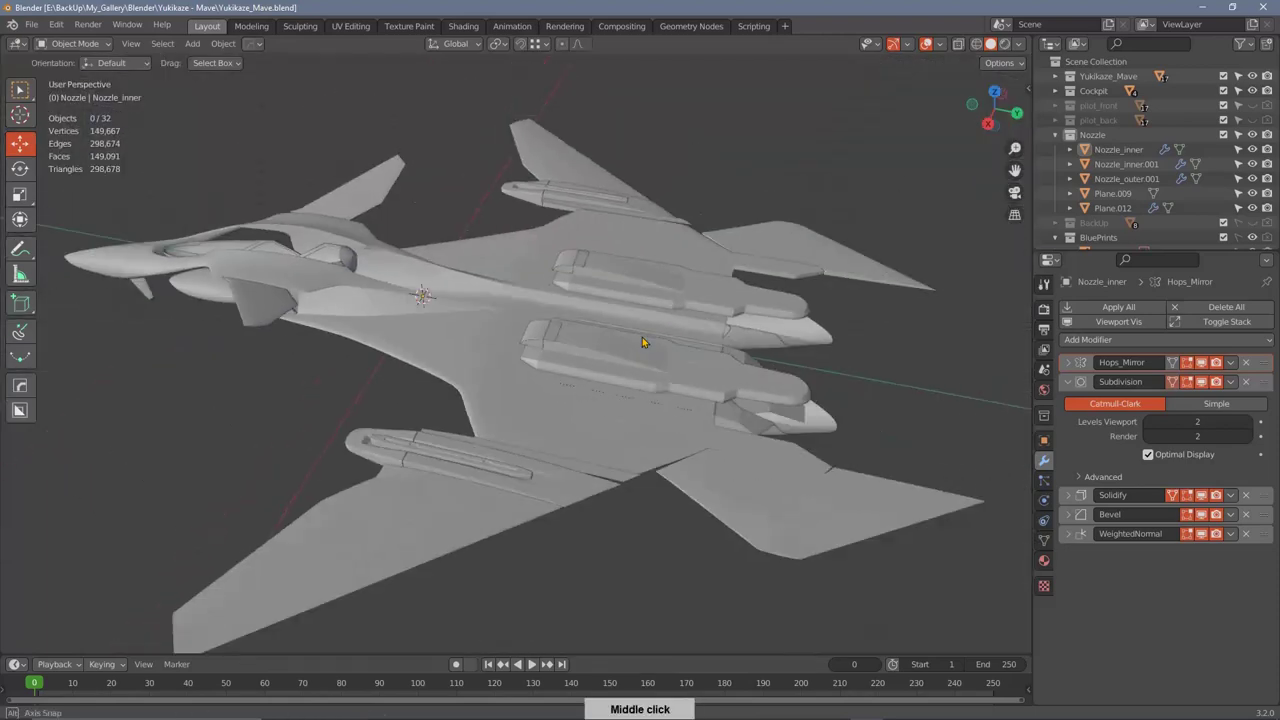
middle_click(661, 366)
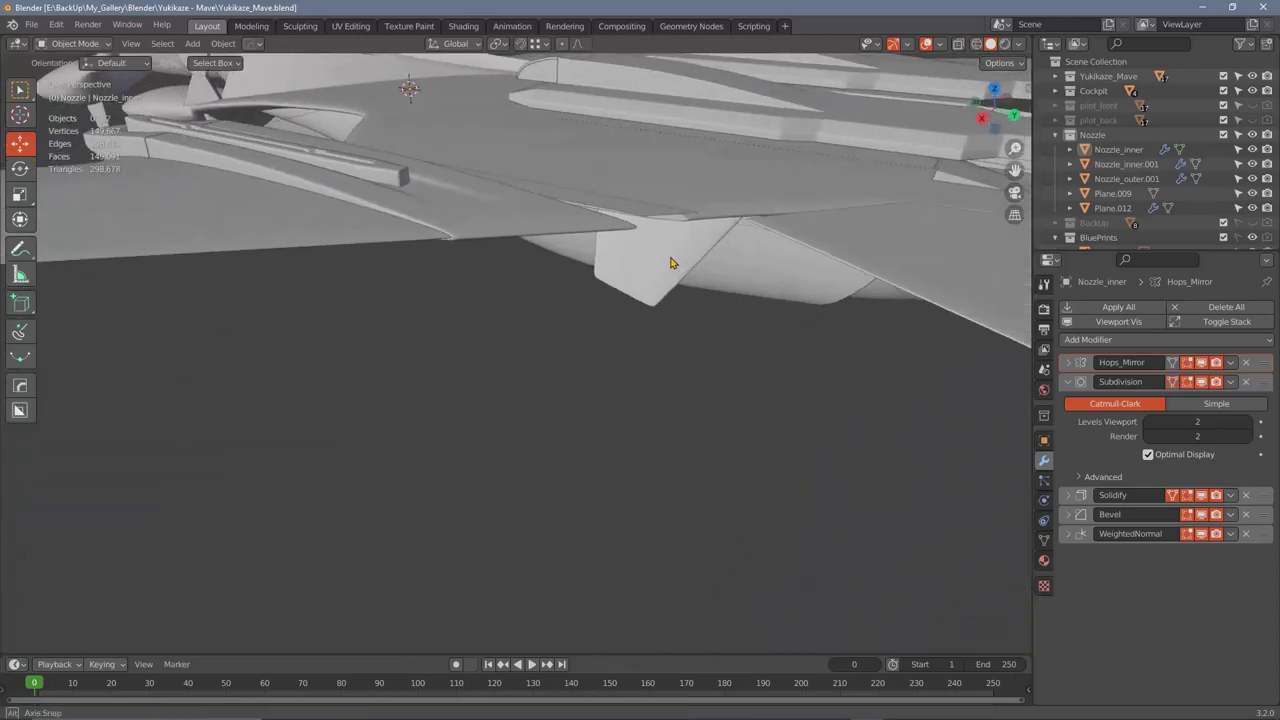
middle_click(691, 246)
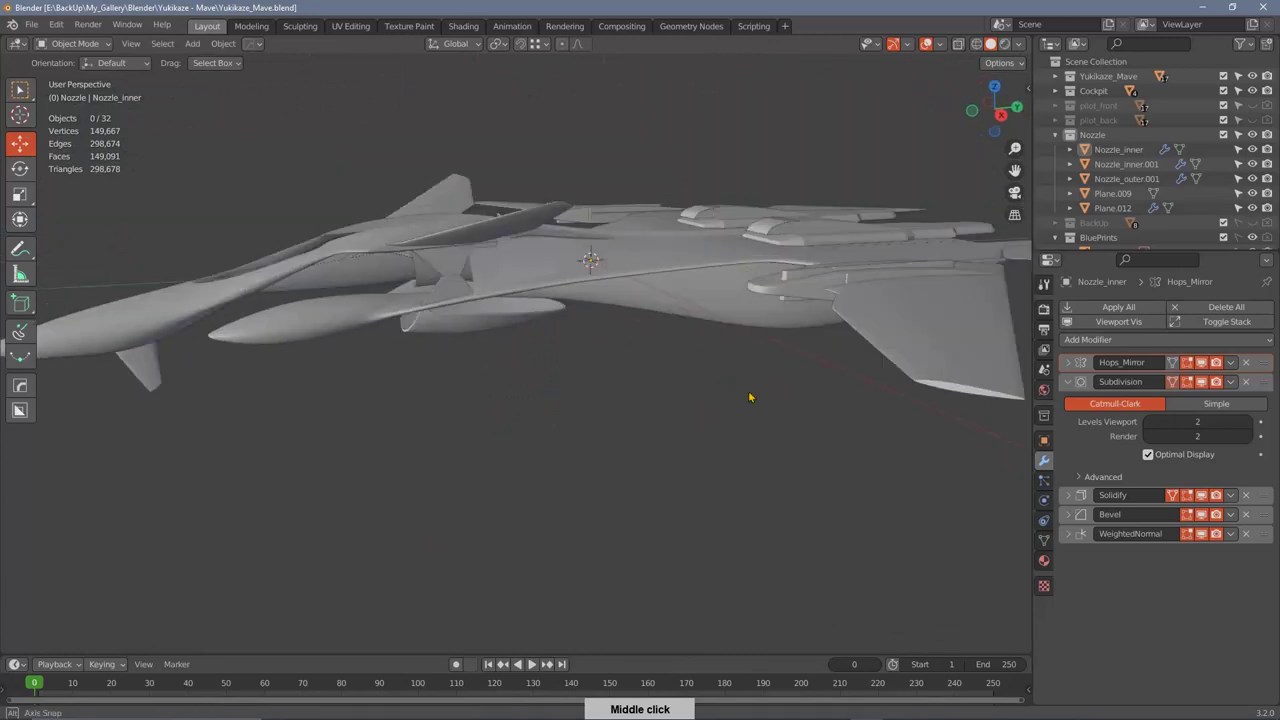
middle_click(1078, 83)
middle_click(1078, 83)
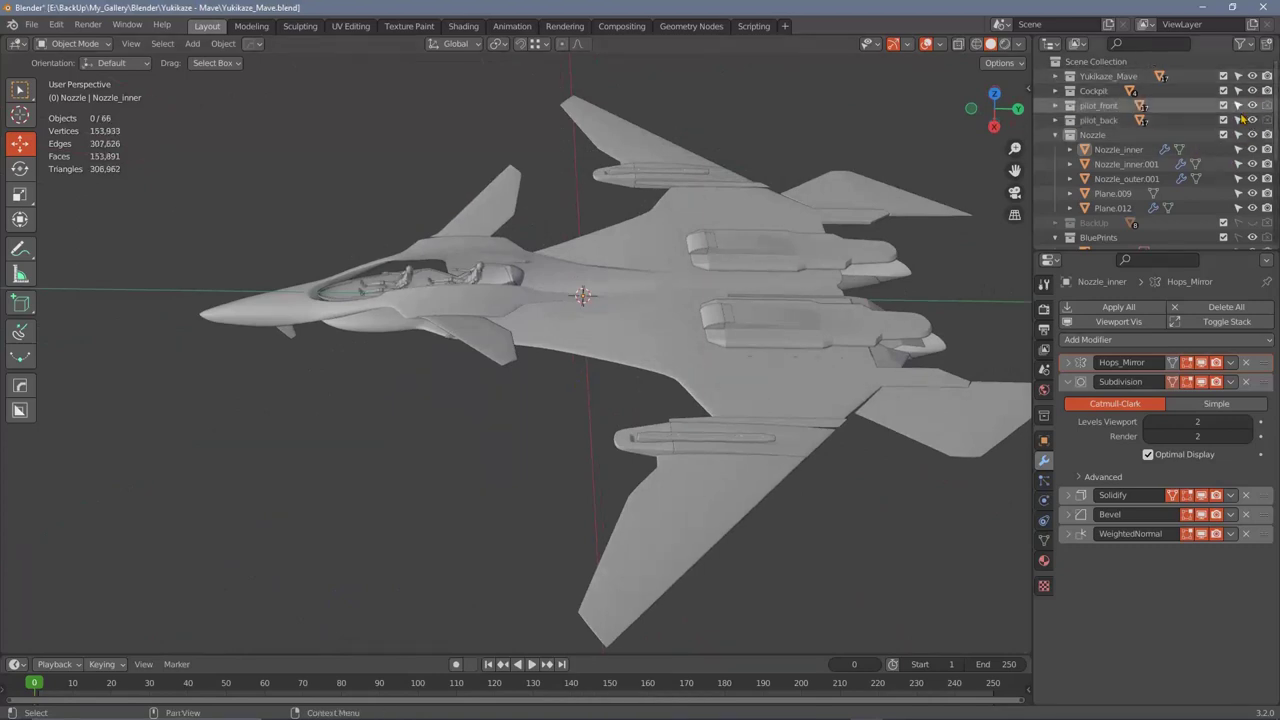
Step: Orbit down to look into the tandem cockpit at both pilot figures
middle_click(648, 360)
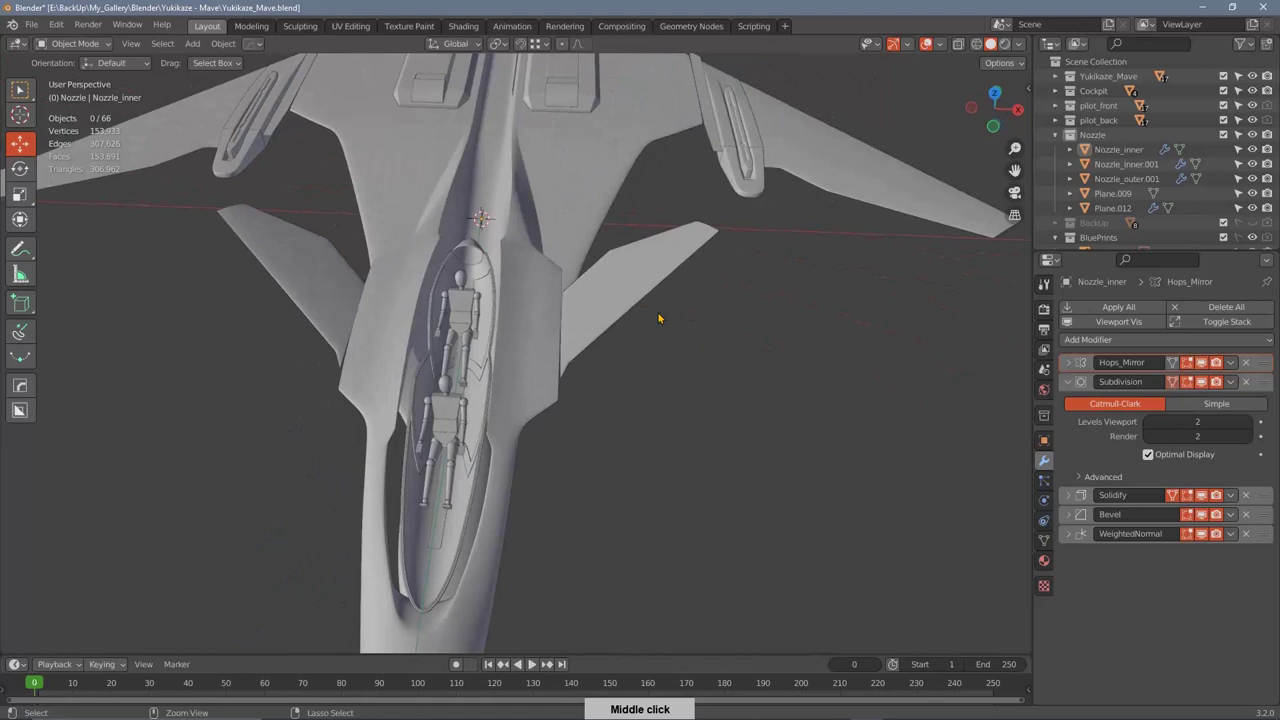